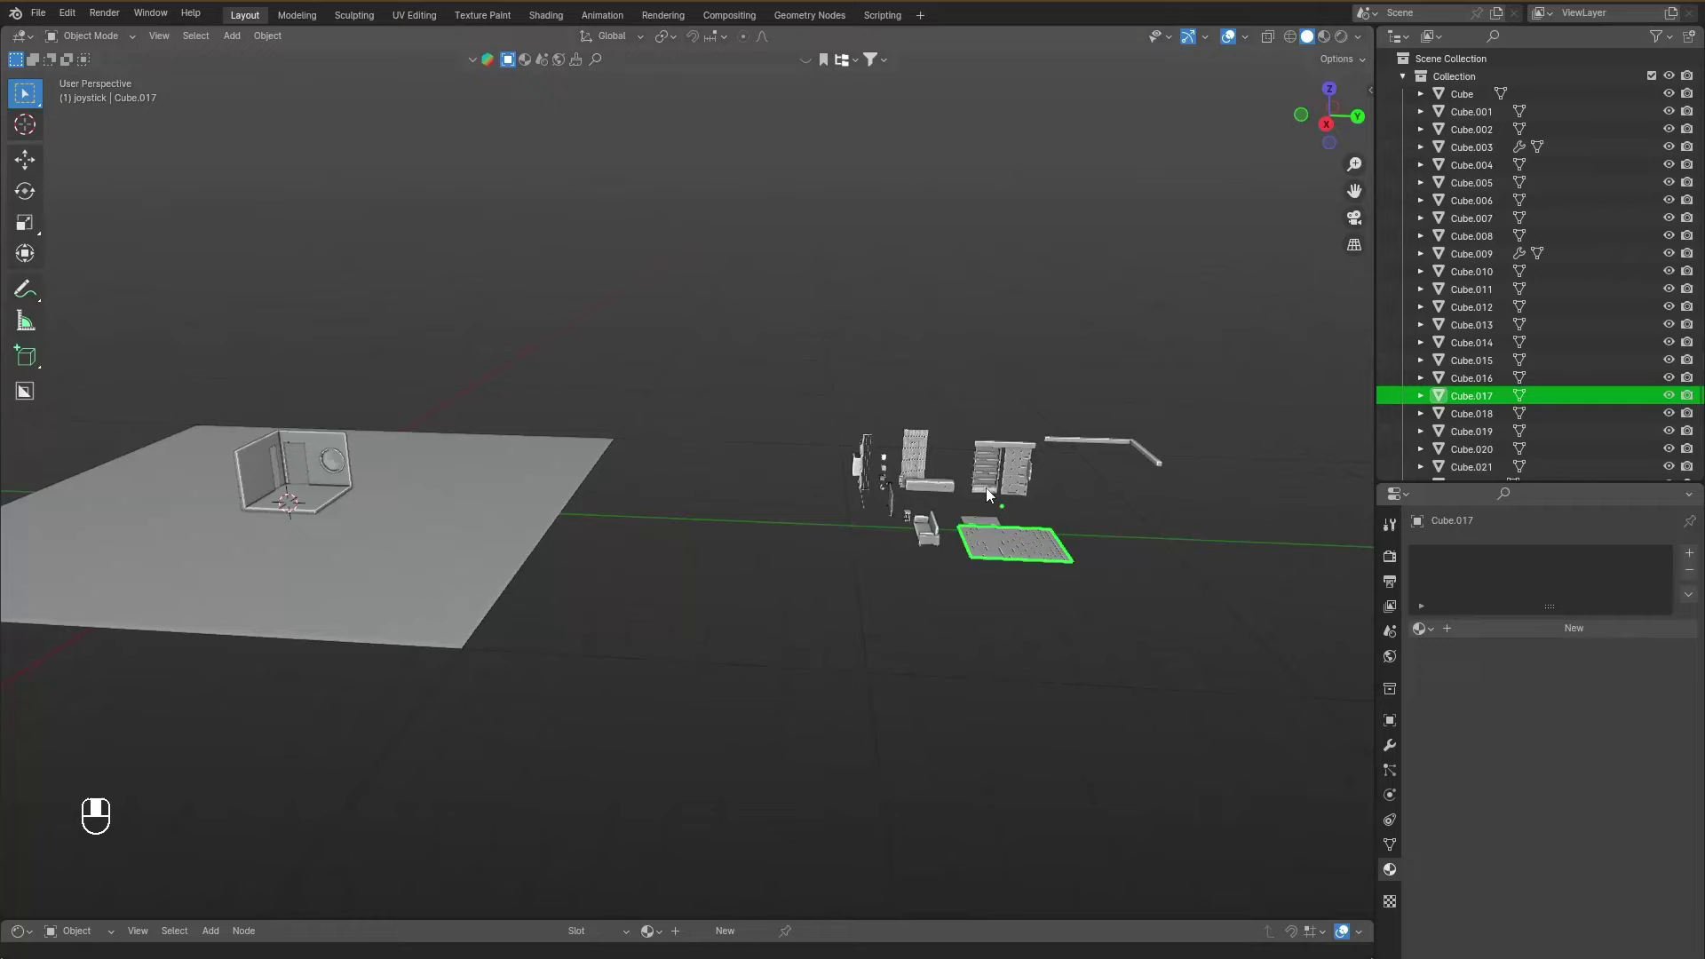
Look around the scattered living-room pieces in the working scene before previewing the result.
{"action": "left_click", "coordinate": [992, 502]}
{"action": "left_click_drag", "start_coordinate": [992, 577], "coordinate": [992, 607]}
{"action": "left_click", "coordinate": [993, 607]}
{"action": "key", "text": "g"}
{"action": "left_click_drag", "start_coordinate": [1051, 604], "coordinate": [1084, 607]}
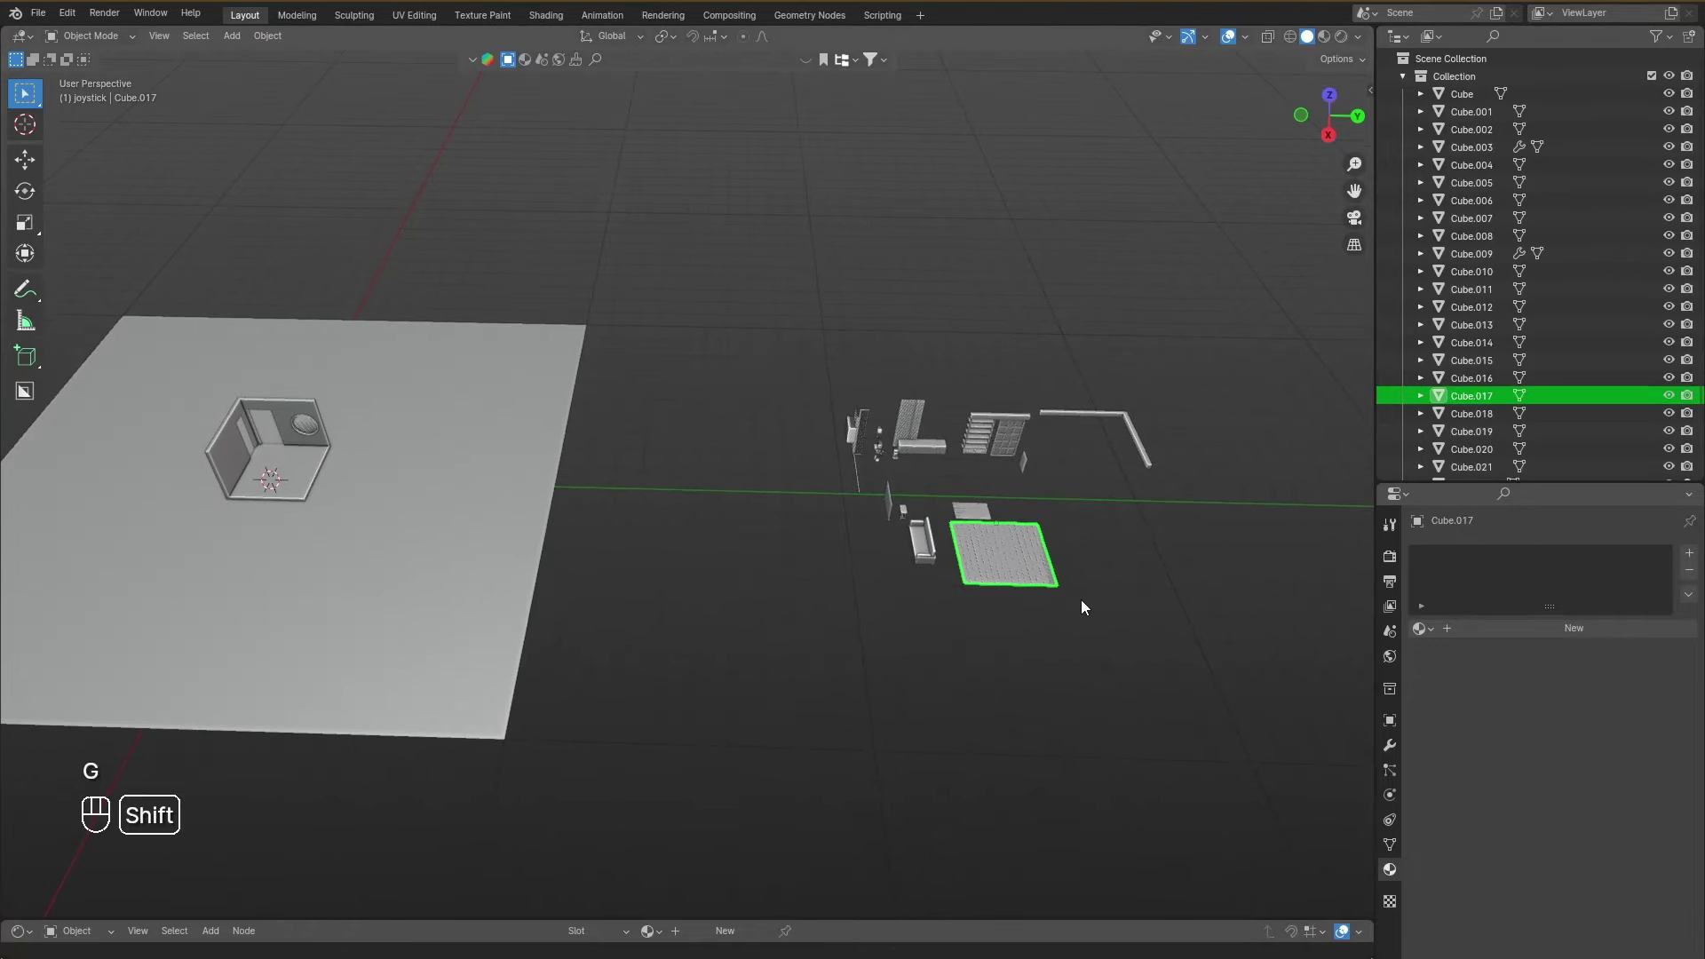
{"action": "key", "text": "shift+s"}
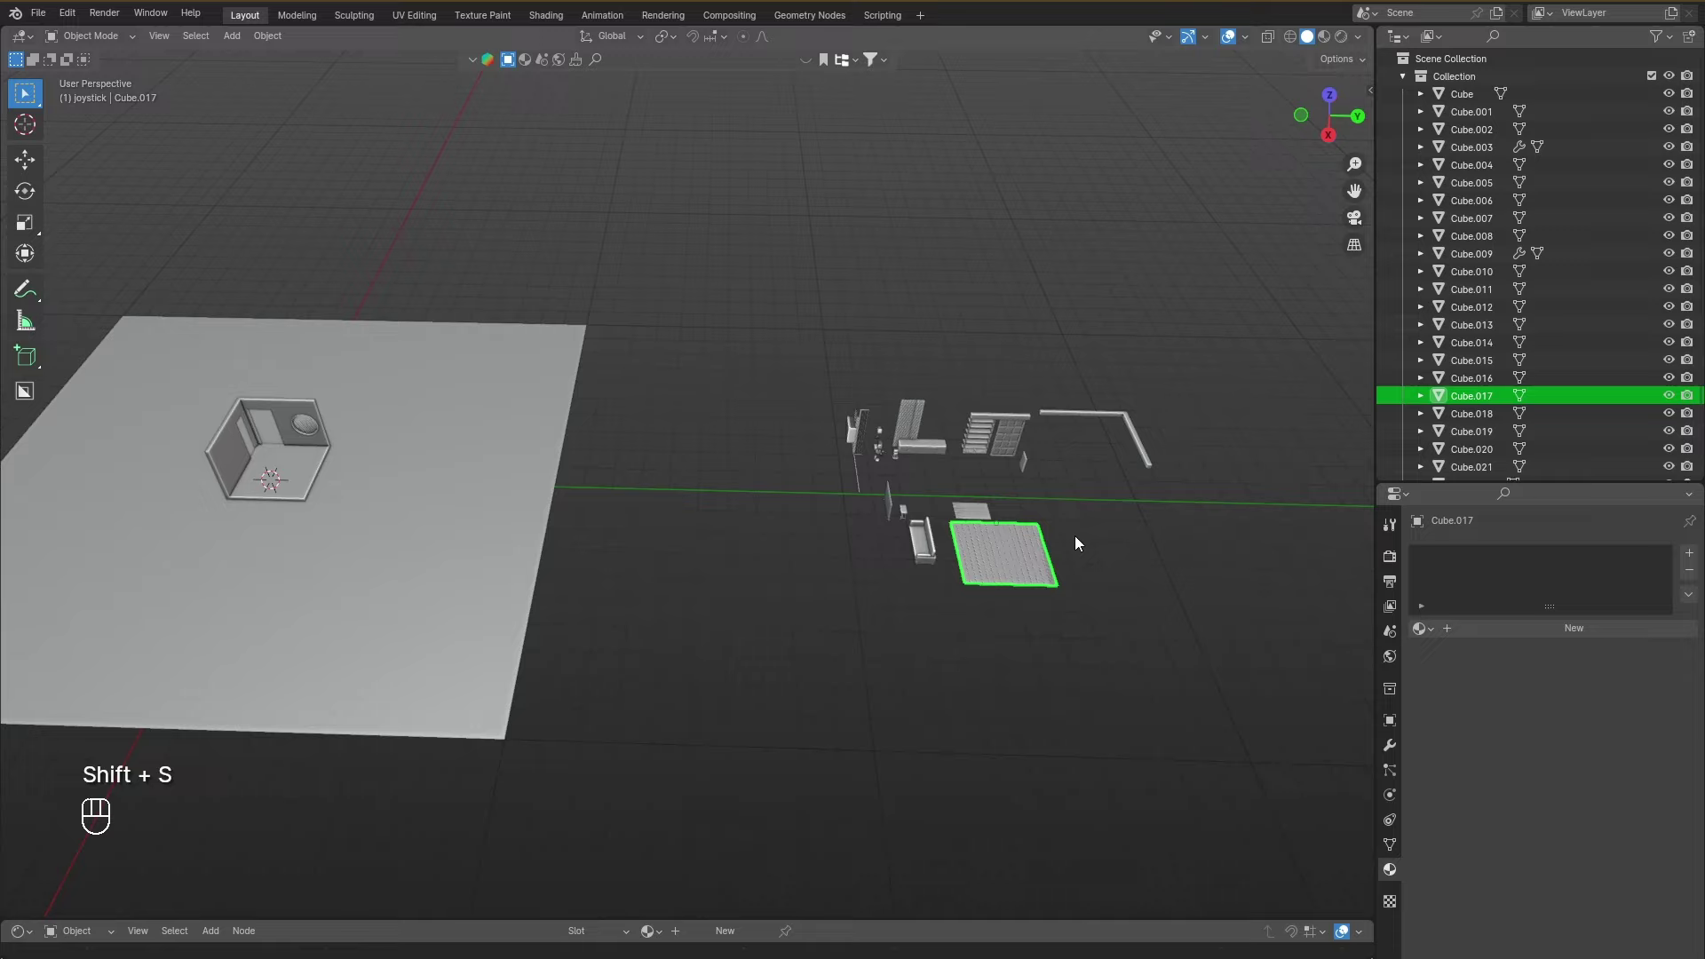
{"action": "key", "text": "shift+s"}
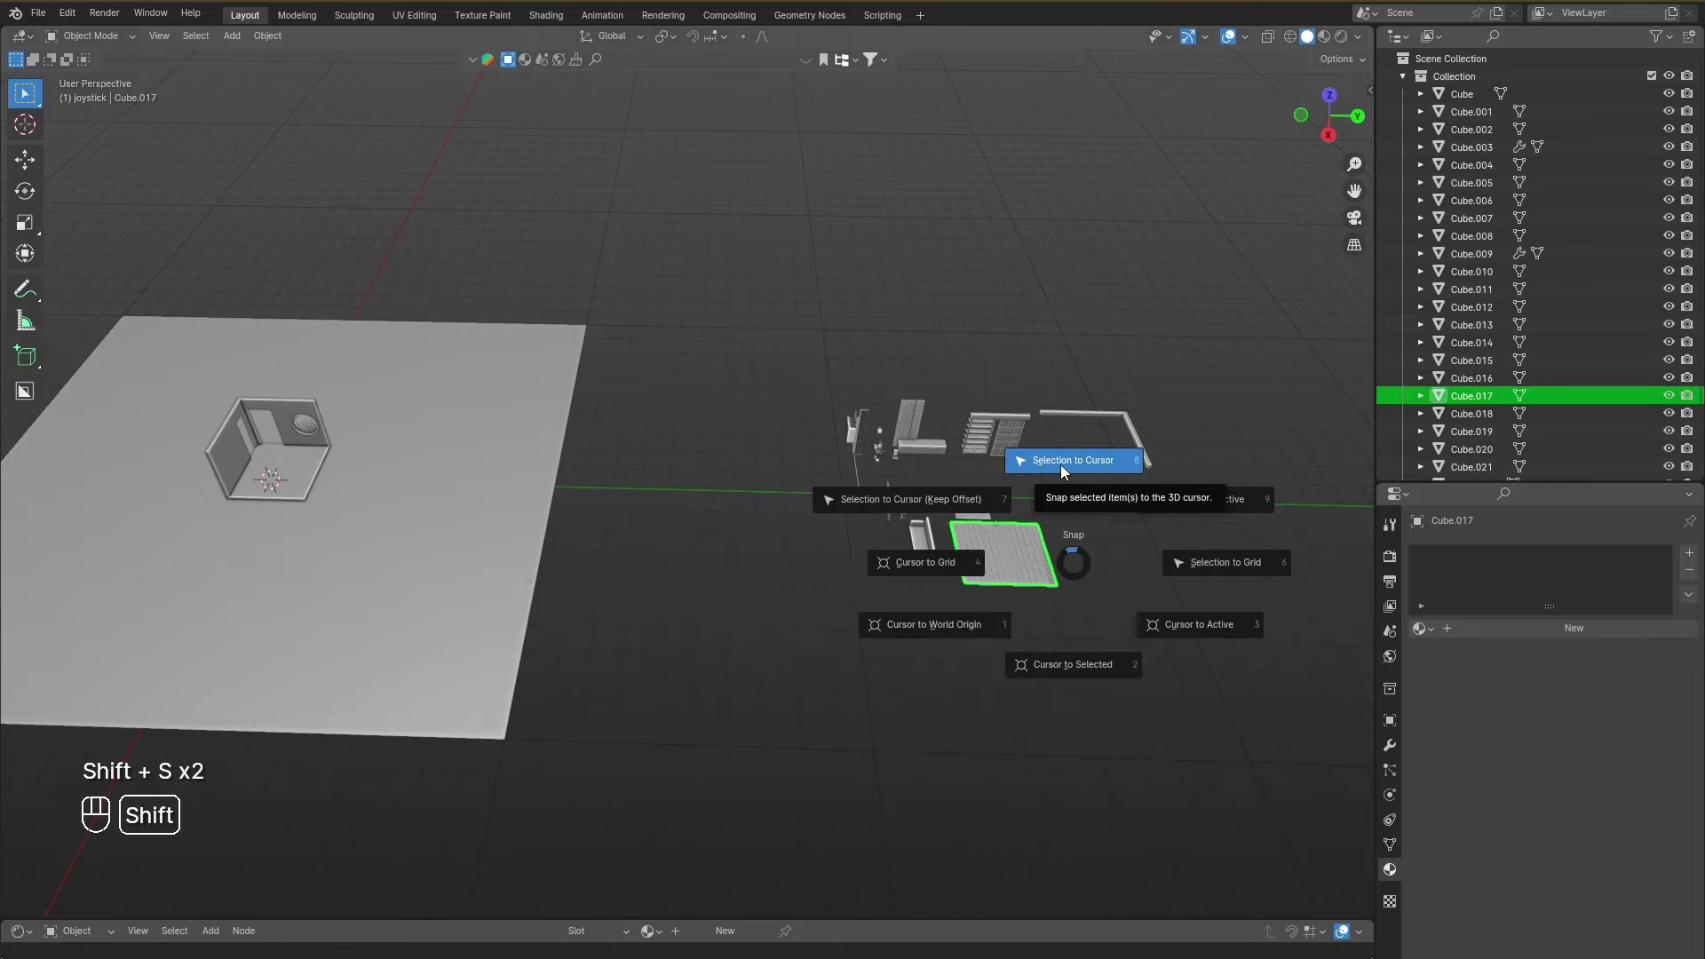
Inspect the finished, warmly lit living-room render with TV, bookshelf, round window and sofa.
{"action": "left_click_drag", "start_coordinate": [515, 428], "coordinate": [540, 366]}
{"action": "middle_click", "coordinate": [567, 371]}
{"action": "left_click_drag", "start_coordinate": [841, 452], "coordinate": [641, 554]}
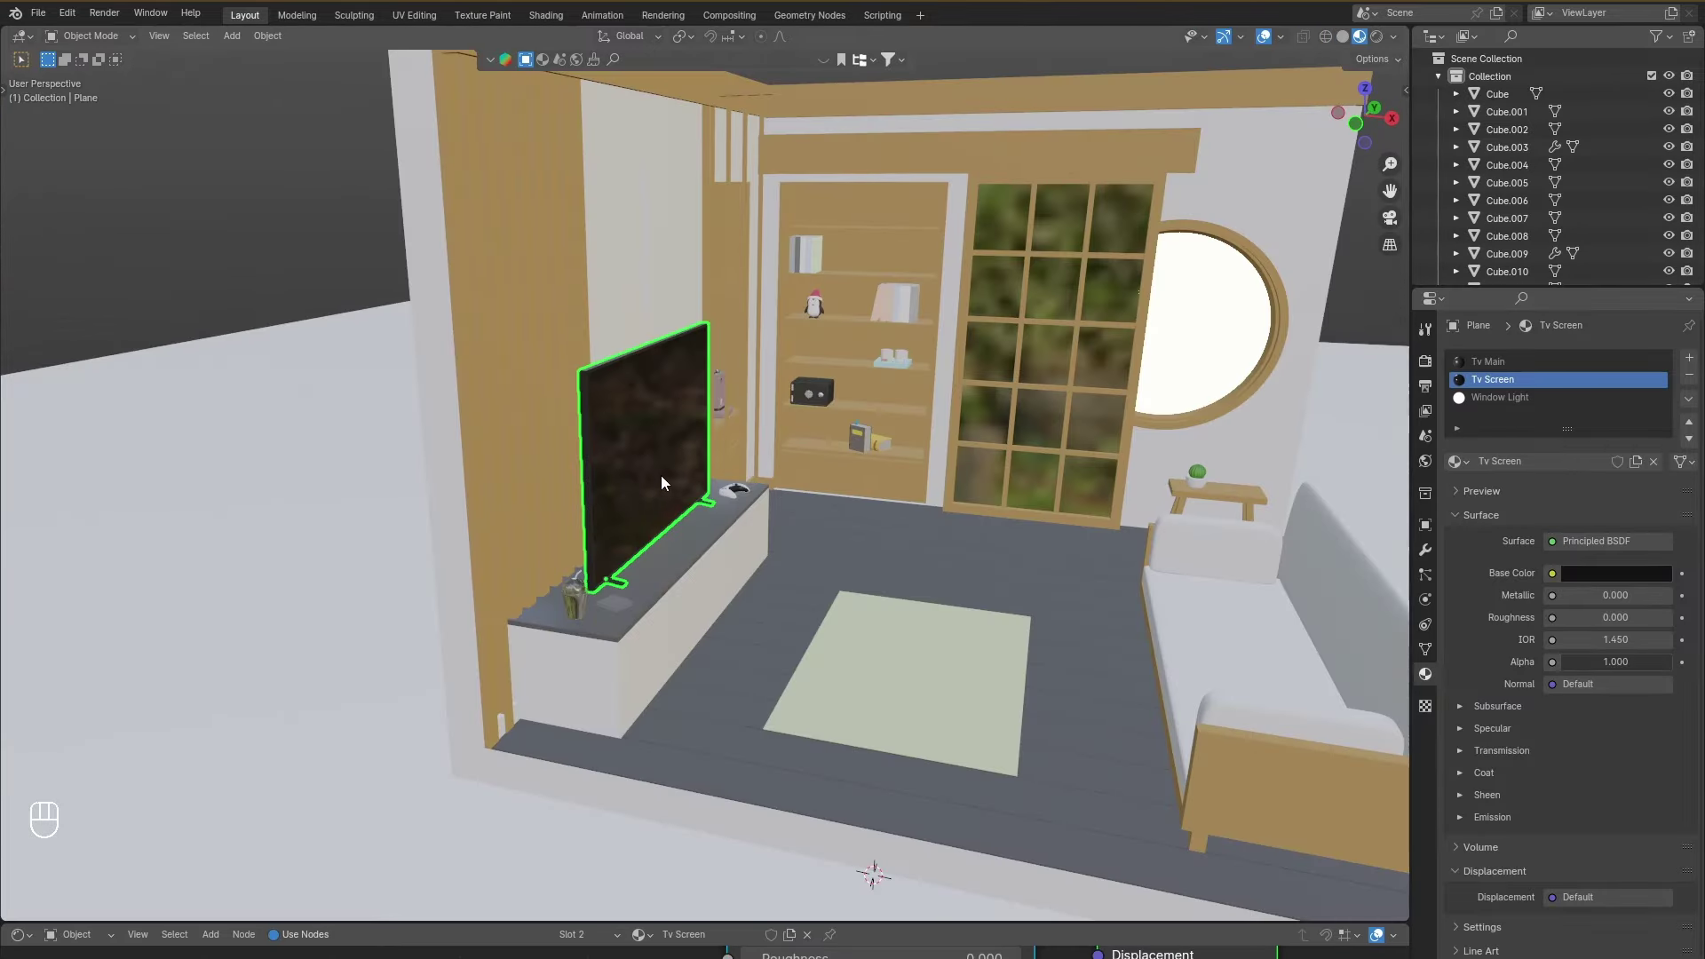
{"action": "left_click_drag", "start_coordinate": [653, 483], "coordinate": [674, 472]}
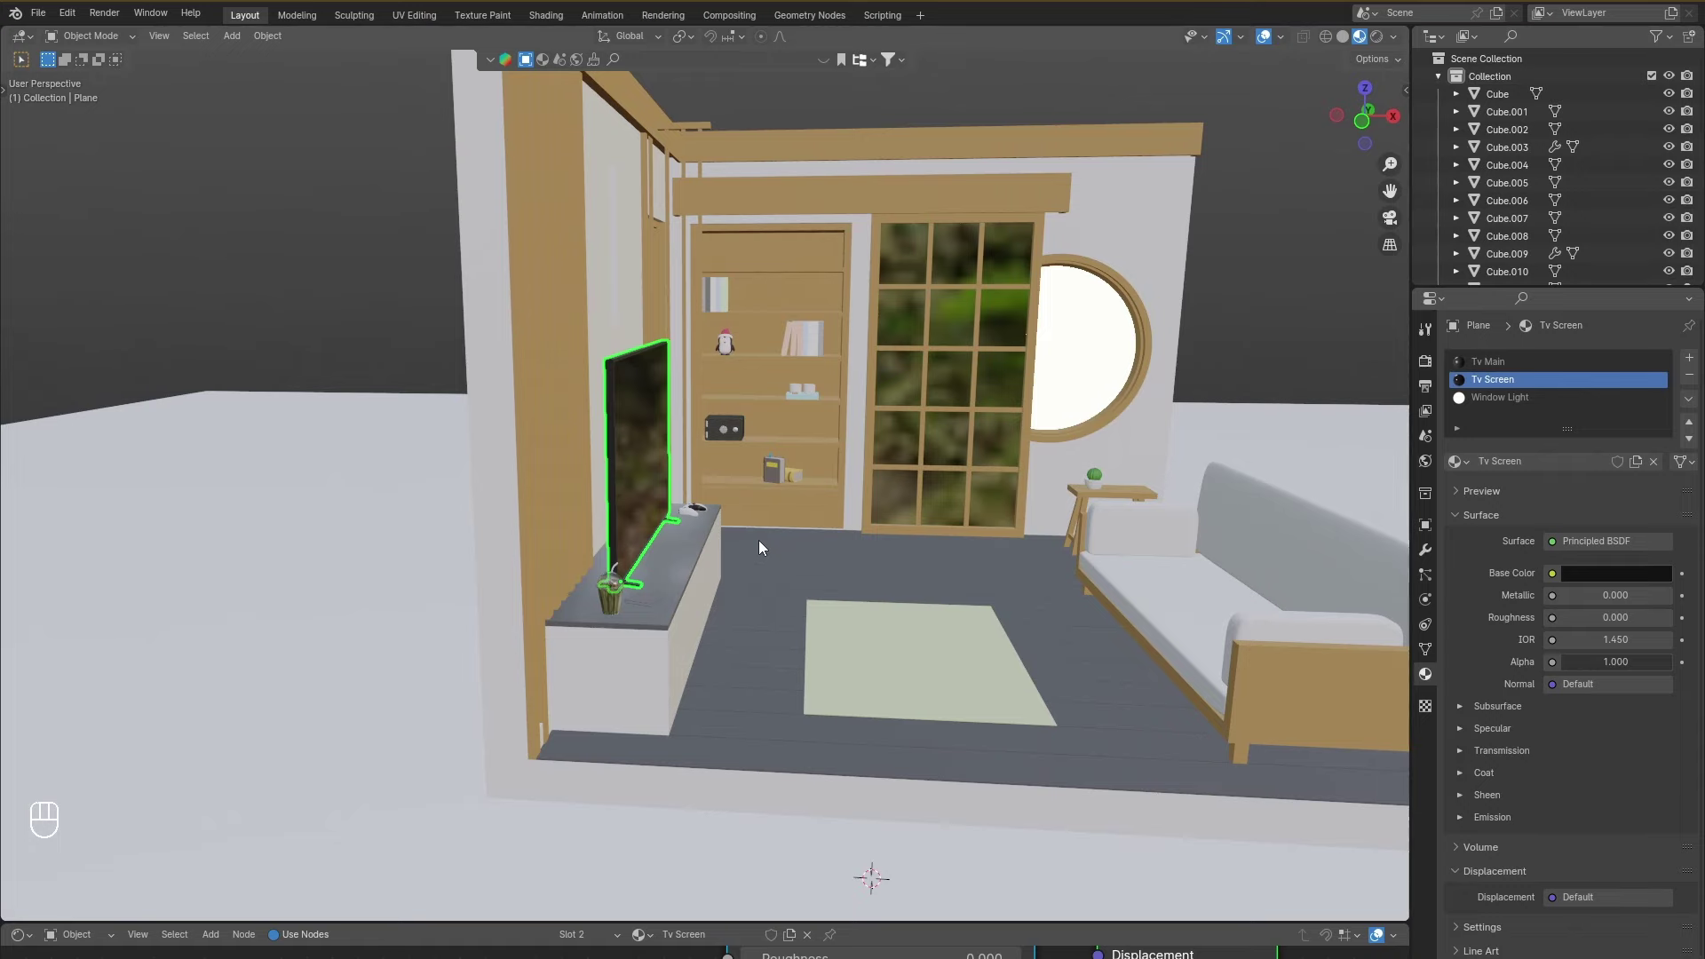
{"action": "left_click_drag", "start_coordinate": [721, 538], "coordinate": [688, 552]}
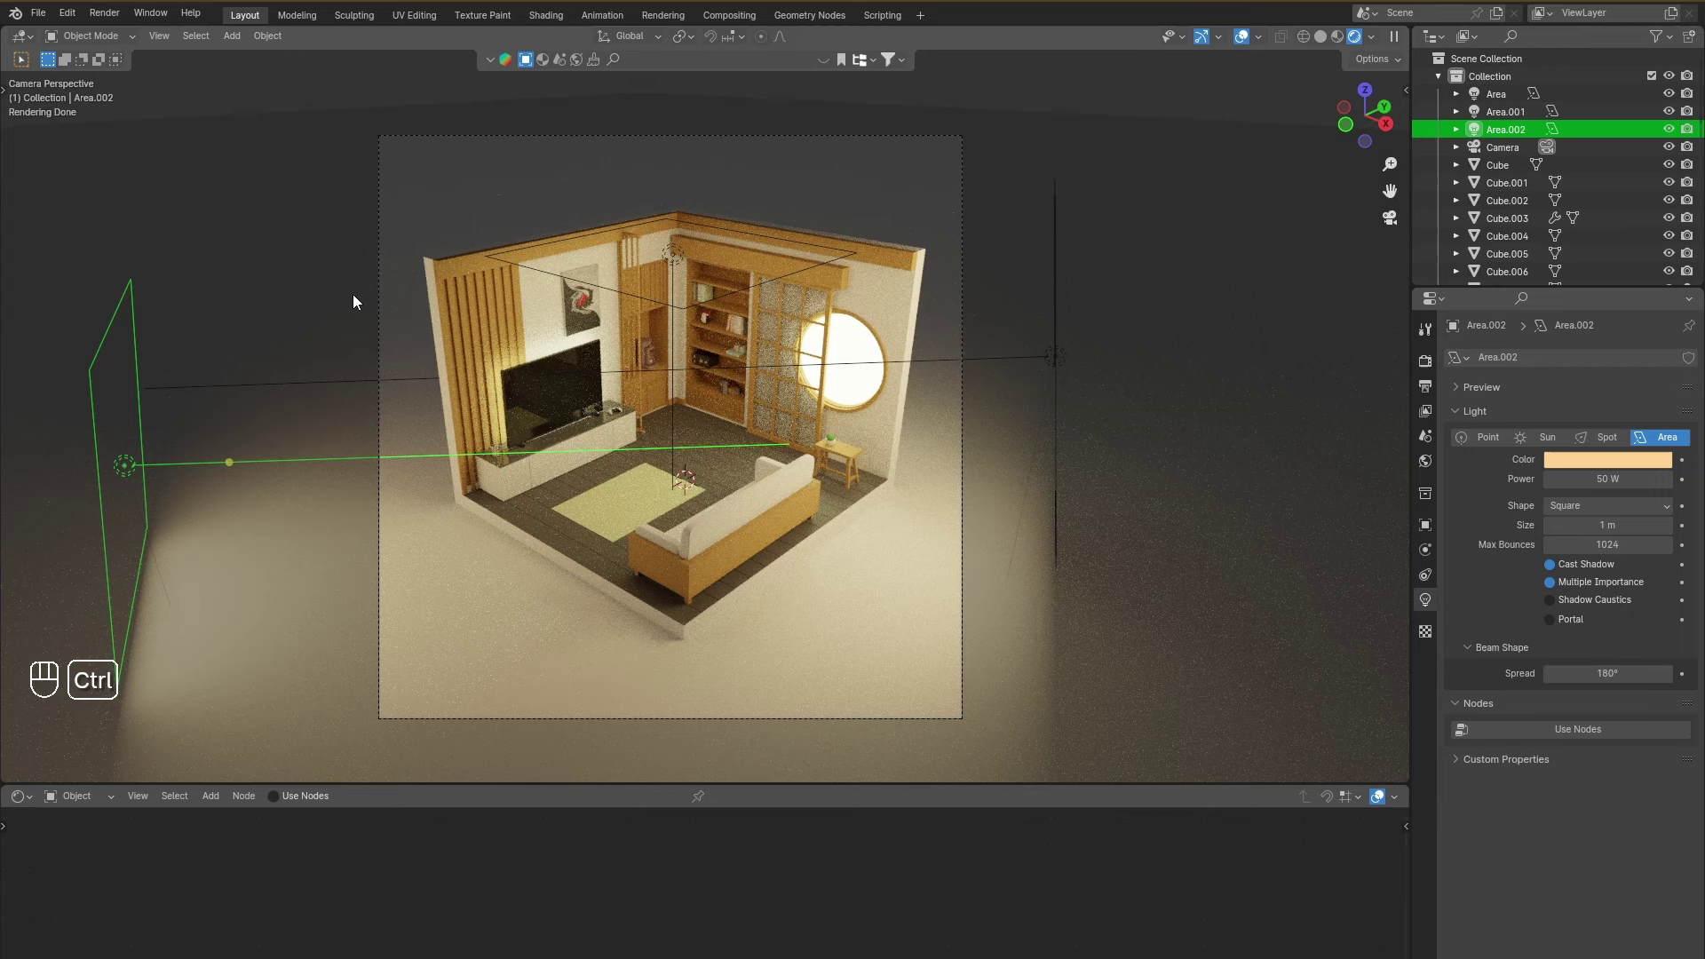
Switch from the finished render back to the file with the loose room parts.
{"action": "key", "text": "ctrl+b"}
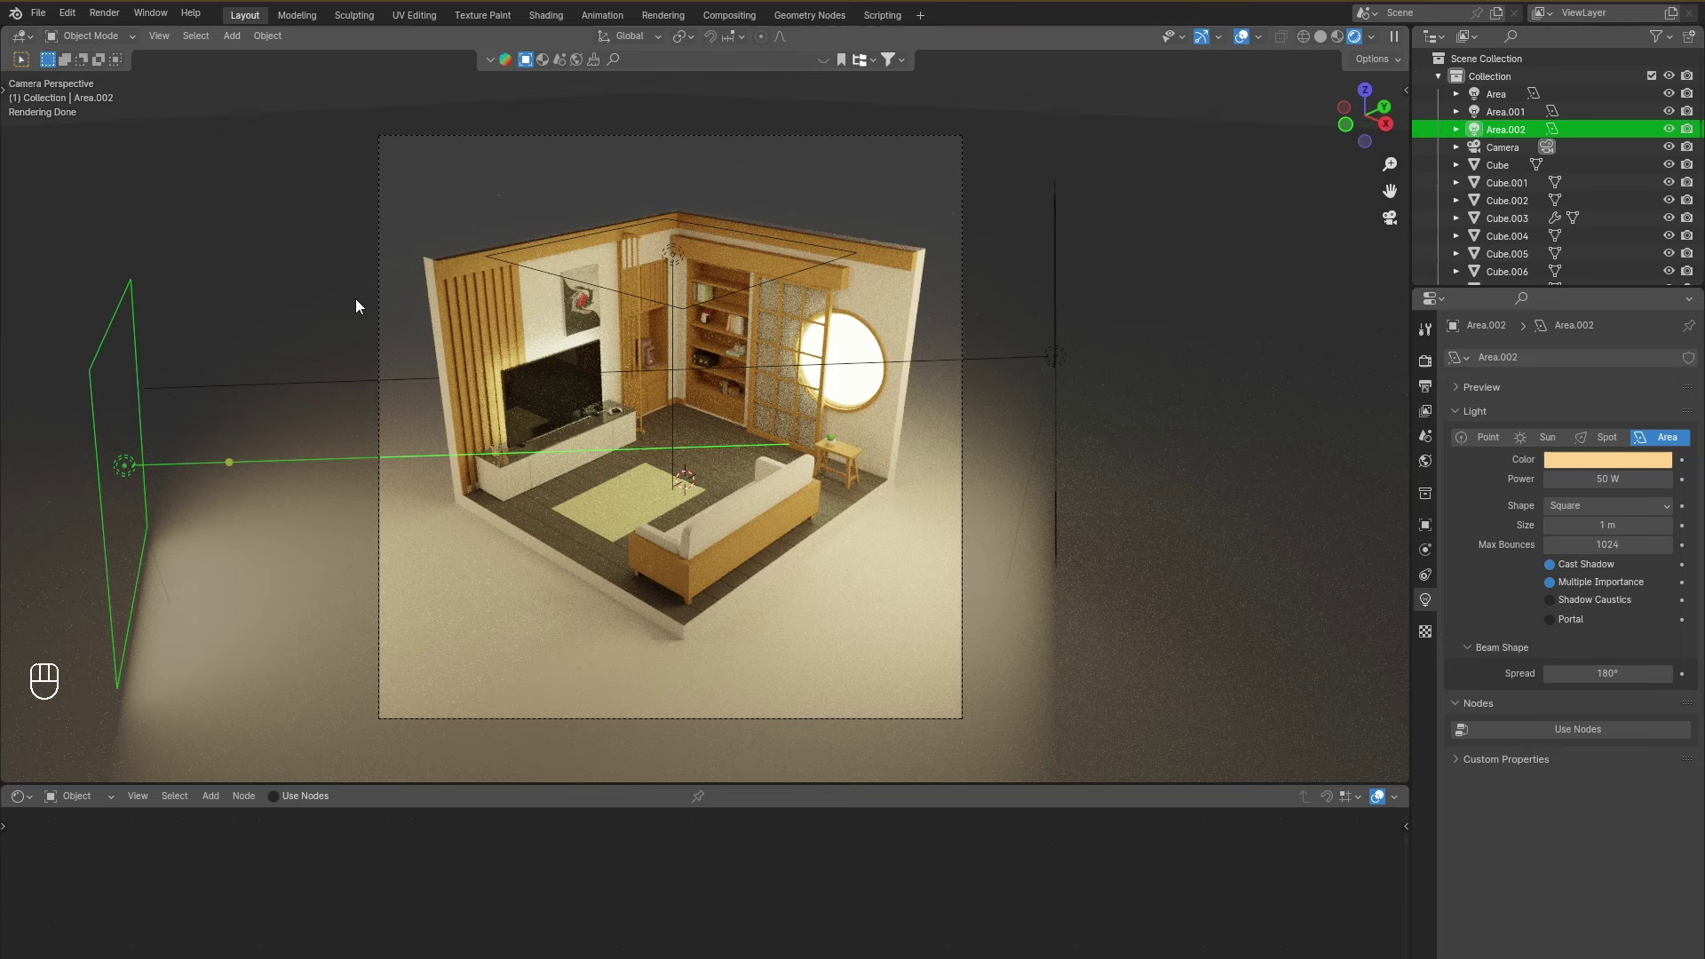
{"action": "key", "text": "ctrl+b"}
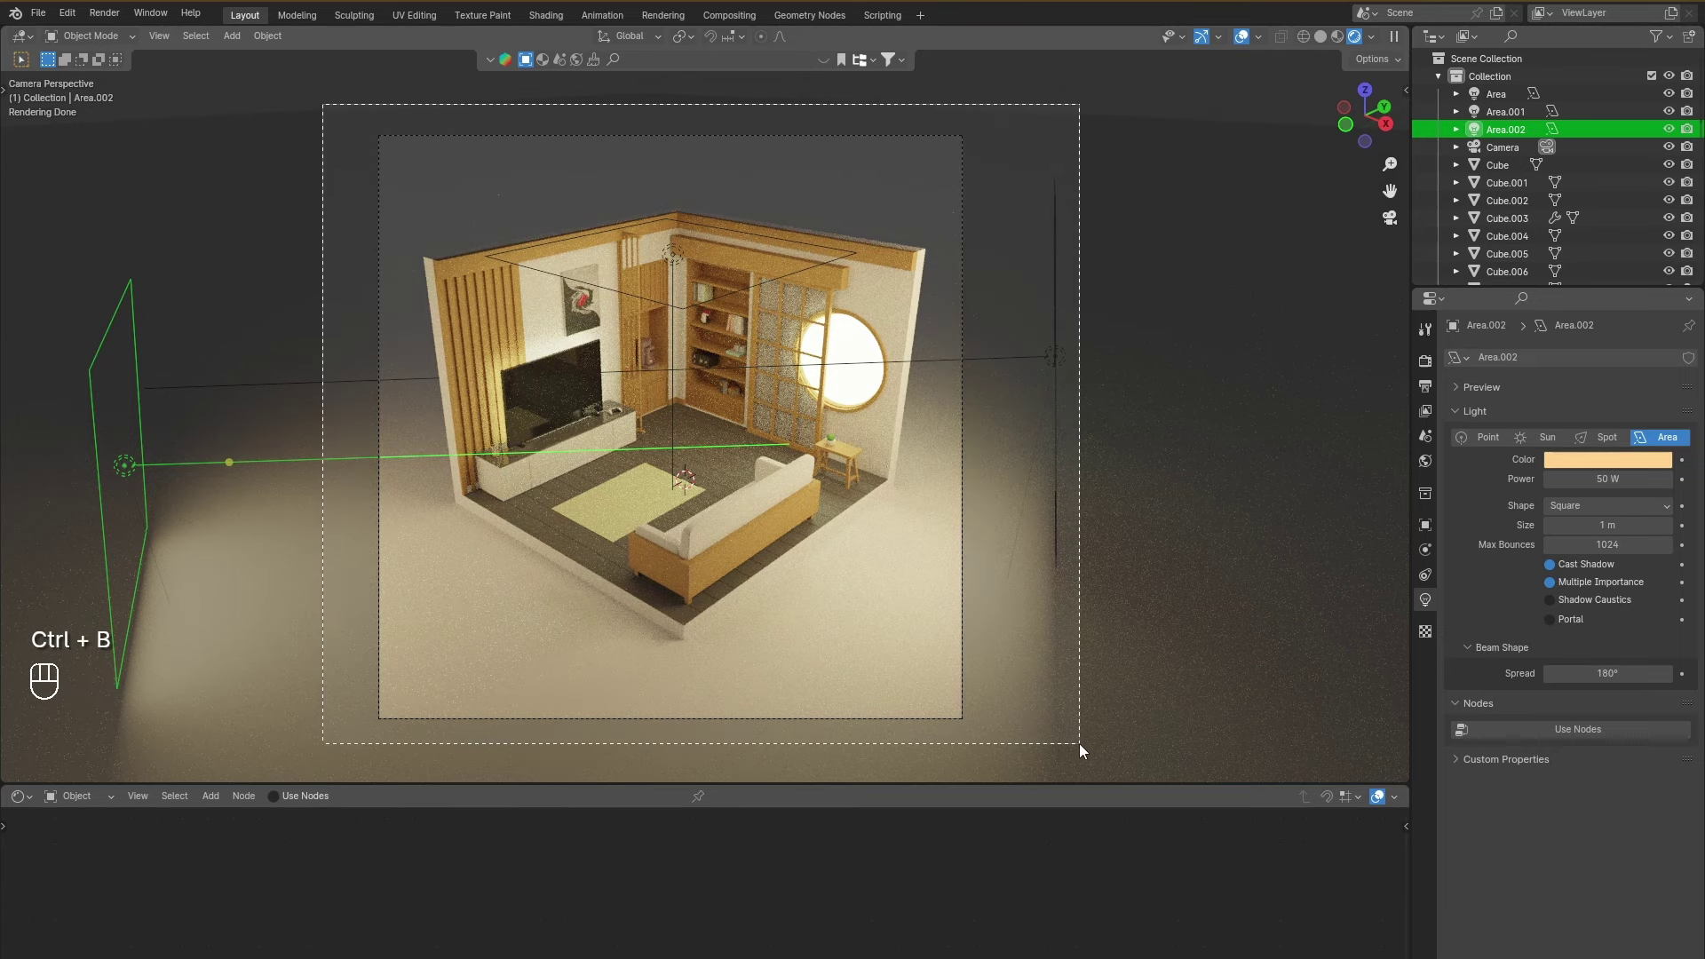
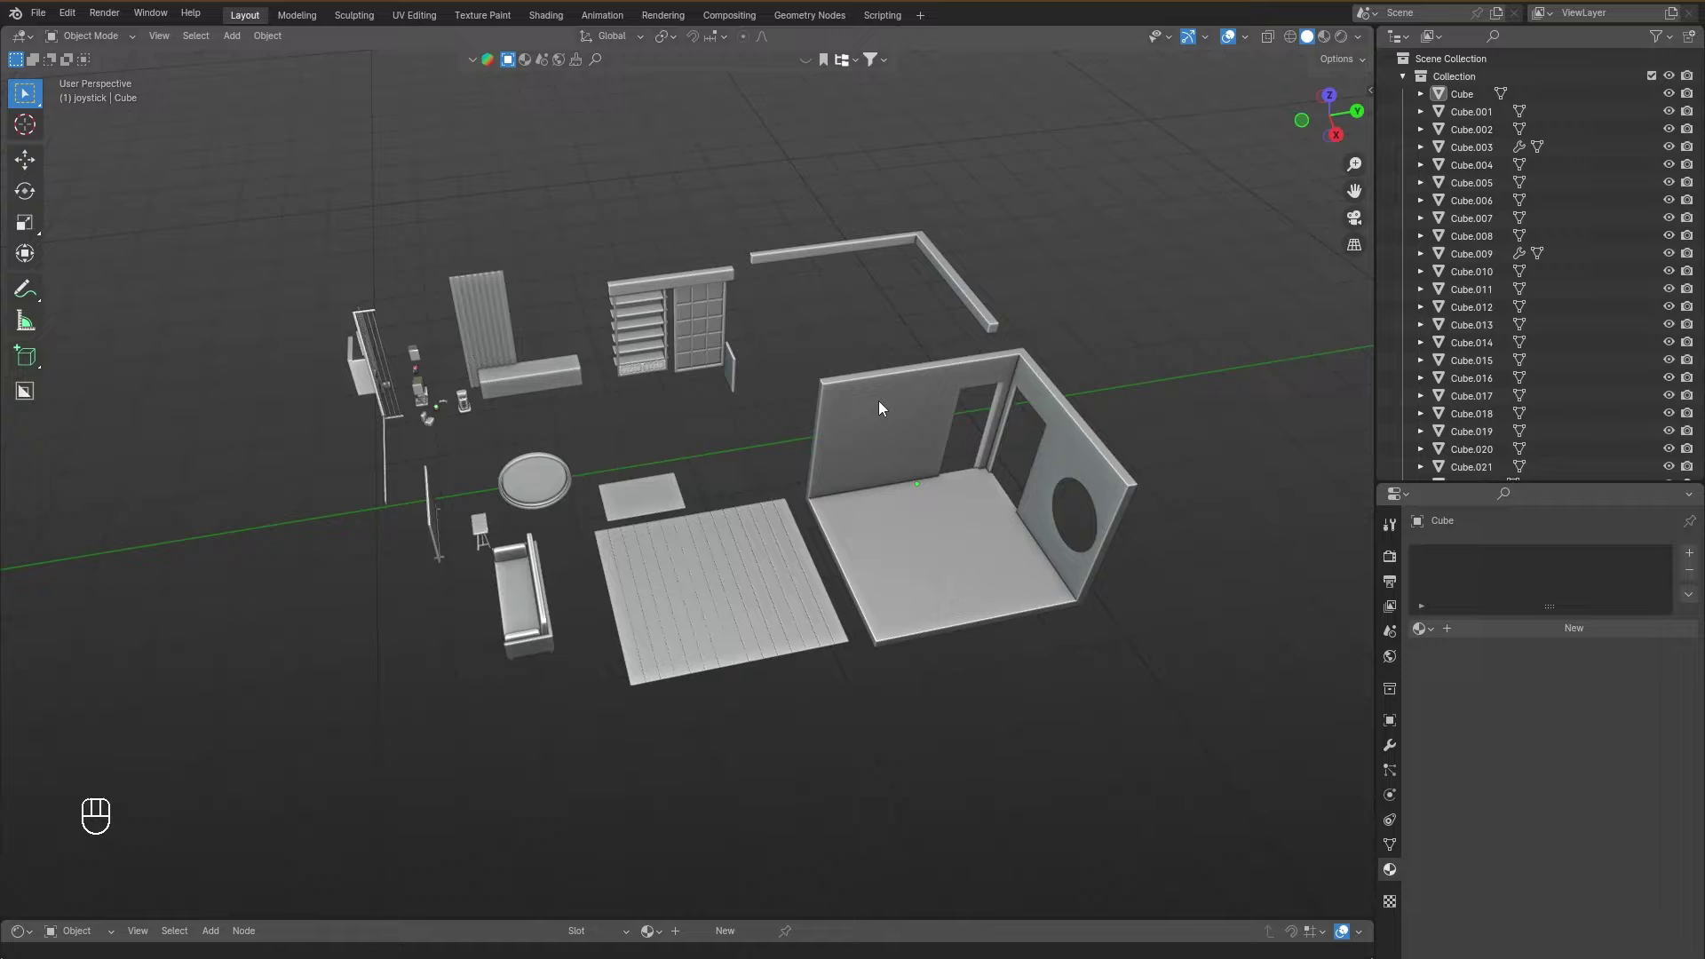
{"action": "left_click_drag", "start_coordinate": [632, 546], "coordinate": [572, 539]}
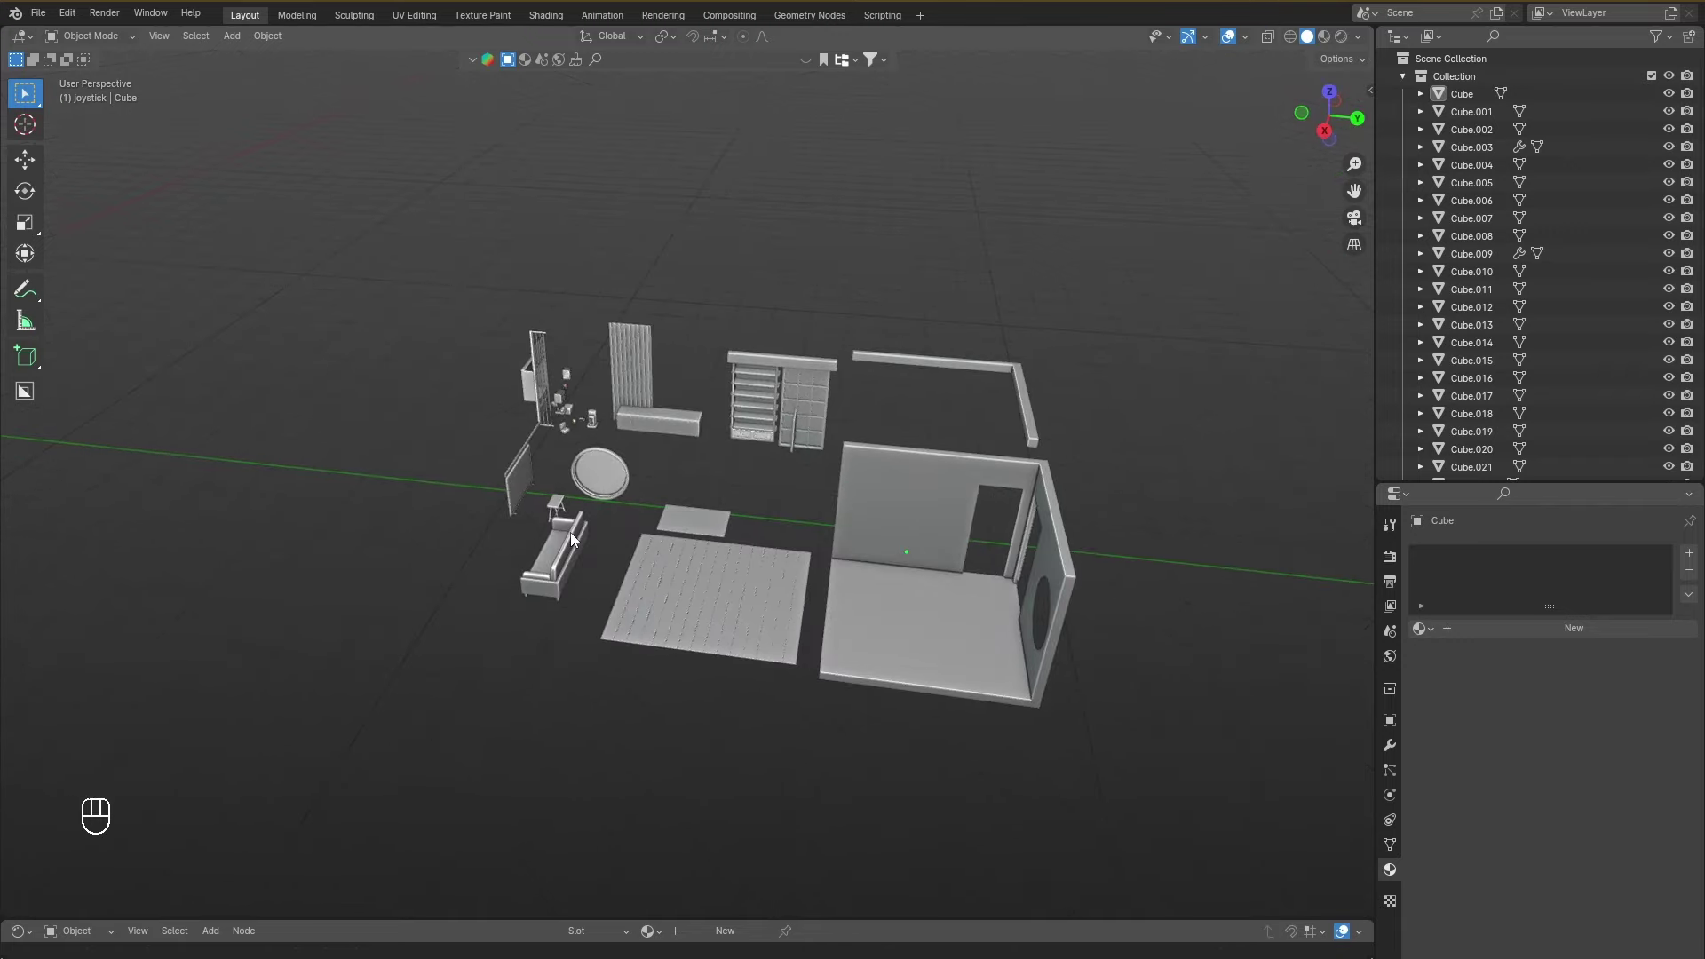
{"action": "left_click_drag", "start_coordinate": [582, 542], "coordinate": [630, 558]}
{"action": "middle_click", "coordinate": [635, 560]}
{"action": "middle_click", "coordinate": [333, 562]}
{"action": "left_click", "coordinate": [569, 595]}
{"action": "left_click_drag", "start_coordinate": [673, 574], "coordinate": [592, 571]}
{"action": "left_click_drag", "start_coordinate": [557, 551], "coordinate": [1062, 531]}
{"action": "left_click_drag", "start_coordinate": [1060, 529], "coordinate": [1002, 560]}
{"action": "left_click_drag", "start_coordinate": [1009, 553], "coordinate": [996, 494]}
{"action": "left_click", "coordinate": [1005, 468]}
{"action": "left_click_drag", "start_coordinate": [1077, 493], "coordinate": [823, 512]}
{"action": "left_click_drag", "start_coordinate": [889, 505], "coordinate": [1024, 483]}
{"action": "left_click_drag", "start_coordinate": [1075, 486], "coordinate": [1047, 446]}
{"action": "left_click_drag", "start_coordinate": [1141, 366], "coordinate": [990, 433]}
{"action": "left_click_drag", "start_coordinate": [777, 528], "coordinate": [905, 480]}
{"action": "left_click_drag", "start_coordinate": [905, 476], "coordinate": [877, 445]}
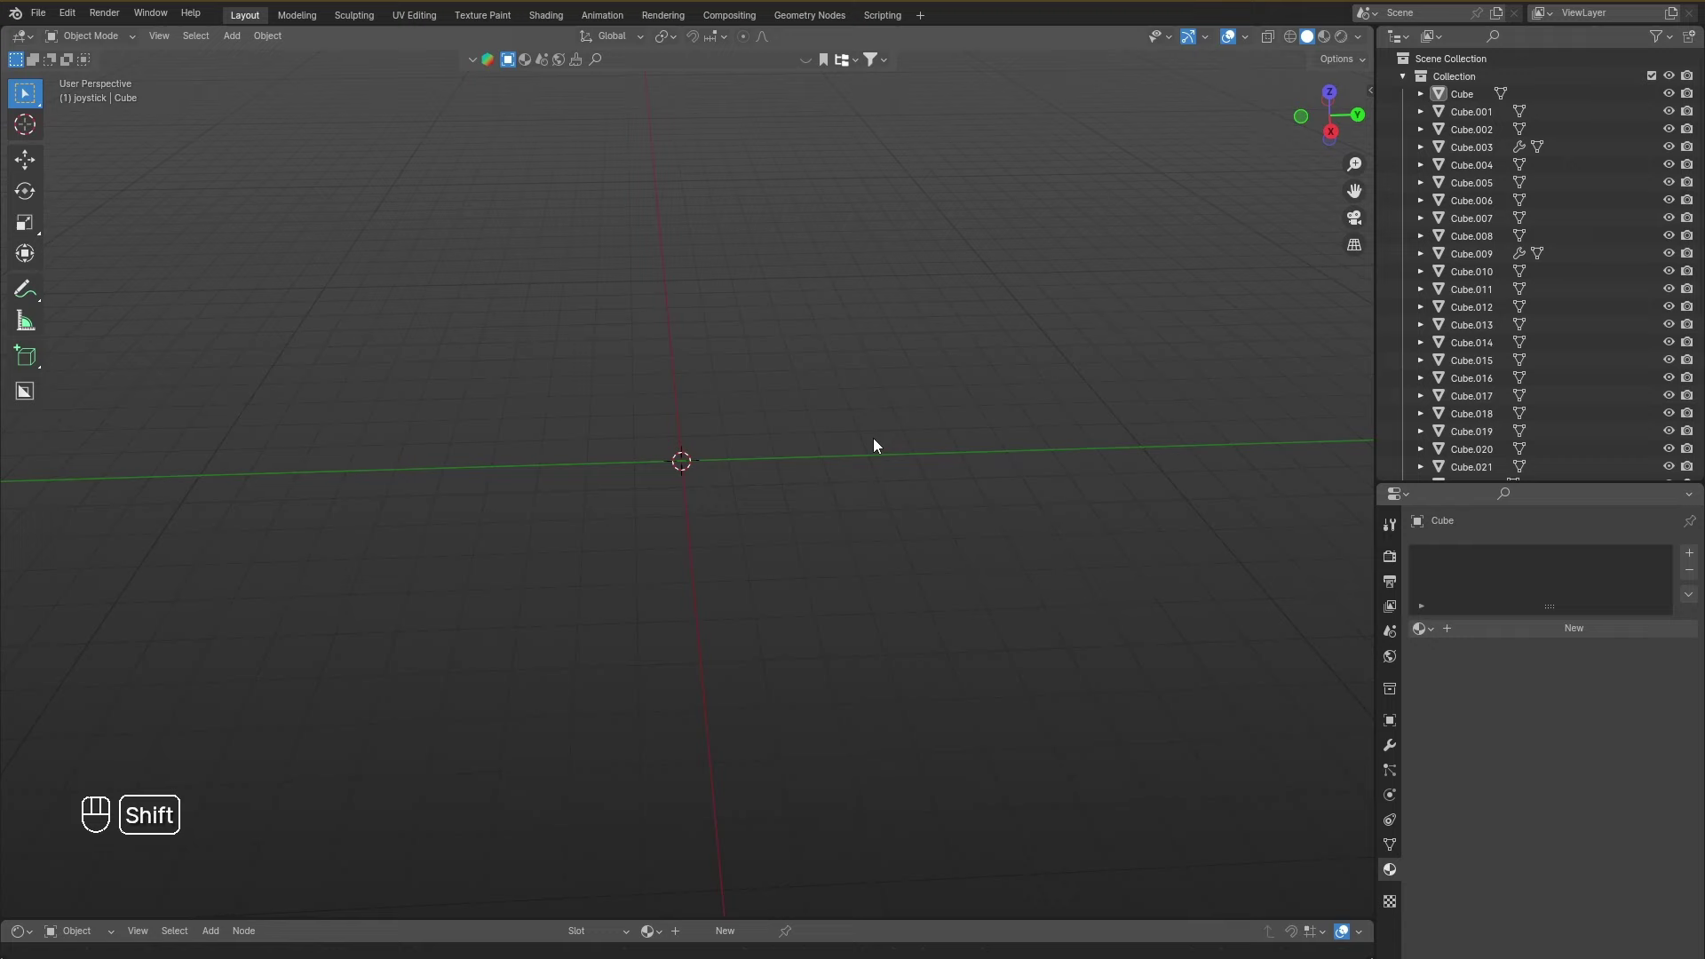
Add a mesh plane at the world origin and scale it to five times its default size.
{"action": "key", "text": "shift+a"}
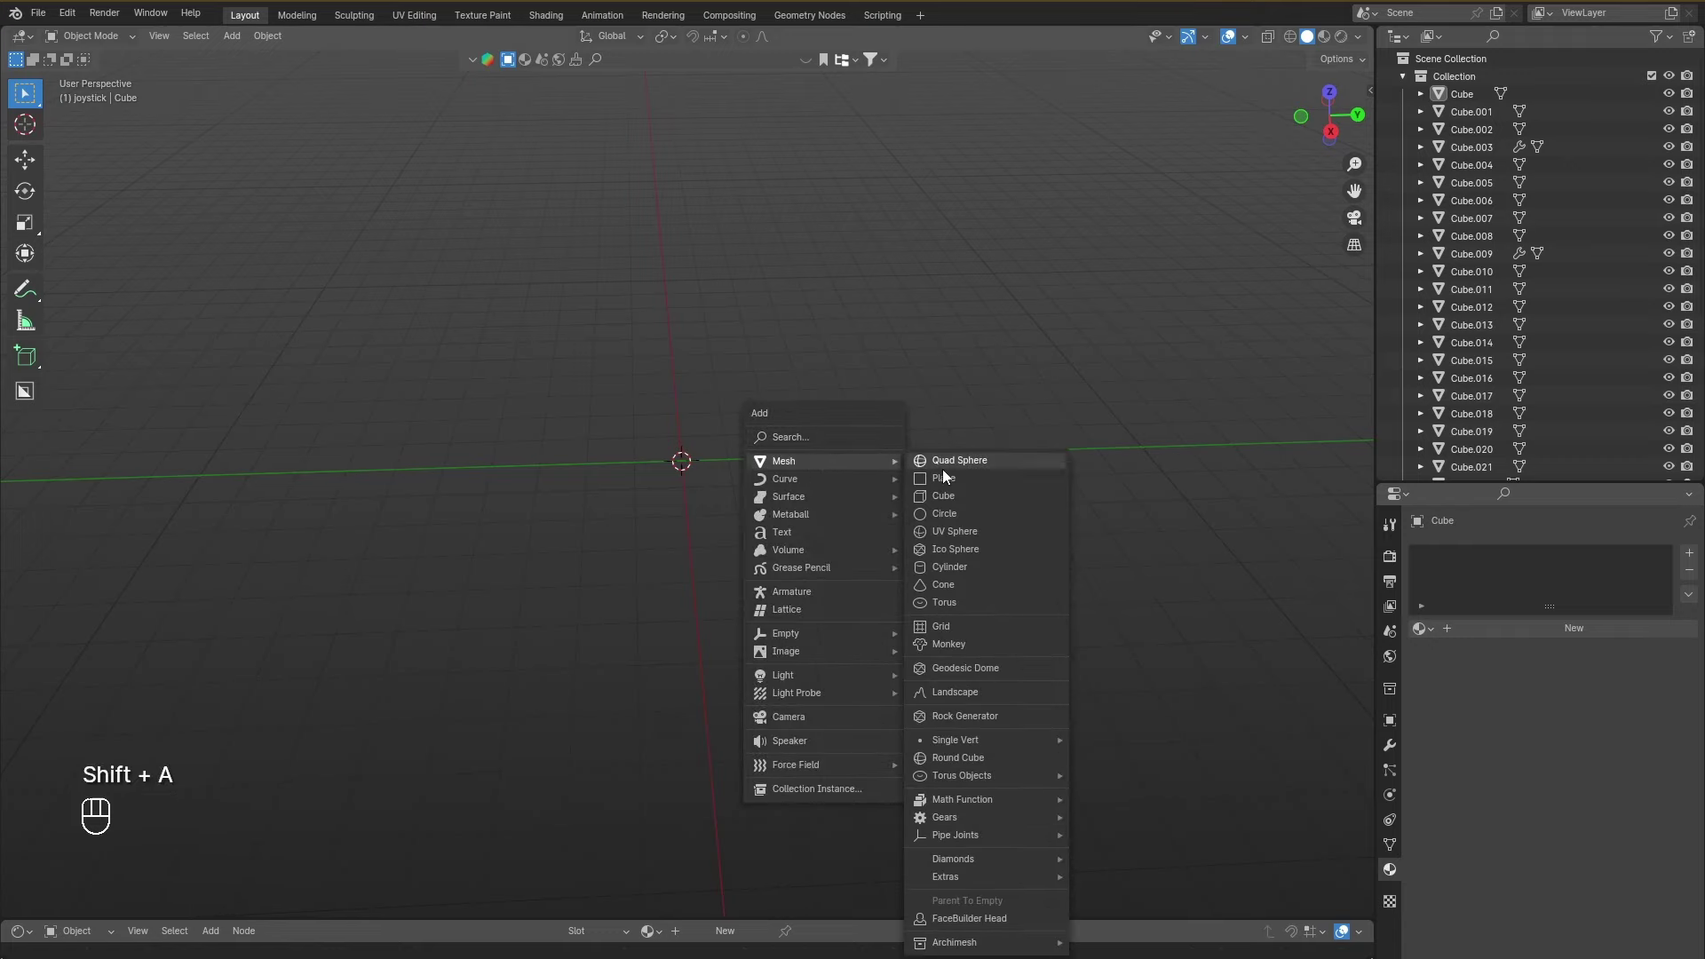
{"action": "key", "text": "s"}
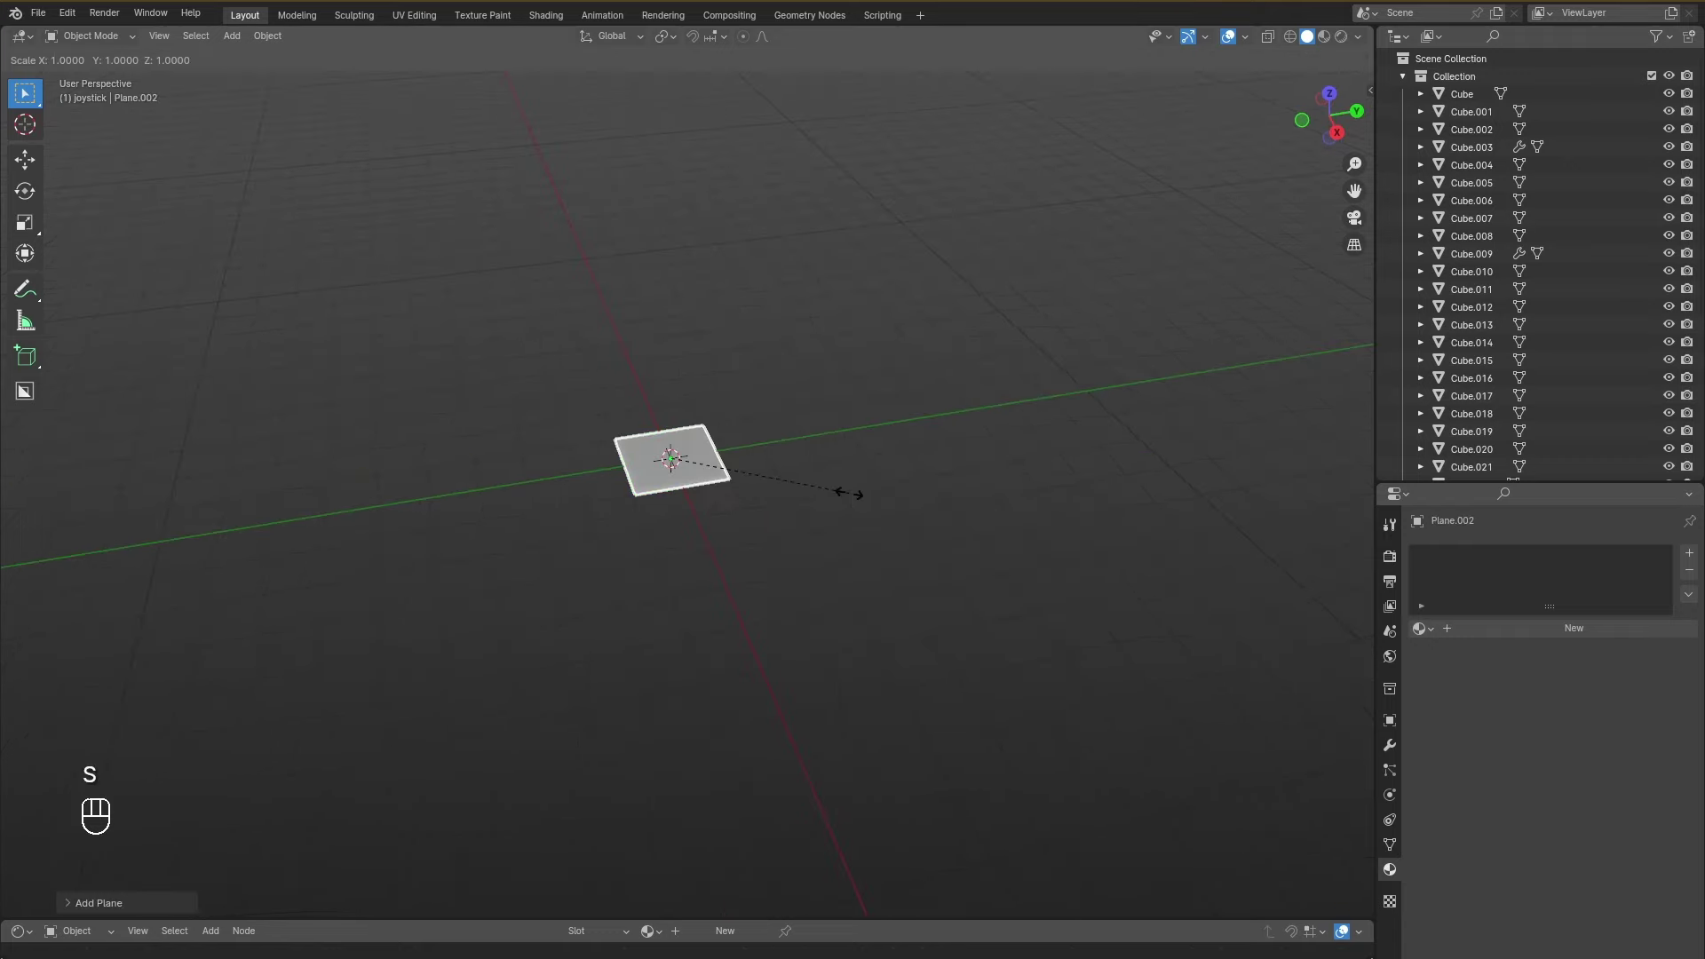
{"action": "key", "text": "KP_5"}
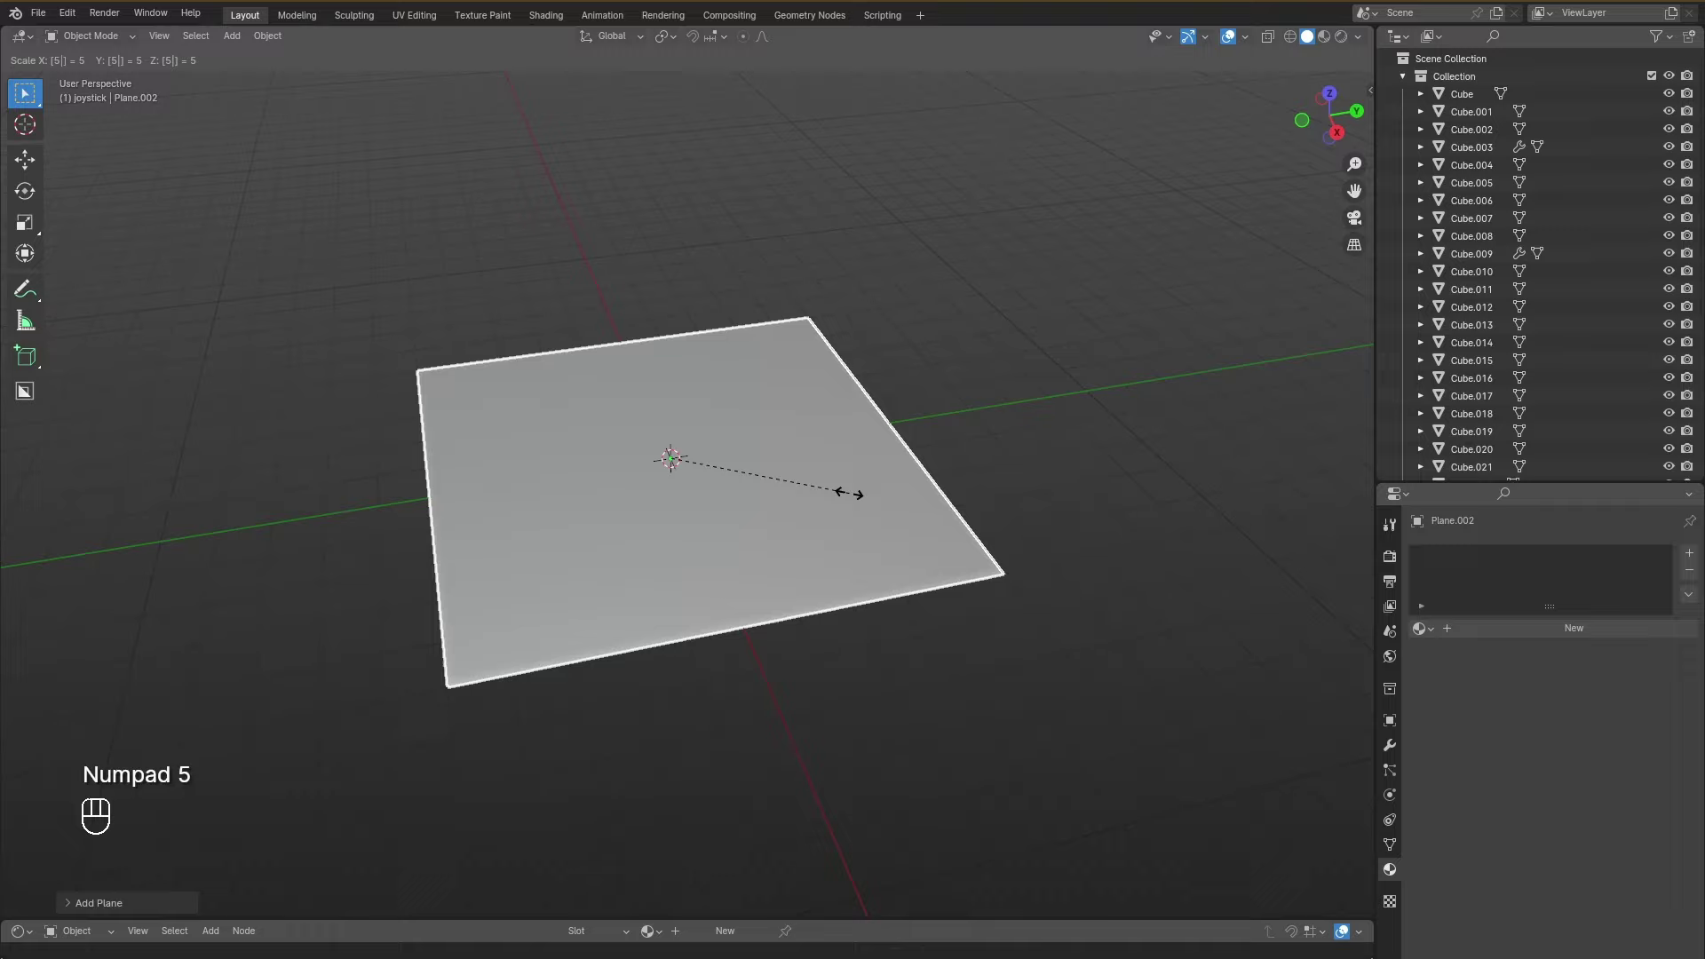
{"action": "left_click_drag", "start_coordinate": [853, 500], "coordinate": [1003, 444]}
{"action": "left_click_drag", "start_coordinate": [1004, 445], "coordinate": [933, 471]}
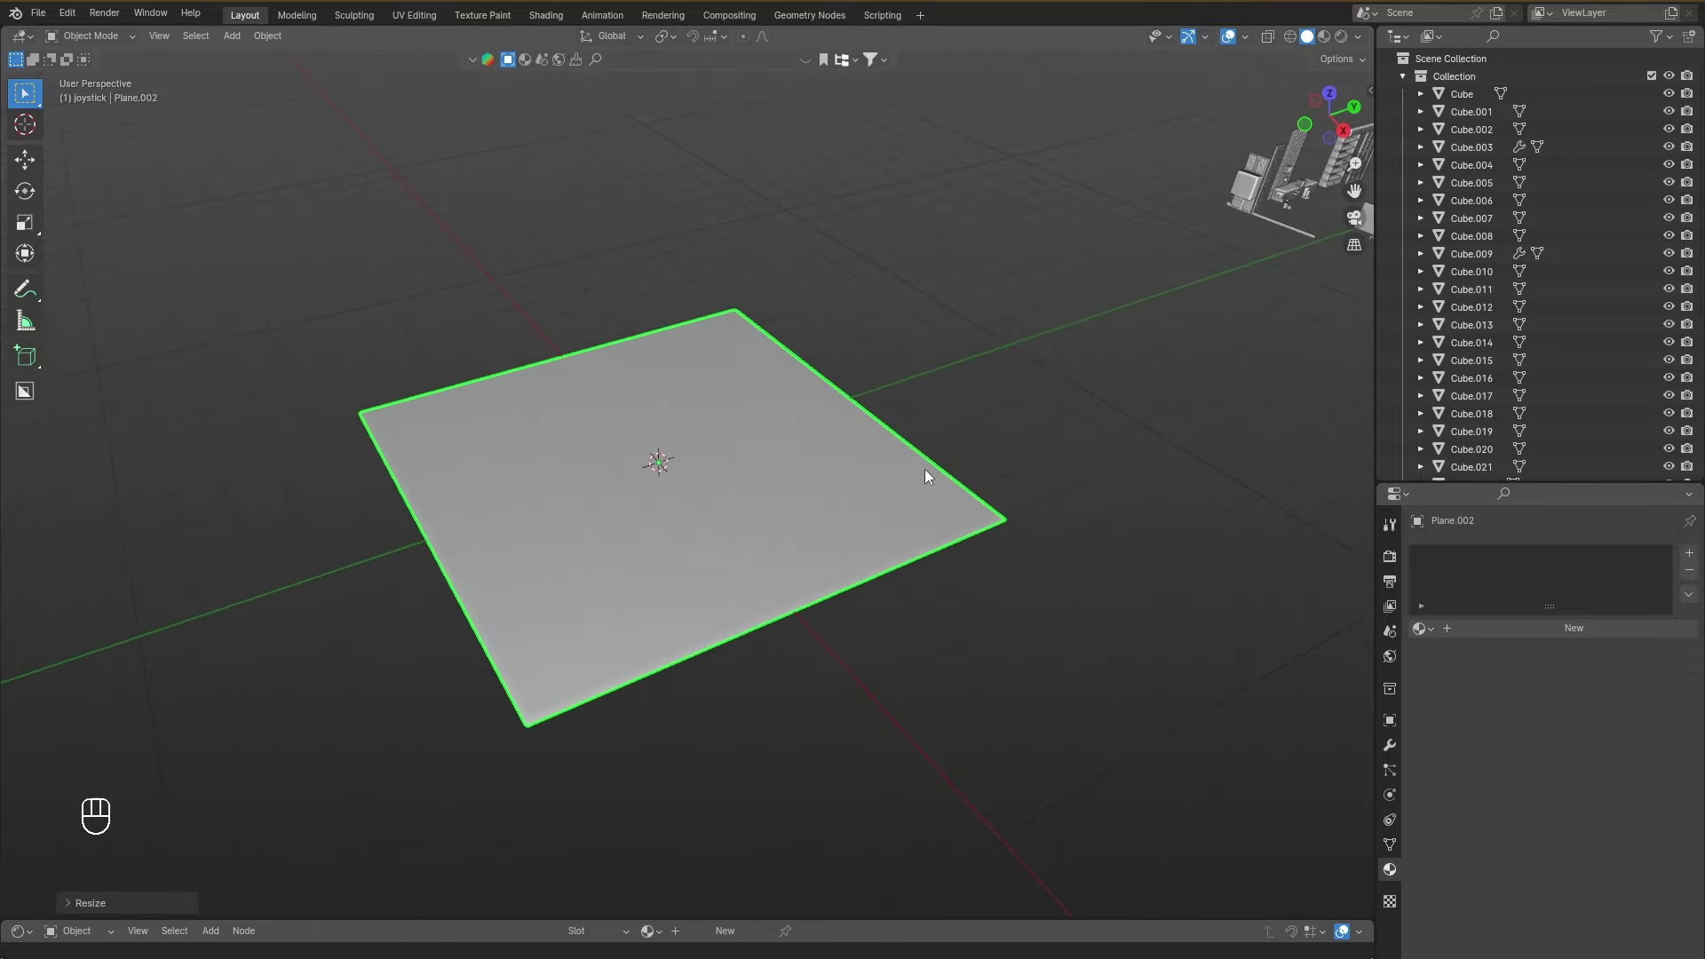
{"action": "key", "text": "s"}
{"action": "key", "text": "KP_2"}
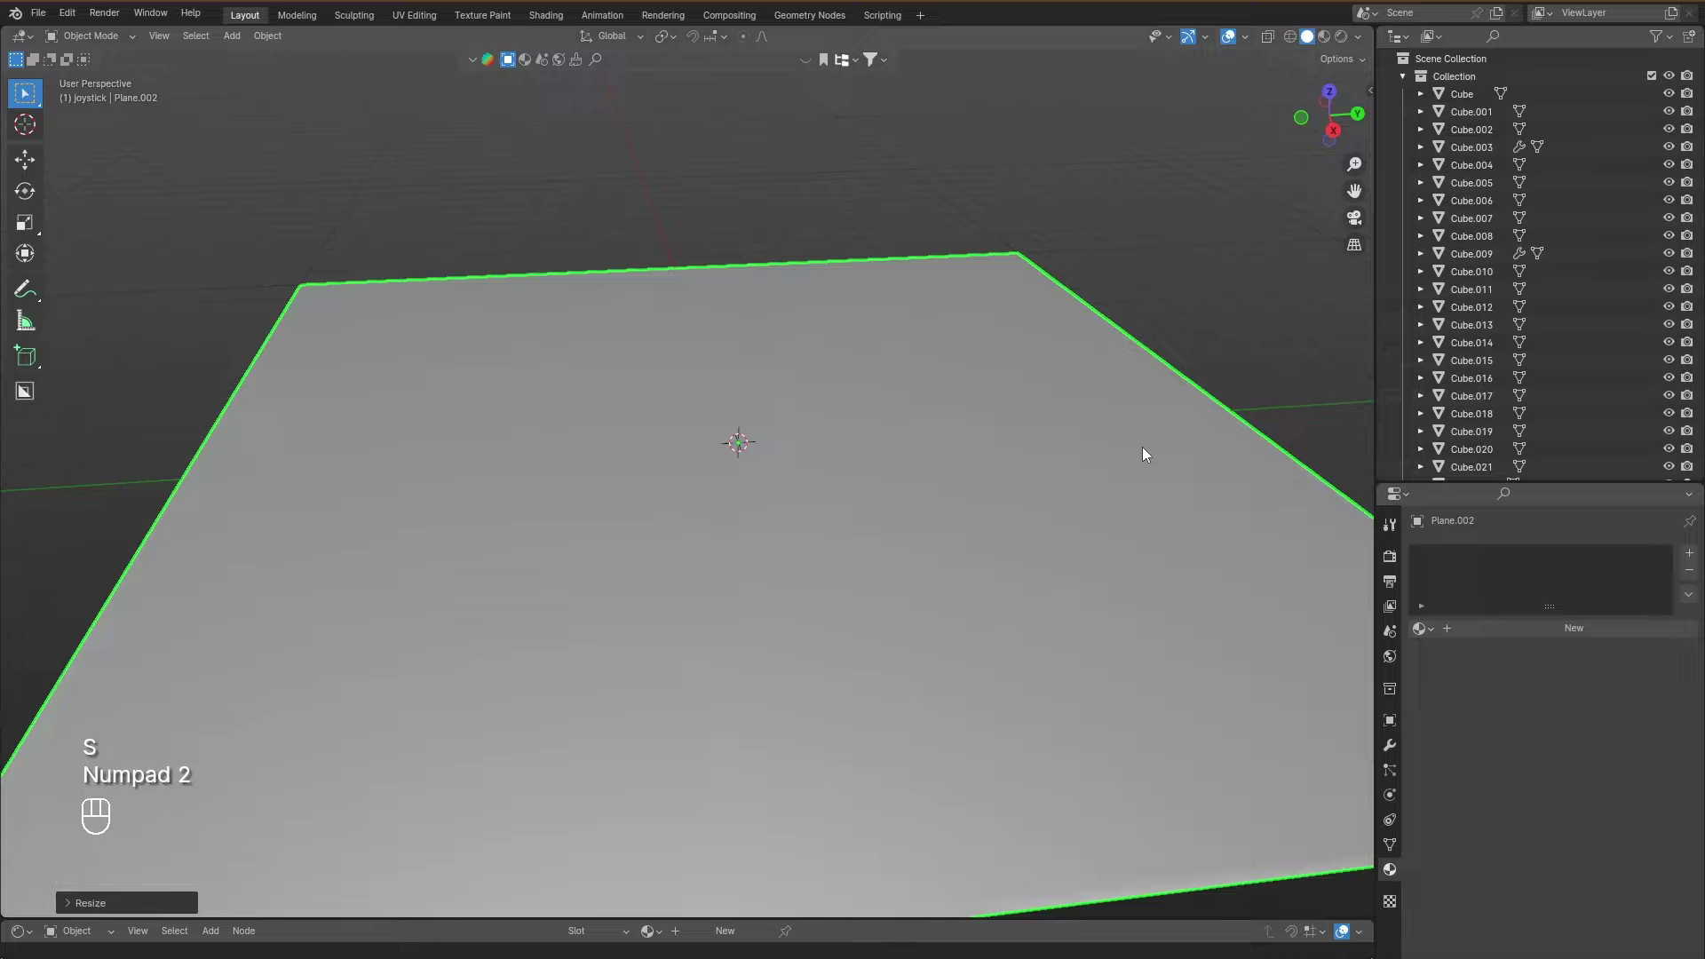
{"action": "left_click", "coordinate": [1001, 462]}
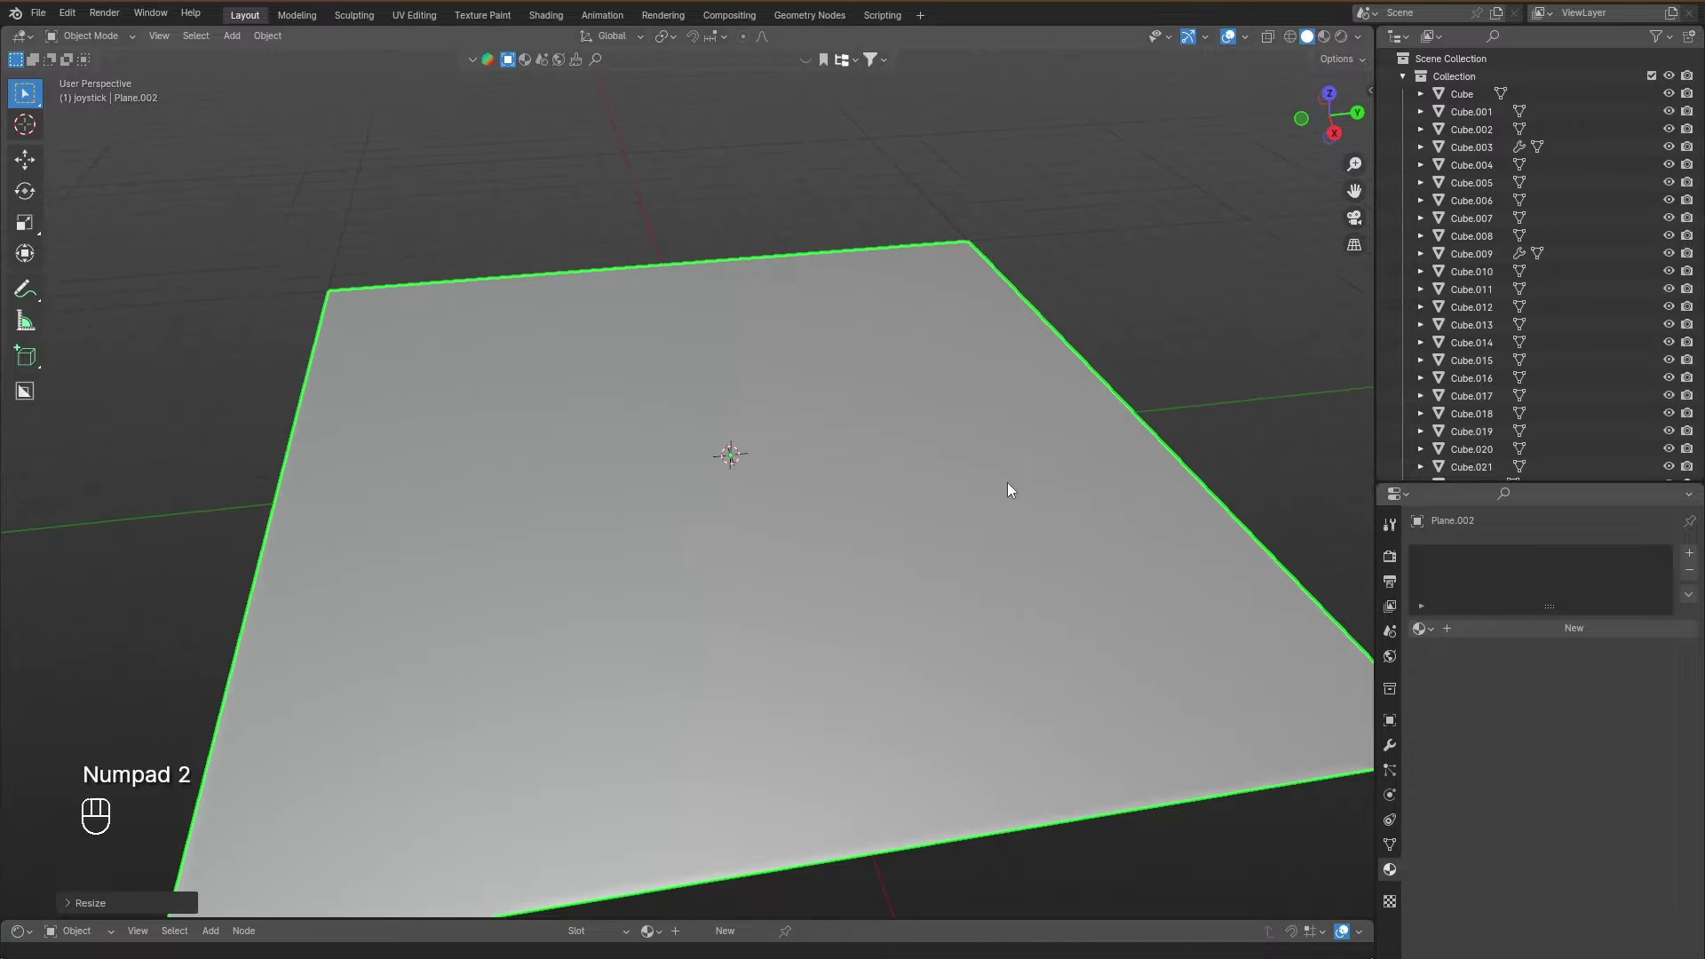
Save the file and zoom out to see the ground plane beside the loose pieces.
{"action": "left_click_drag", "start_coordinate": [1011, 491], "coordinate": [999, 509]}
{"action": "left_click_drag", "start_coordinate": [999, 496], "coordinate": [959, 451]}
{"action": "left_click_drag", "start_coordinate": [959, 448], "coordinate": [725, 391]}
{"action": "left_click_drag", "start_coordinate": [938, 395], "coordinate": [948, 411]}
{"action": "left_click", "coordinate": [1079, 420]}
{"action": "key", "text": "ctrl+s"}
{"action": "left_click_drag", "start_coordinate": [1055, 439], "coordinate": [823, 416]}
{"action": "left_click_drag", "start_coordinate": [823, 415], "coordinate": [858, 409]}
{"action": "left_click", "coordinate": [1000, 391]}
{"action": "left_click_drag", "start_coordinate": [771, 444], "coordinate": [799, 426]}
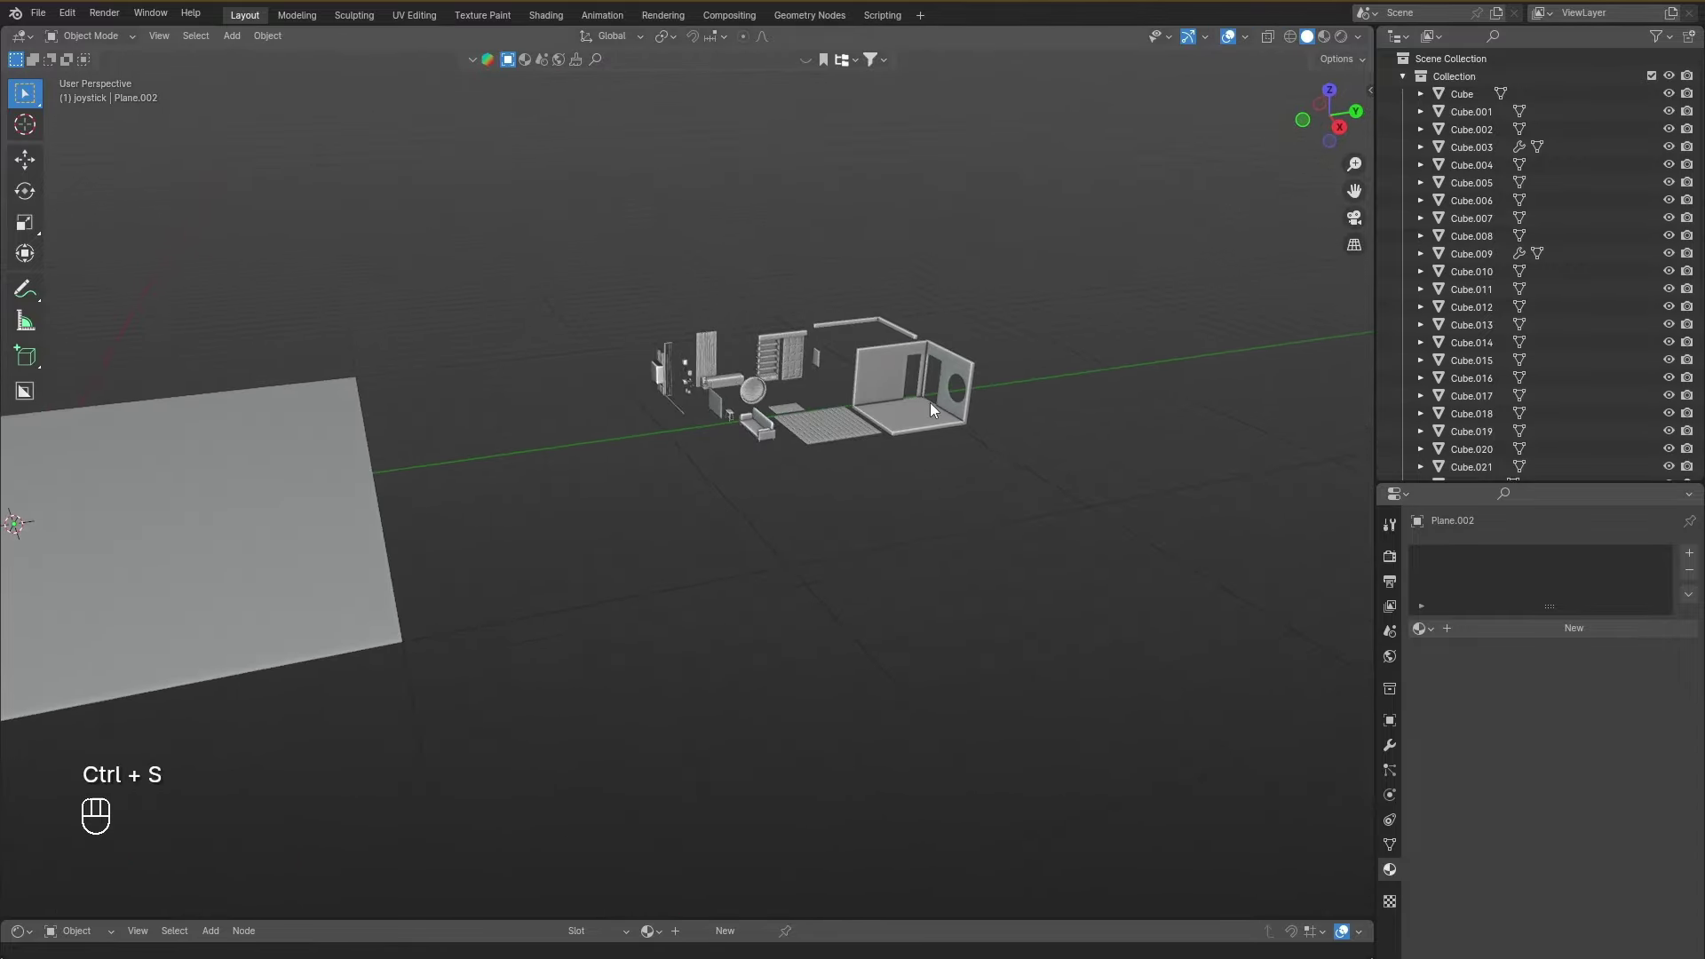
Bring the room pieces into view and select the Cube room shell.
{"action": "left_click_drag", "start_coordinate": [945, 420], "coordinate": [941, 470]}
{"action": "left_click_drag", "start_coordinate": [929, 449], "coordinate": [1053, 362]}
{"action": "left_click_drag", "start_coordinate": [1091, 359], "coordinate": [1029, 376]}
{"action": "left_click_drag", "start_coordinate": [1029, 376], "coordinate": [892, 402]}
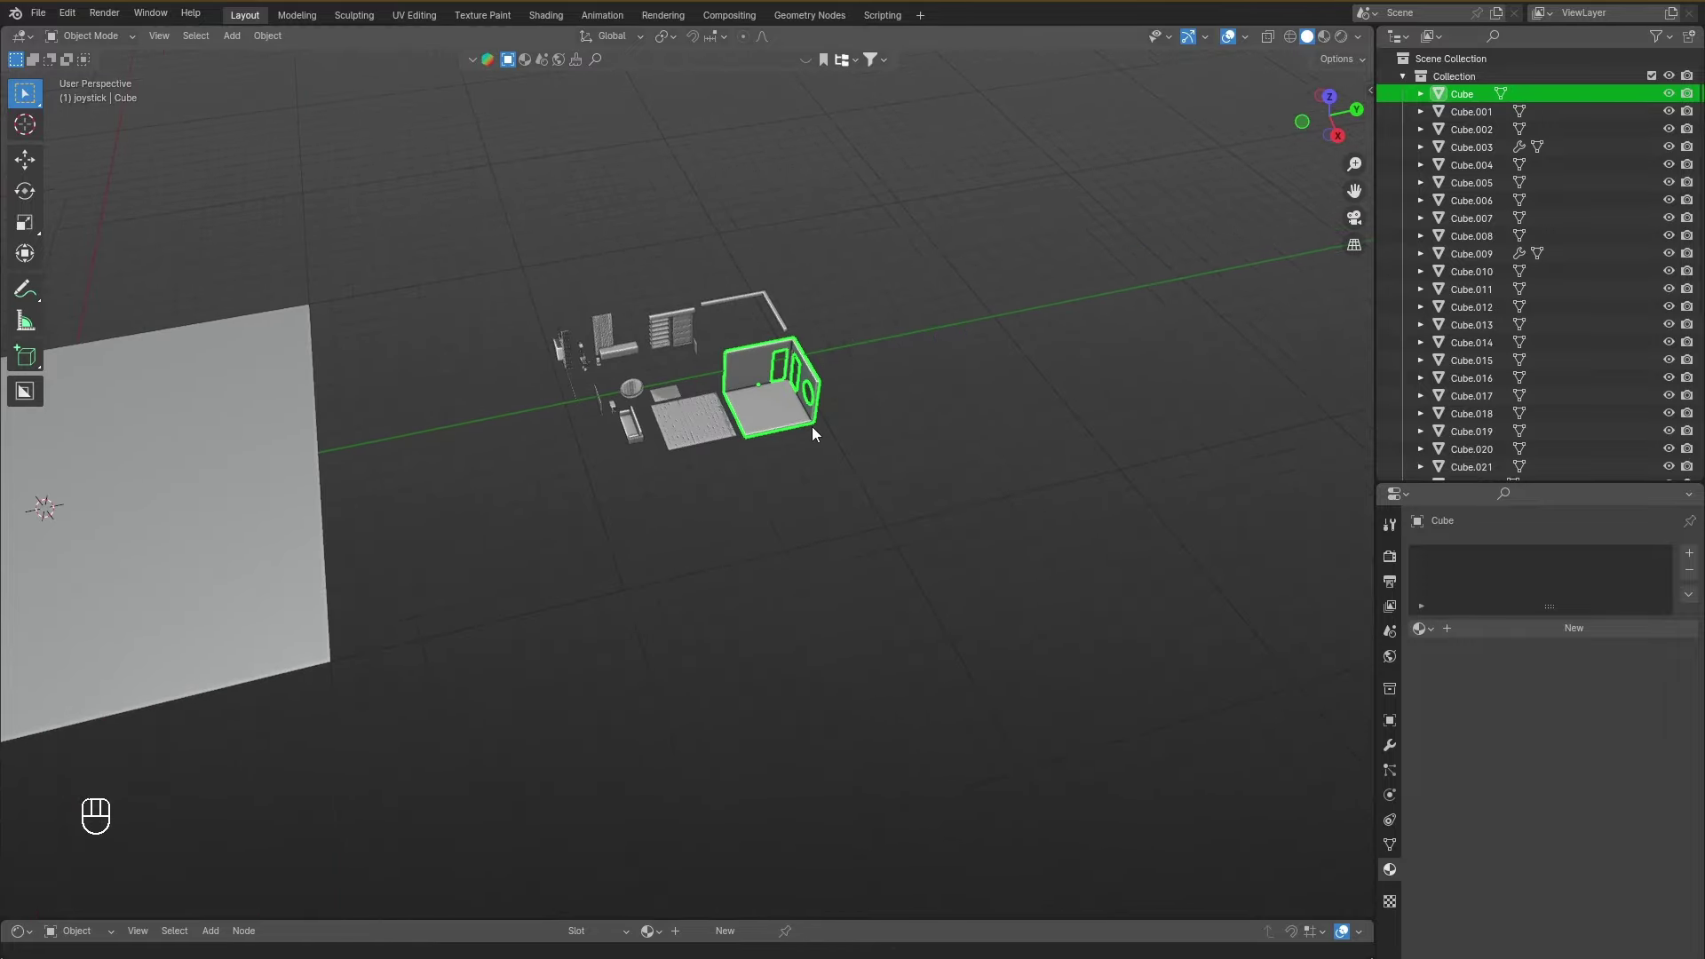
{"action": "key", "text": "f"}
{"action": "left_click_drag", "start_coordinate": [841, 427], "coordinate": [895, 380]}
{"action": "left_click", "coordinate": [895, 380]}
{"action": "left_click_drag", "start_coordinate": [901, 376], "coordinate": [929, 366]}
{"action": "left_click_drag", "start_coordinate": [898, 505], "coordinate": [900, 400]}
{"action": "left_click_drag", "start_coordinate": [902, 400], "coordinate": [931, 397]}
{"action": "left_click_drag", "start_coordinate": [948, 393], "coordinate": [994, 458]}
{"action": "left_click_drag", "start_coordinate": [994, 457], "coordinate": [913, 478]}
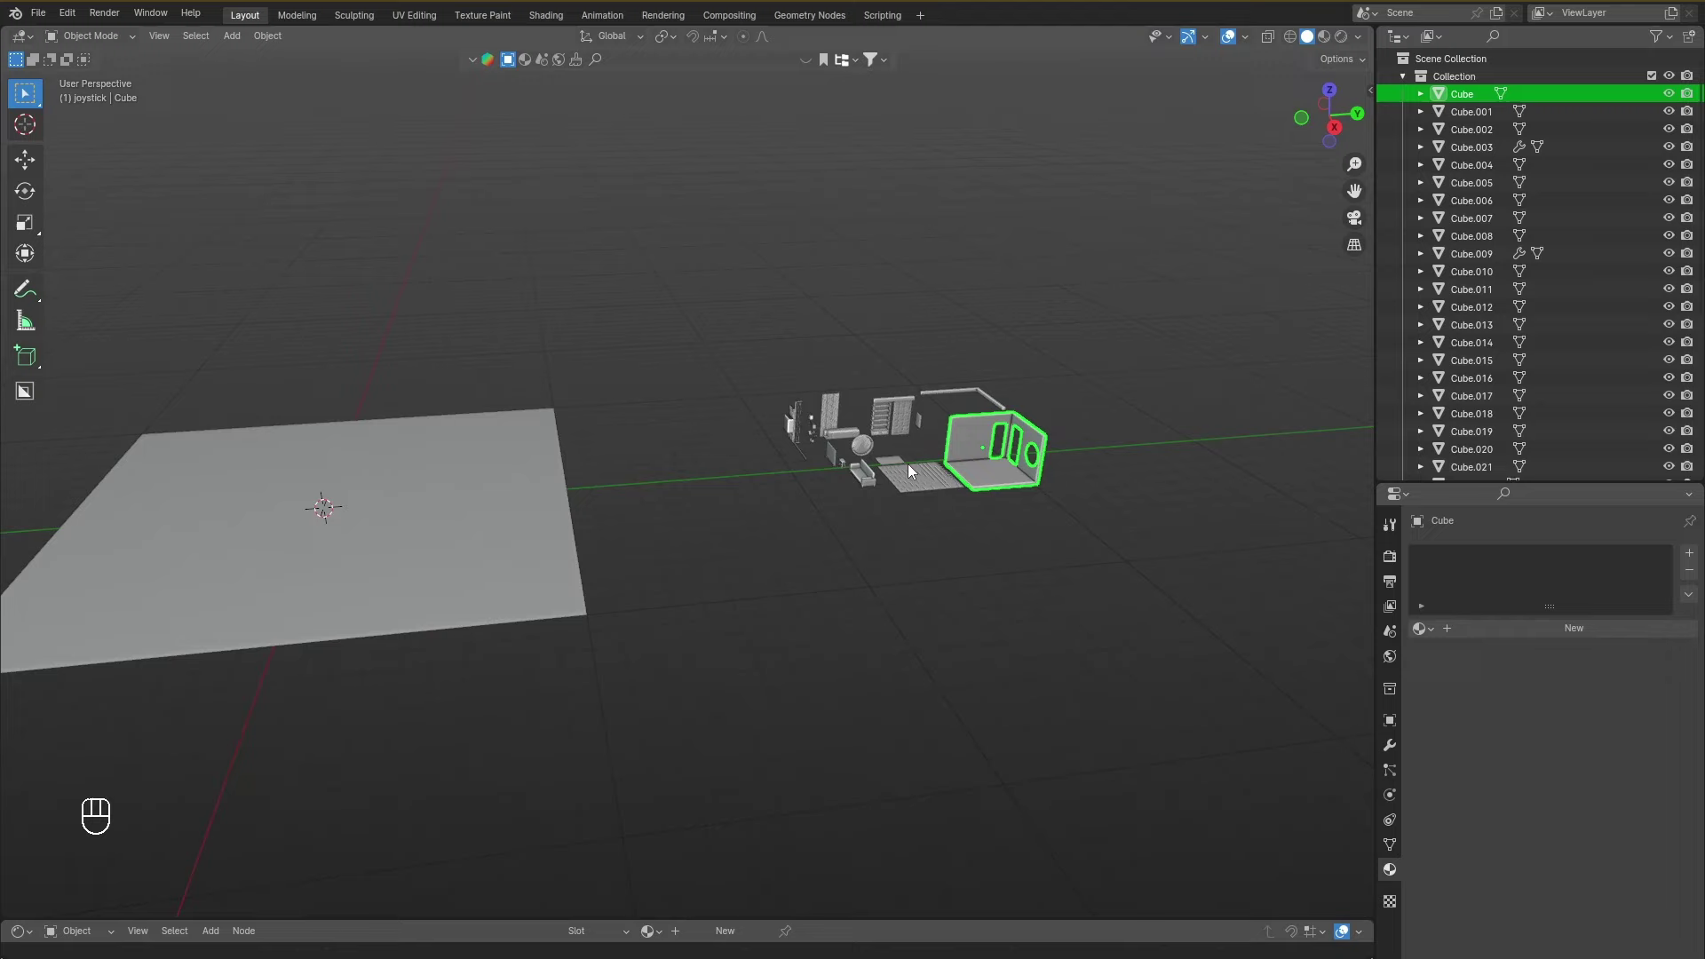
Snap the room shell onto the ground plane with Selection to Cursor.
{"action": "key", "text": "shift+s"}
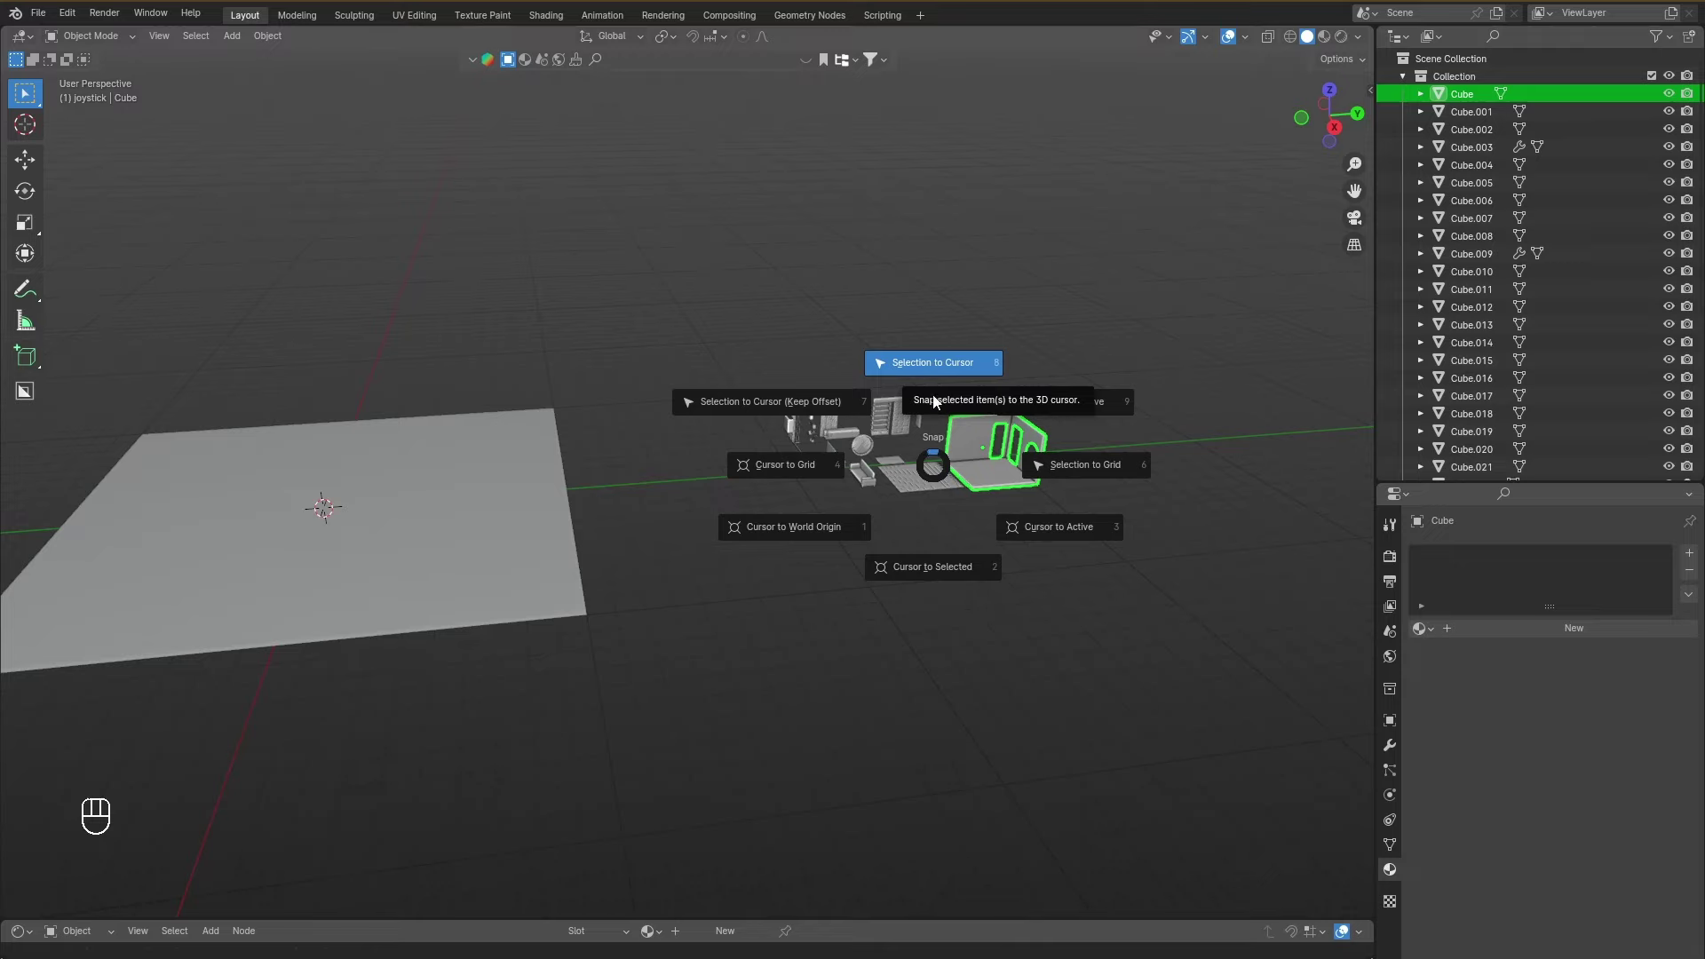
{"action": "left_click_drag", "start_coordinate": [1040, 483], "coordinate": [1106, 487]}
{"action": "key", "text": "shift+s"}
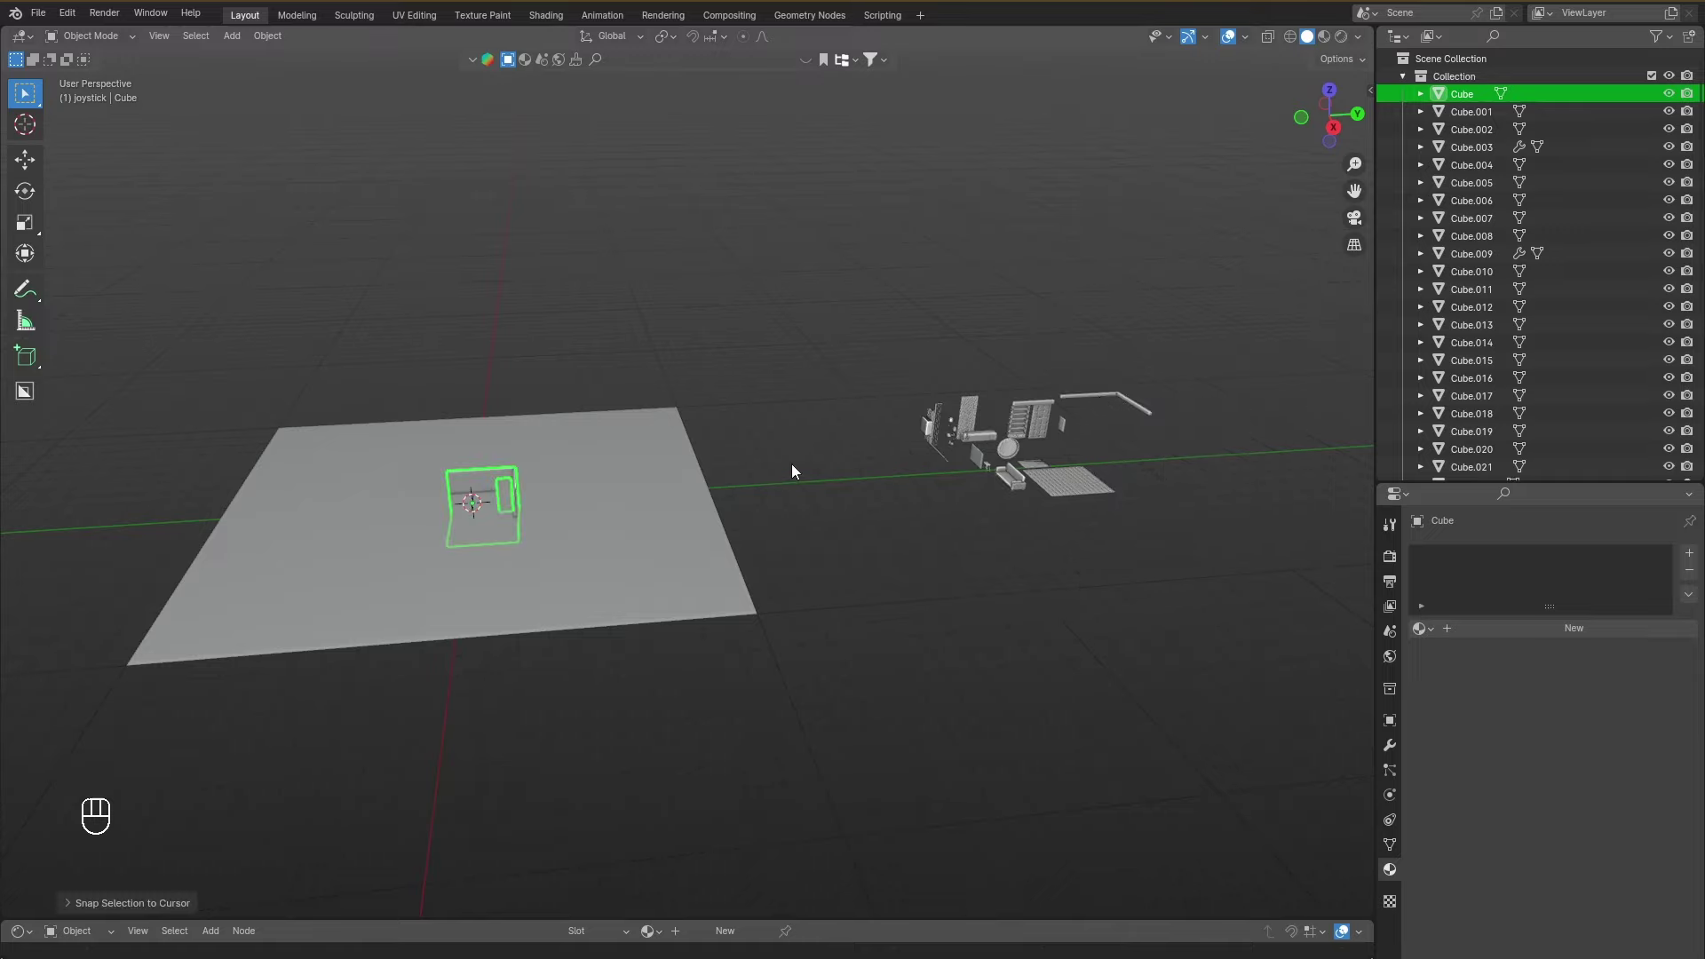
{"action": "left_click_drag", "start_coordinate": [861, 406], "coordinate": [847, 396]}
{"action": "left_click_drag", "start_coordinate": [856, 415], "coordinate": [870, 435]}
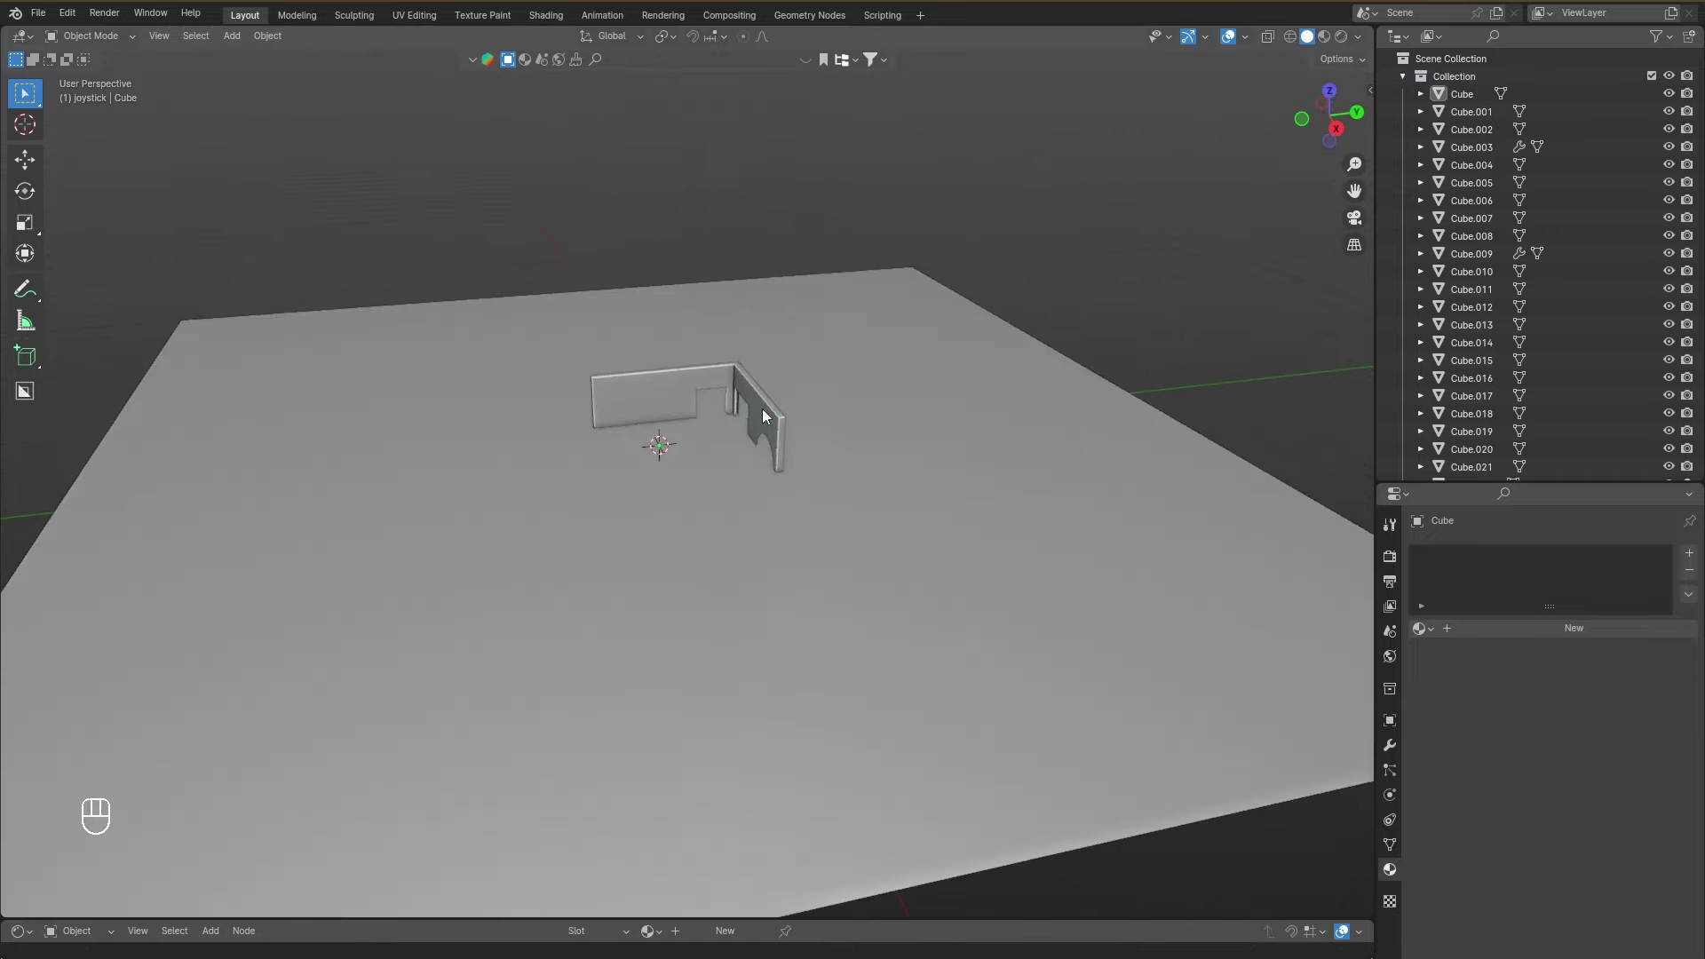
{"action": "left_click_drag", "start_coordinate": [800, 430], "coordinate": [813, 451]}
Re-snap the room shell to the plane centre at the world origin and begin nudging it.
{"action": "key", "text": "g"}
{"action": "left_click", "coordinate": [824, 431]}
{"action": "left_click_drag", "start_coordinate": [833, 424], "coordinate": [810, 424]}
{"action": "left_click_drag", "start_coordinate": [806, 433], "coordinate": [803, 399]}
{"action": "left_click_drag", "start_coordinate": [774, 421], "coordinate": [774, 456]}
{"action": "key", "text": "shift+s"}
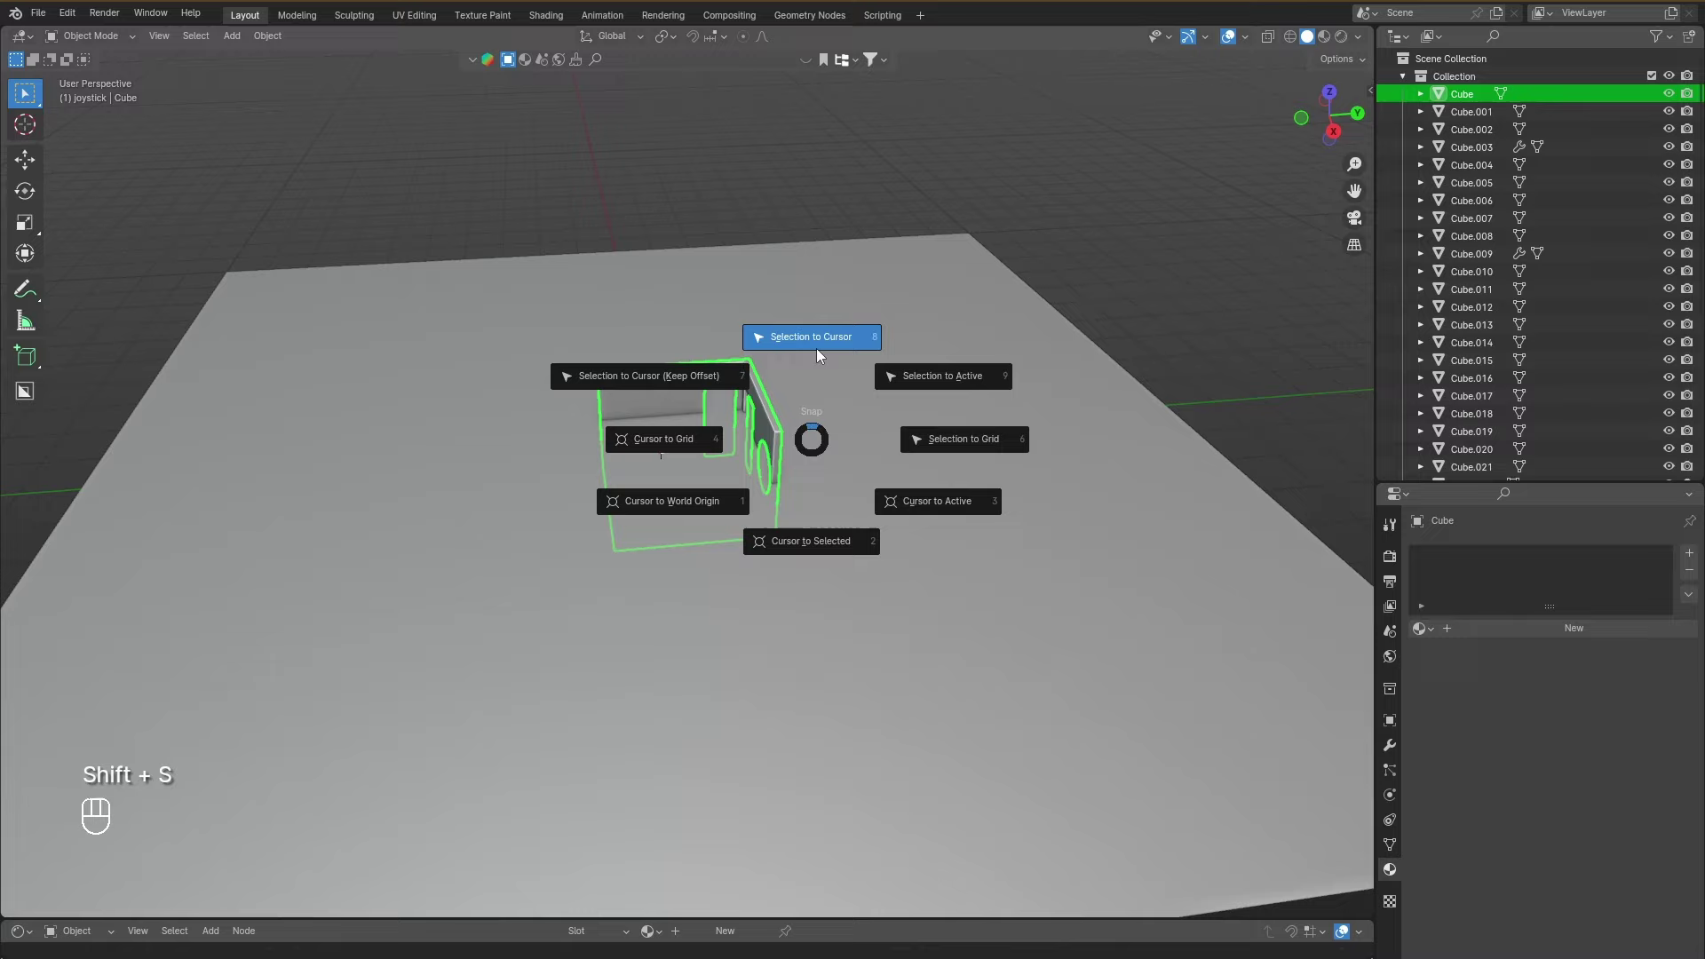
{"action": "left_click_drag", "start_coordinate": [720, 440], "coordinate": [733, 433]}
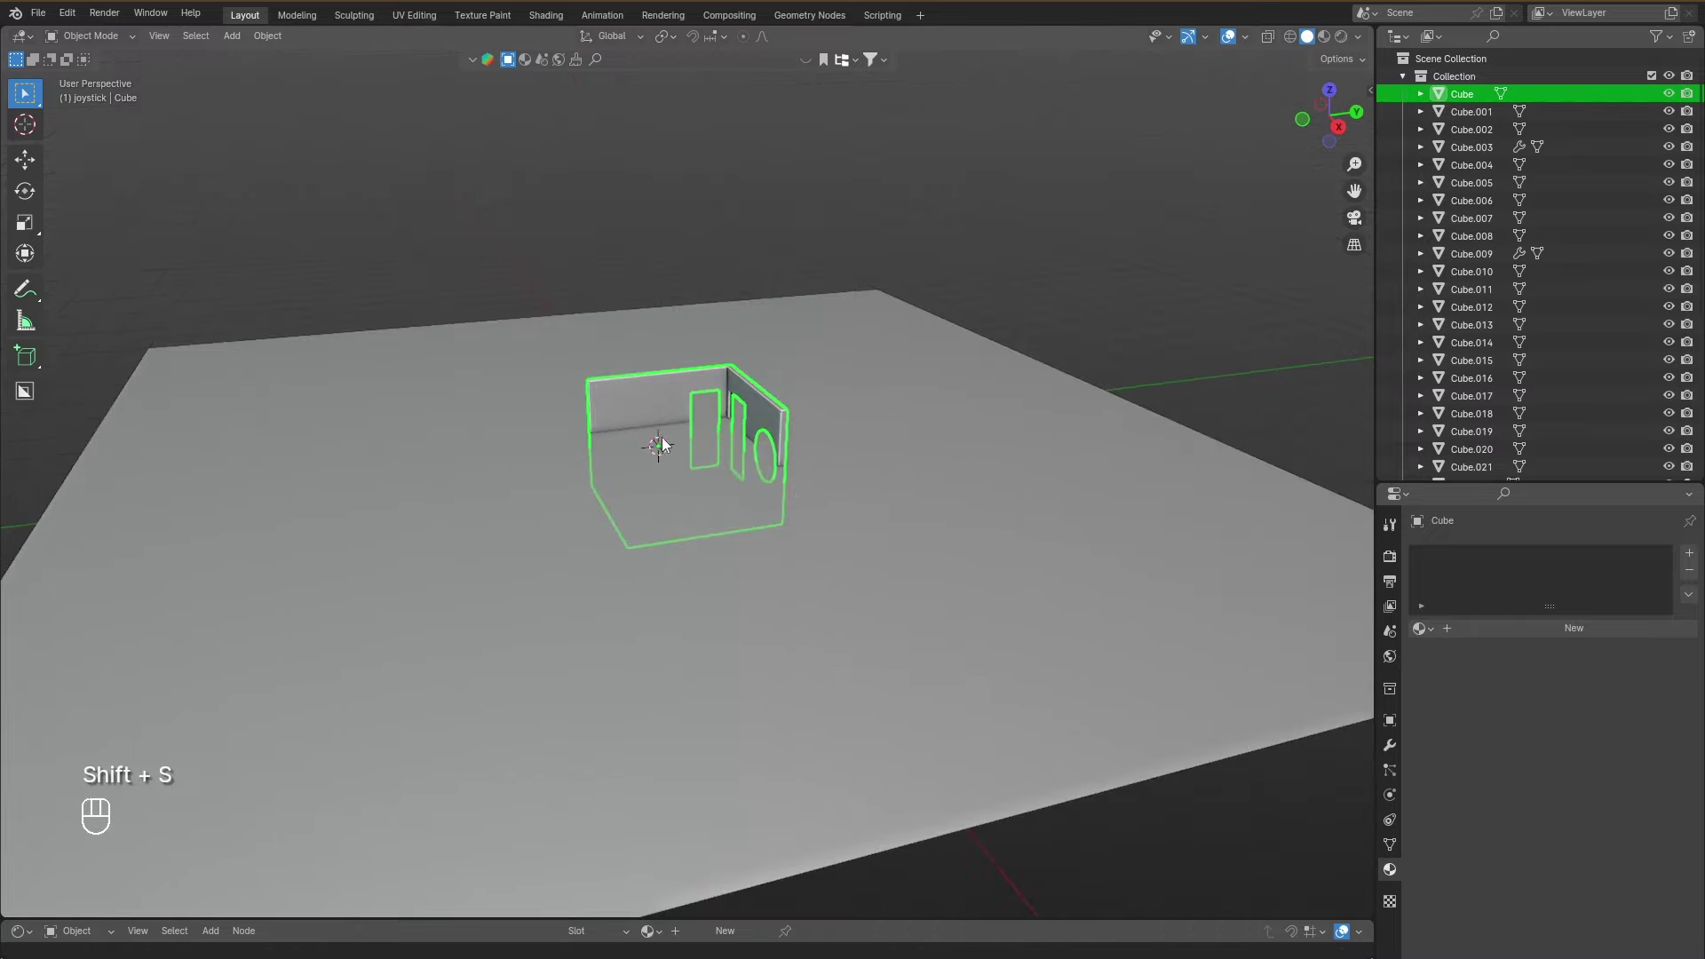
{"action": "key", "text": "g"}
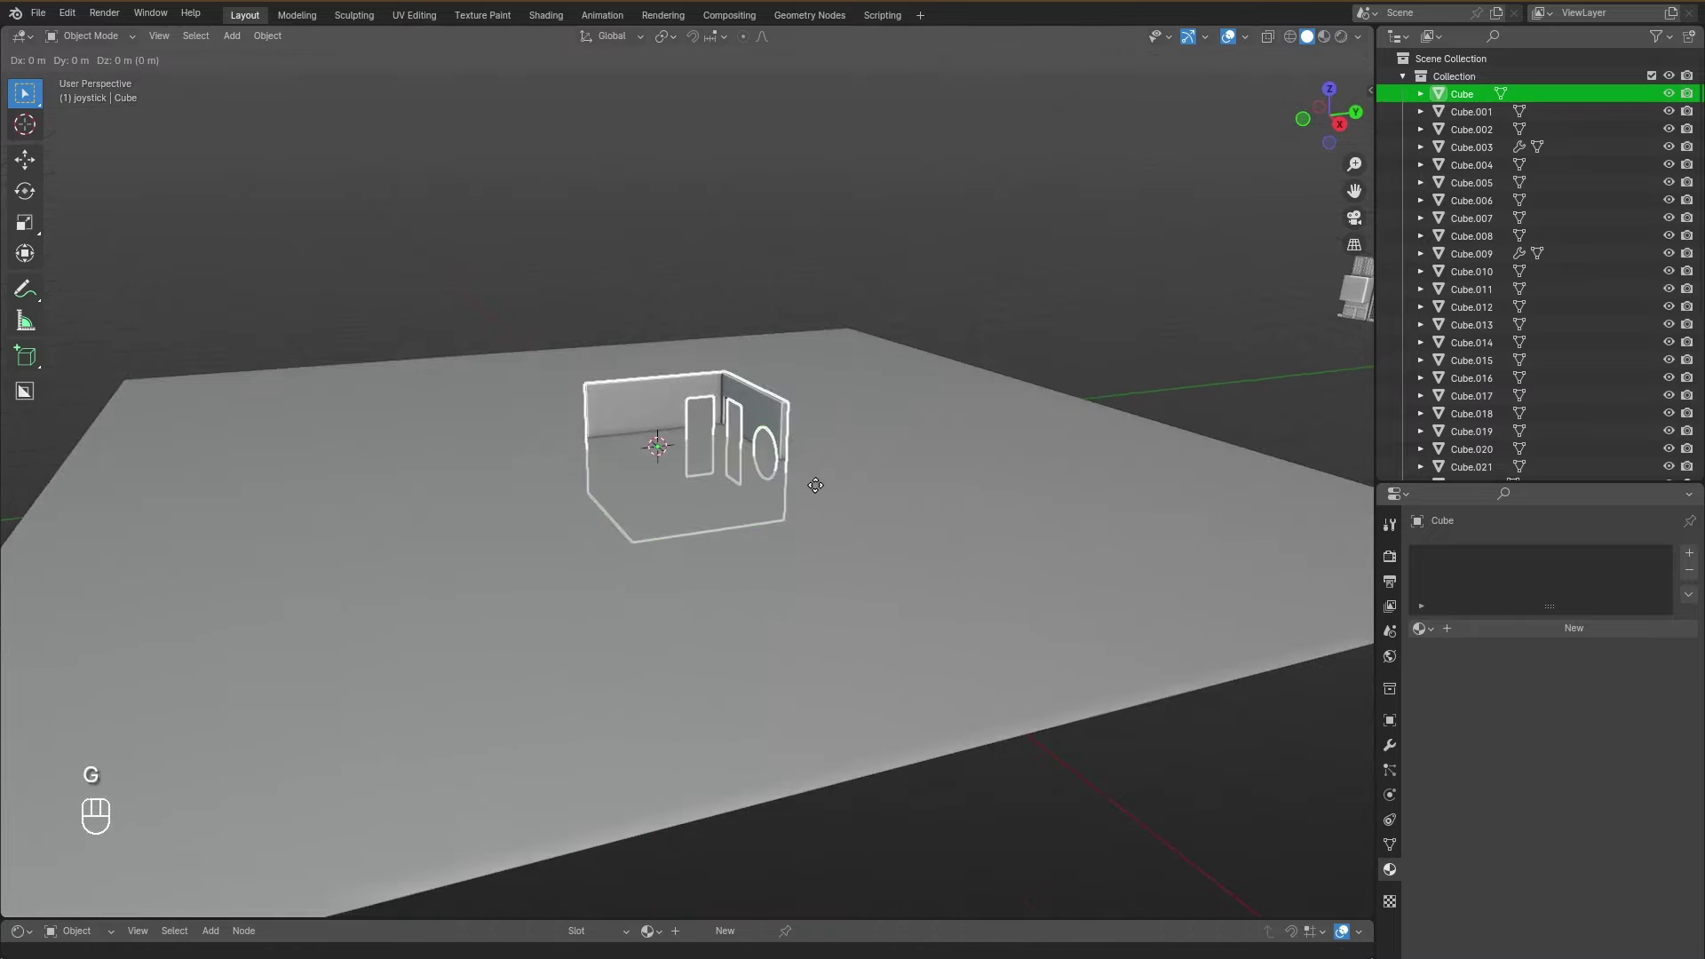
{"action": "key", "text": "g"}
{"action": "key", "text": "z"}
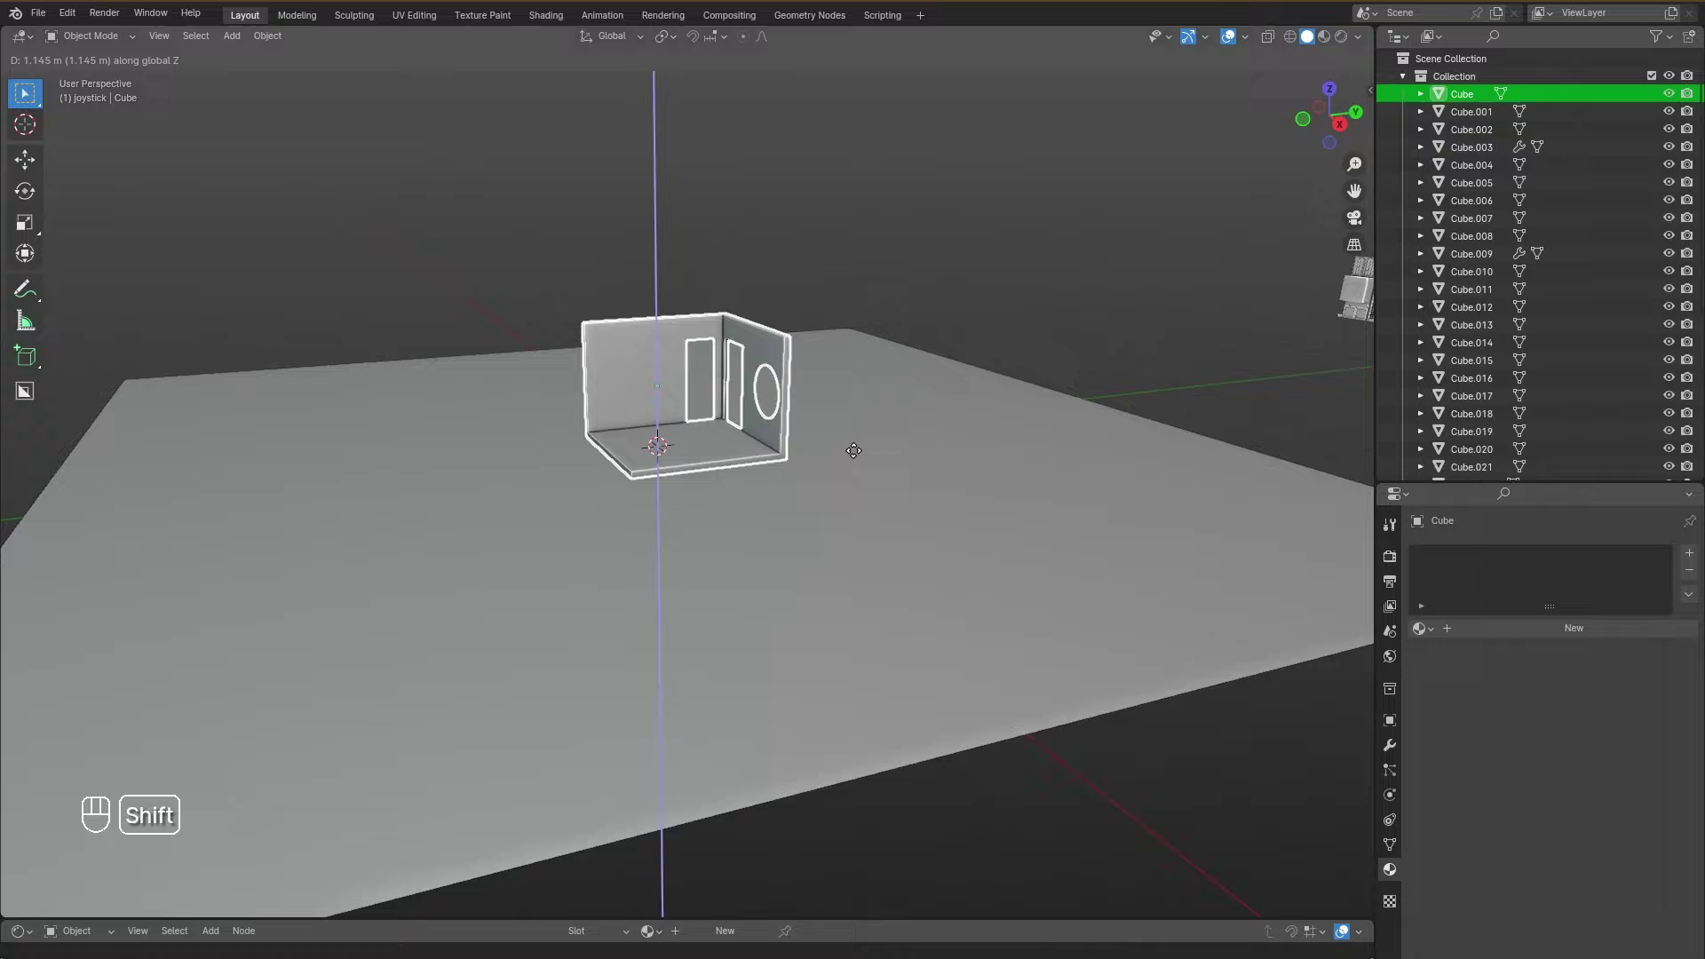
{"action": "left_click", "coordinate": [862, 458]}
{"action": "key", "text": "r"}
{"action": "key", "text": "z"}
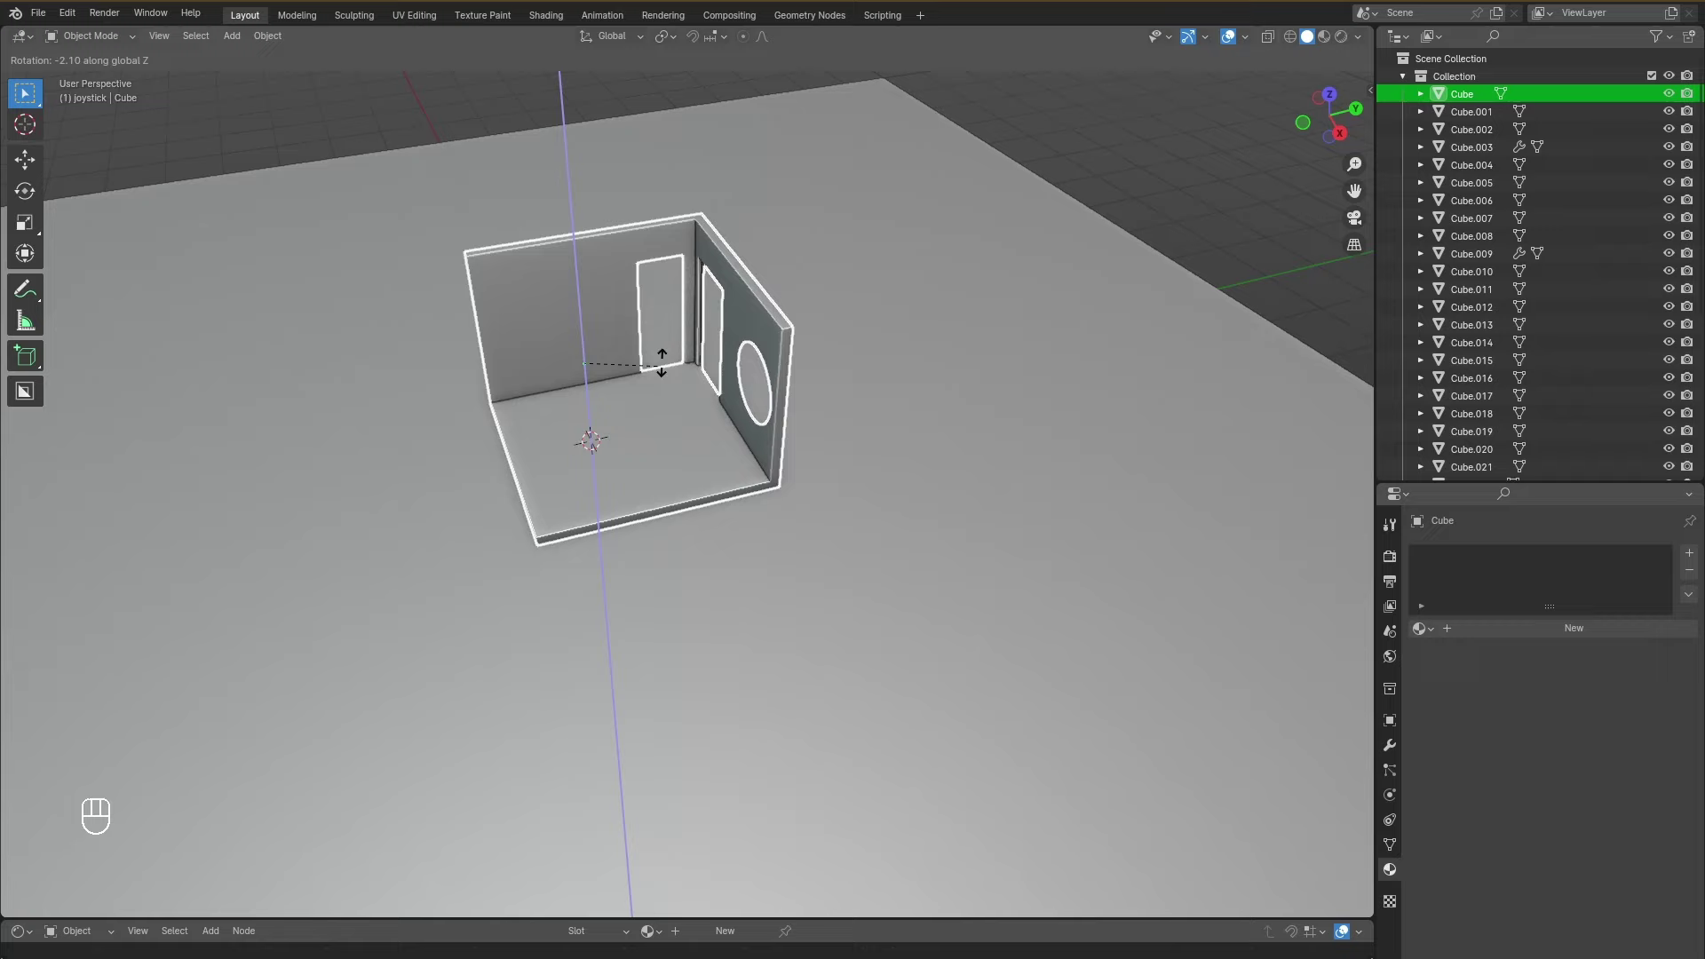
{"action": "left_click", "coordinate": [817, 317]}
{"action": "key", "text": "r"}
{"action": "key", "text": "z"}
{"action": "key", "text": "KP_9"}
{"action": "key", "text": "KP_0"}
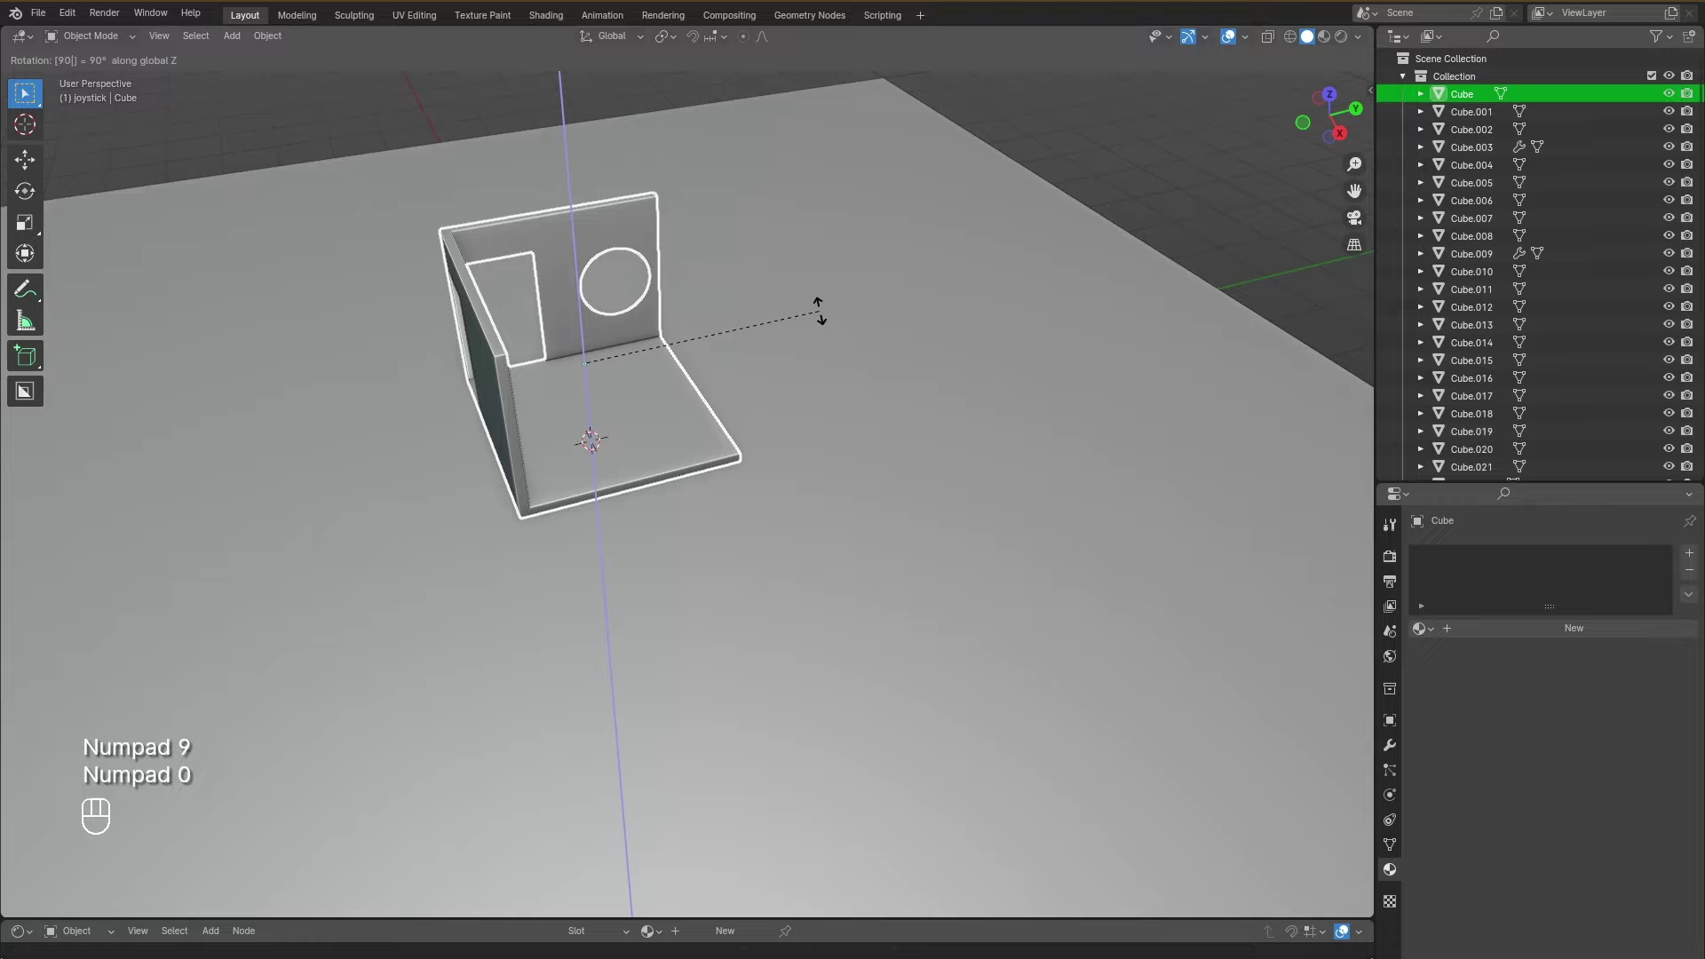
{"action": "left_click", "coordinate": [823, 318]}
{"action": "left_click_drag", "start_coordinate": [797, 323], "coordinate": [764, 304]}
{"action": "left_click_drag", "start_coordinate": [790, 315], "coordinate": [713, 333]}
{"action": "key", "text": "ctrl+s"}
{"action": "left_click_drag", "start_coordinate": [825, 166], "coordinate": [754, 217]}
{"action": "key", "text": "ctrl+s"}
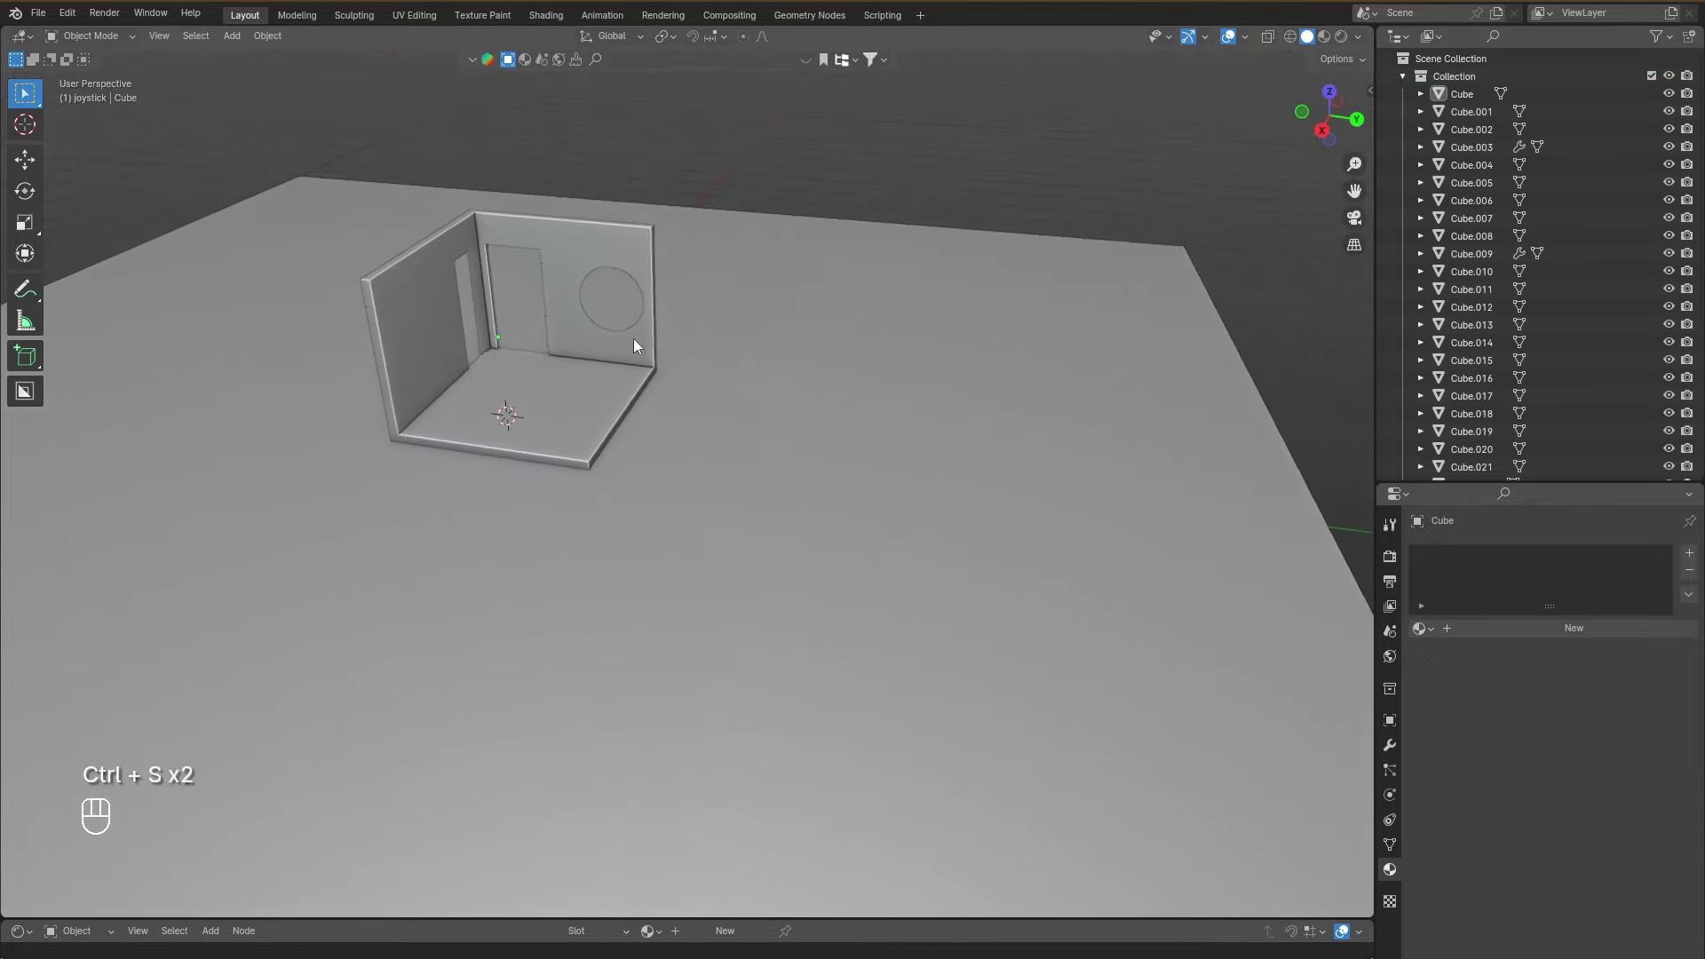
{"action": "left_click_drag", "start_coordinate": [792, 362], "coordinate": [673, 354]}
{"action": "left_click_drag", "start_coordinate": [677, 353], "coordinate": [693, 368]}
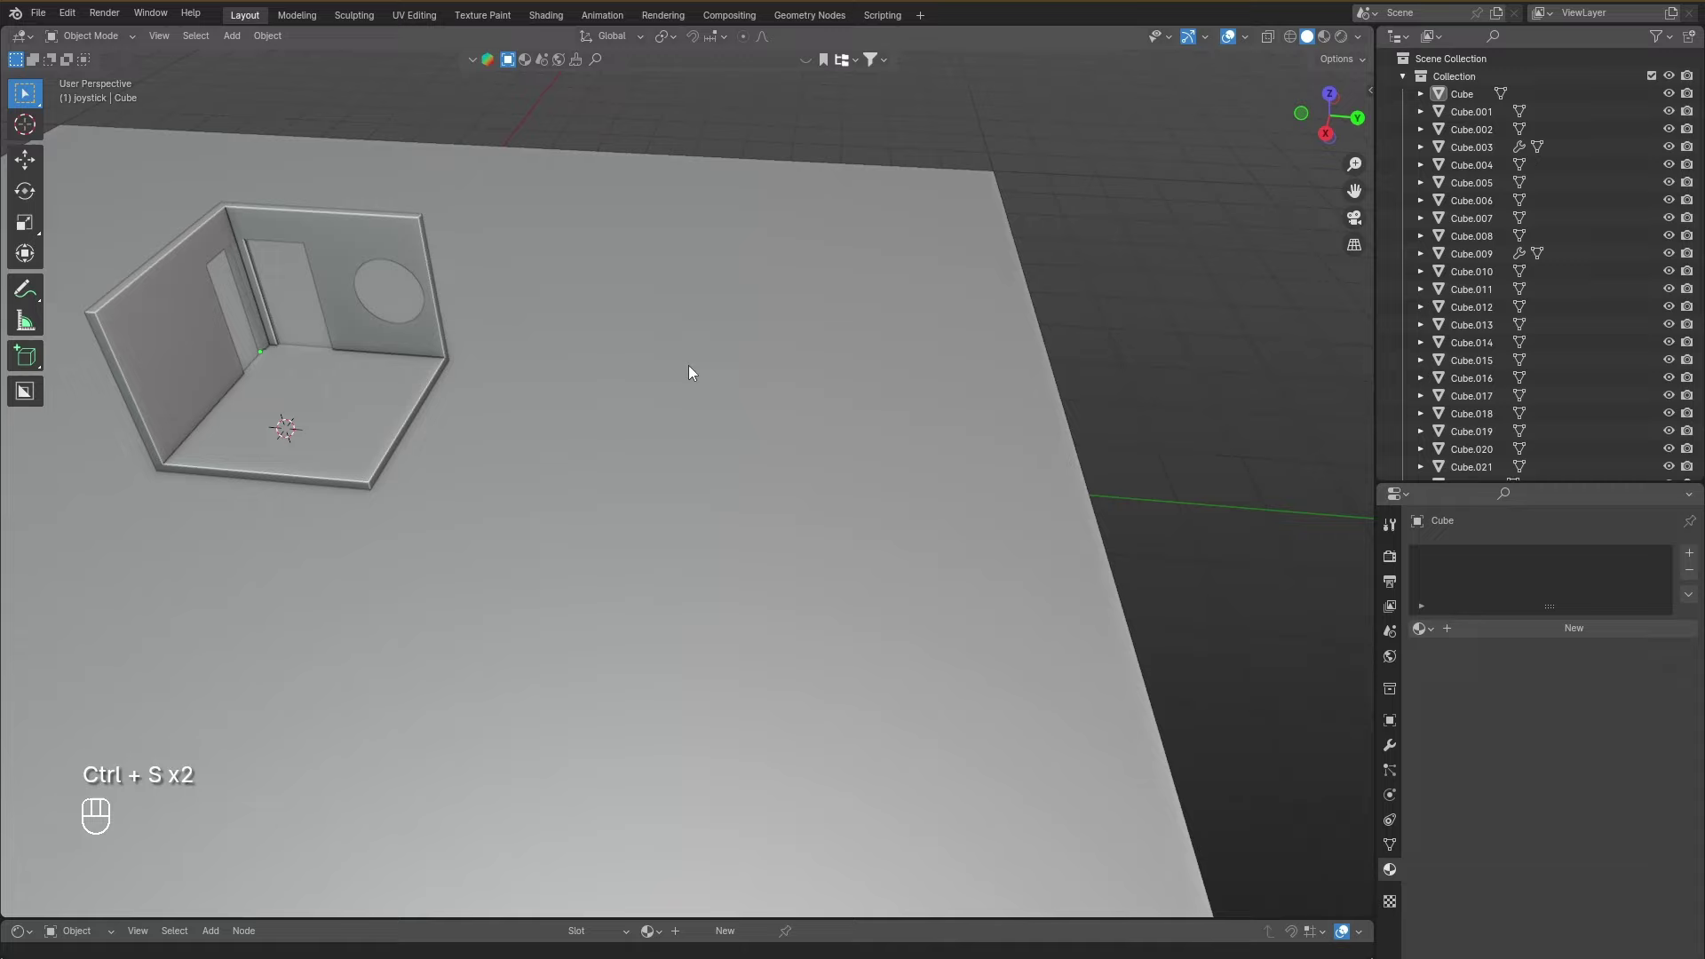
Navigate over to the loose furniture pieces and select the round ring frame (Cylinder).
{"action": "left_click", "coordinate": [1061, 390]}
{"action": "left_click", "coordinate": [1359, 164]}
{"action": "left_click_drag", "start_coordinate": [1134, 327], "coordinate": [782, 242]}
{"action": "left_click_drag", "start_coordinate": [801, 245], "coordinate": [962, 333]}
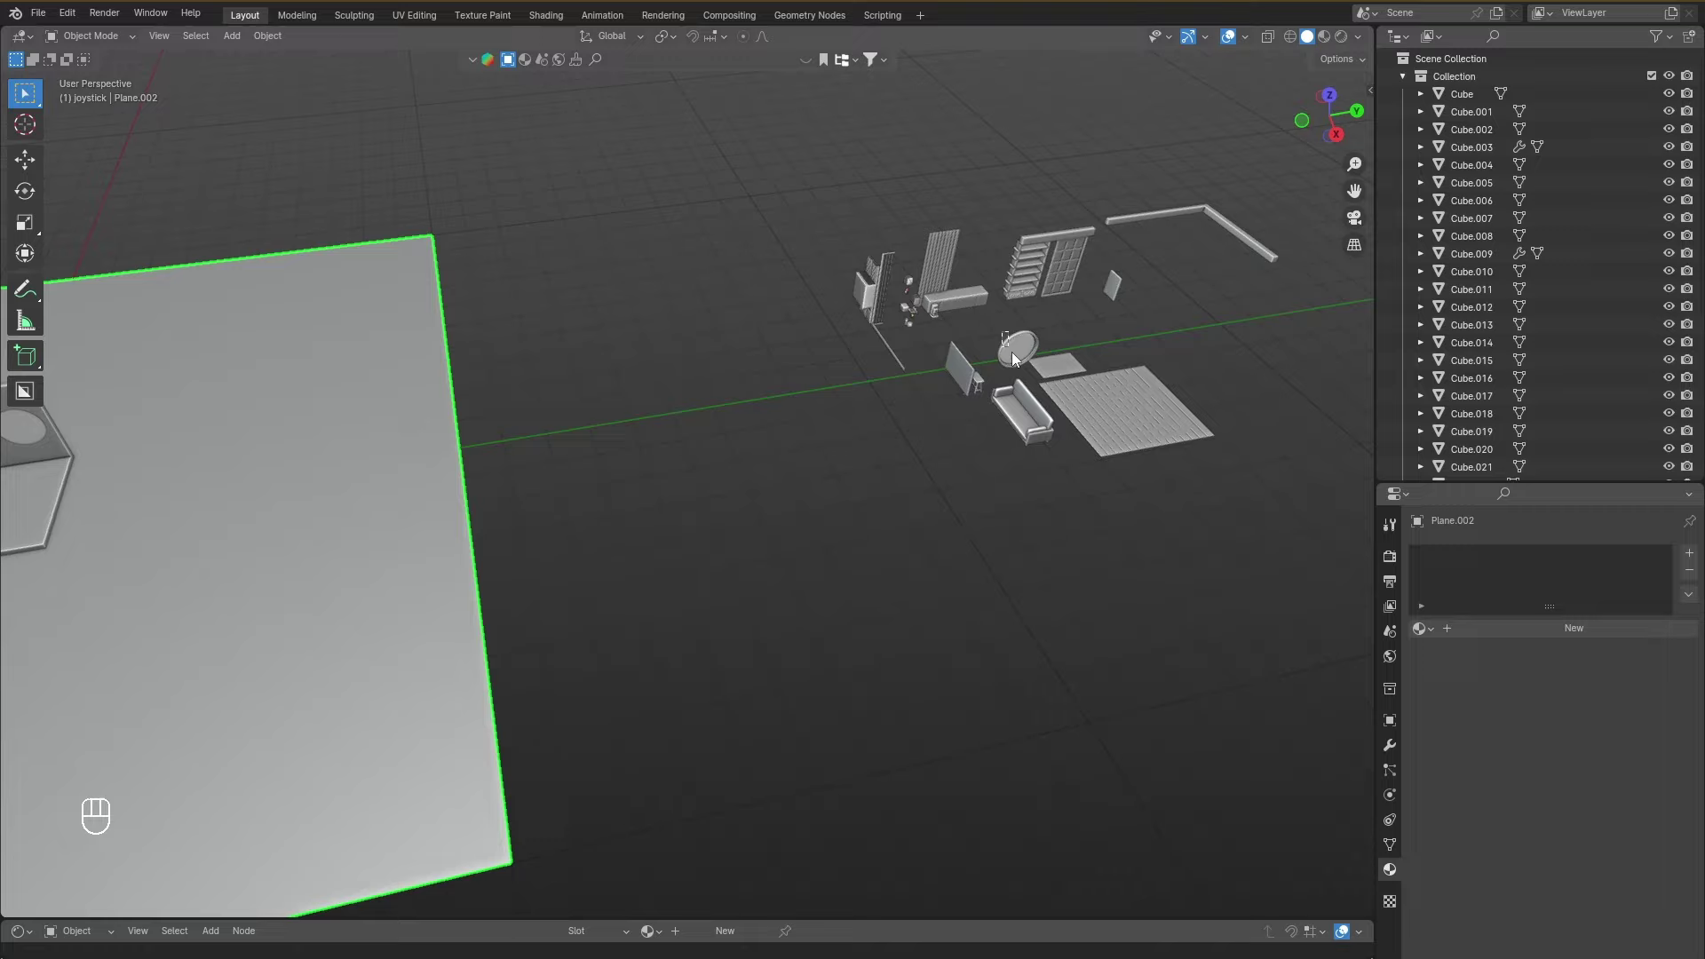
{"action": "left_click", "coordinate": [567, 352]}
{"action": "left_click", "coordinate": [799, 358]}
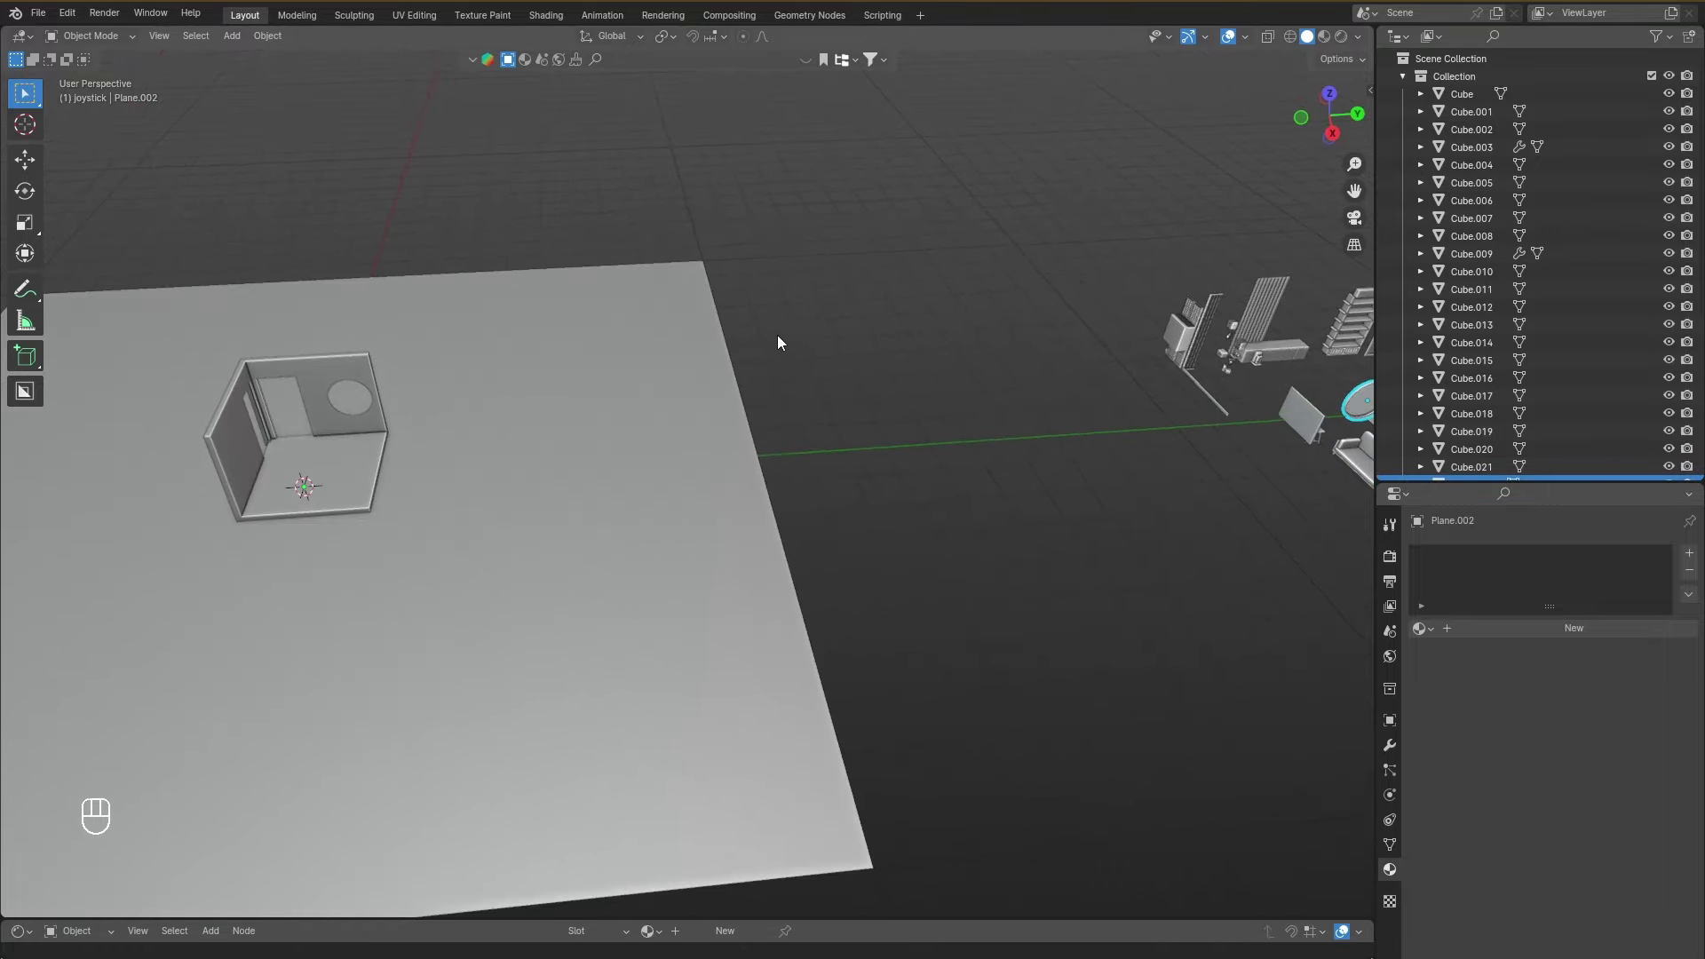
{"action": "middle_click", "coordinate": [775, 339]}
{"action": "left_click_drag", "start_coordinate": [807, 345], "coordinate": [606, 333]}
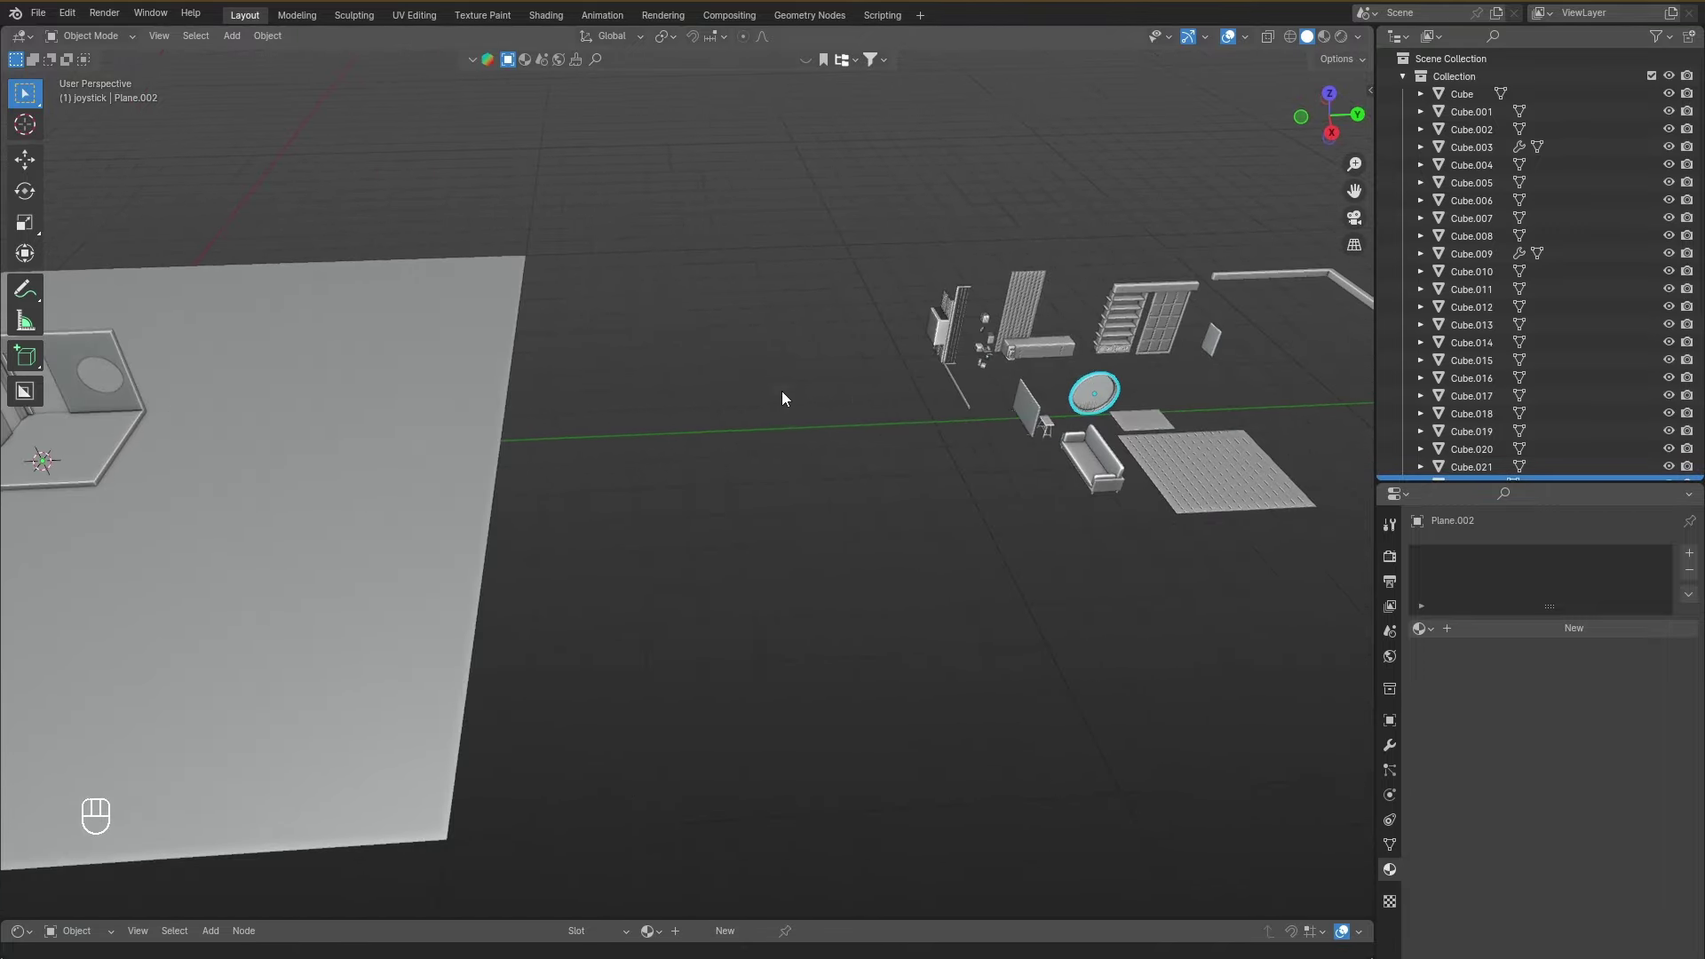
{"action": "middle_click", "coordinate": [462, 366]}
{"action": "left_click_drag", "start_coordinate": [675, 363], "coordinate": [904, 462]}
{"action": "left_click_drag", "start_coordinate": [906, 462], "coordinate": [980, 447]}
{"action": "left_click_drag", "start_coordinate": [934, 447], "coordinate": [628, 432]}
{"action": "left_click", "coordinate": [841, 345]}
{"action": "left_click_drag", "start_coordinate": [844, 360], "coordinate": [854, 421]}
{"action": "left_click", "coordinate": [858, 538]}
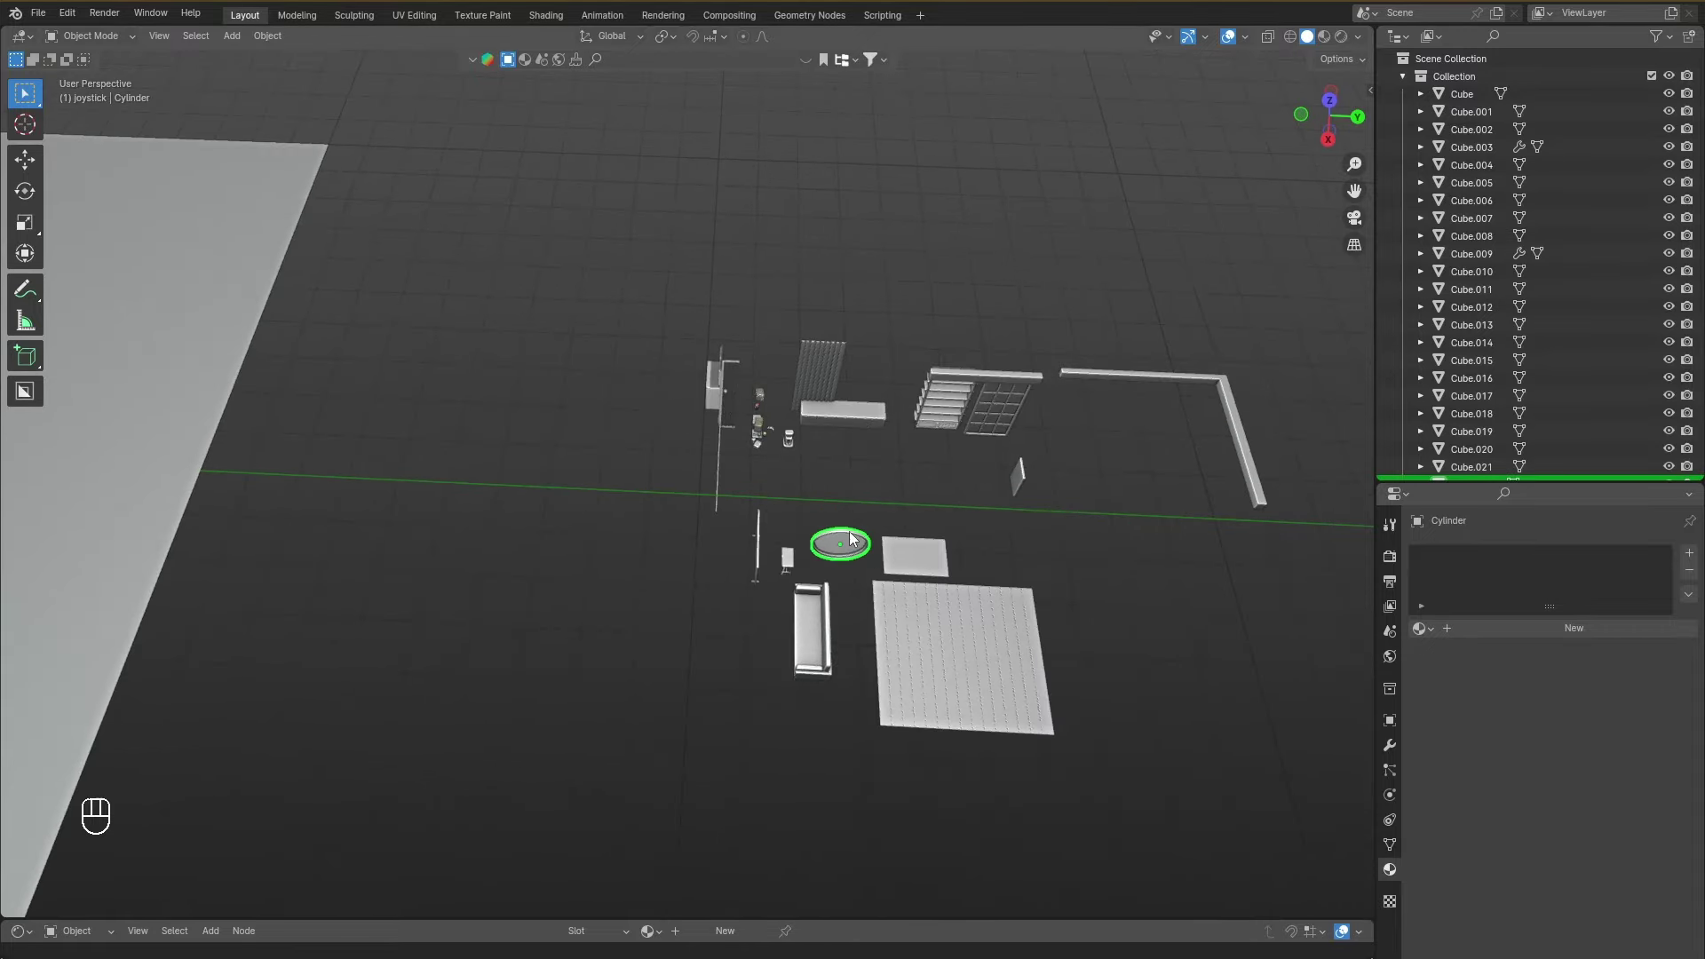
{"action": "left_click", "coordinate": [854, 532]}
Snap the ring frame into the room with Selection to Cursor and zoom in close on it.
{"action": "key", "text": "g"}
{"action": "left_click_drag", "start_coordinate": [861, 524], "coordinate": [865, 547]}
{"action": "left_click_drag", "start_coordinate": [495, 465], "coordinate": [708, 369]}
{"action": "key", "text": "shift+s"}
{"action": "key", "text": "shift+s"}
{"action": "left_click_drag", "start_coordinate": [325, 319], "coordinate": [833, 418]}
{"action": "left_click_drag", "start_coordinate": [832, 415], "coordinate": [816, 368]}
{"action": "left_click_drag", "start_coordinate": [706, 372], "coordinate": [611, 372]}
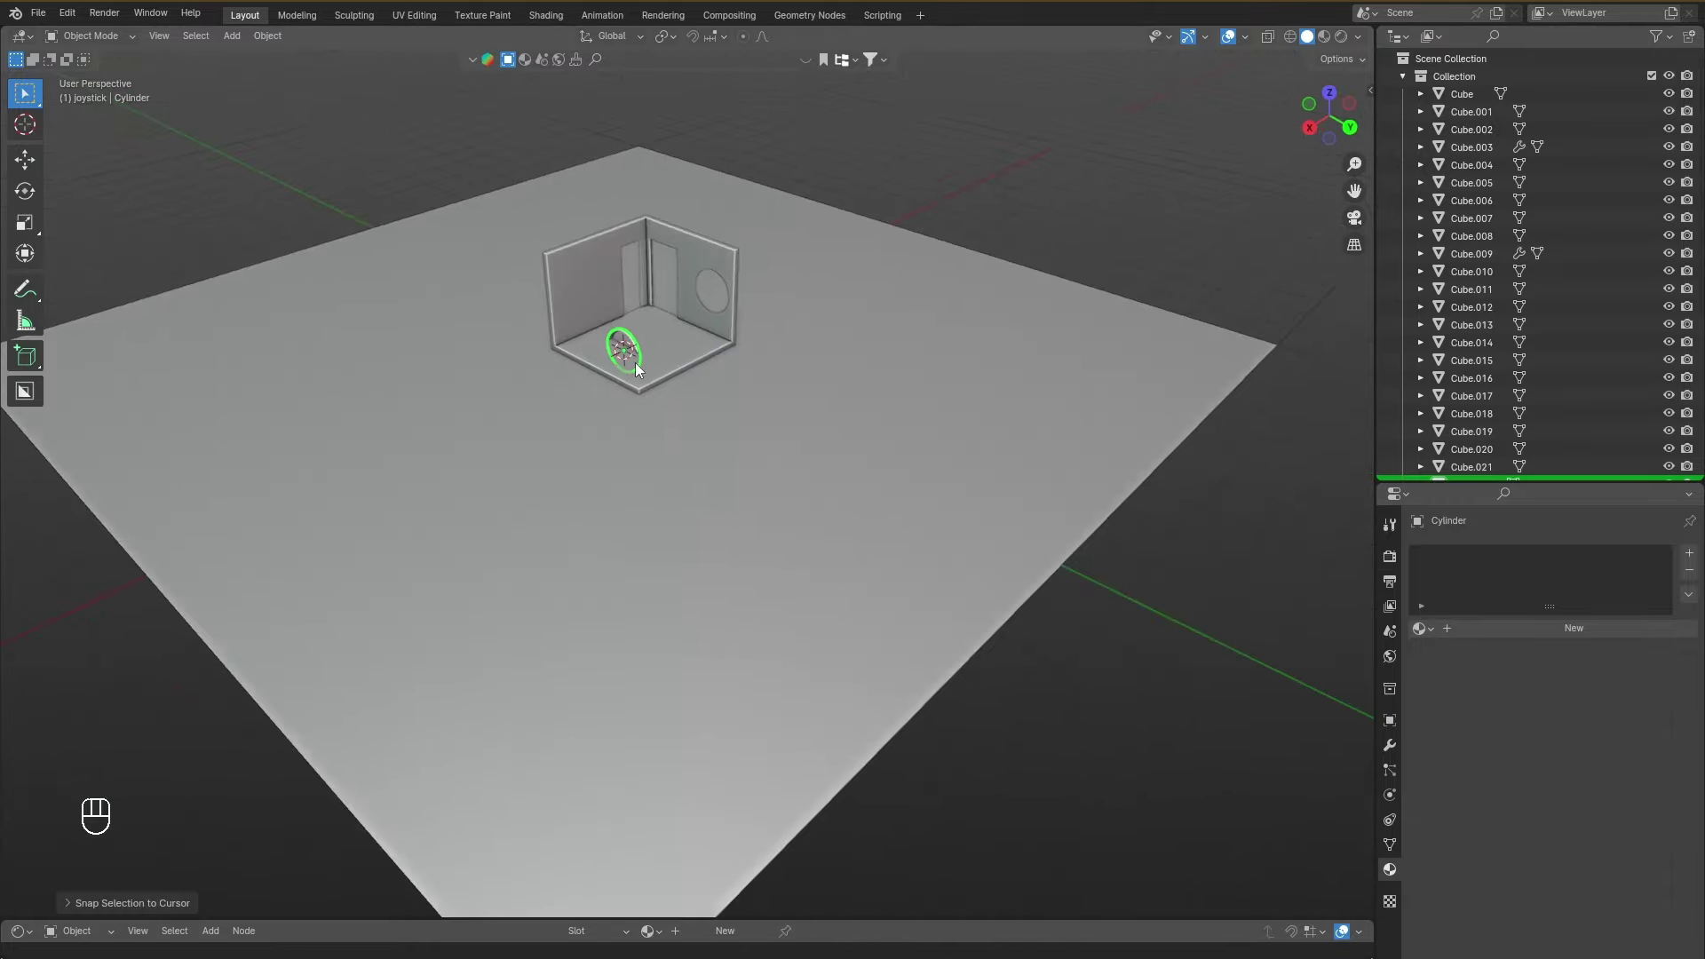
{"action": "key", "text": "f"}
{"action": "left_click_drag", "start_coordinate": [651, 366], "coordinate": [737, 361]}
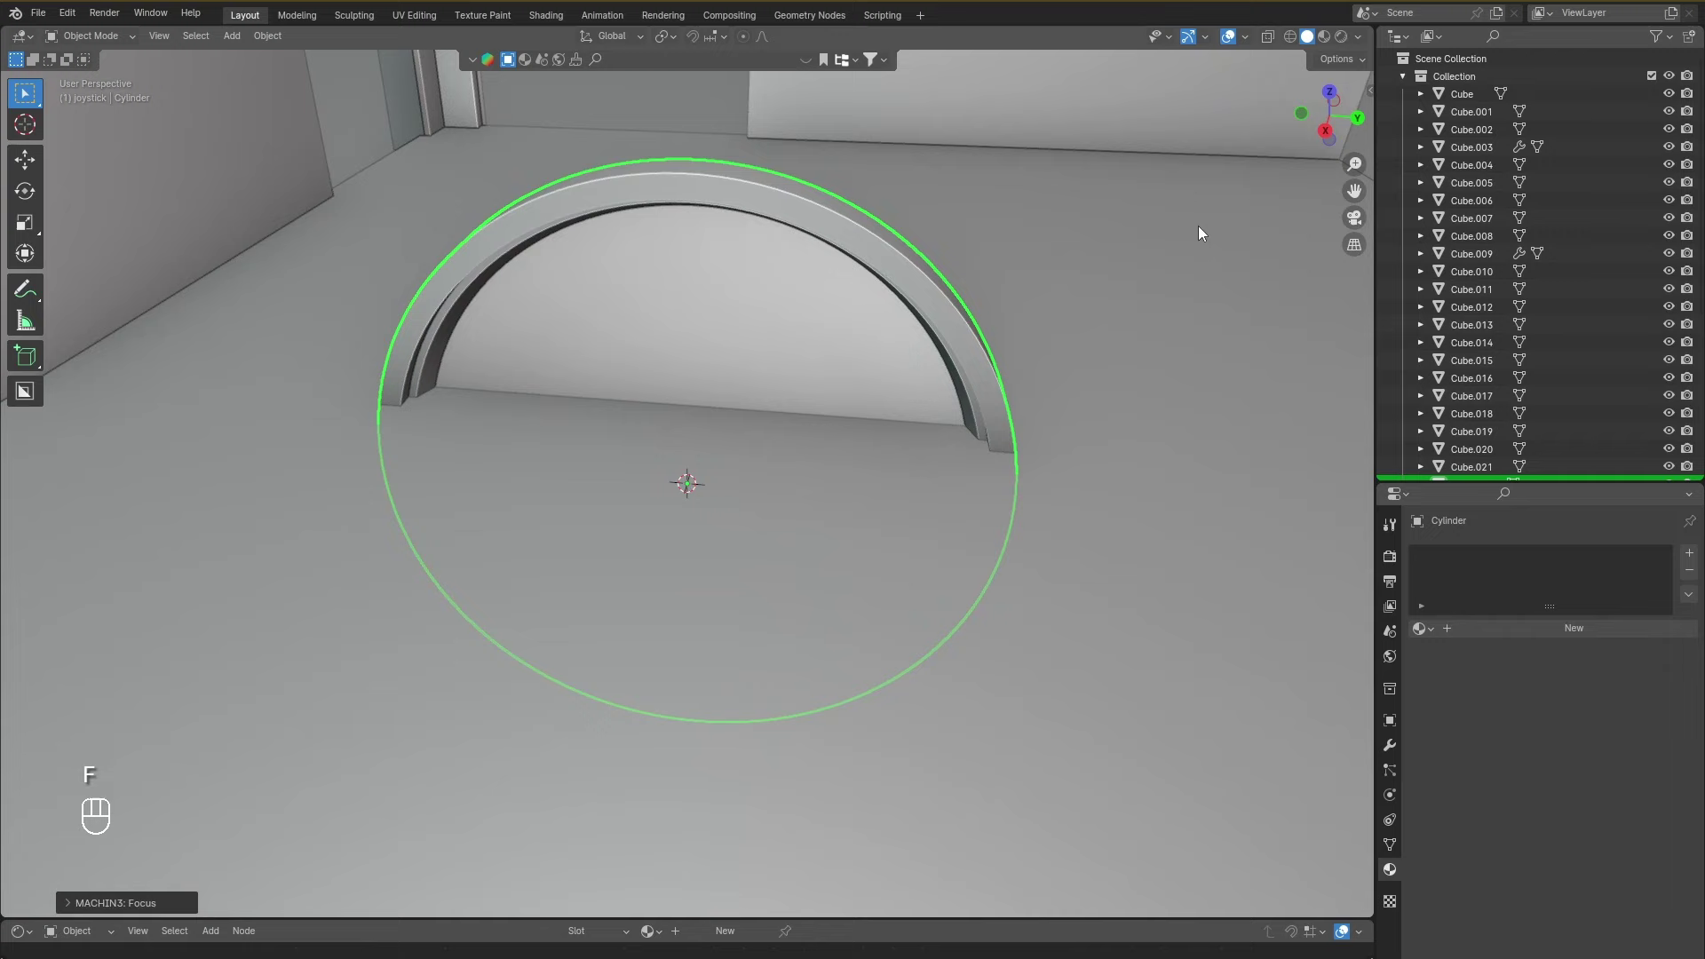
From Right Ortho view, raise the ring to window height and slide it into the round wall opening.
{"action": "left_click", "coordinate": [1335, 139]}
{"action": "left_click", "coordinate": [951, 288]}
{"action": "key", "text": "g"}
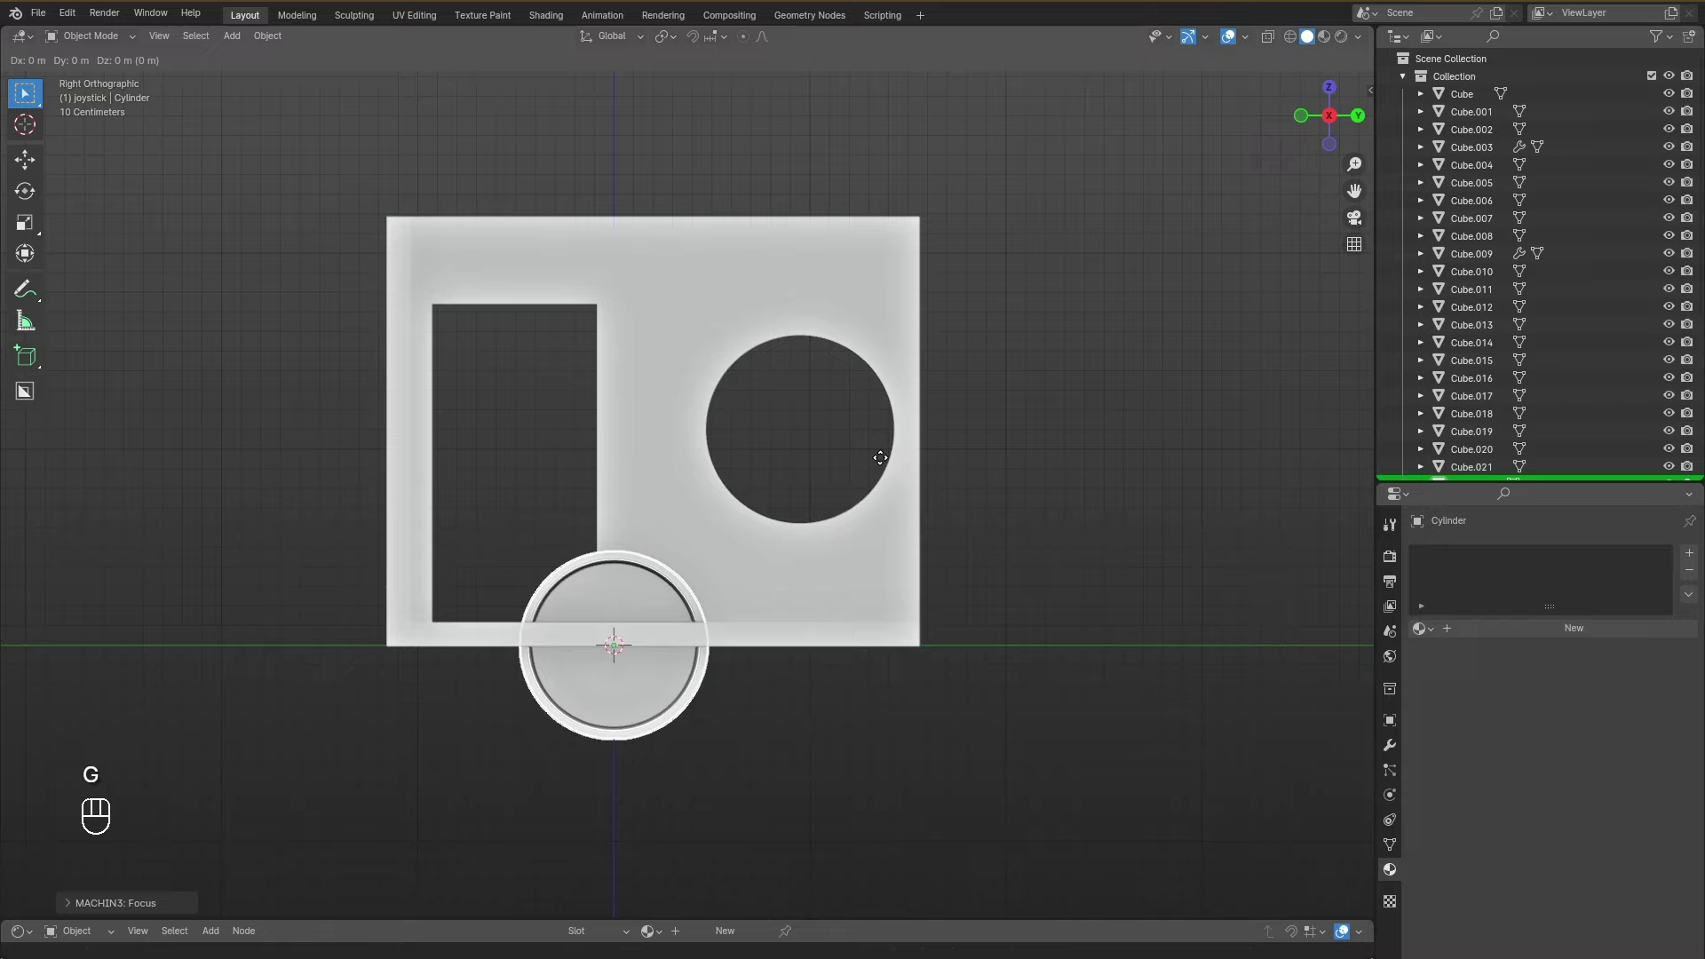
{"action": "key", "text": "z"}
{"action": "key", "text": "x"}
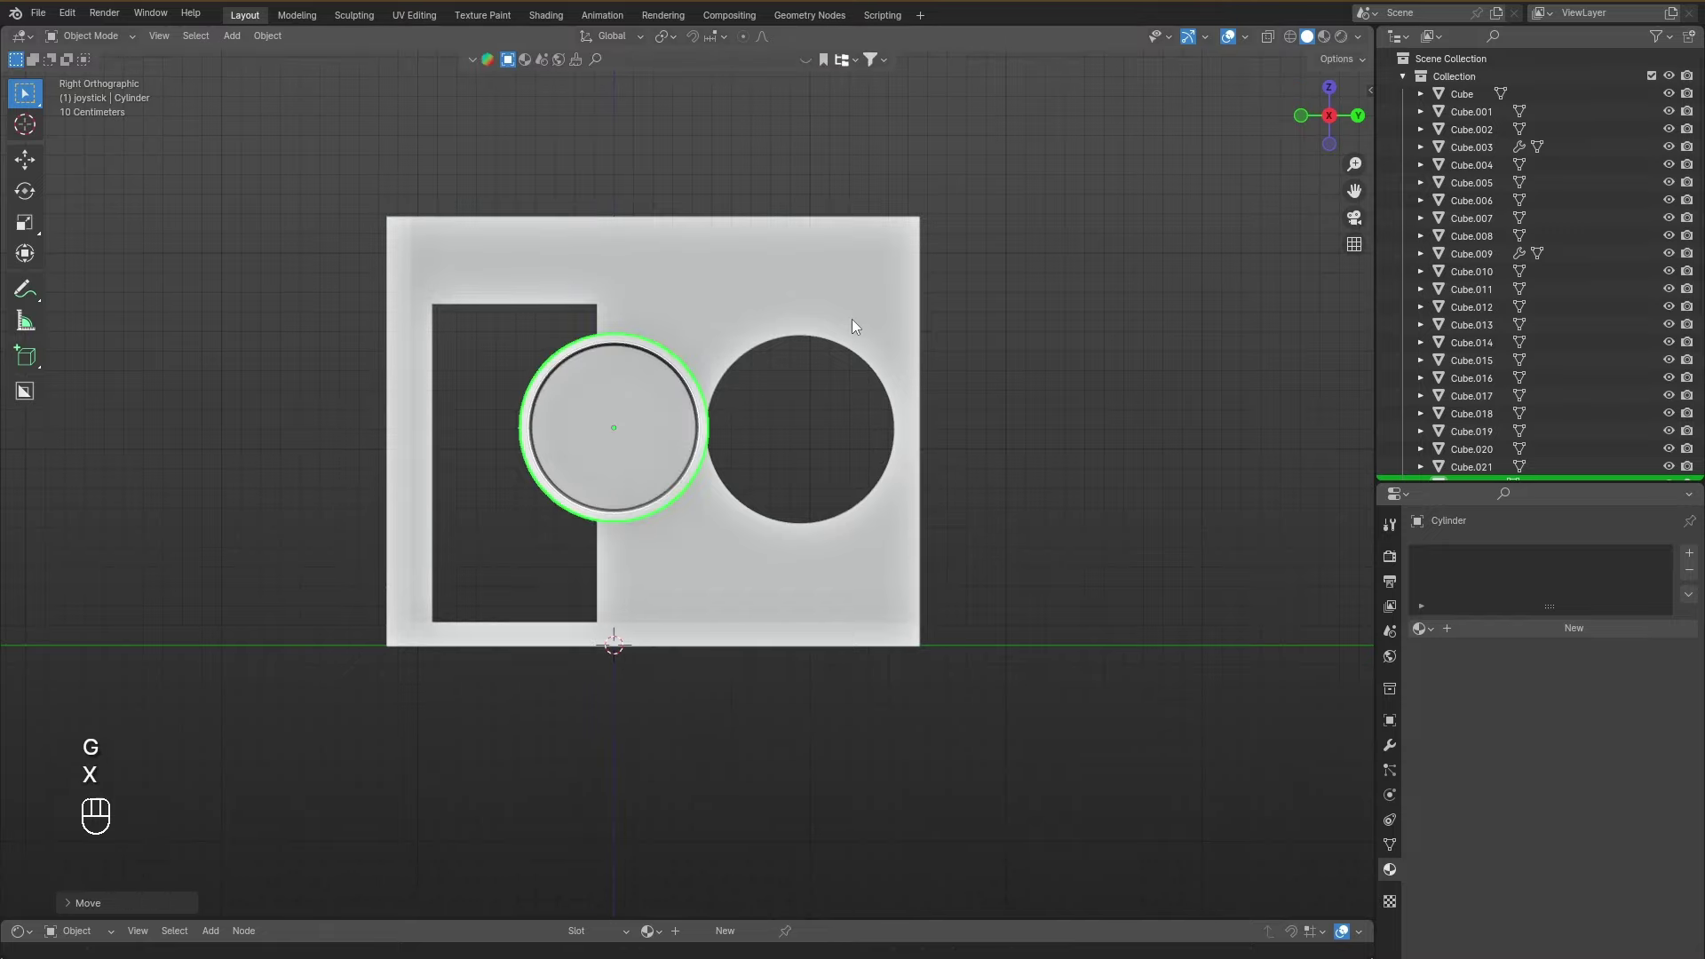
{"action": "key", "text": "g"}
{"action": "key", "text": "y"}
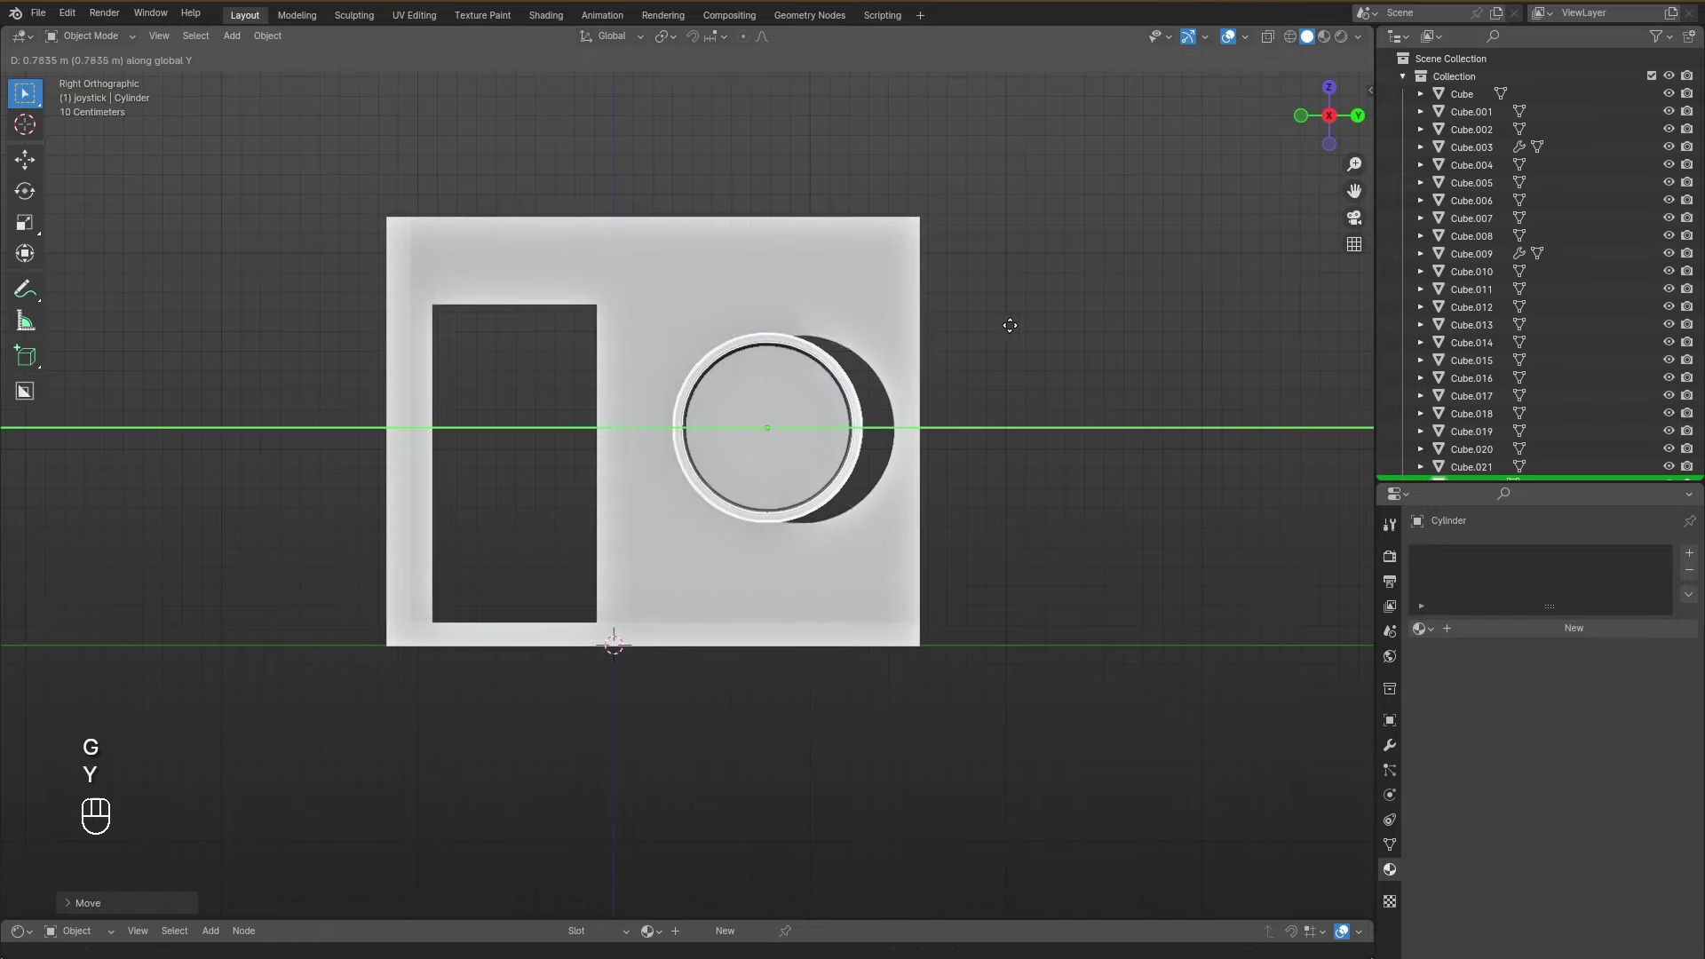
{"action": "key", "text": "g"}
{"action": "key", "text": "x"}
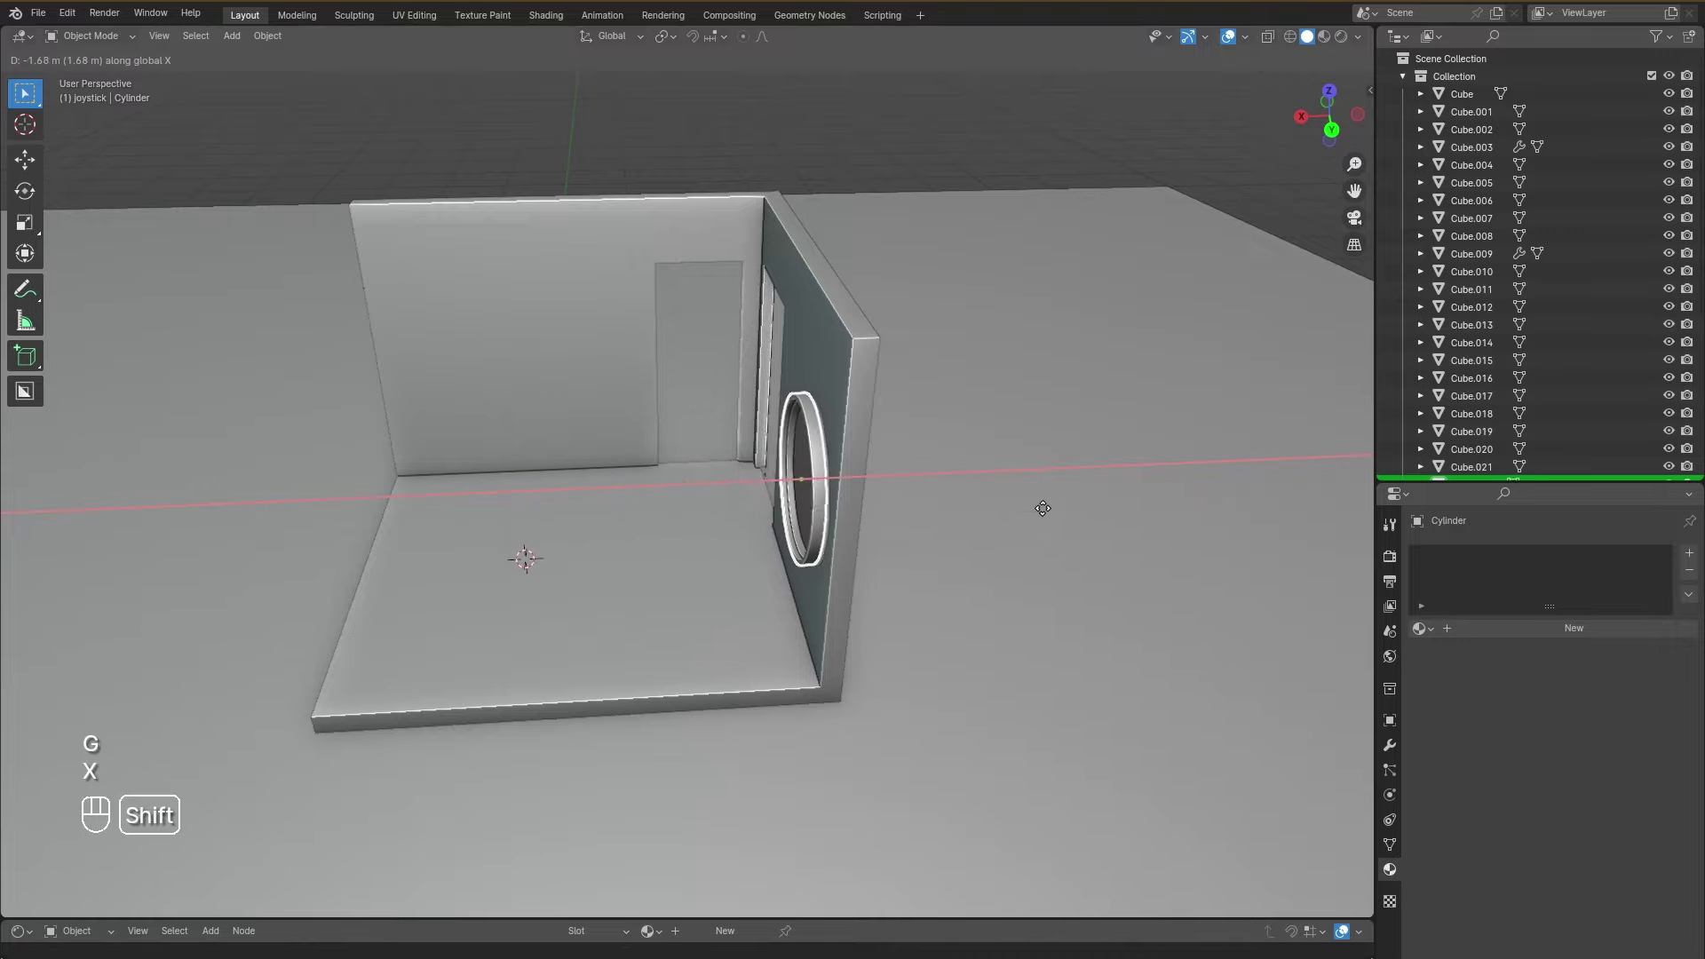
Settle the ring in the opening, then snap the wooden plank floor piece into the room.
{"action": "left_click_drag", "start_coordinate": [989, 495], "coordinate": [1005, 516]}
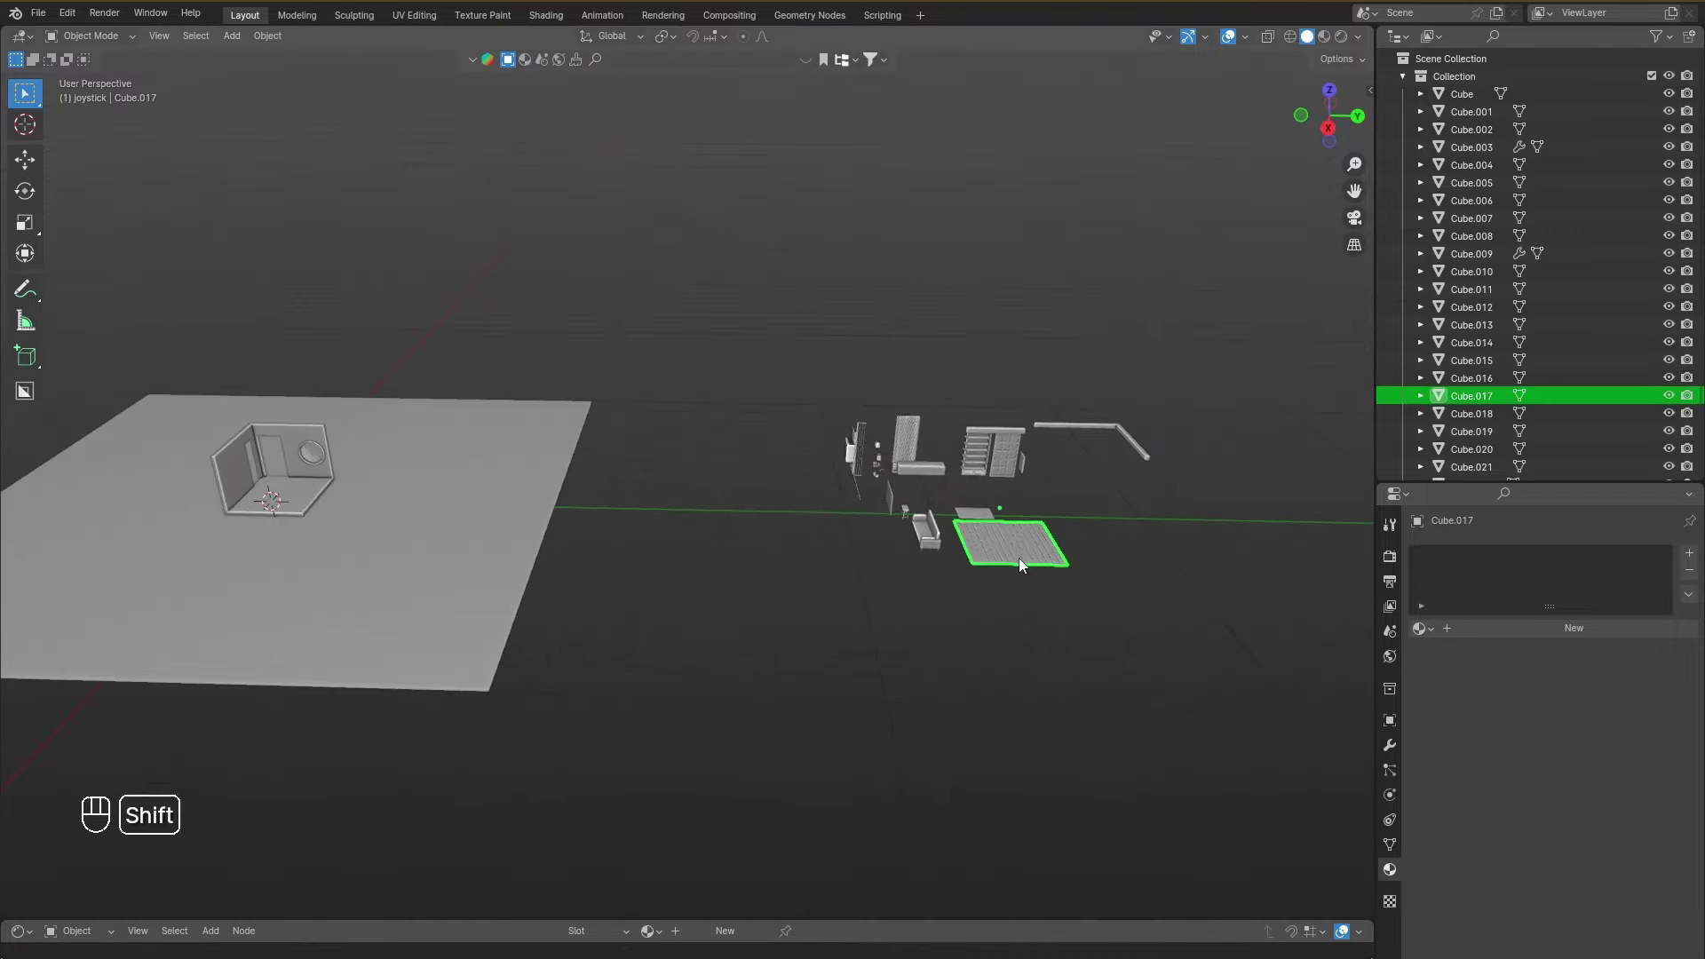
{"action": "left_click_drag", "start_coordinate": [991, 577], "coordinate": [990, 610]}
{"action": "key", "text": "g"}
{"action": "left_click", "coordinate": [1051, 605]}
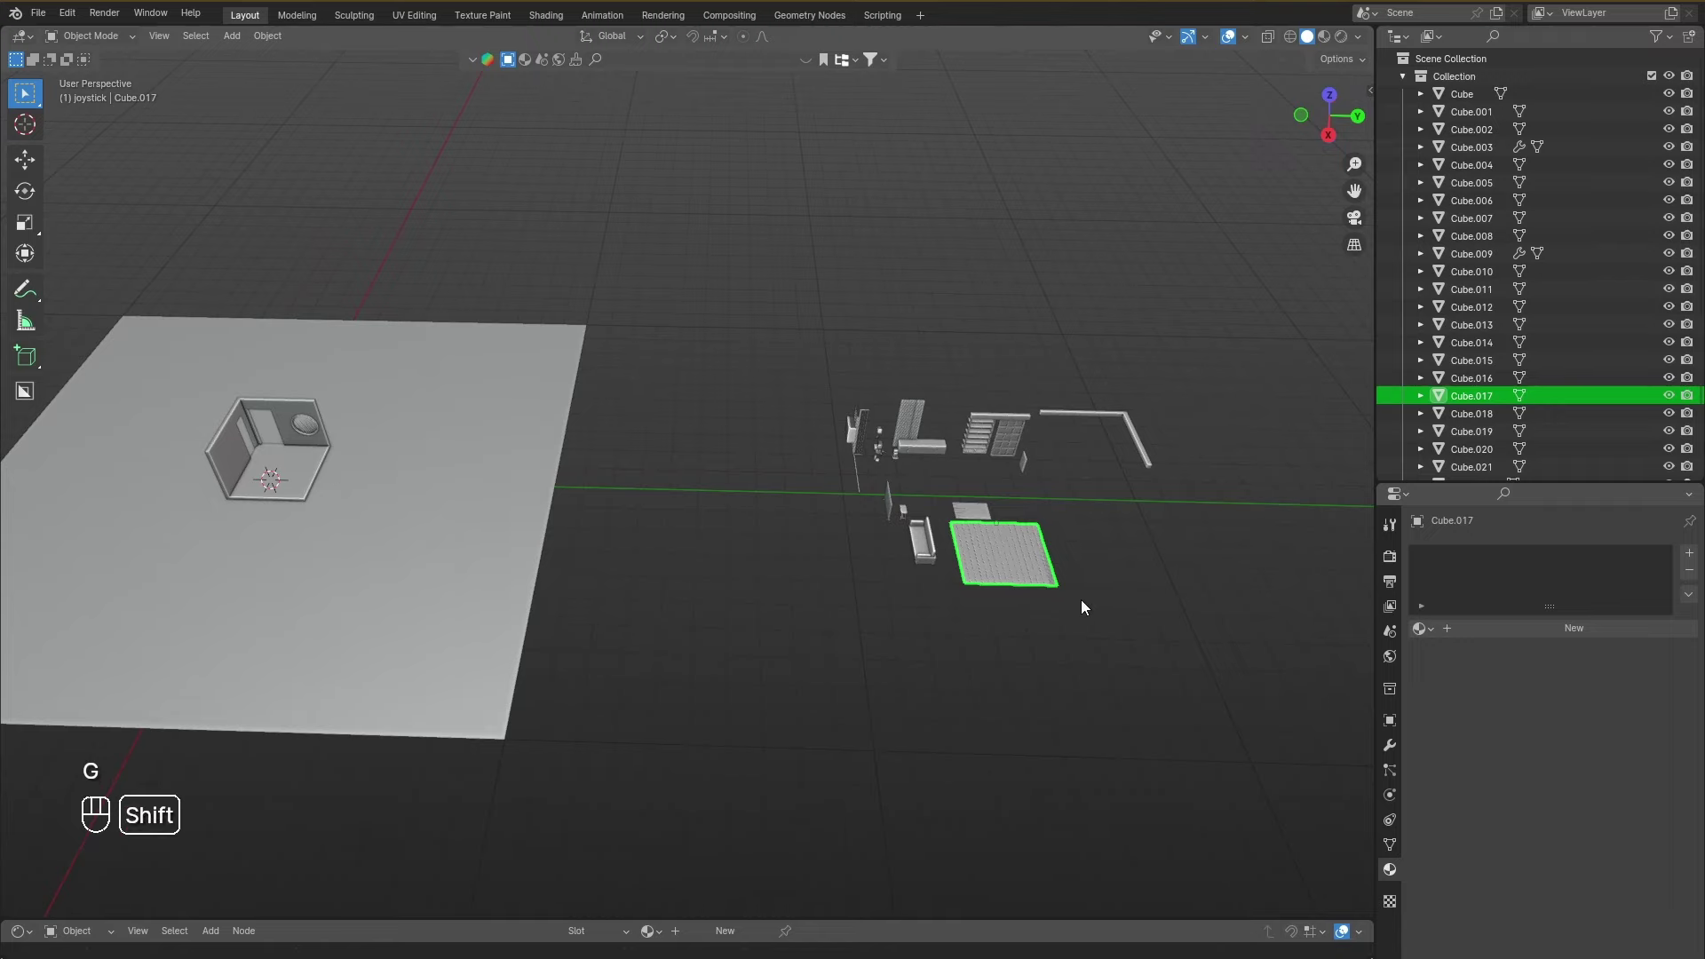
{"action": "key", "text": "shift+s"}
{"action": "key", "text": "shift+s"}
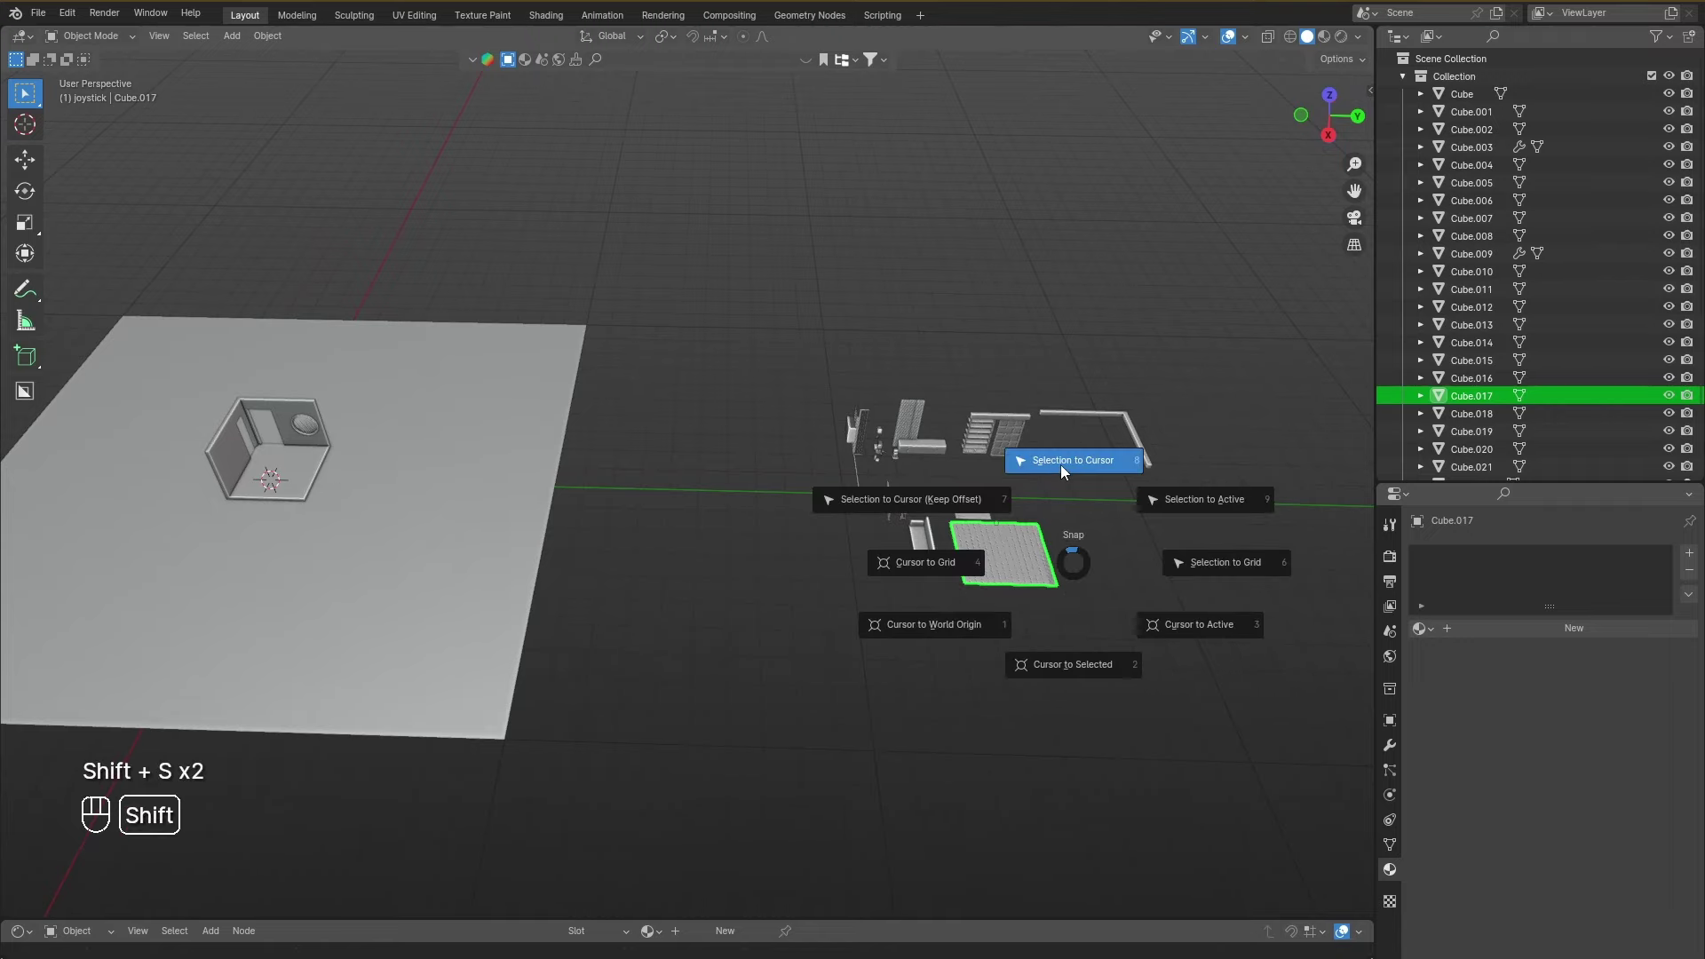
{"action": "left_click_drag", "start_coordinate": [520, 428], "coordinate": [540, 367]}
{"action": "left_click", "coordinate": [568, 371]}
{"action": "left_click_drag", "start_coordinate": [841, 451], "coordinate": [787, 473]}
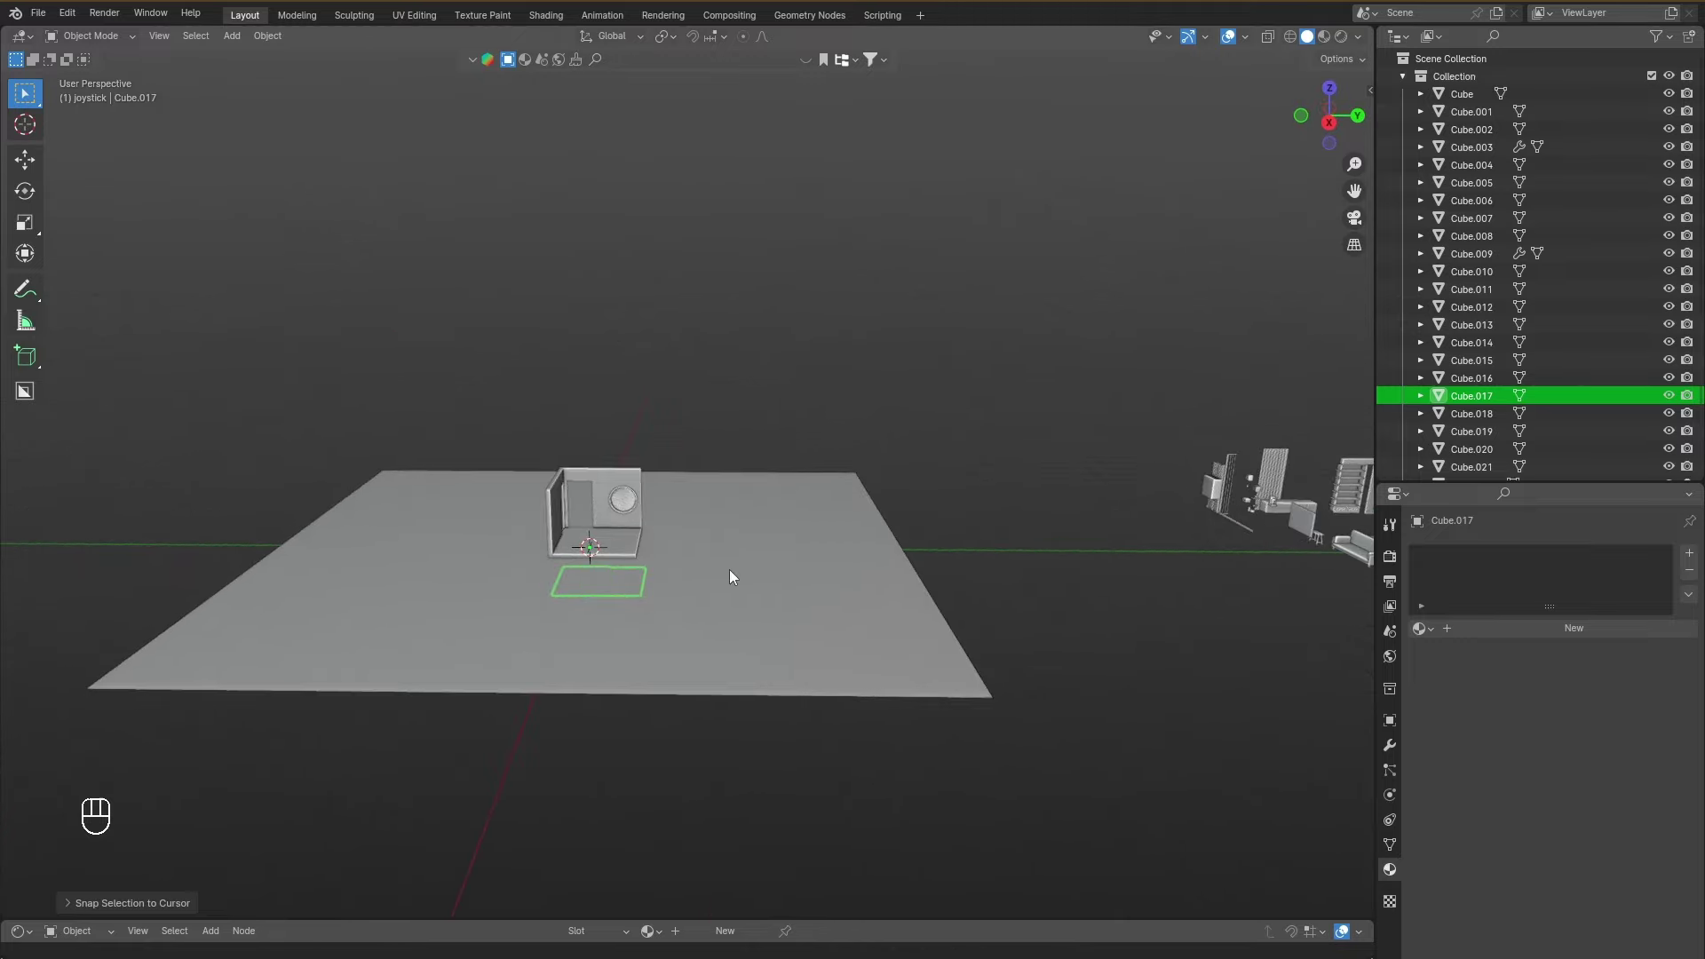
{"action": "left_click_drag", "start_coordinate": [635, 566], "coordinate": [640, 554]}
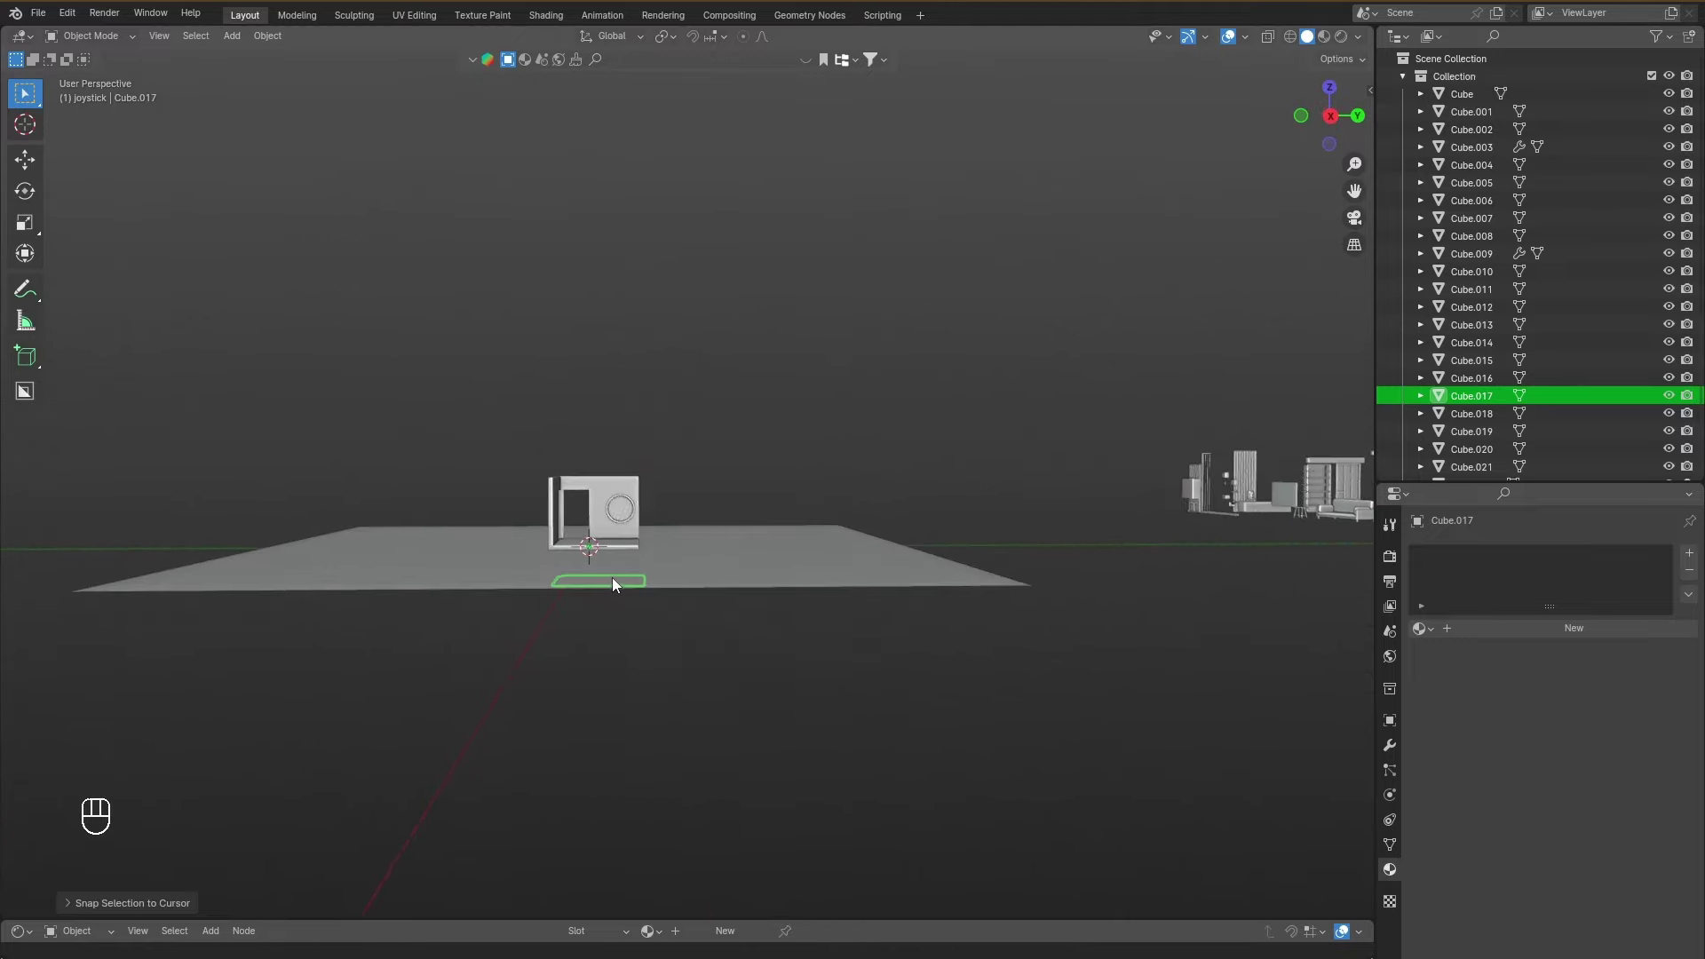
Reselect Cube.017 among the furniture pieces and snap it into the room shell again.
{"action": "left_click", "coordinate": [705, 481]}
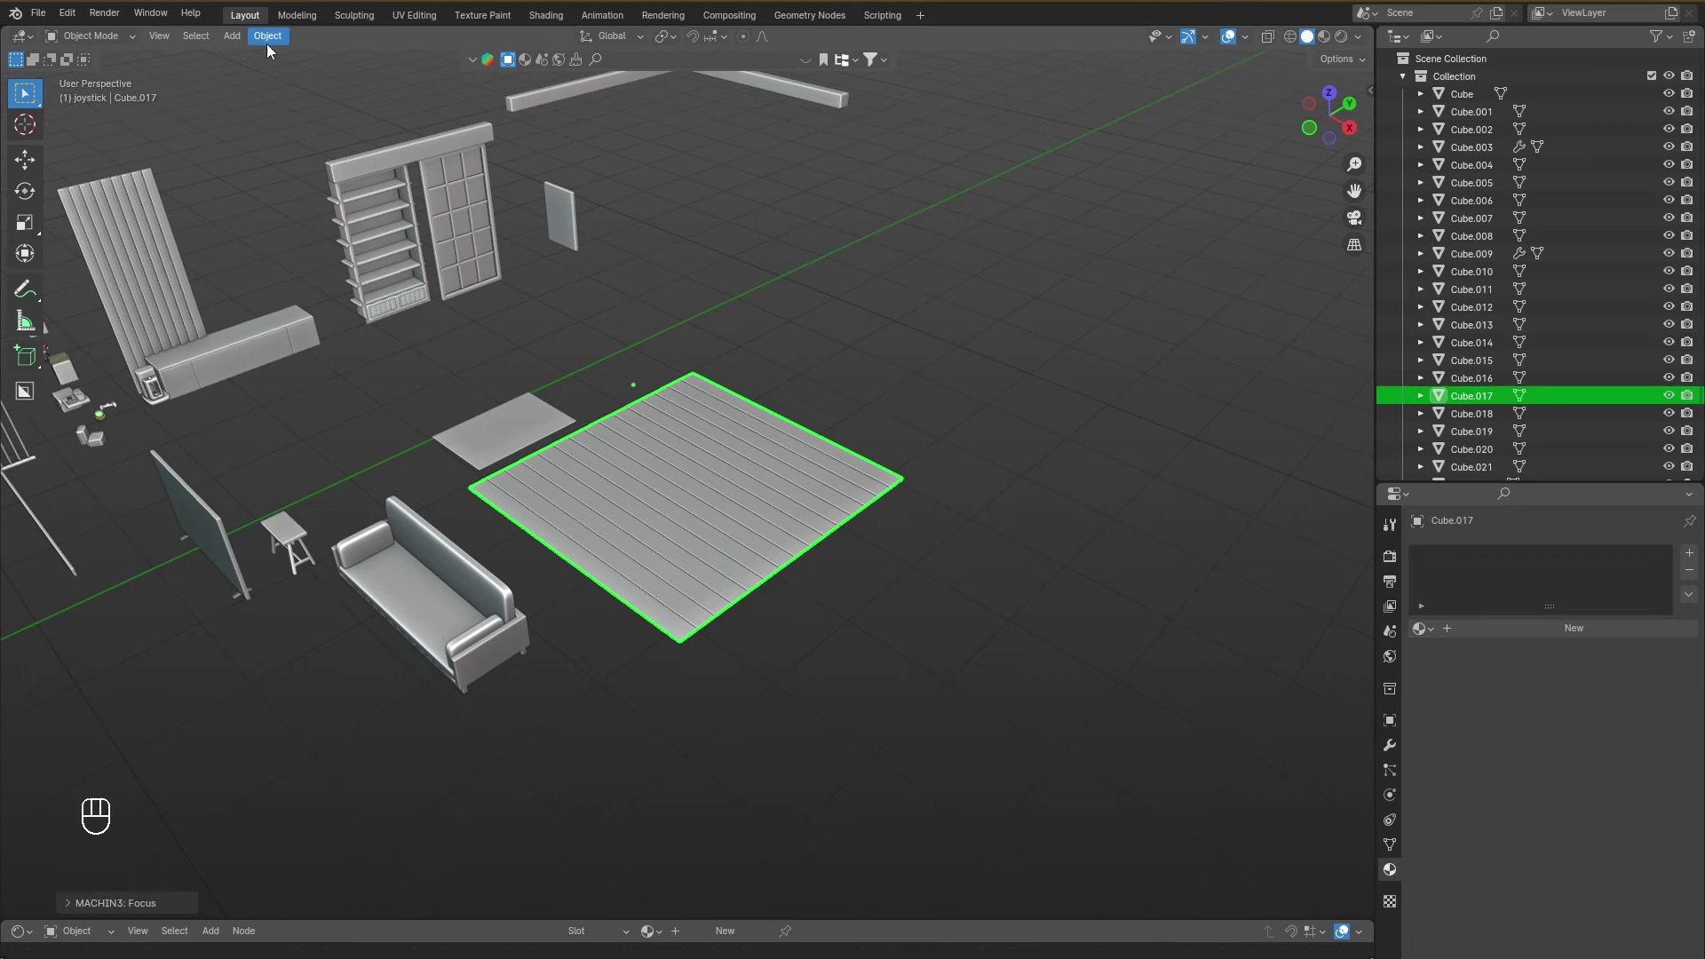
{"action": "left_click_drag", "start_coordinate": [272, 46], "coordinate": [663, 420]}
{"action": "middle_click", "coordinate": [663, 420]}
{"action": "left_click_drag", "start_coordinate": [577, 480], "coordinate": [605, 447]}
{"action": "middle_click", "coordinate": [628, 426]}
{"action": "left_click_drag", "start_coordinate": [697, 418], "coordinate": [722, 553]}
{"action": "left_click_drag", "start_coordinate": [713, 541], "coordinate": [664, 564]}
{"action": "left_click", "coordinate": [627, 503]}
{"action": "left_click", "coordinate": [630, 600]}
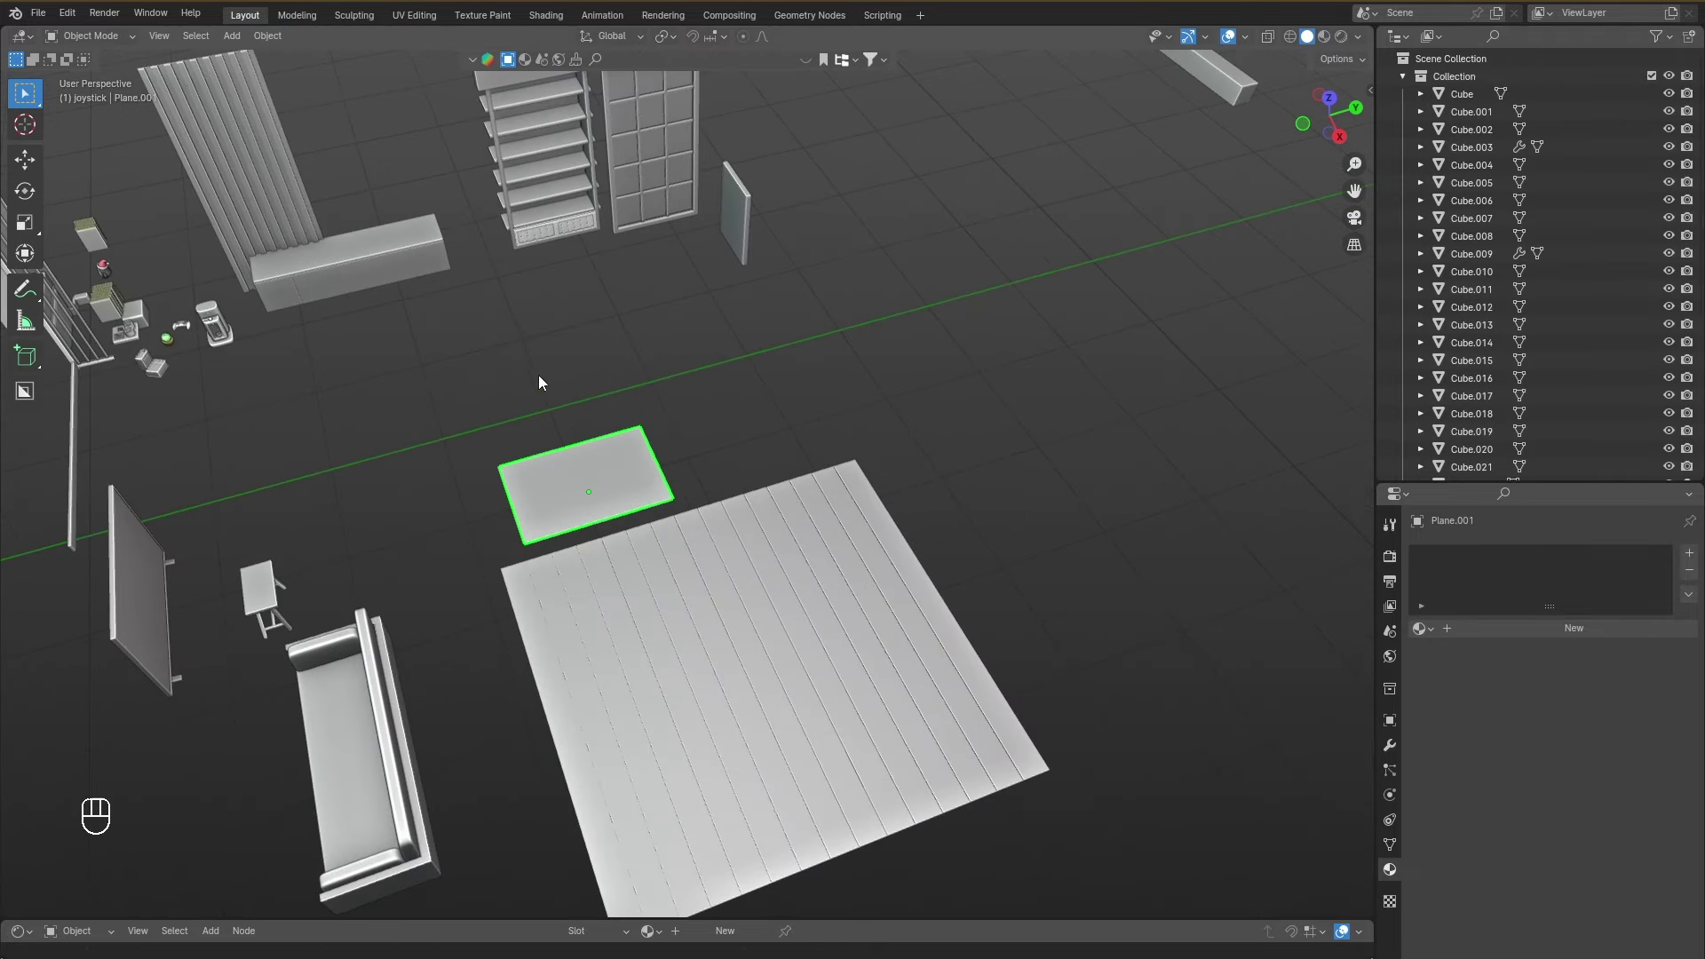
{"action": "left_click_drag", "start_coordinate": [267, 48], "coordinate": [508, 99]}
{"action": "left_click", "coordinate": [1041, 661]}
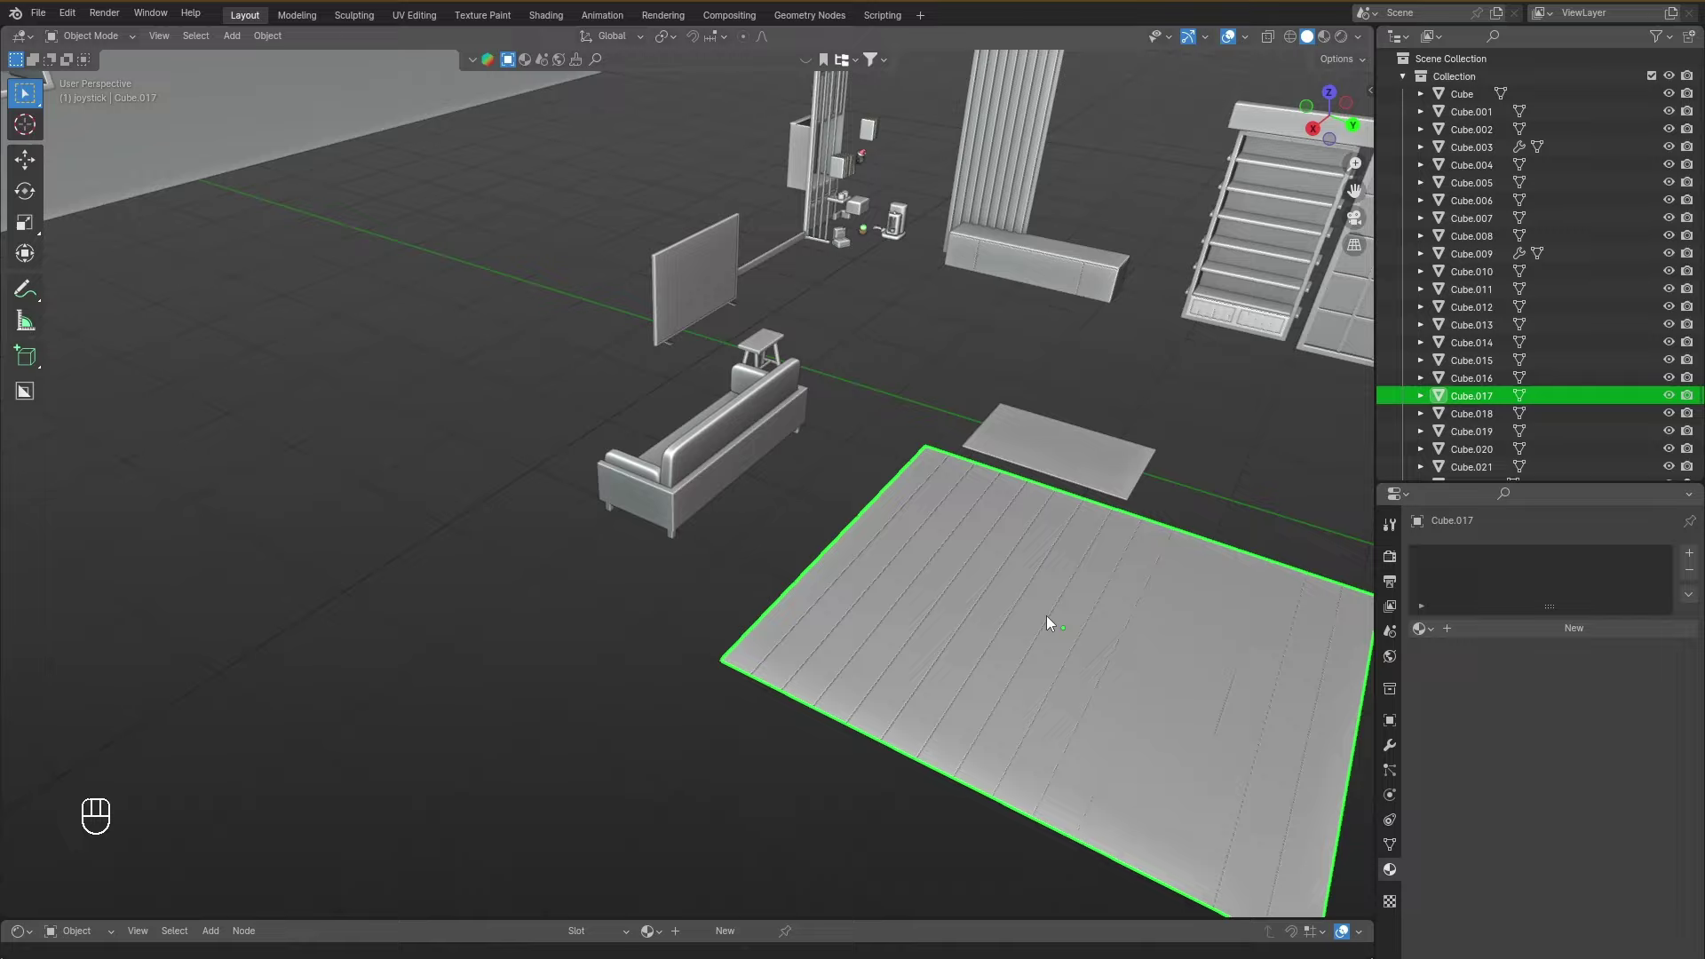
{"action": "key", "text": "shift+s"}
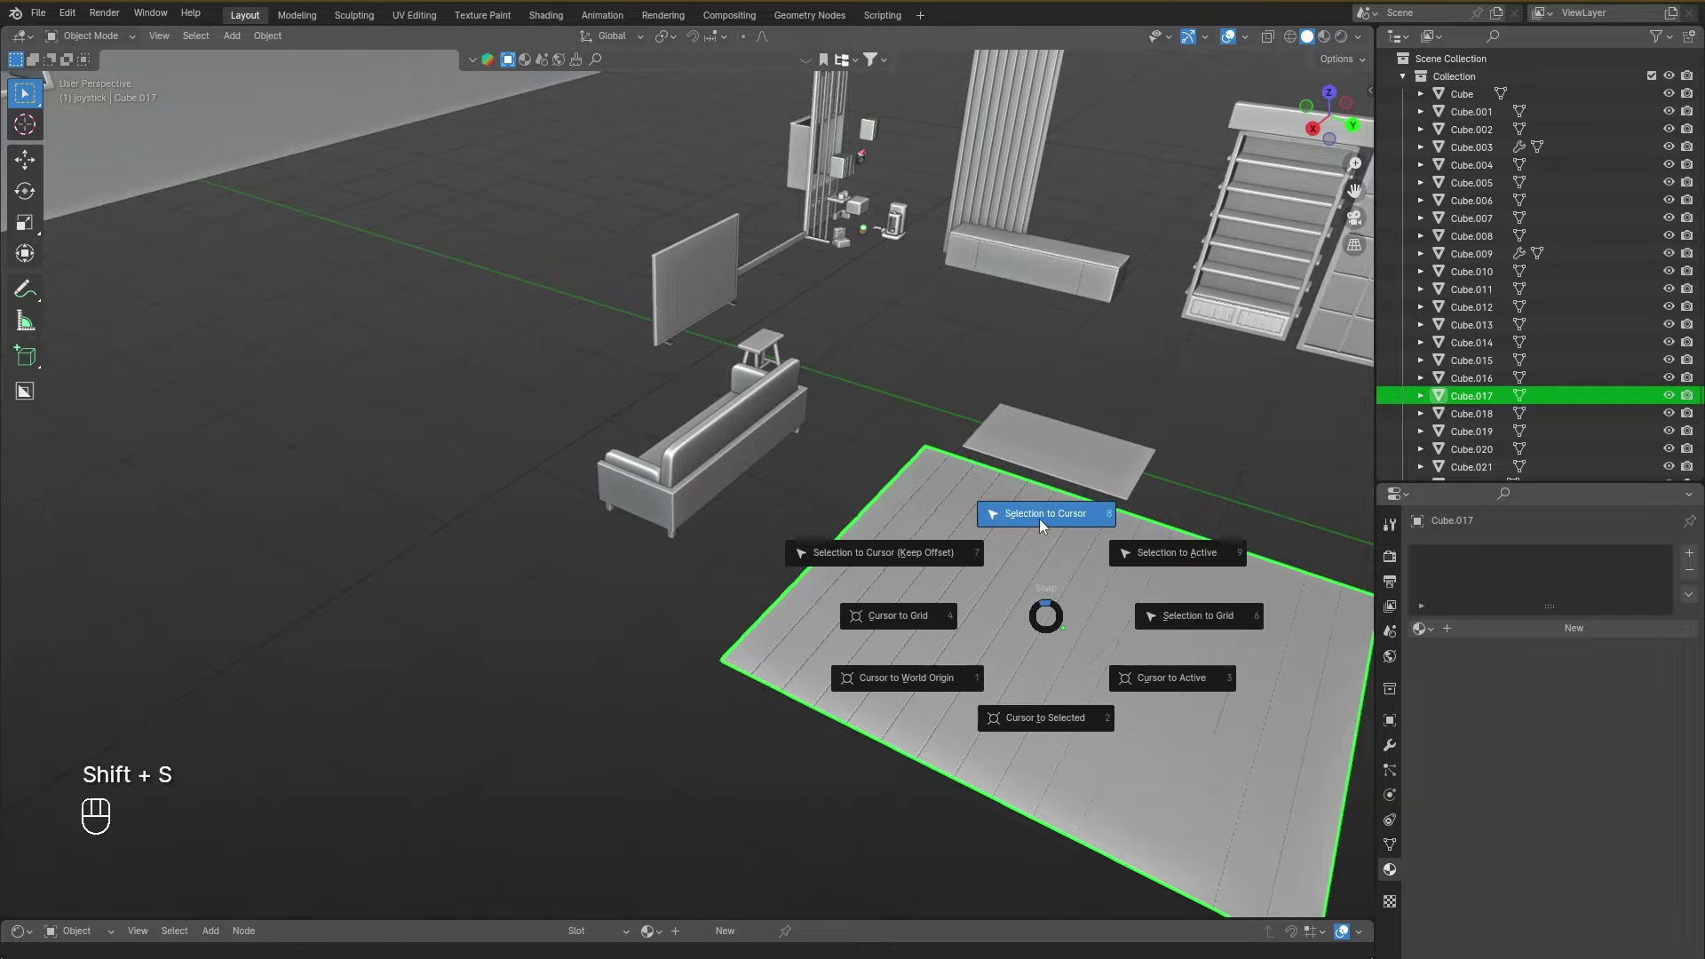
{"action": "left_click", "coordinate": [374, 365]}
Lower the plank floor onto the room's base and slide it along X and Y between the walls.
{"action": "key", "text": "f"}
{"action": "left_click_drag", "start_coordinate": [476, 417], "coordinate": [485, 374]}
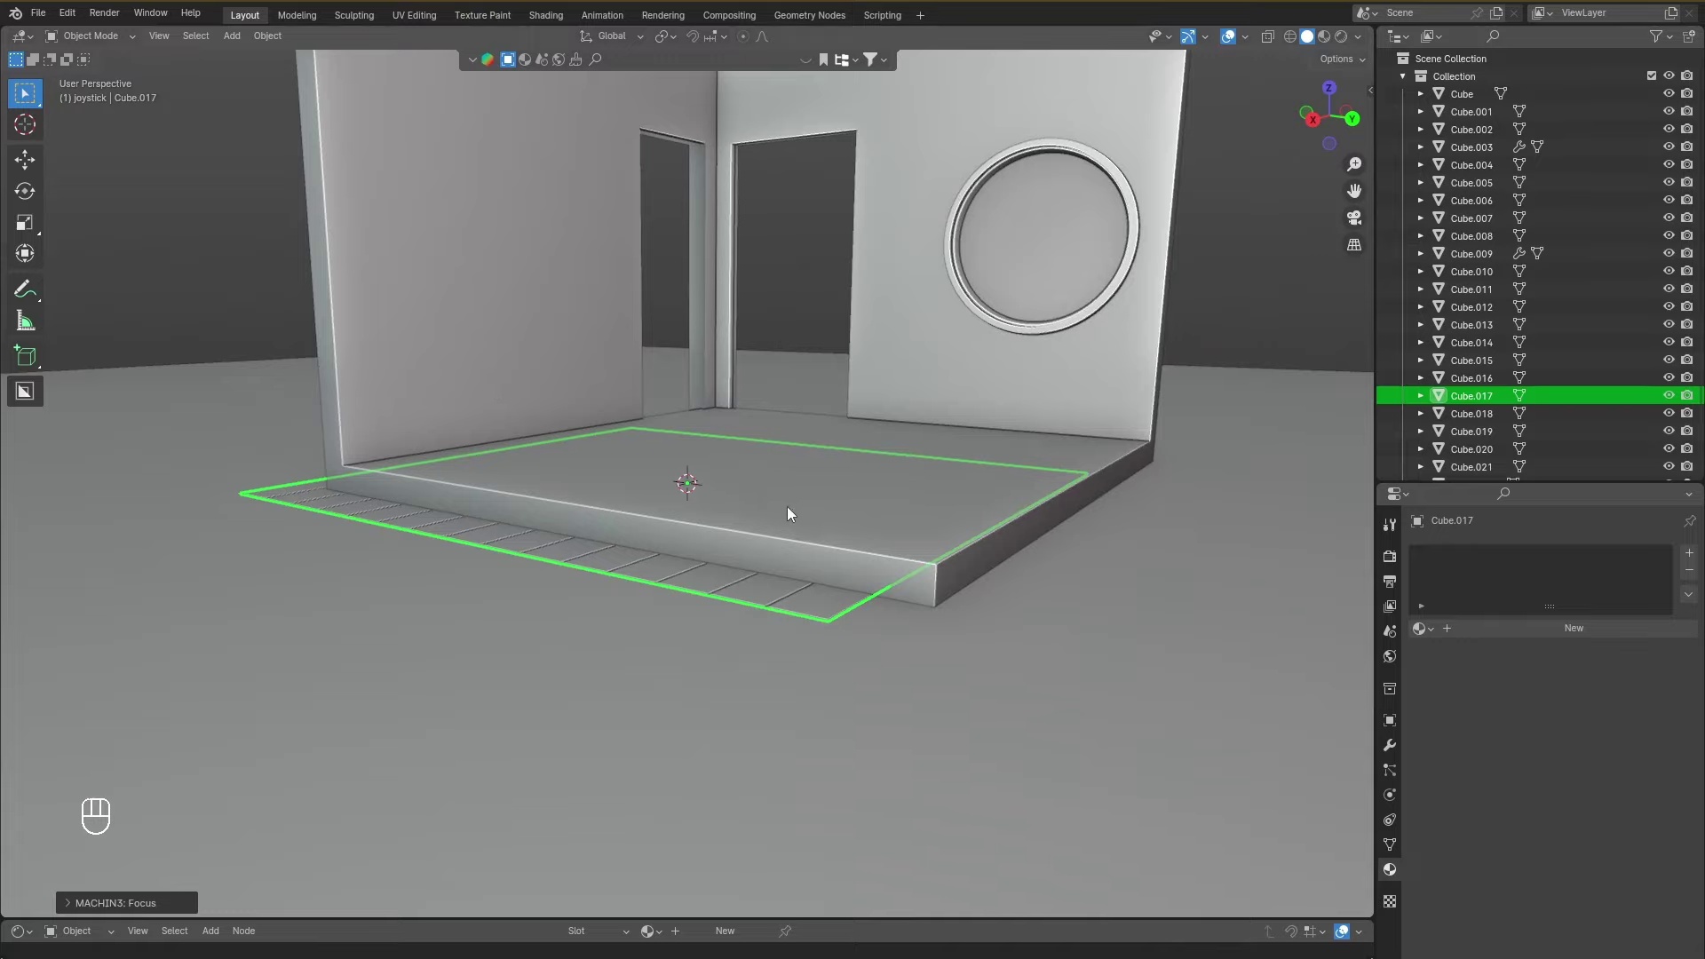
{"action": "key", "text": "g"}
{"action": "key", "text": "z"}
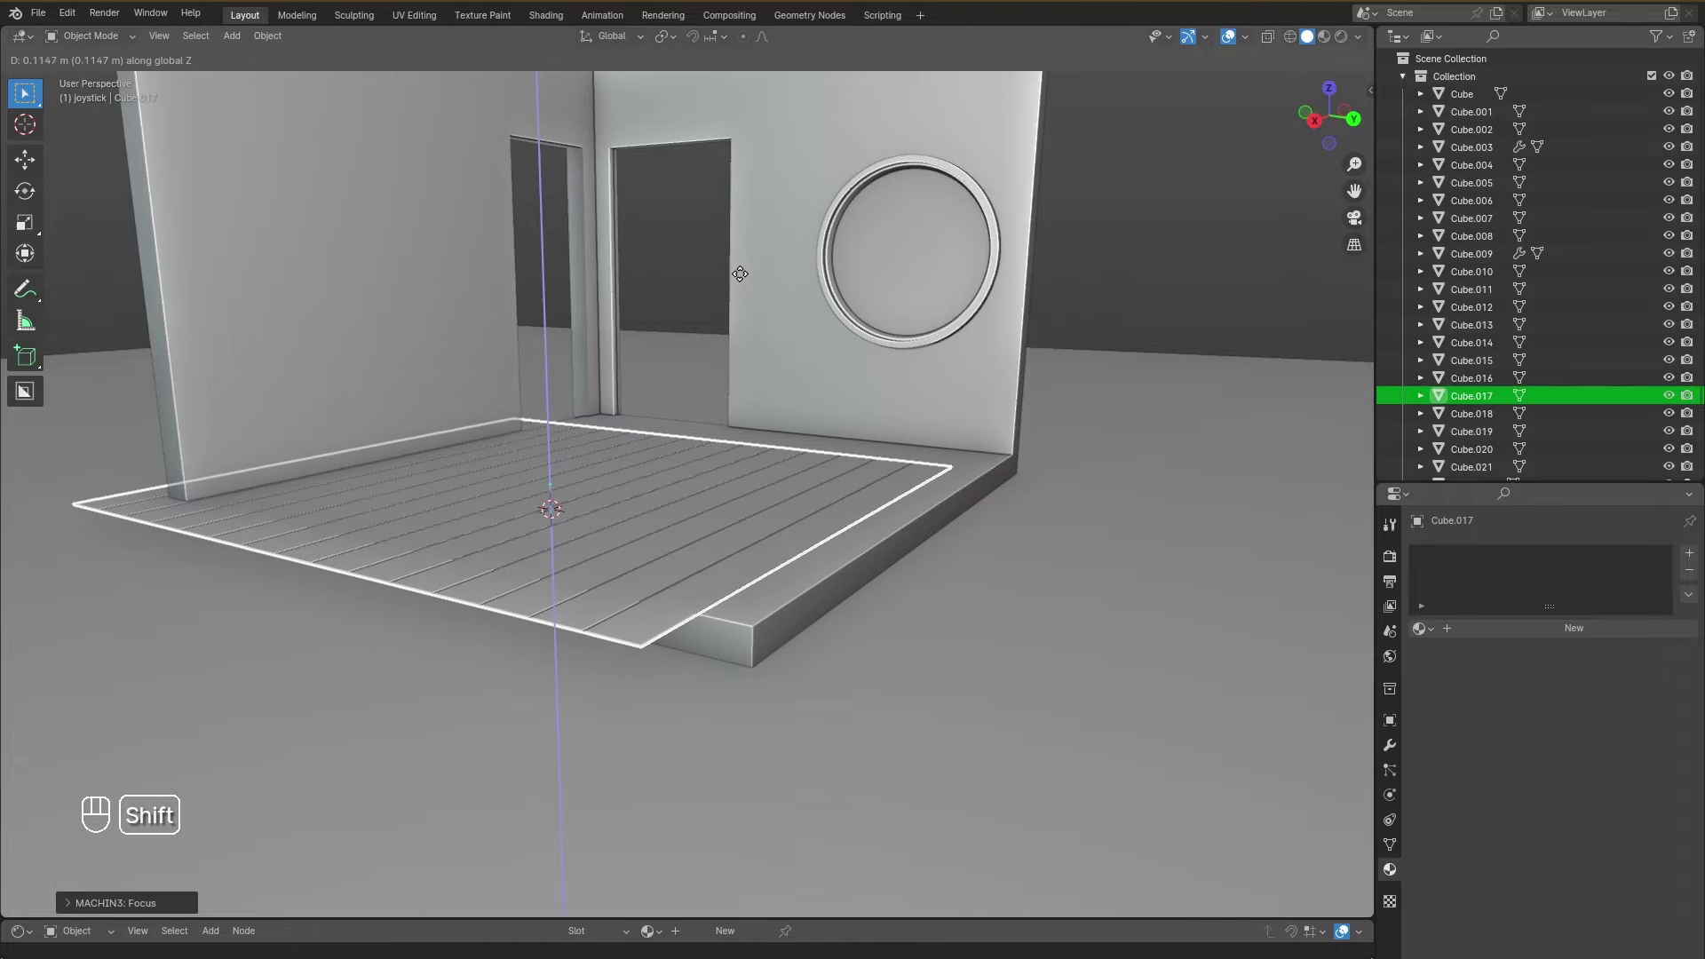
{"action": "left_click_drag", "start_coordinate": [789, 417], "coordinate": [675, 416]}
{"action": "key", "text": "g"}
{"action": "key", "text": "x"}
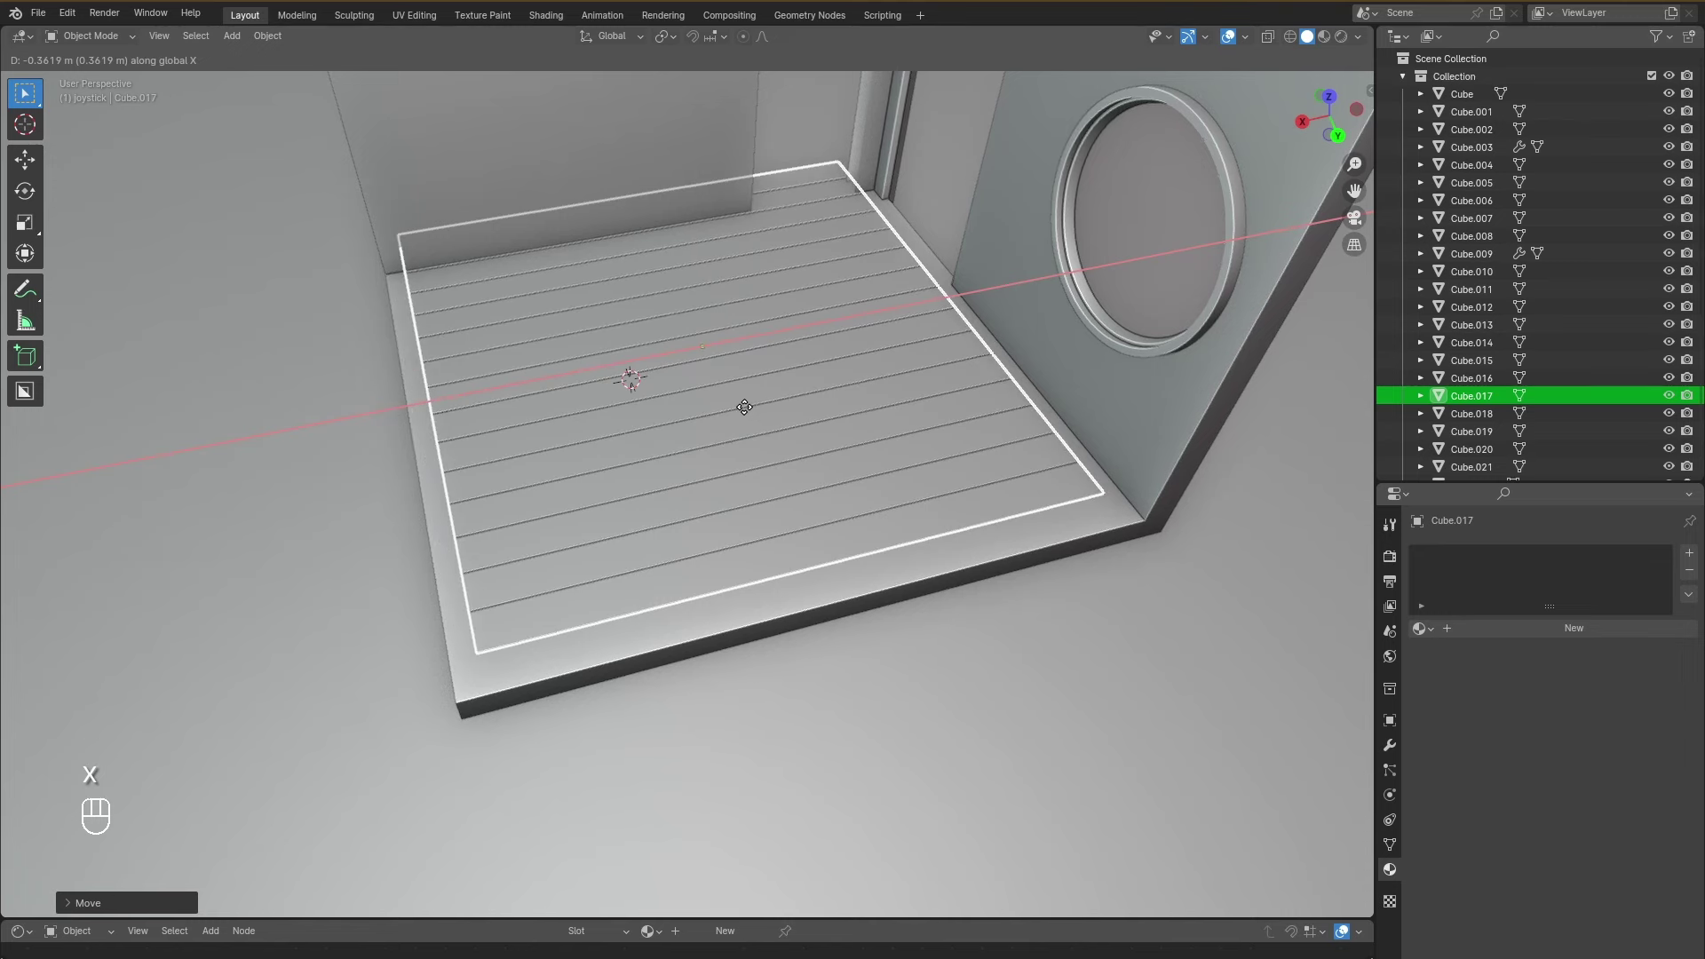
{"action": "key", "text": "g"}
{"action": "key", "text": "y"}
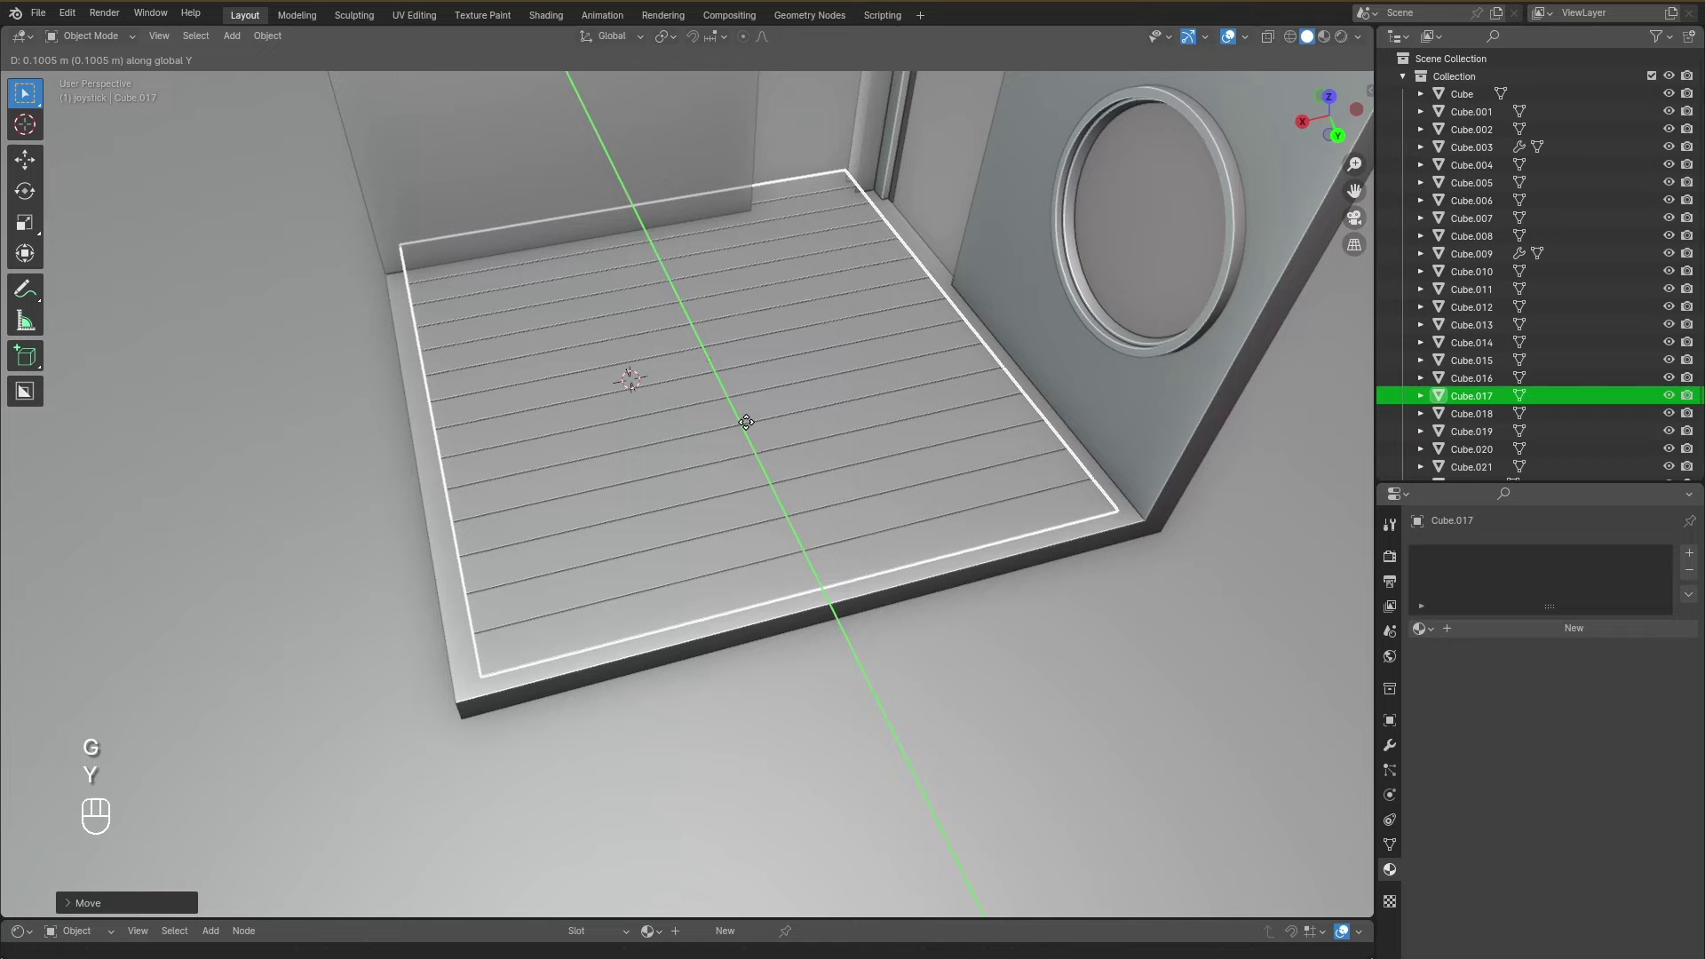
Rotate the plank floor 90° about Z and slide it at constant height into the corner.
{"action": "key", "text": "r"}
{"action": "key", "text": "z"}
{"action": "key", "text": "KP_9"}
{"action": "key", "text": "KP_0"}
{"action": "key", "text": "Return"}
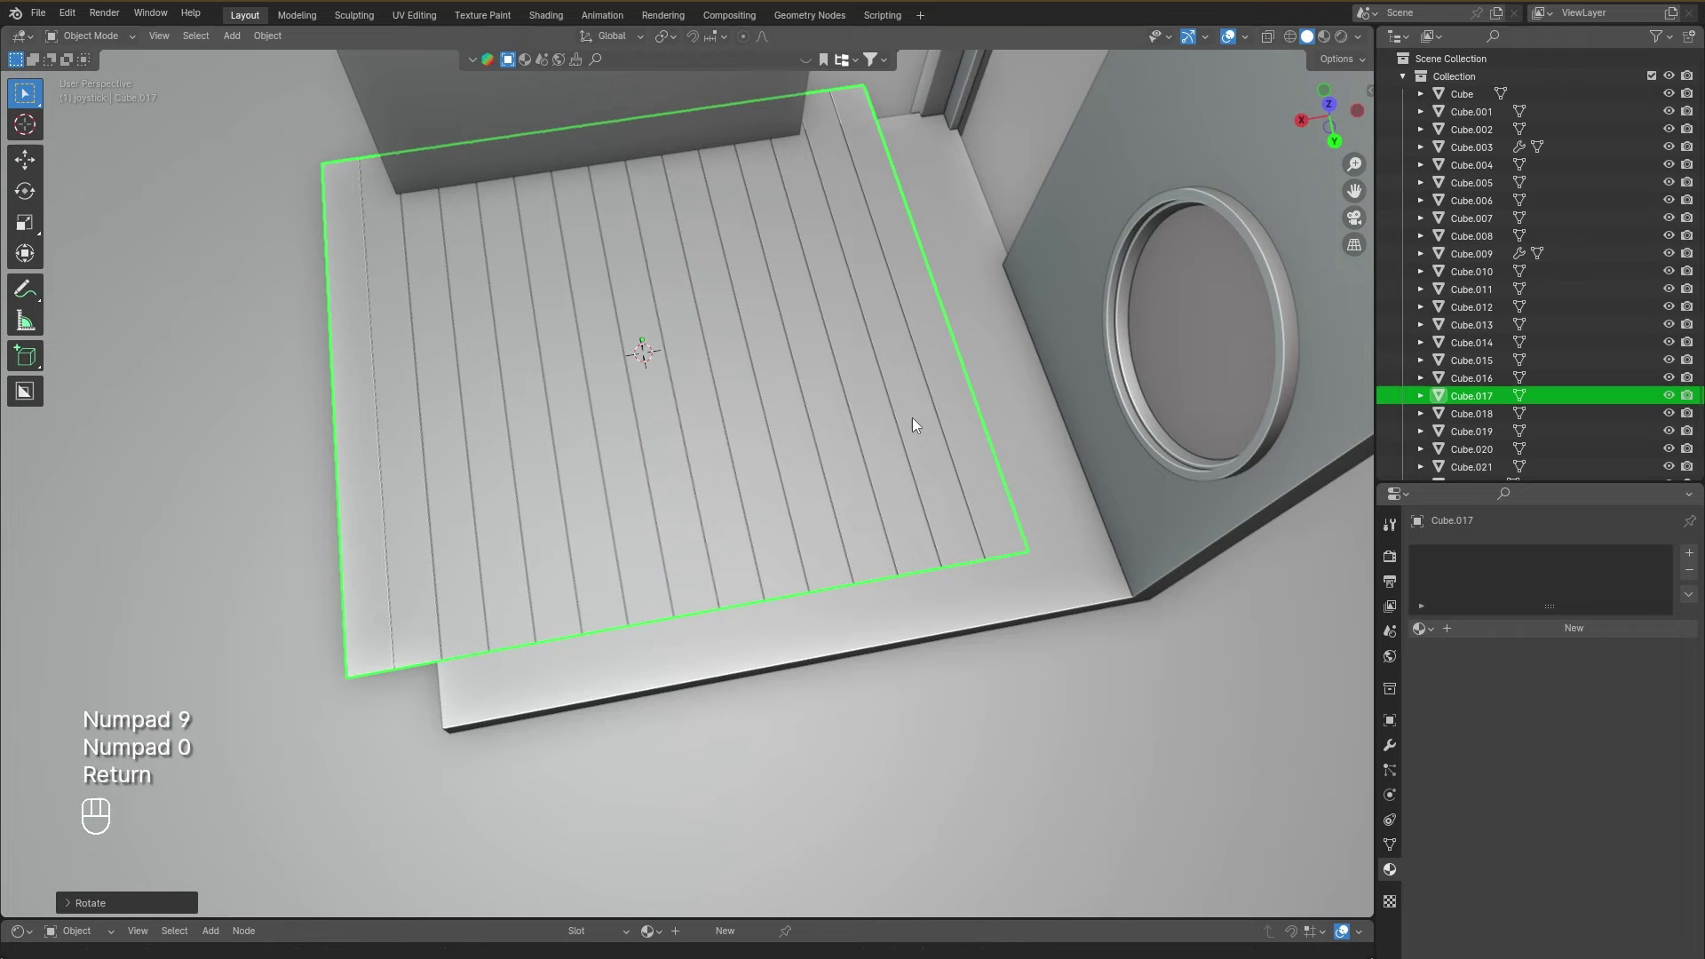
{"action": "left_click", "coordinate": [942, 419]}
{"action": "left_click", "coordinate": [848, 414]}
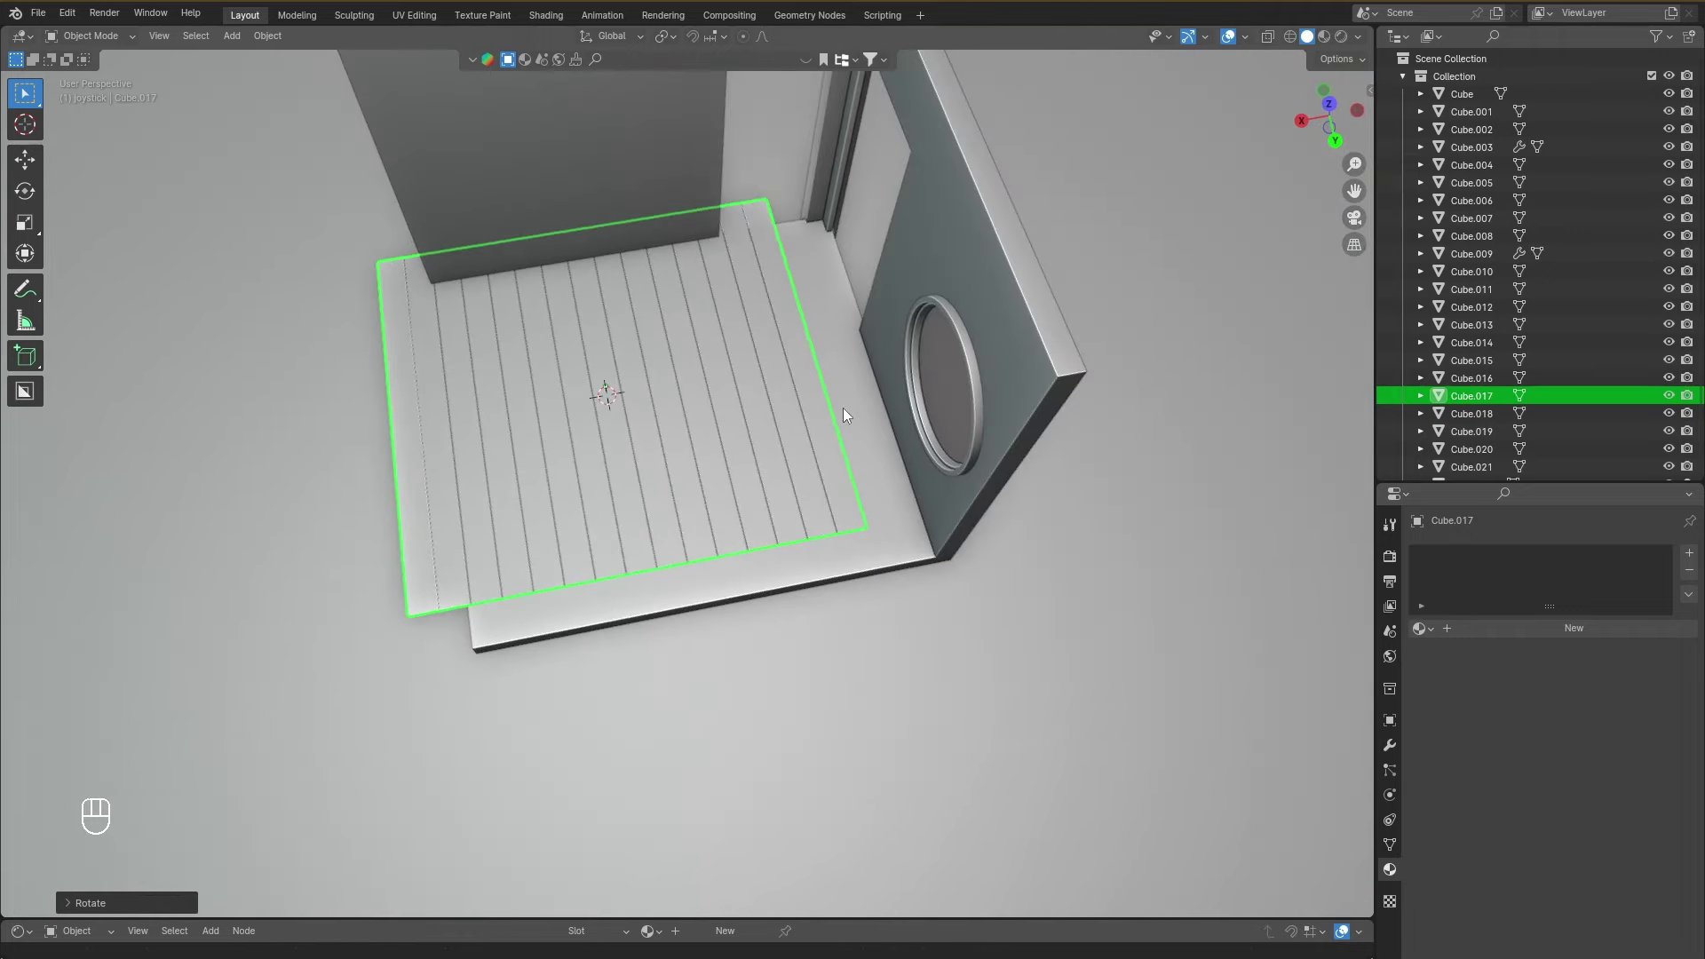
{"action": "left_click", "coordinate": [889, 362]}
{"action": "key", "text": "g"}
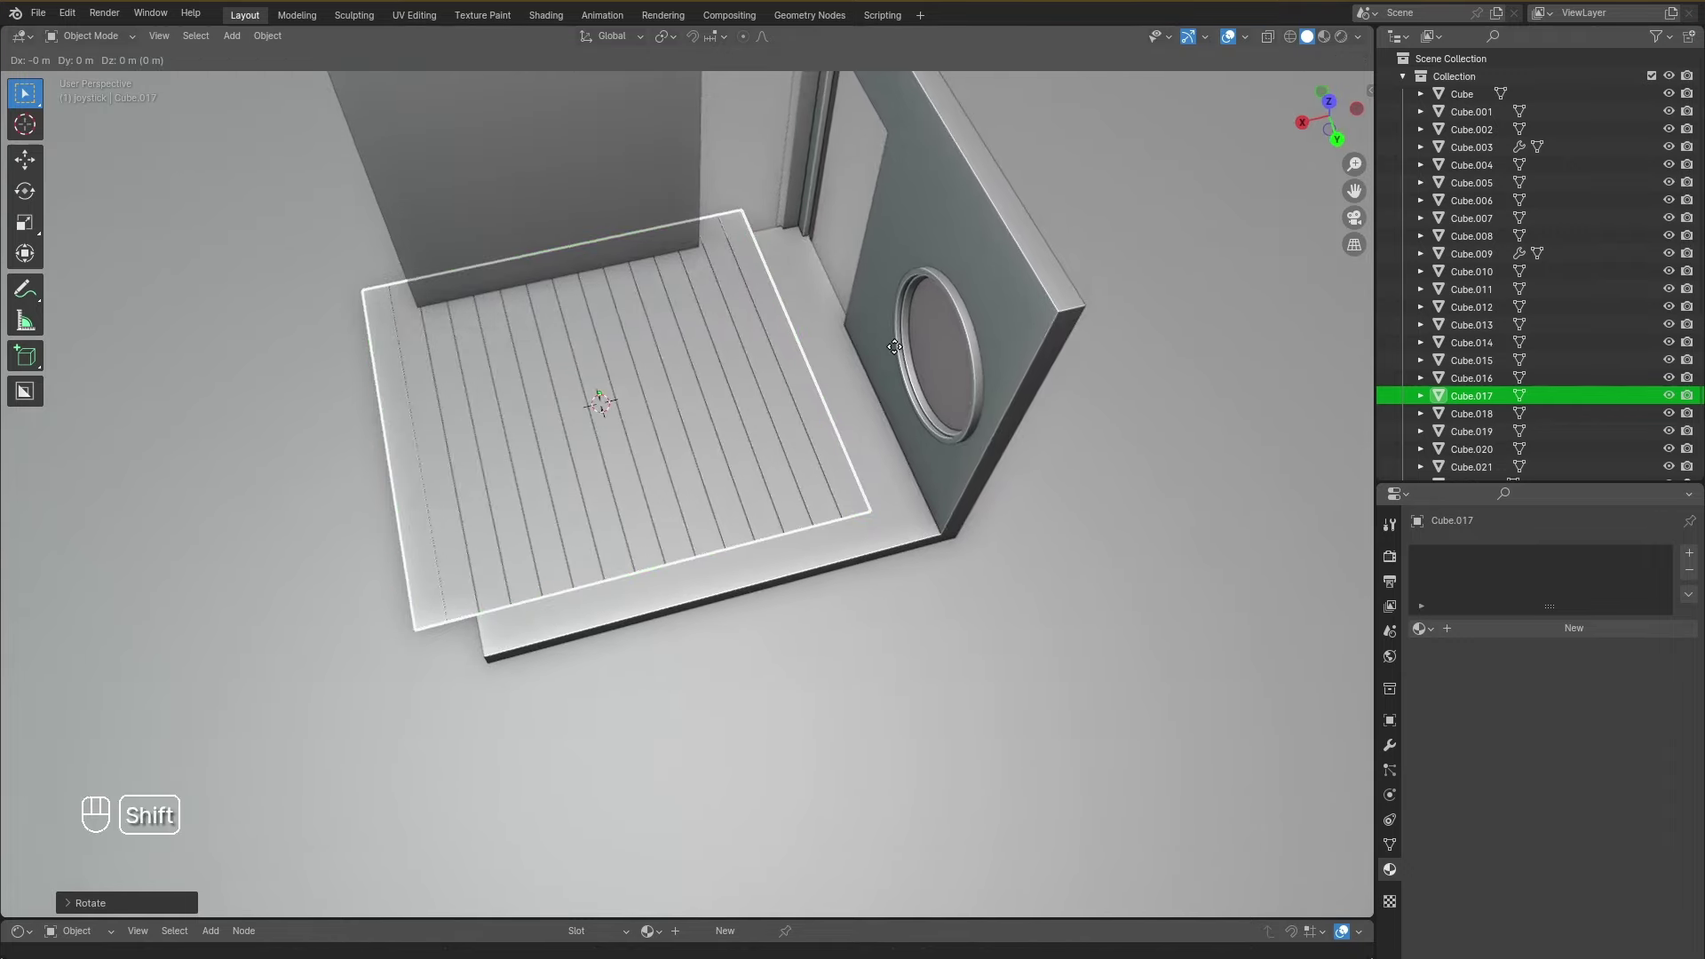
{"action": "key", "text": "shift+z"}
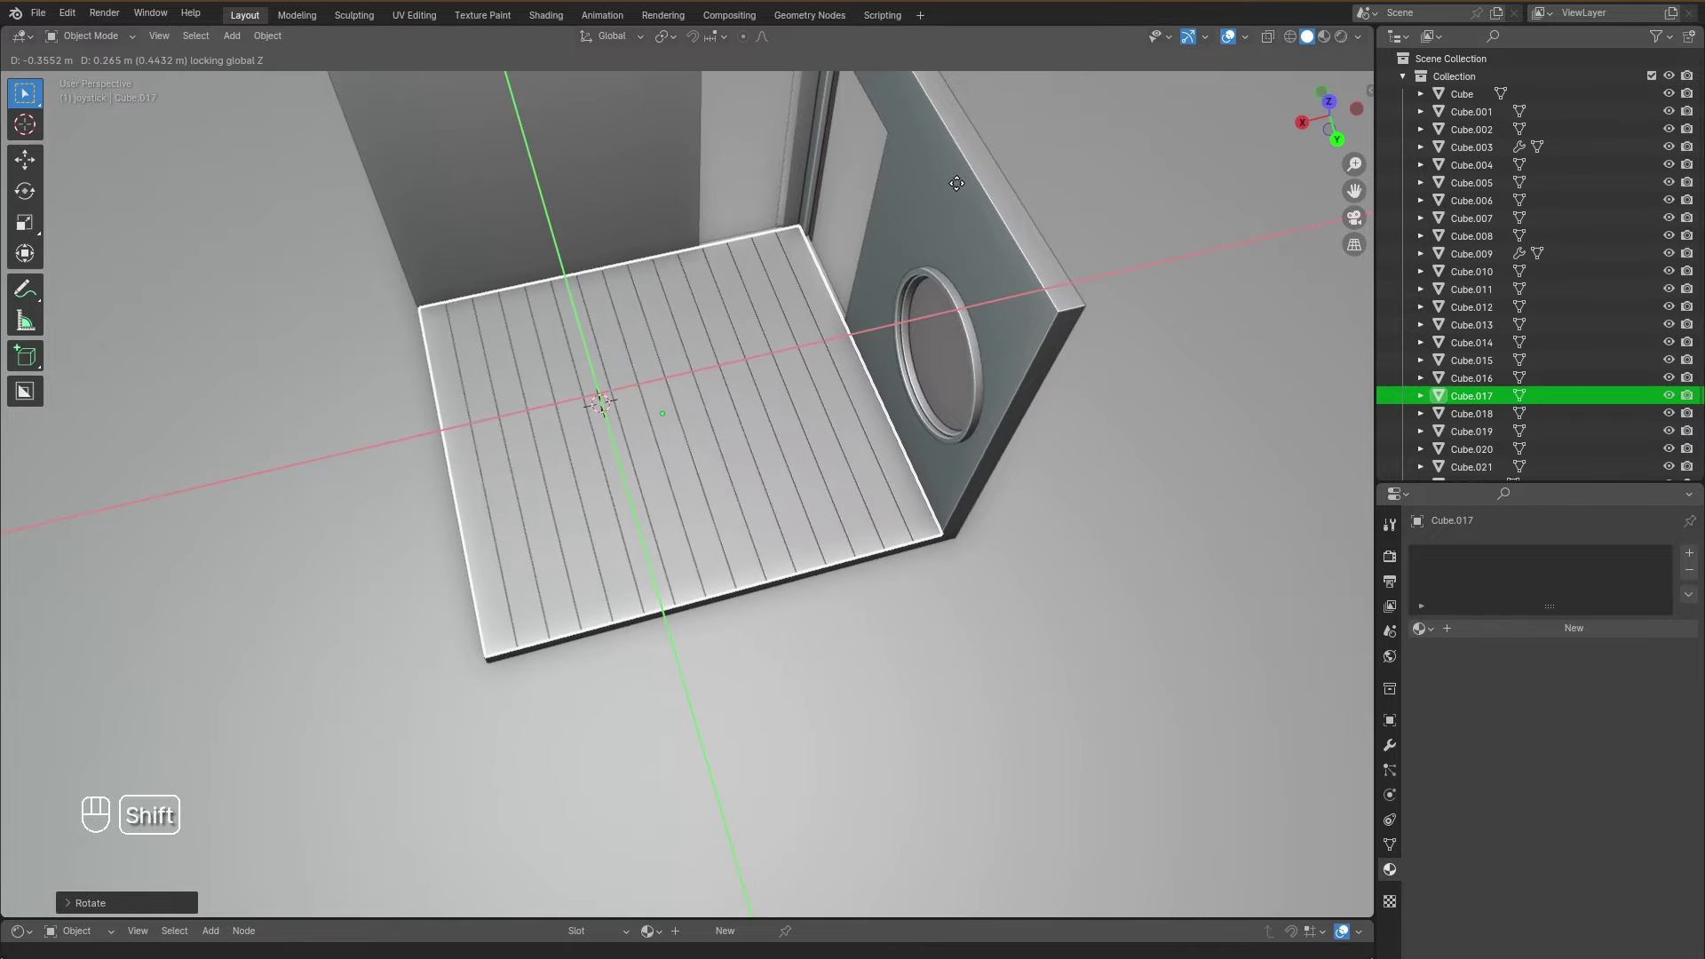
Fit the plank floor snugly into the corner between the walls and save the file.
{"action": "left_click_drag", "start_coordinate": [674, 366], "coordinate": [817, 271]}
{"action": "left_click_drag", "start_coordinate": [1002, 243], "coordinate": [1034, 250]}
{"action": "key", "text": "ctrl+s"}
{"action": "left_click_drag", "start_coordinate": [1006, 285], "coordinate": [1193, 357]}
{"action": "left_click", "coordinate": [1192, 357]}
Orbit around the room to check how the floor sits against the walls.
{"action": "left_click_drag", "start_coordinate": [1196, 465], "coordinate": [937, 500]}
{"action": "left_click_drag", "start_coordinate": [709, 464], "coordinate": [896, 460]}
{"action": "left_click_drag", "start_coordinate": [859, 449], "coordinate": [810, 438]}
{"action": "left_click_drag", "start_coordinate": [844, 452], "coordinate": [913, 482]}
{"action": "left_click_drag", "start_coordinate": [915, 499], "coordinate": [1087, 514]}
{"action": "left_click_drag", "start_coordinate": [1087, 514], "coordinate": [820, 477]}
{"action": "left_click_drag", "start_coordinate": [828, 477], "coordinate": [866, 480]}
{"action": "left_click_drag", "start_coordinate": [269, 44], "coordinate": [492, 100]}
{"action": "left_click_drag", "start_coordinate": [654, 449], "coordinate": [610, 453]}
{"action": "left_click_drag", "start_coordinate": [571, 436], "coordinate": [702, 436]}
{"action": "left_click_drag", "start_coordinate": [533, 440], "coordinate": [720, 442]}
{"action": "left_click_drag", "start_coordinate": [725, 444], "coordinate": [752, 452]}
{"action": "left_click_drag", "start_coordinate": [758, 450], "coordinate": [522, 399]}
From top view, rotate the L-shaped trim 90° about Z so it follows the wall corner.
{"action": "key", "text": "shift+s"}
{"action": "key", "text": "g"}
{"action": "key", "text": "y"}
{"action": "left_click", "coordinate": [1020, 516]}
{"action": "left_click_drag", "start_coordinate": [1001, 503], "coordinate": [884, 474]}
{"action": "left_click", "coordinate": [932, 531]}
{"action": "left_click_drag", "start_coordinate": [953, 432], "coordinate": [857, 567]}
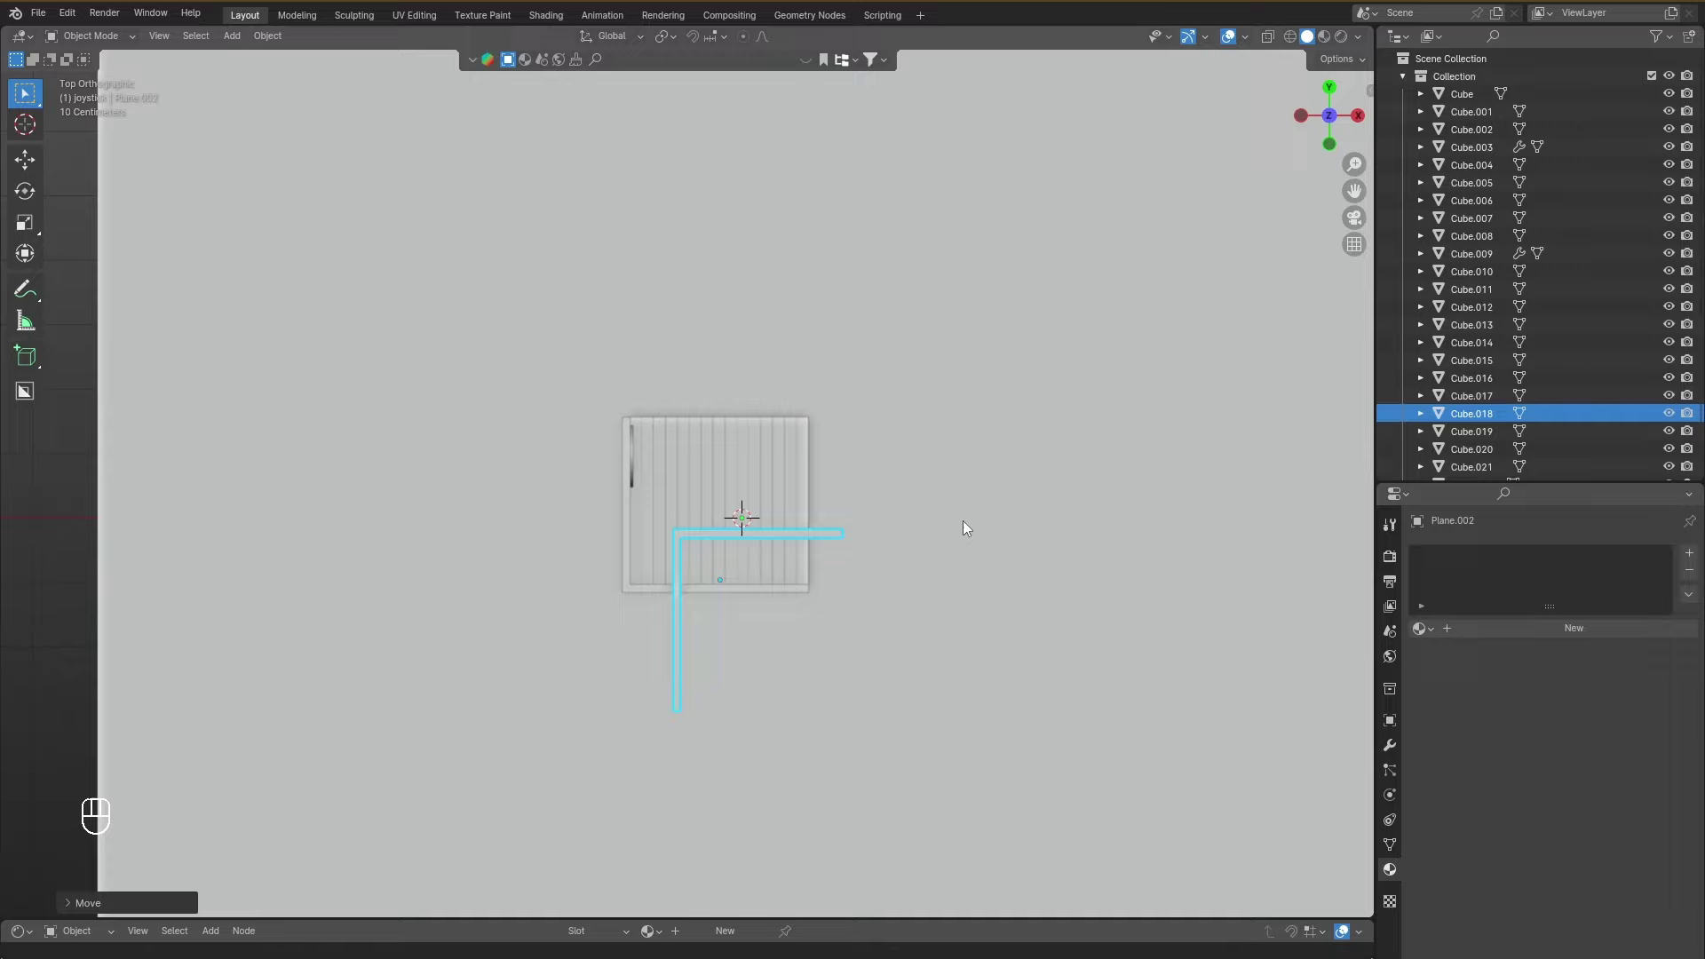
{"action": "key", "text": "r"}
{"action": "key", "text": "z"}
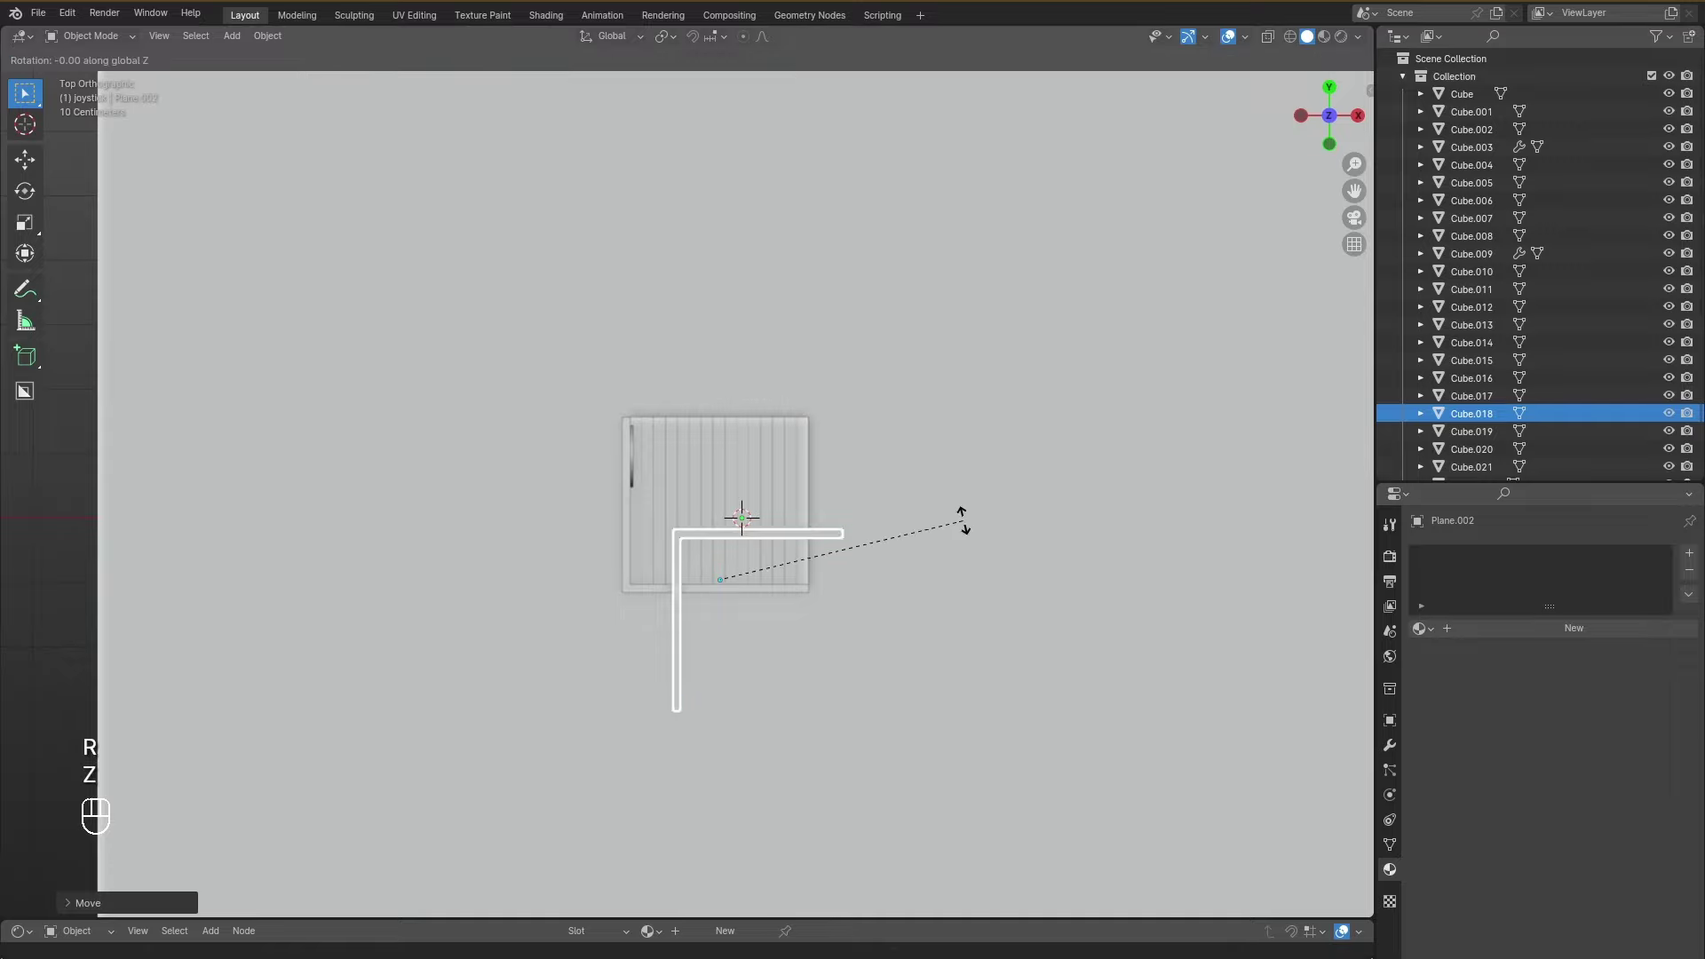
{"action": "key", "text": "KP_9"}
{"action": "key", "text": "KP_0"}
{"action": "key", "text": "Return"}
{"action": "key", "text": "g"}
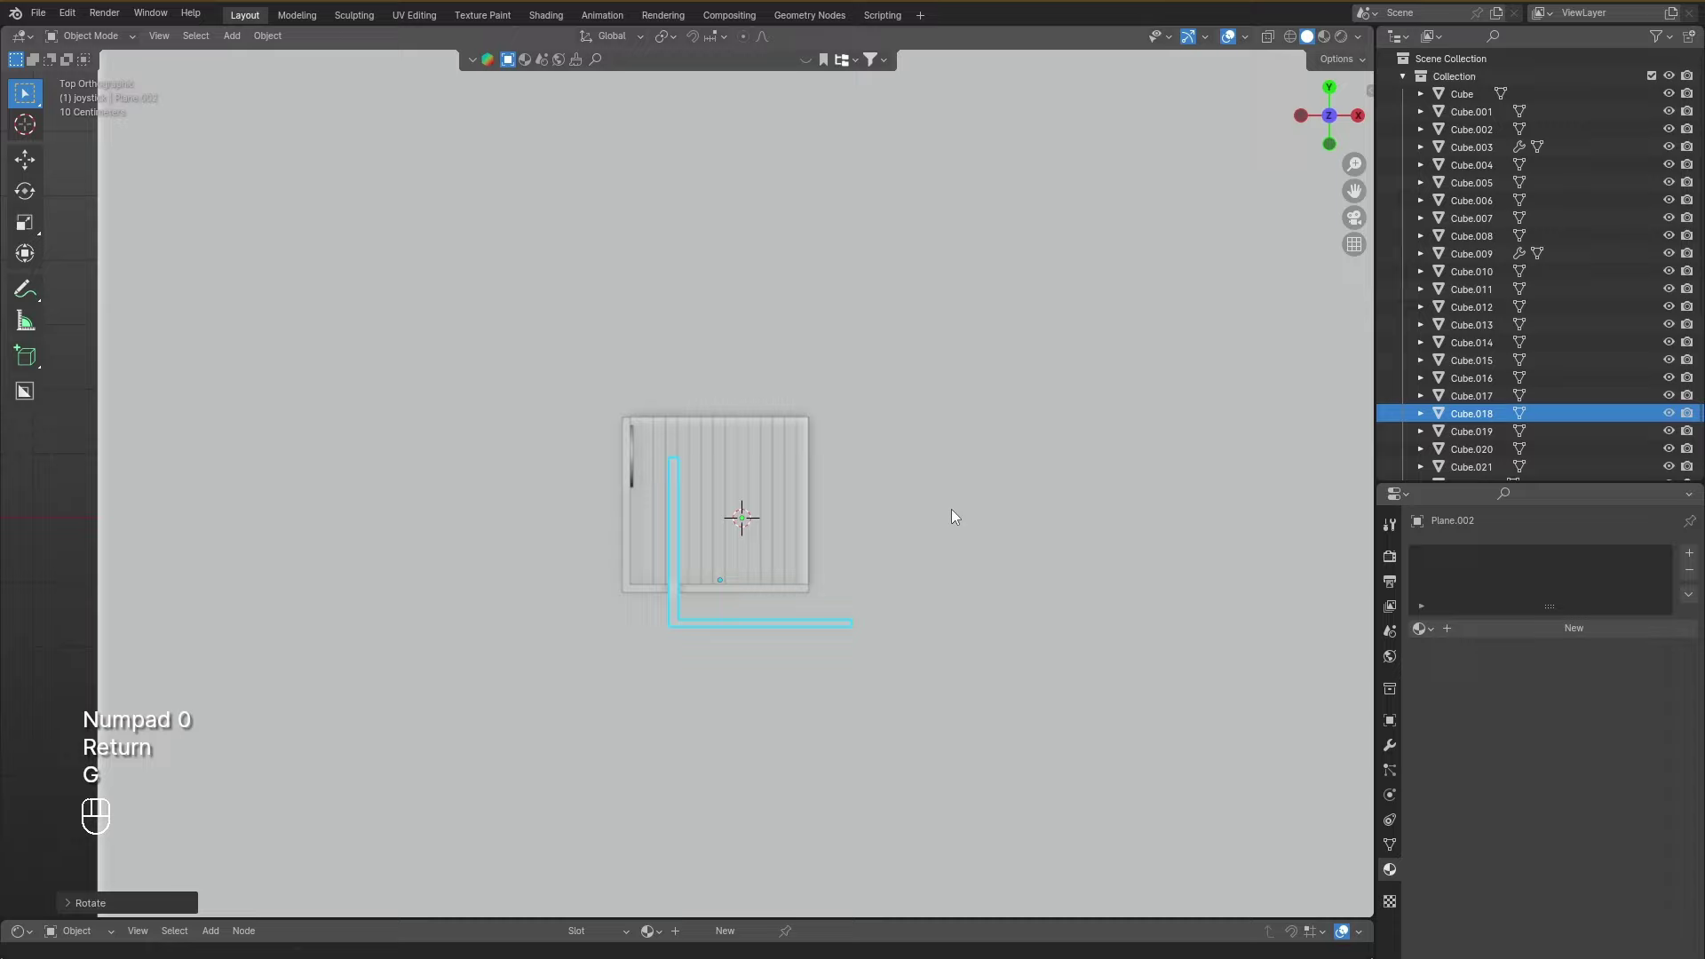
Slide the trim level (G, Shift+Z) until it sits directly over the walls.
{"action": "key", "text": "g"}
{"action": "key", "text": "g"}
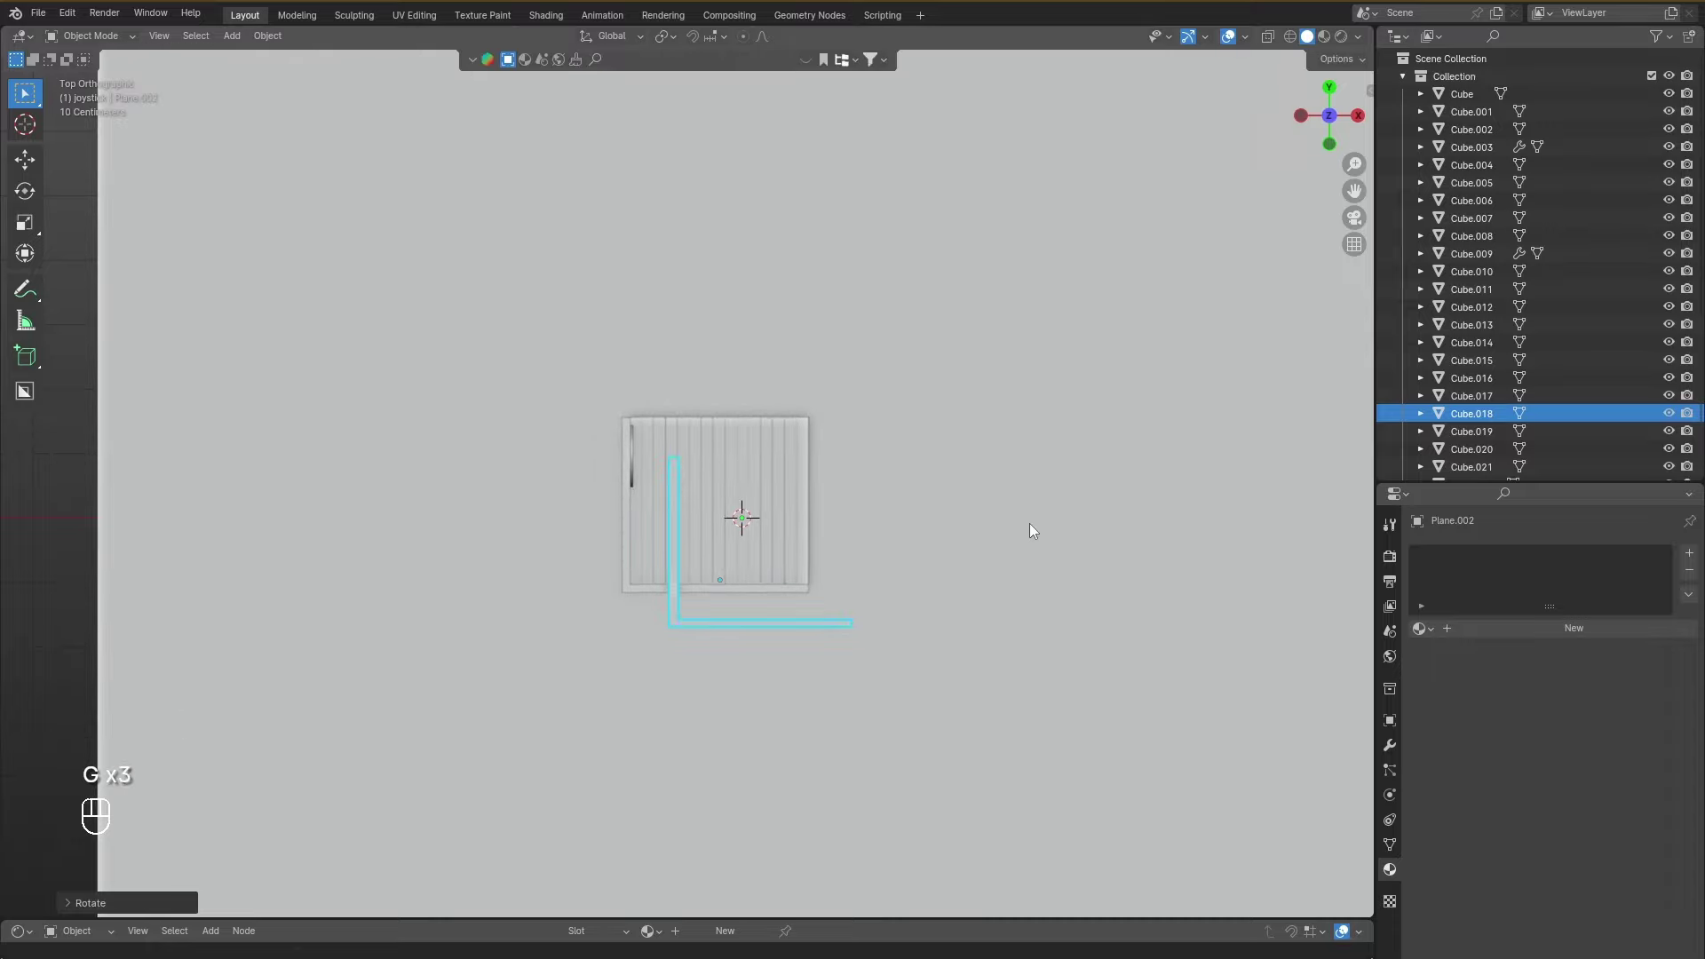
{"action": "key", "text": "g"}
{"action": "key", "text": "shift+z"}
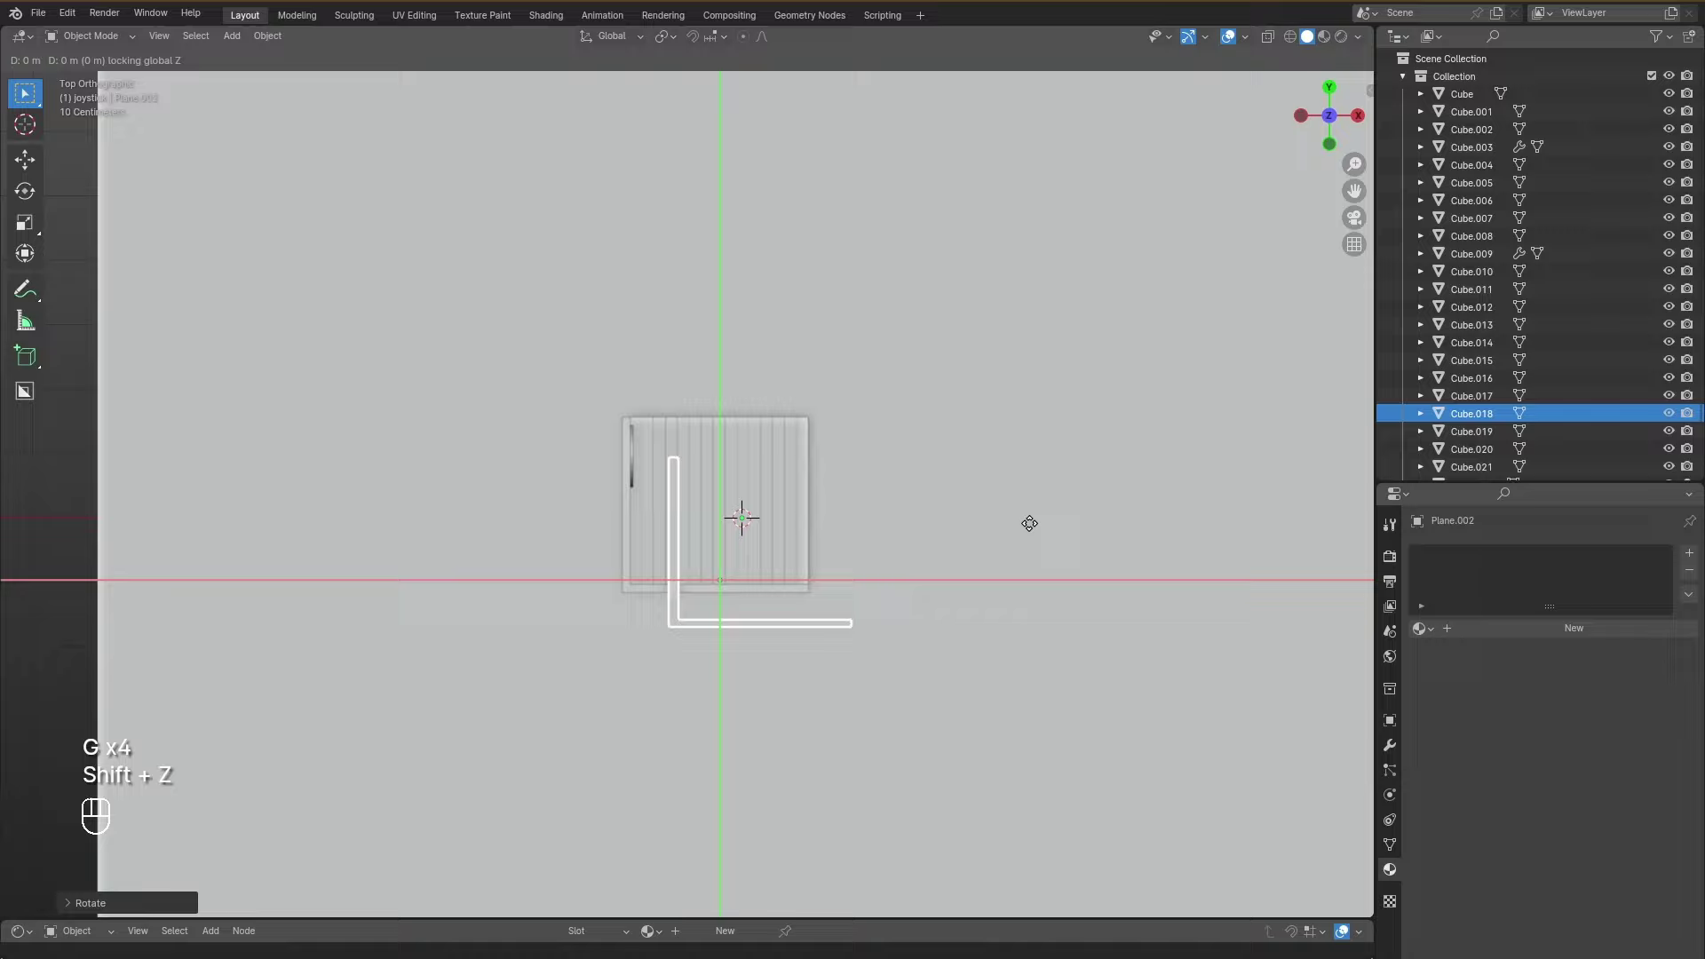
{"action": "left_click", "coordinate": [724, 476]}
{"action": "left_click", "coordinate": [724, 472]}
{"action": "left_click", "coordinate": [732, 467]}
{"action": "left_click", "coordinate": [813, 413]}
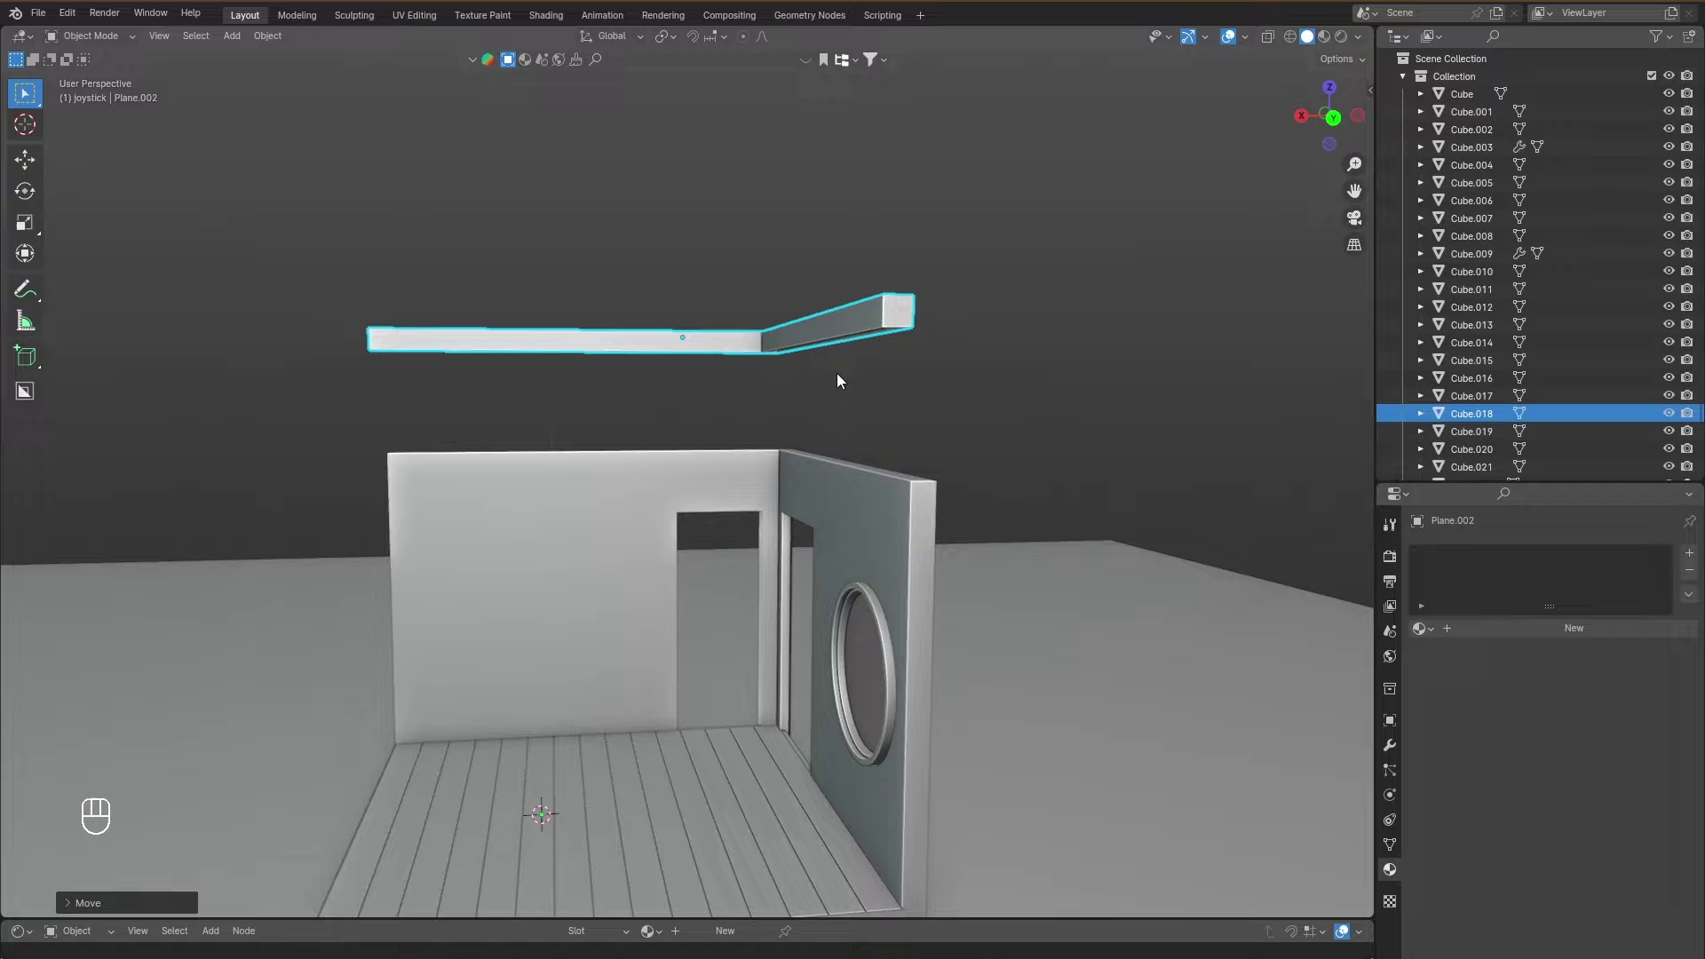
Lower the trim straight down along Z onto the wall tops and save.
{"action": "key", "text": "g"}
{"action": "key", "text": "z"}
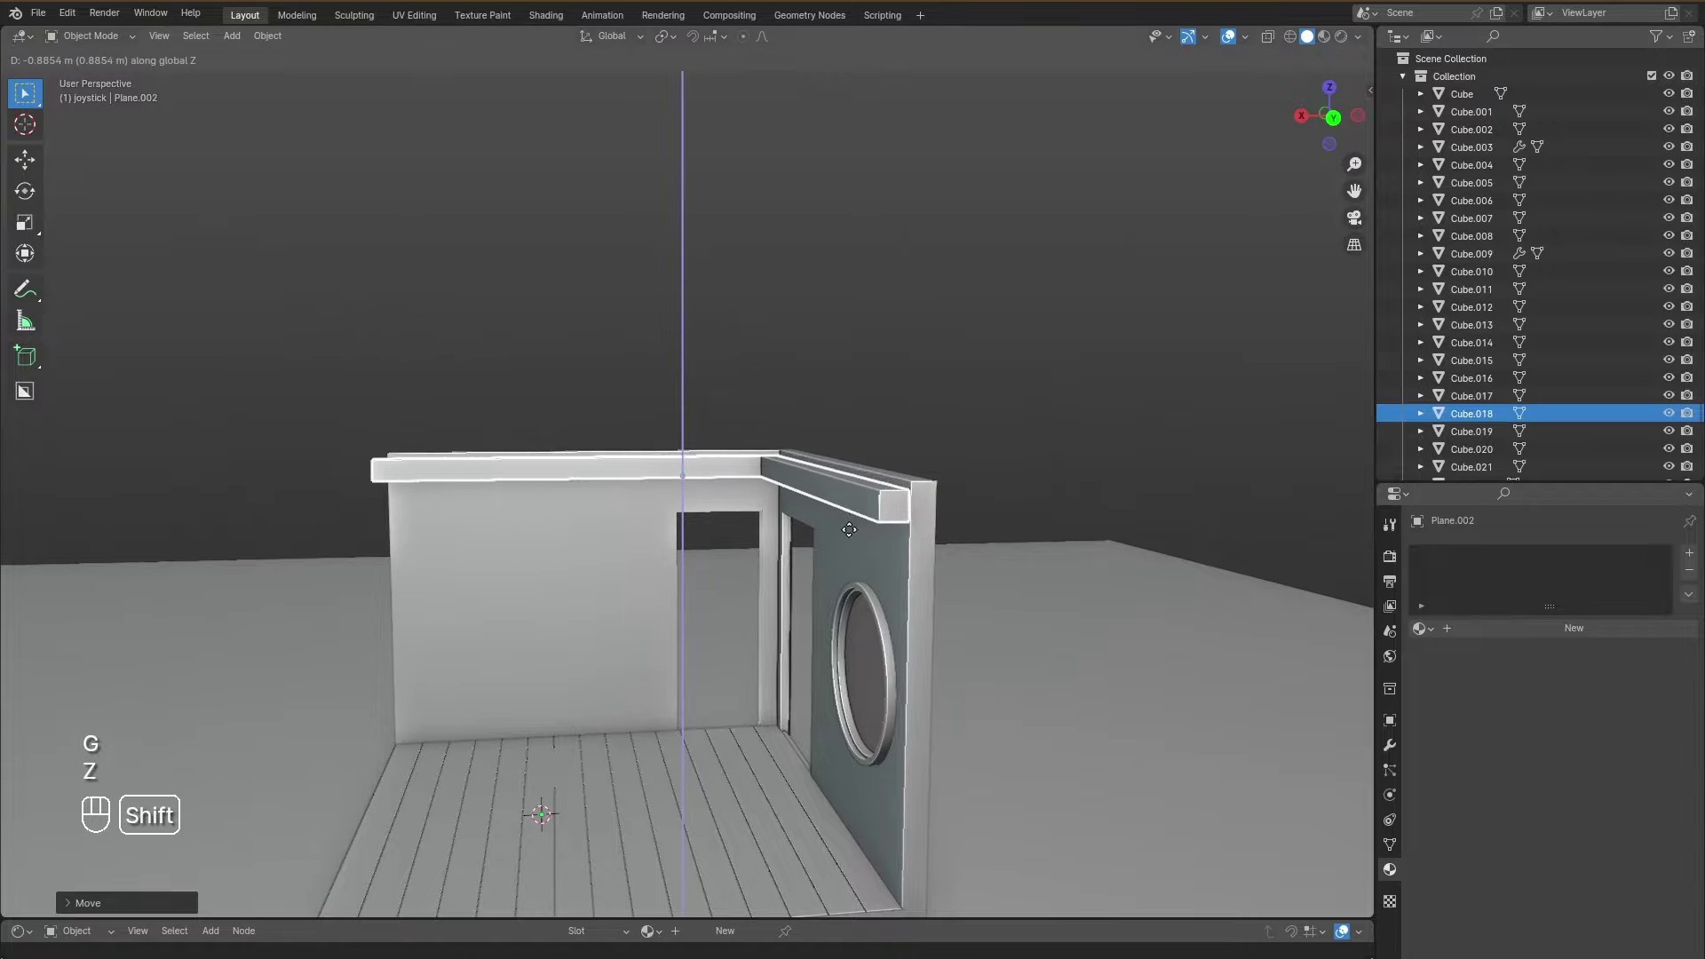
{"action": "left_click", "coordinate": [881, 472]}
{"action": "left_click_drag", "start_coordinate": [972, 437], "coordinate": [1009, 427]}
{"action": "key", "text": "ctrl+s"}
{"action": "left_click_drag", "start_coordinate": [896, 471], "coordinate": [936, 443]}
{"action": "left_click_drag", "start_coordinate": [936, 443], "coordinate": [1037, 599]}
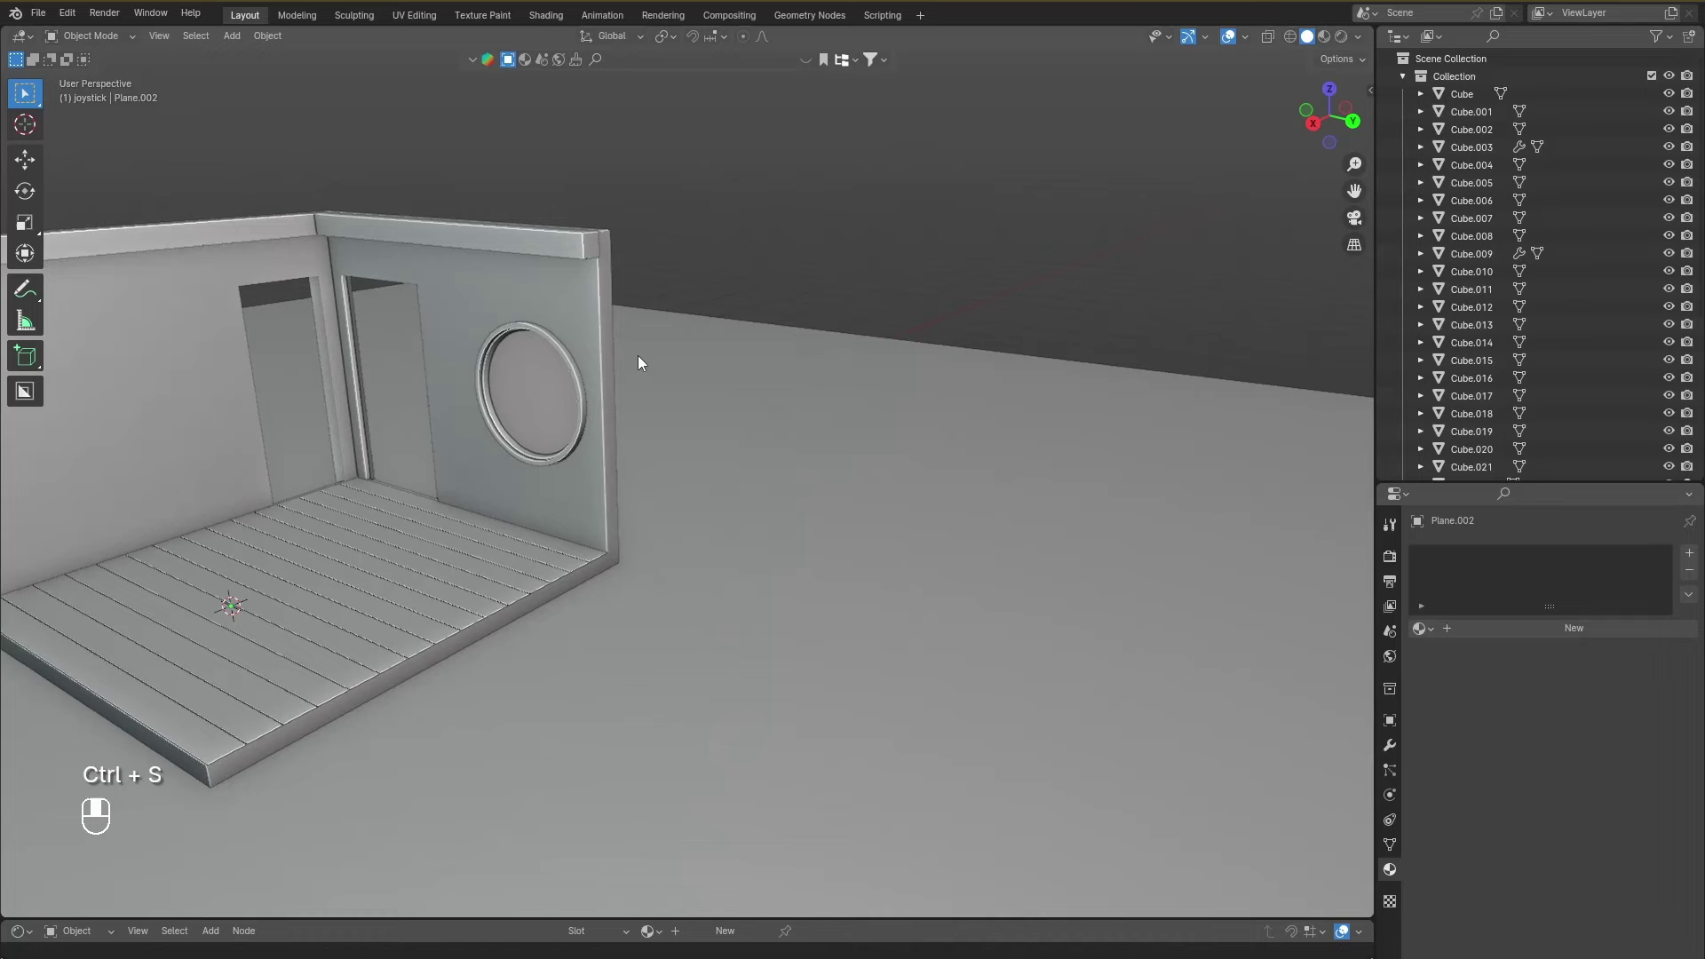
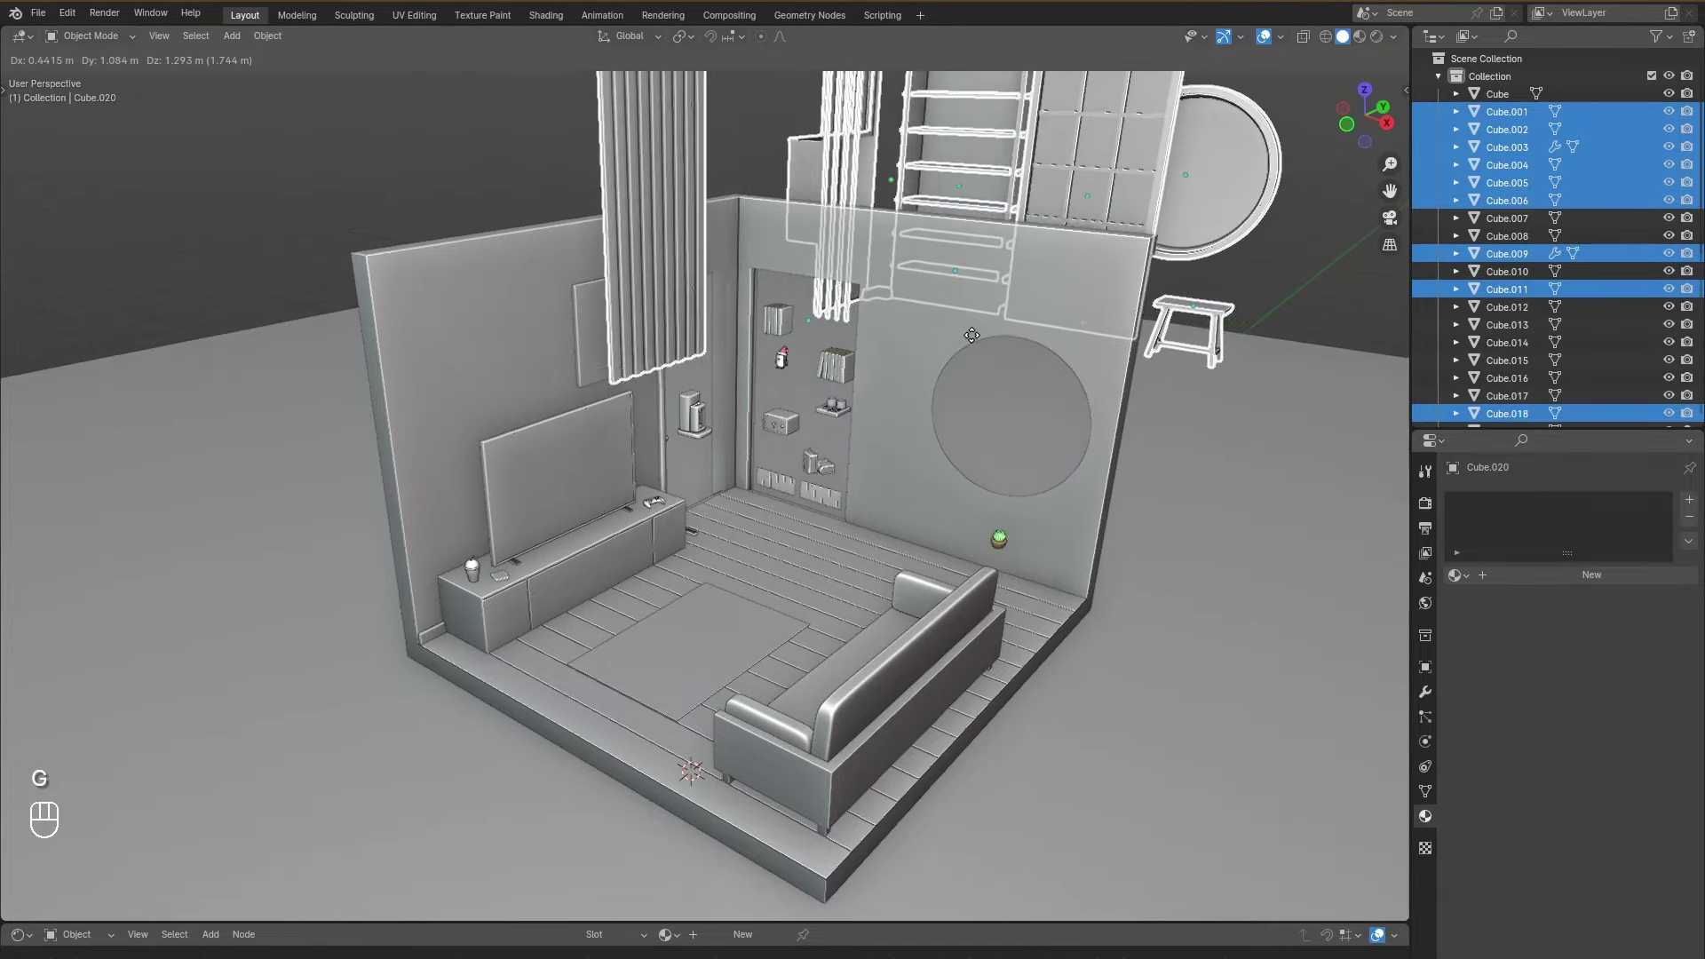
Move the lifted shelving, slats, panel and round window down into place along the walls.
{"action": "left_click_drag", "start_coordinate": [929, 435], "coordinate": [903, 421]}
{"action": "key", "text": "g"}
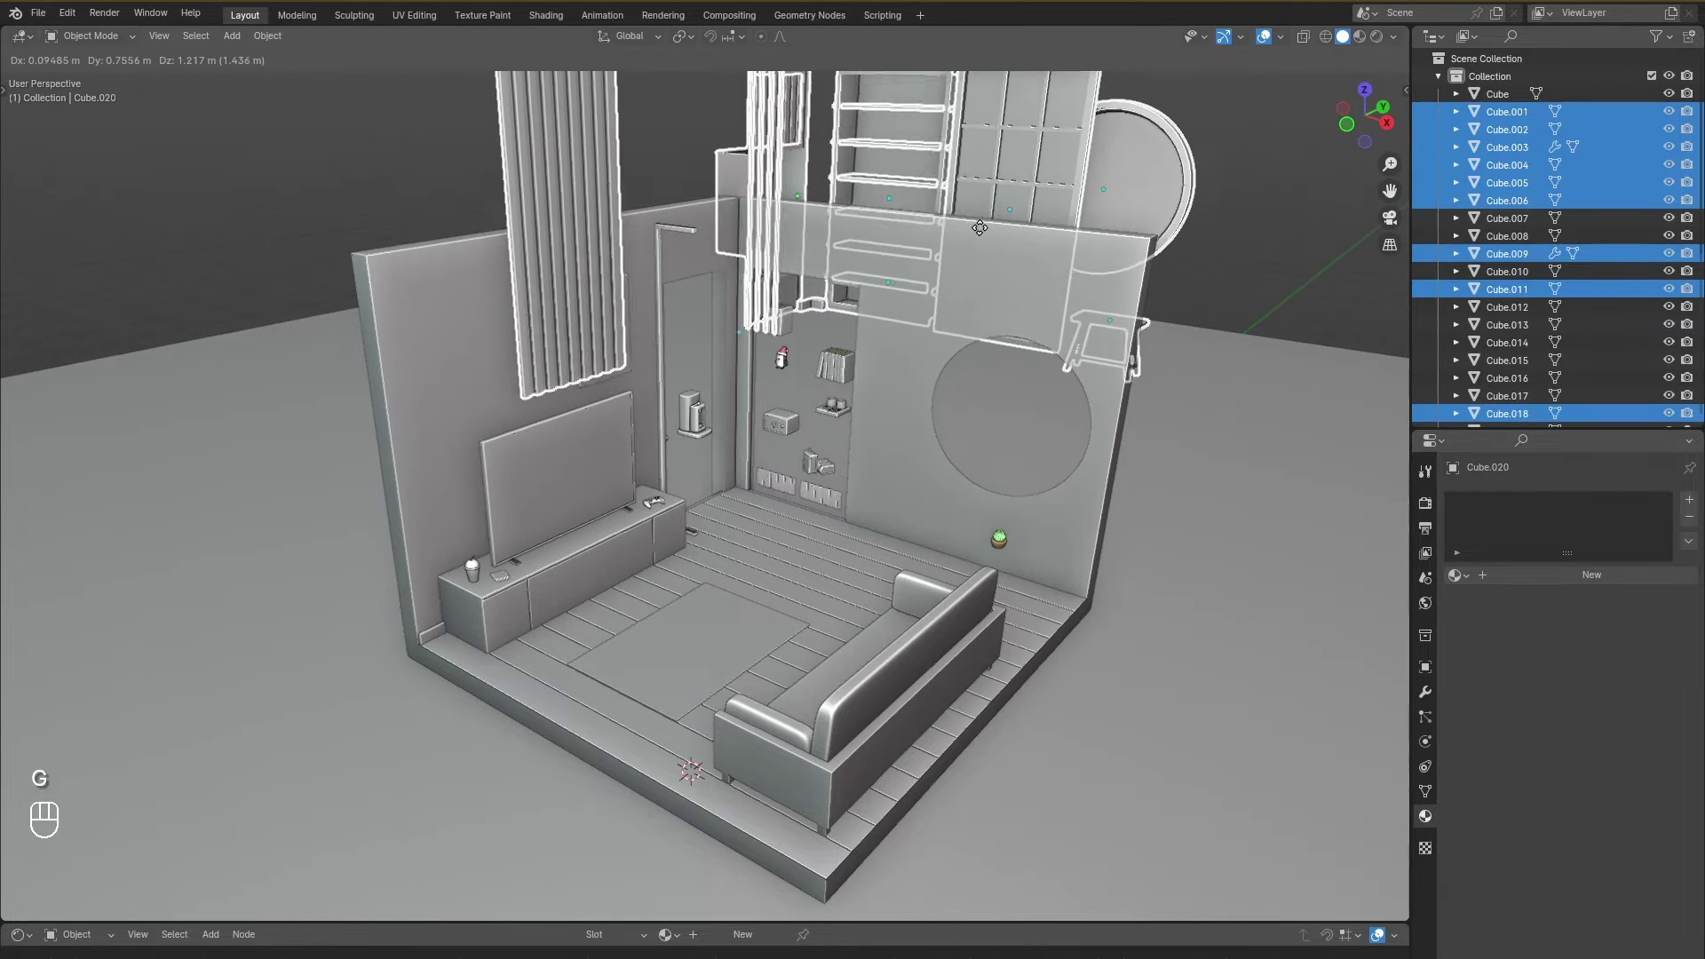
{"action": "left_click_drag", "start_coordinate": [906, 349], "coordinate": [844, 511]}
{"action": "left_click", "coordinate": [834, 501]}
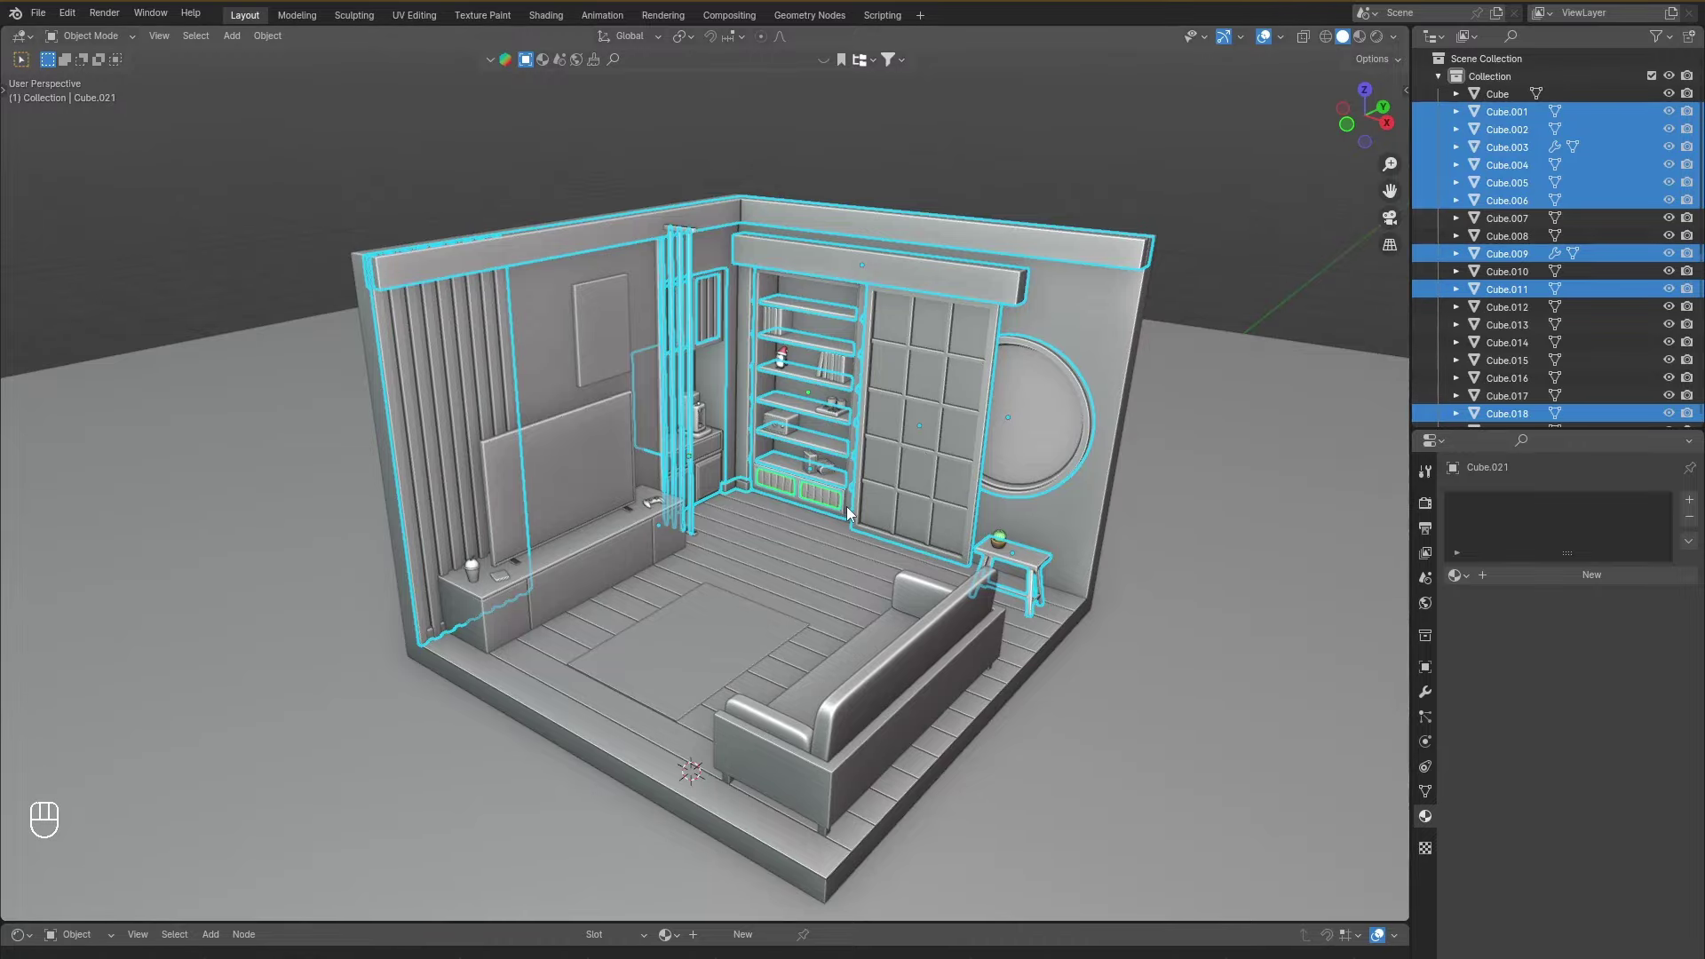
{"action": "key", "text": "g"}
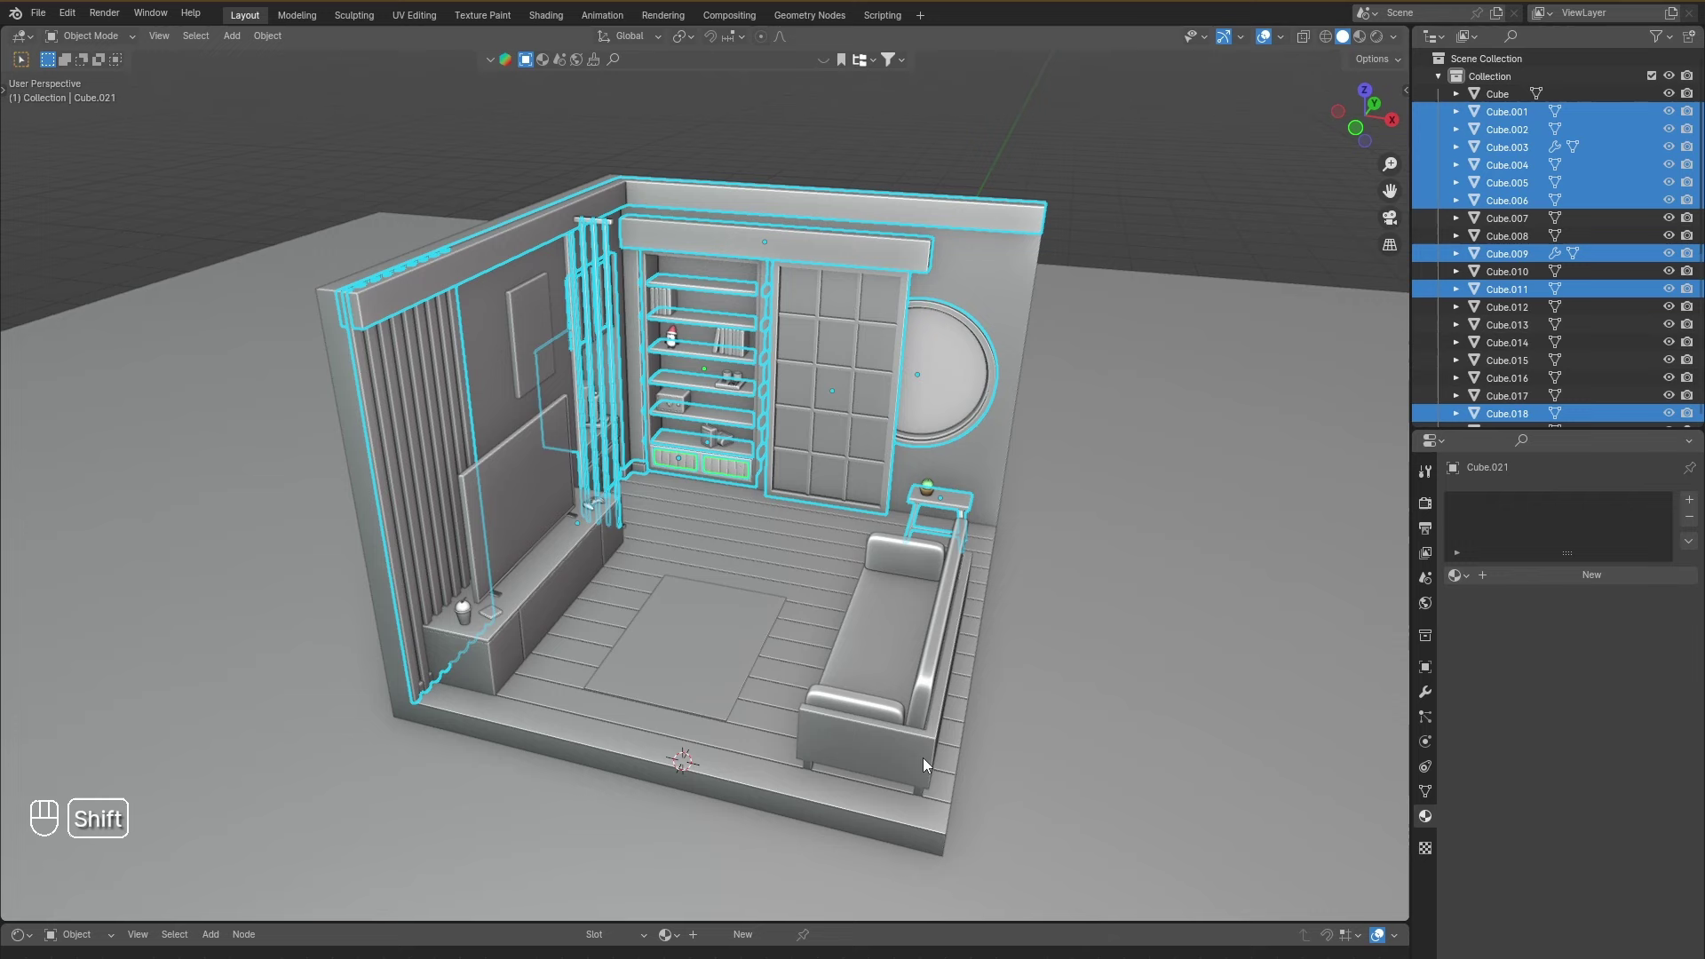
Make the sofa active and link its Wood material to the selected objects with Ctrl+L.
{"action": "left_click", "coordinate": [926, 764]}
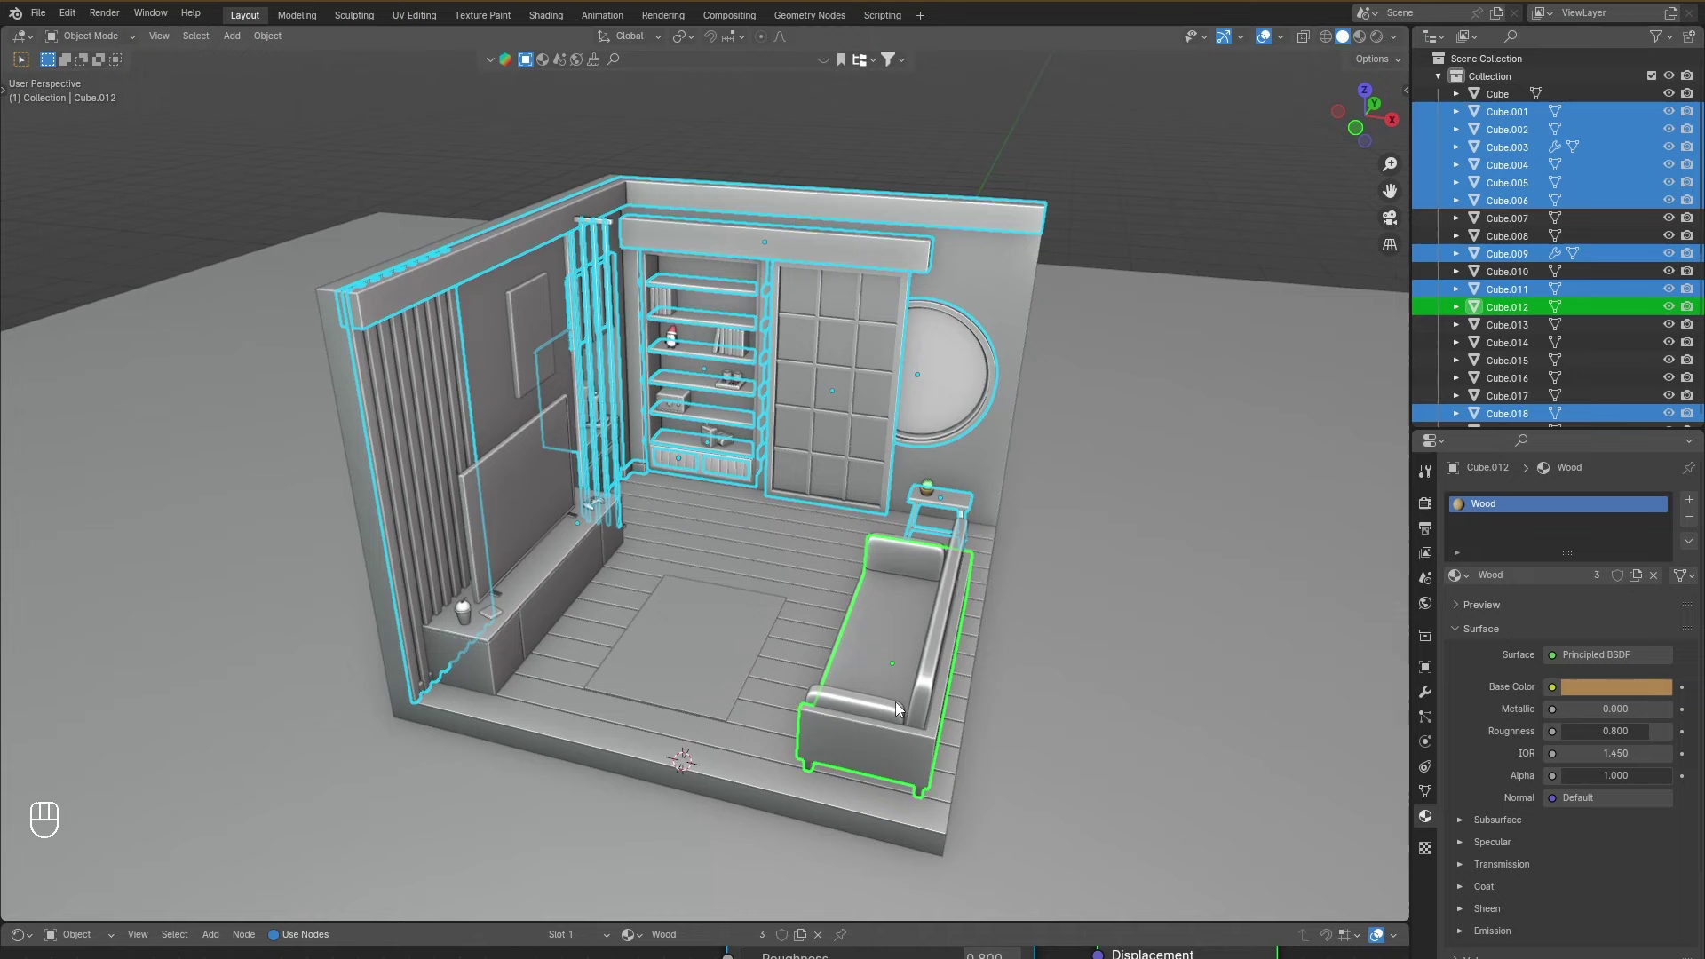
{"action": "left_click_drag", "start_coordinate": [917, 737], "coordinate": [935, 747]}
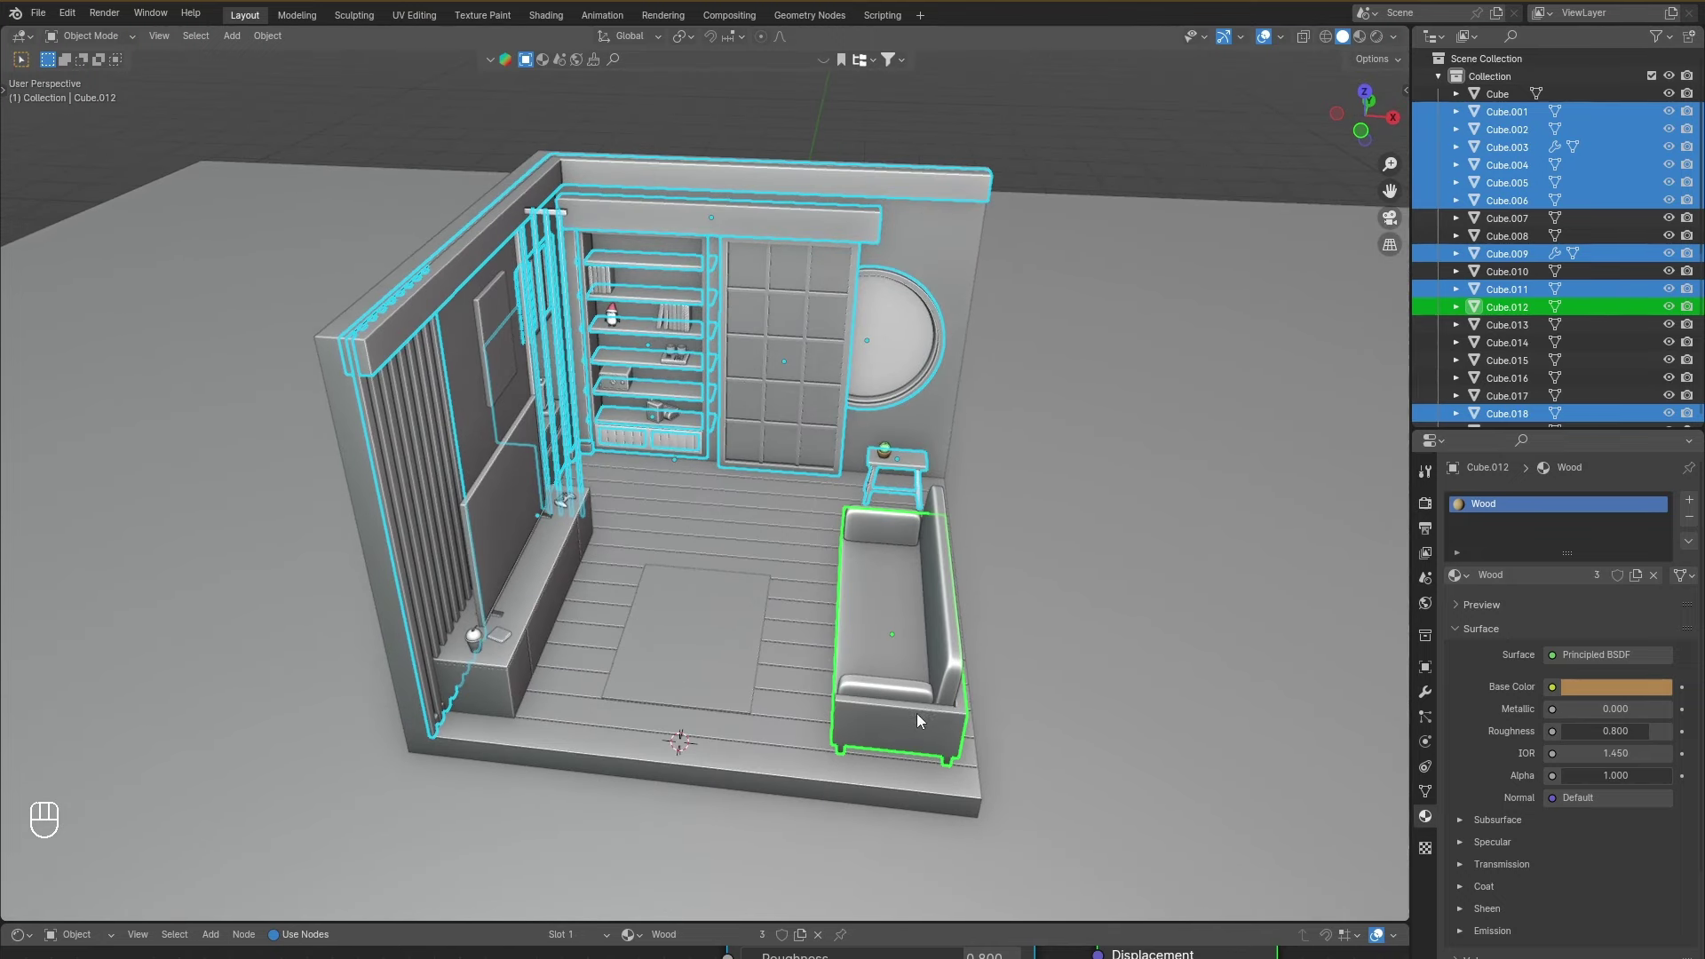
{"action": "left_click_drag", "start_coordinate": [967, 709], "coordinate": [922, 675]}
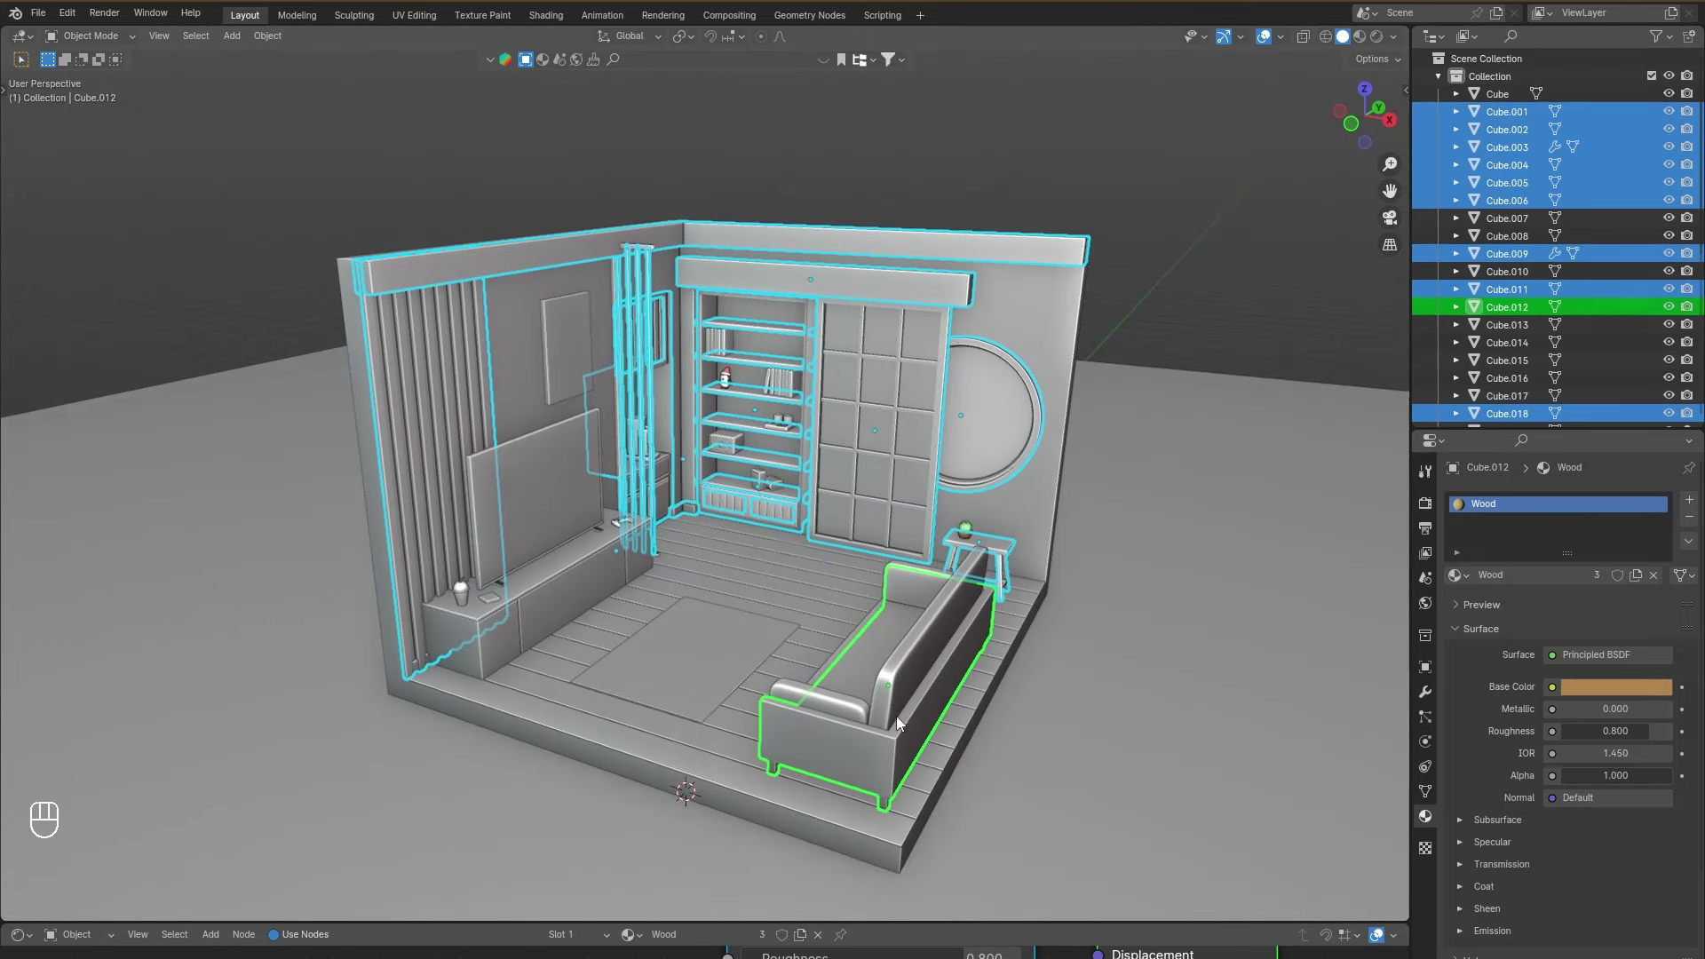
{"action": "key", "text": "ctrl+l"}
{"action": "key", "text": "ctrl+l"}
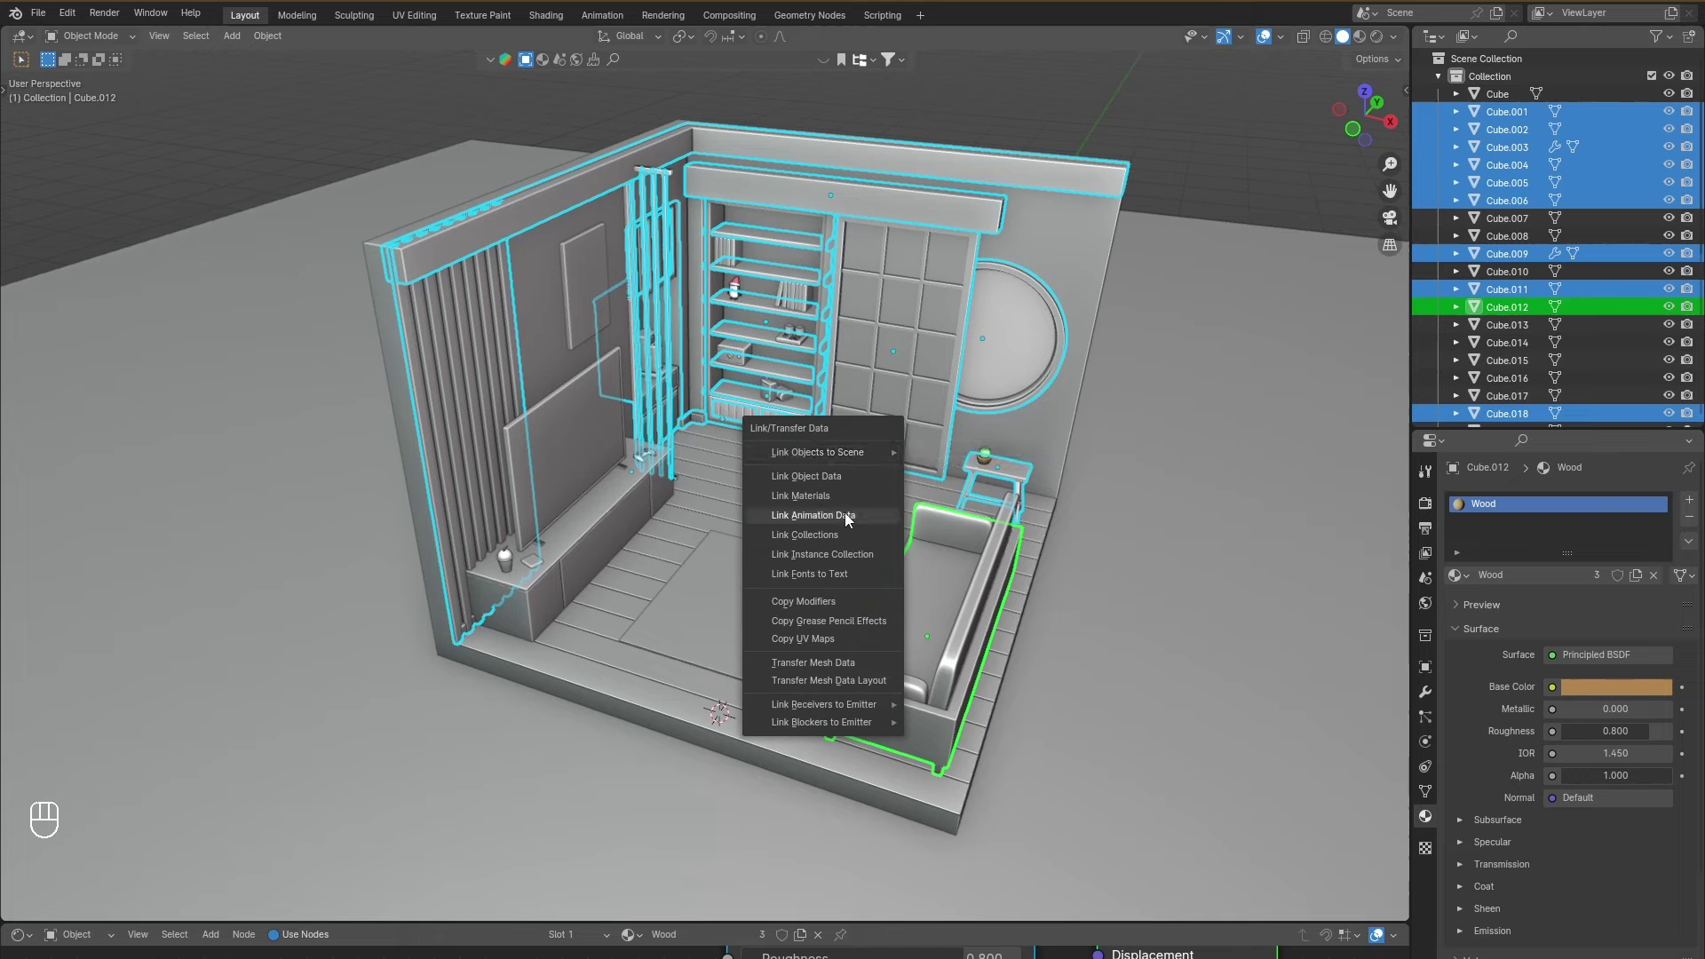
{"action": "key", "text": "ctrl+l"}
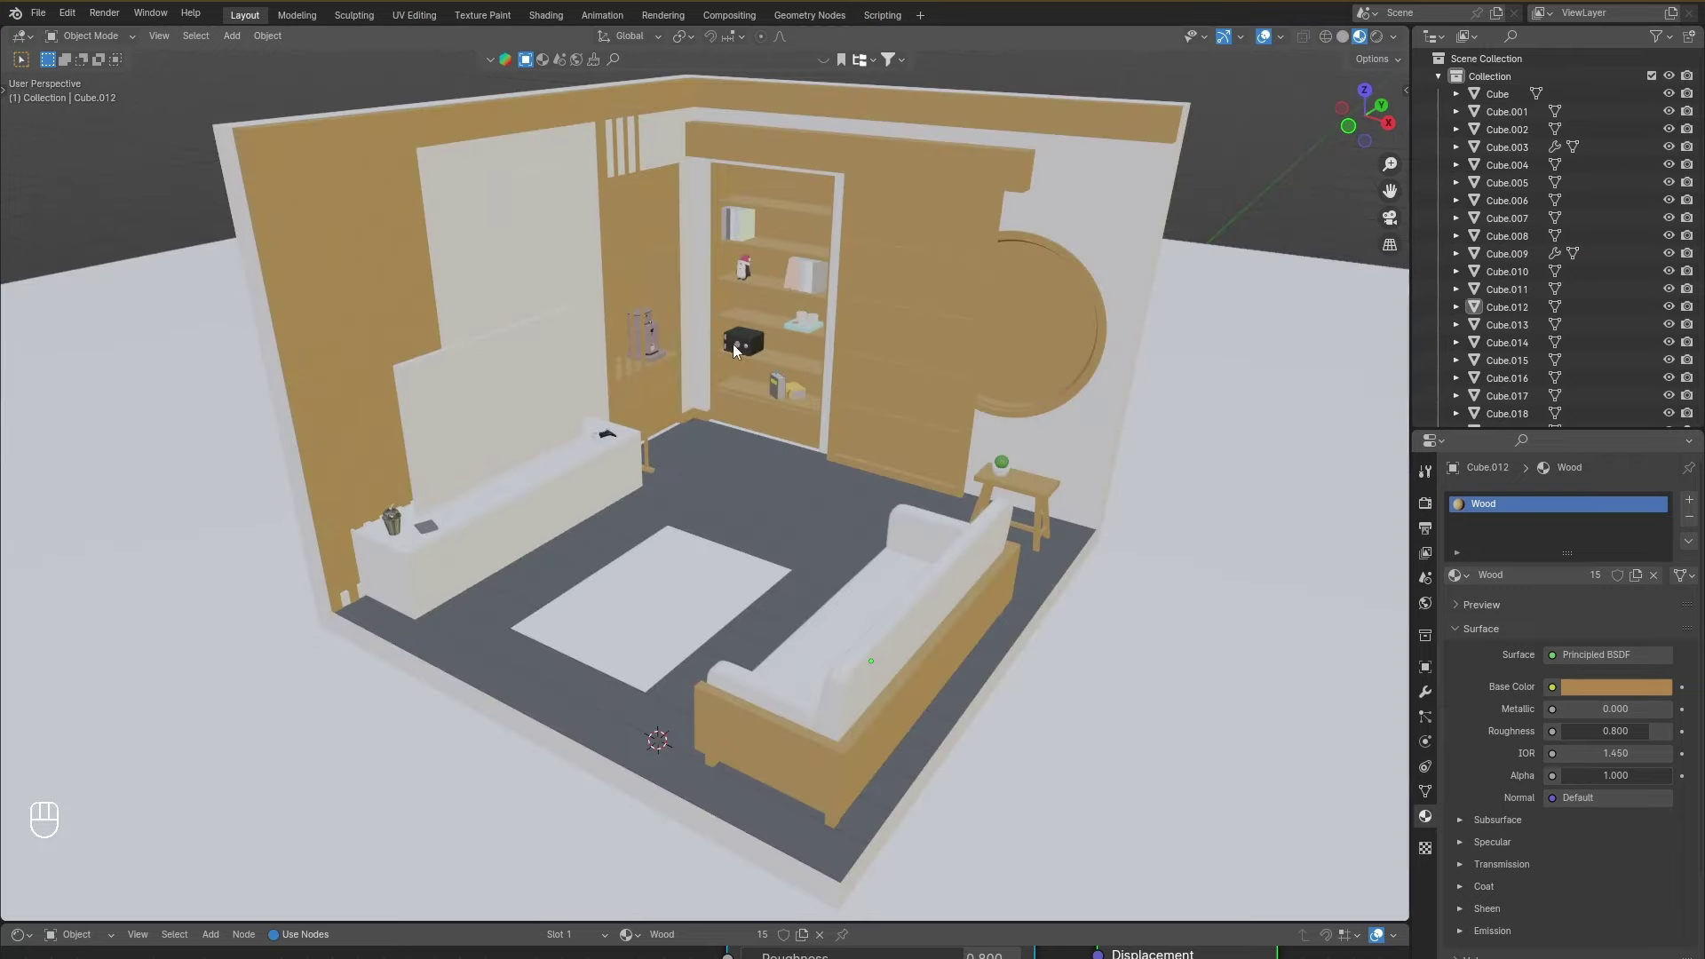
Orbit the coloured room and select the sliding wall panel.
{"action": "left_click_drag", "start_coordinate": [683, 355], "coordinate": [758, 357]}
{"action": "left_click_drag", "start_coordinate": [758, 357], "coordinate": [712, 380]}
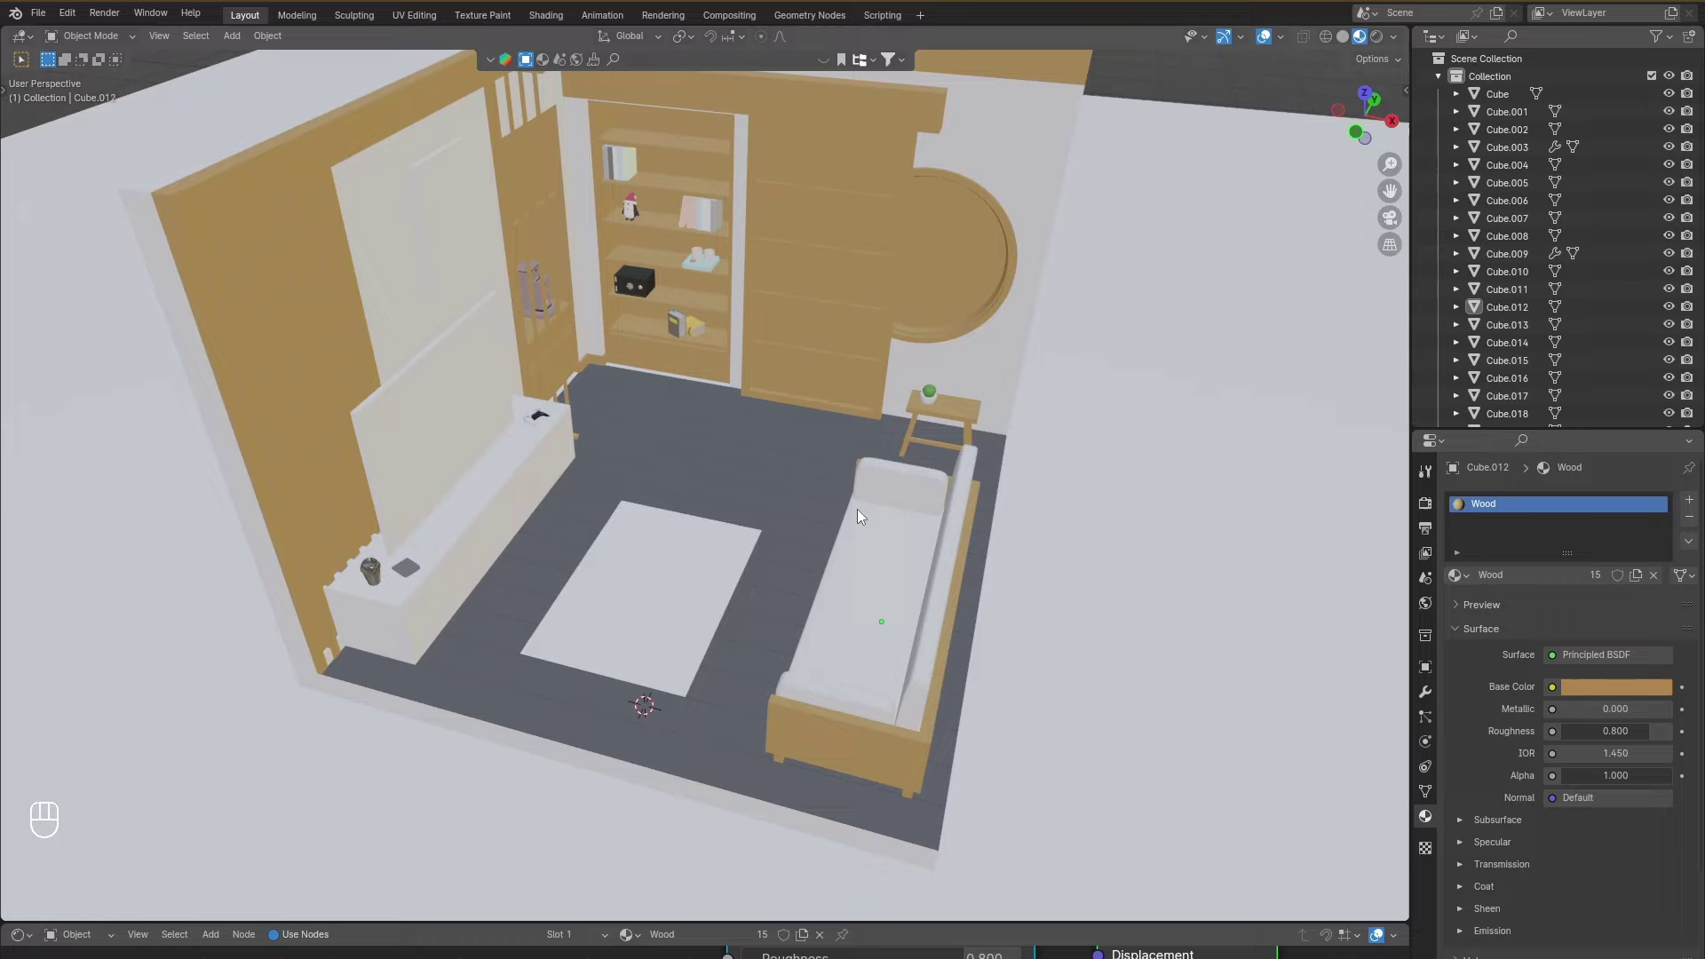
{"action": "left_click_drag", "start_coordinate": [929, 539], "coordinate": [908, 538]}
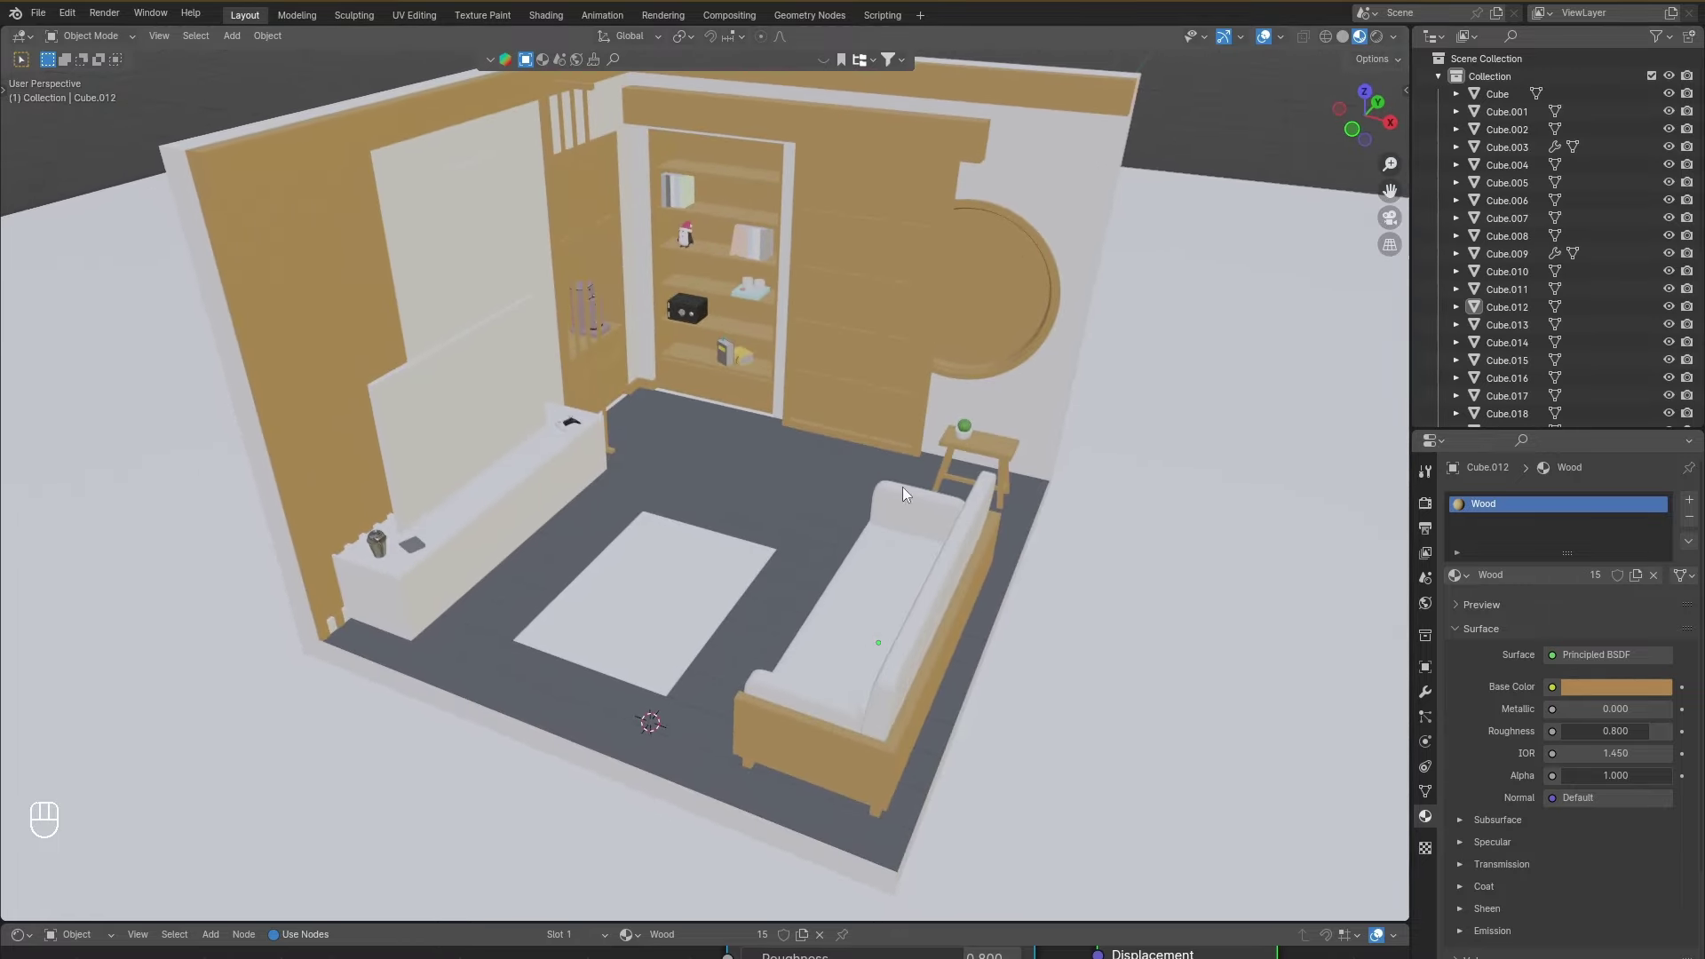
{"action": "left_click", "coordinate": [873, 244]}
{"action": "left_click", "coordinate": [1463, 581]}
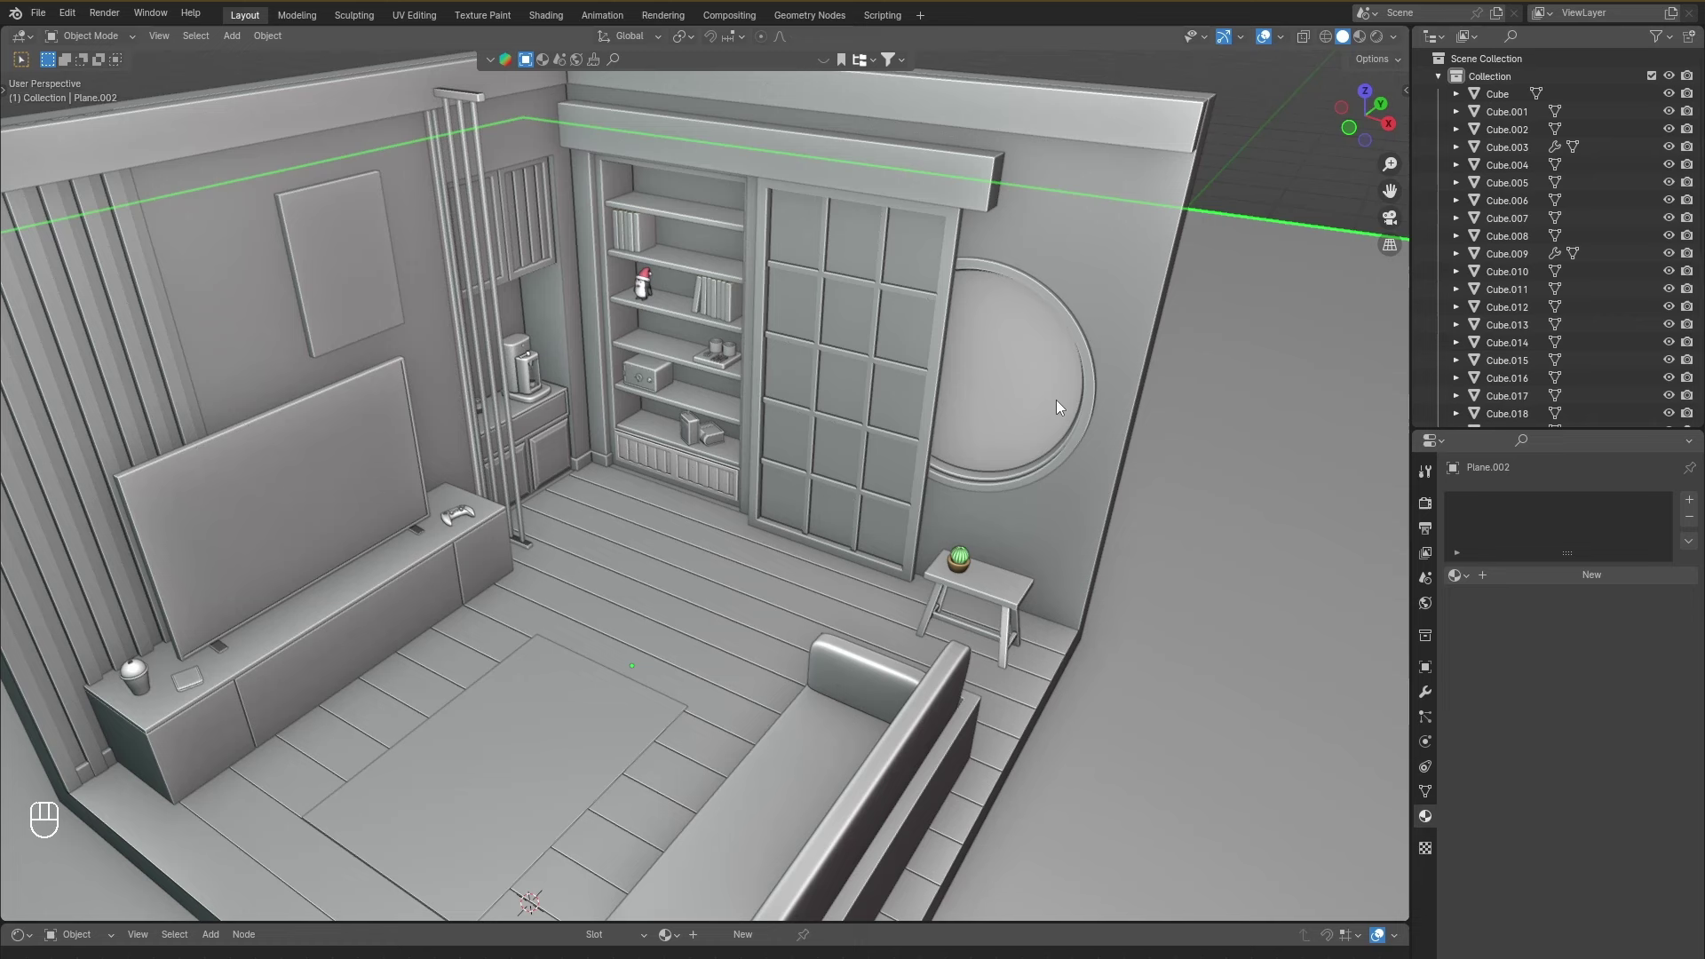
{"action": "left_click", "coordinate": [1066, 407]}
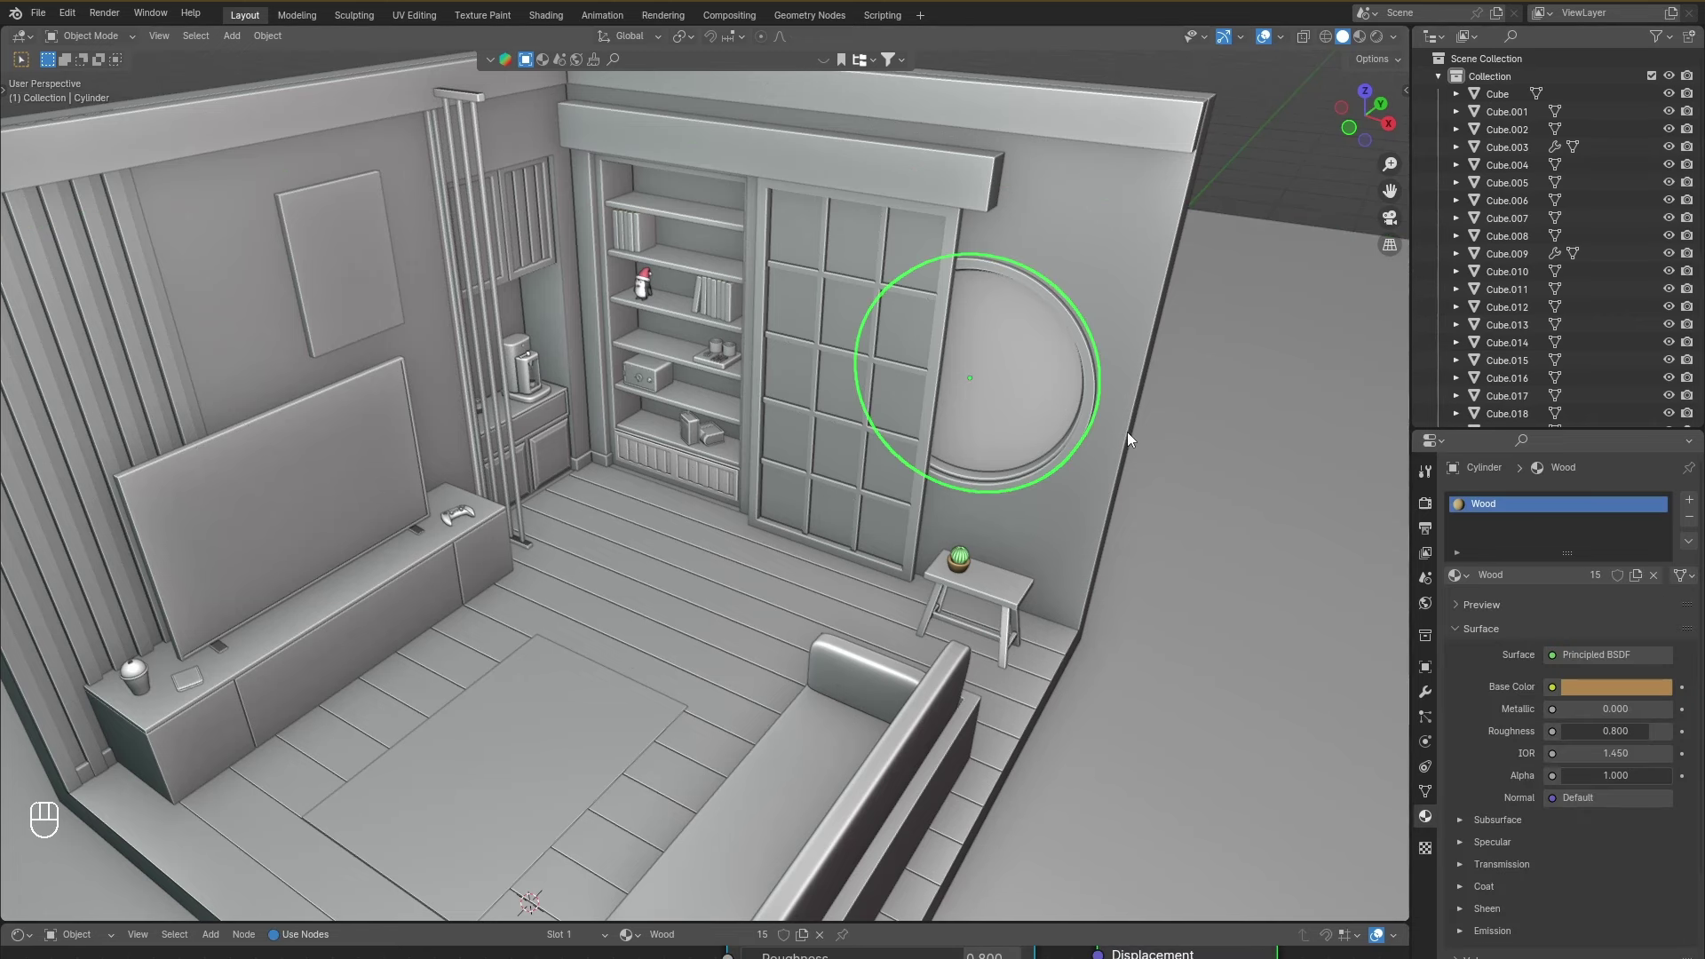
{"action": "key", "text": "g"}
{"action": "left_click", "coordinate": [1119, 429]}
{"action": "left_click_drag", "start_coordinate": [1126, 444], "coordinate": [1148, 333]}
{"action": "left_click_drag", "start_coordinate": [1148, 332], "coordinate": [1370, 44]}
{"action": "left_click_drag", "start_coordinate": [1075, 427], "coordinate": [752, 452]}
{"action": "key", "text": "g"}
{"action": "left_click_drag", "start_coordinate": [766, 457], "coordinate": [817, 466]}
{"action": "left_click_drag", "start_coordinate": [785, 413], "coordinate": [796, 373]}
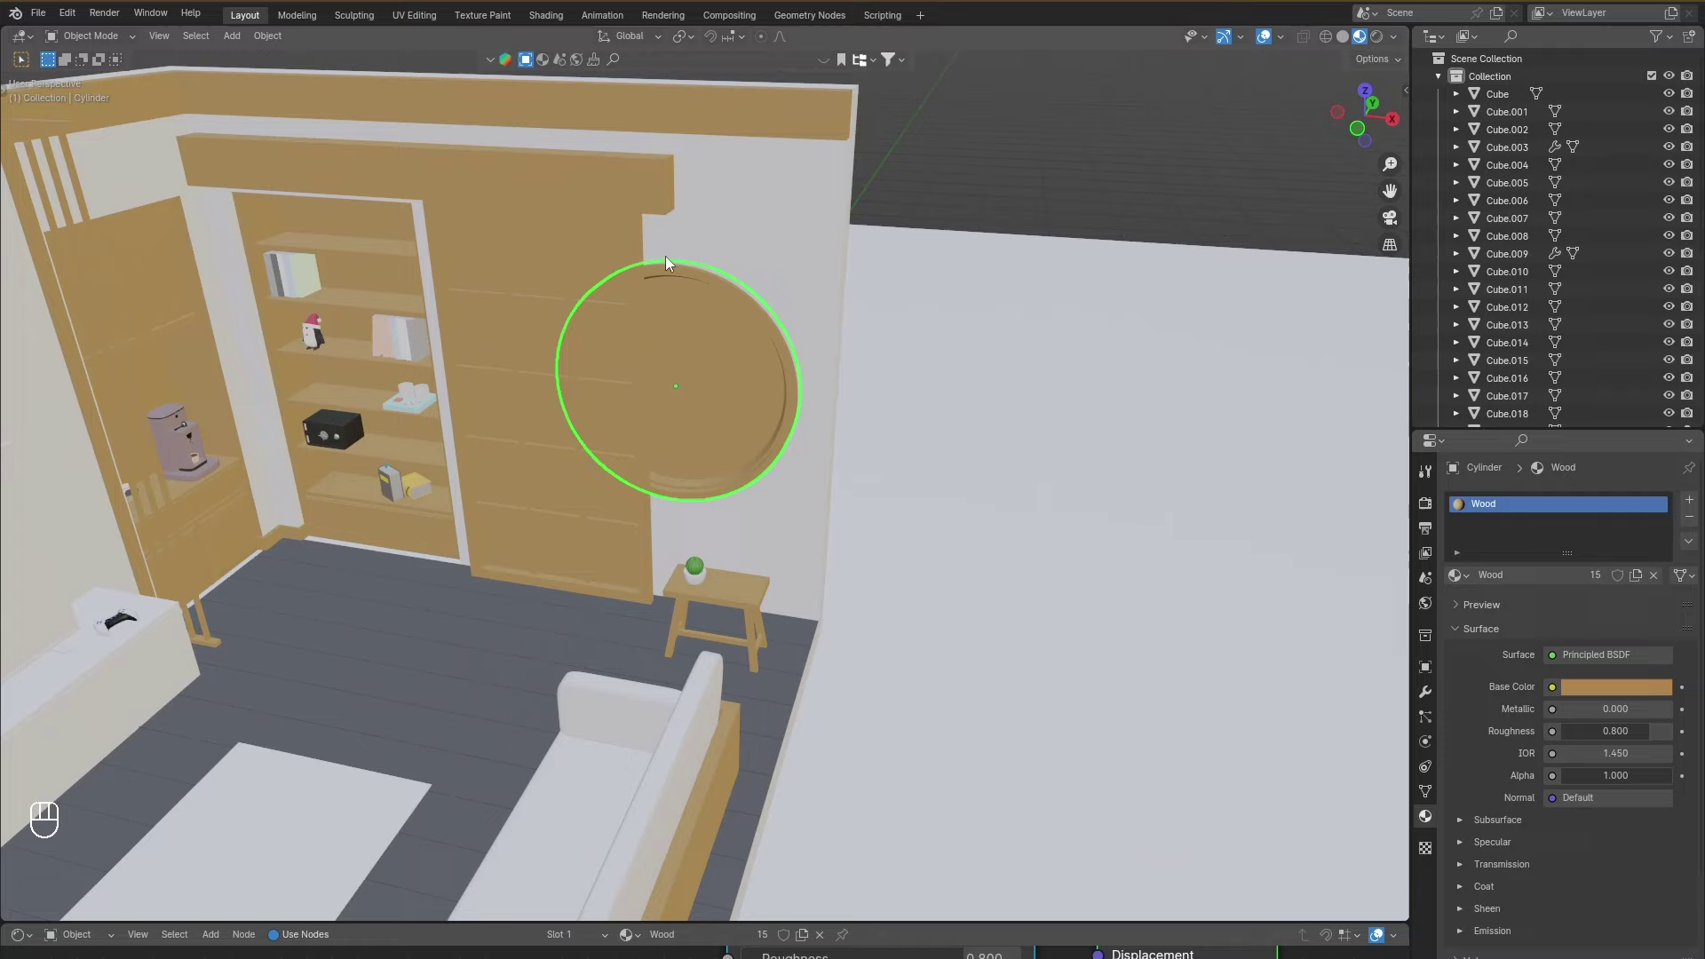
{"action": "left_click", "coordinate": [775, 438]}
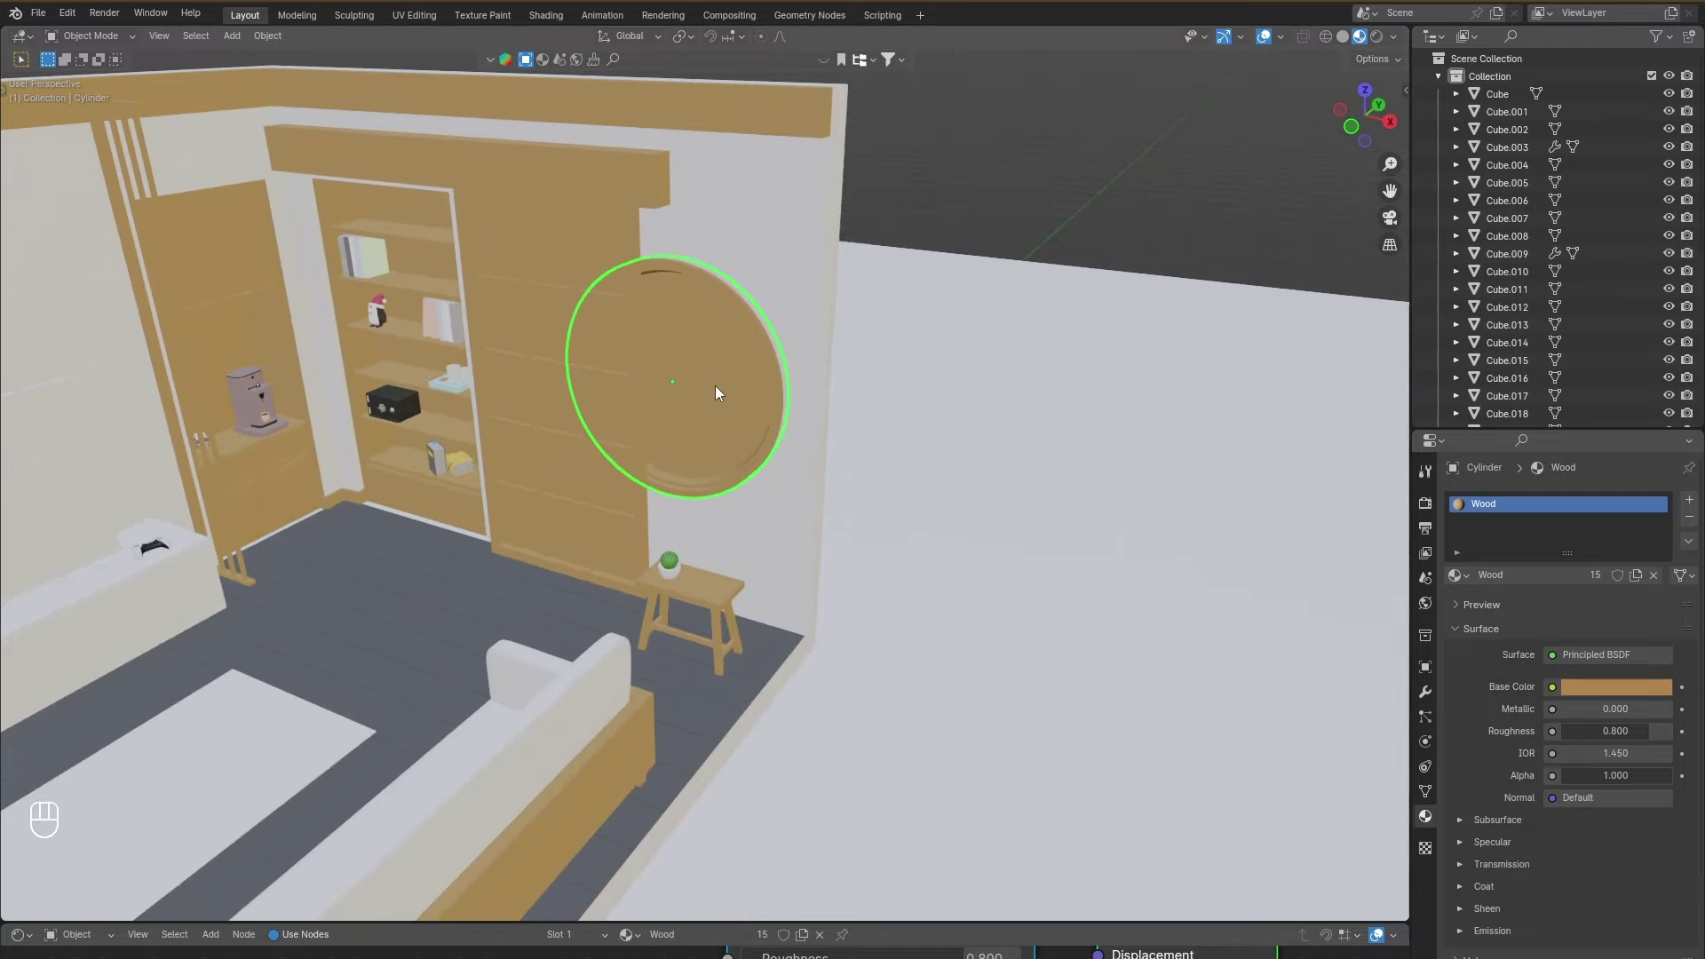
{"action": "left_click_drag", "start_coordinate": [816, 413], "coordinate": [654, 427]}
{"action": "left_click_drag", "start_coordinate": [654, 427], "coordinate": [774, 420]}
{"action": "left_click", "coordinate": [775, 420]}
{"action": "left_click", "coordinate": [839, 409]}
{"action": "left_click", "coordinate": [795, 432]}
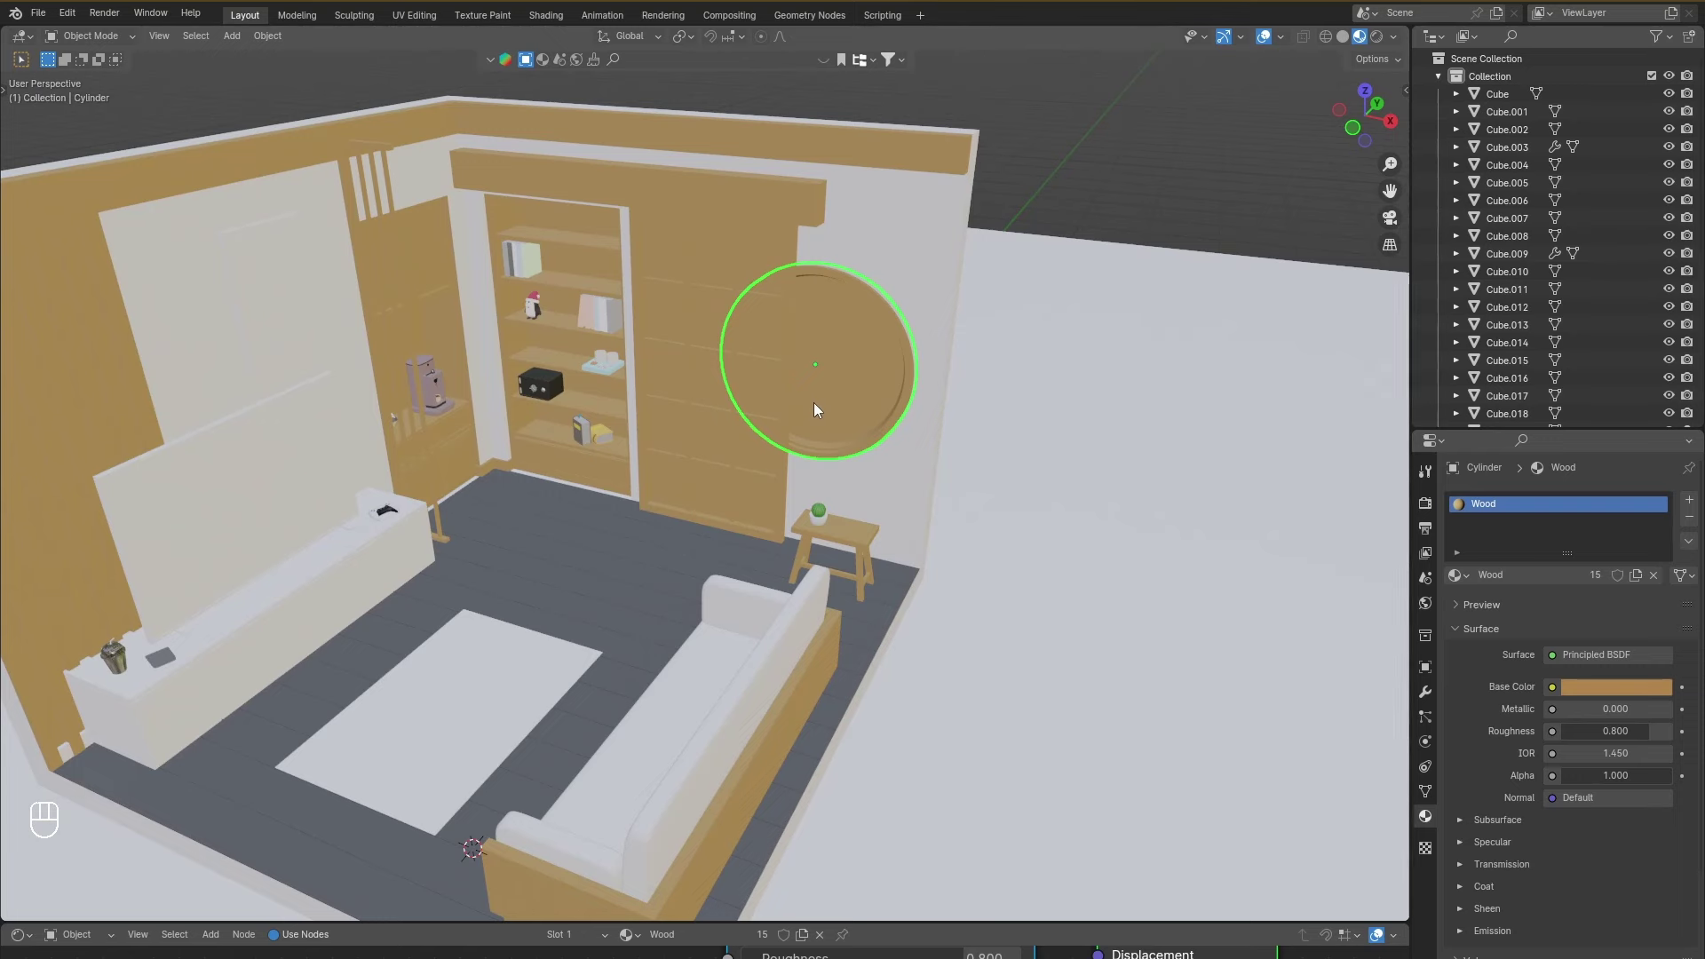
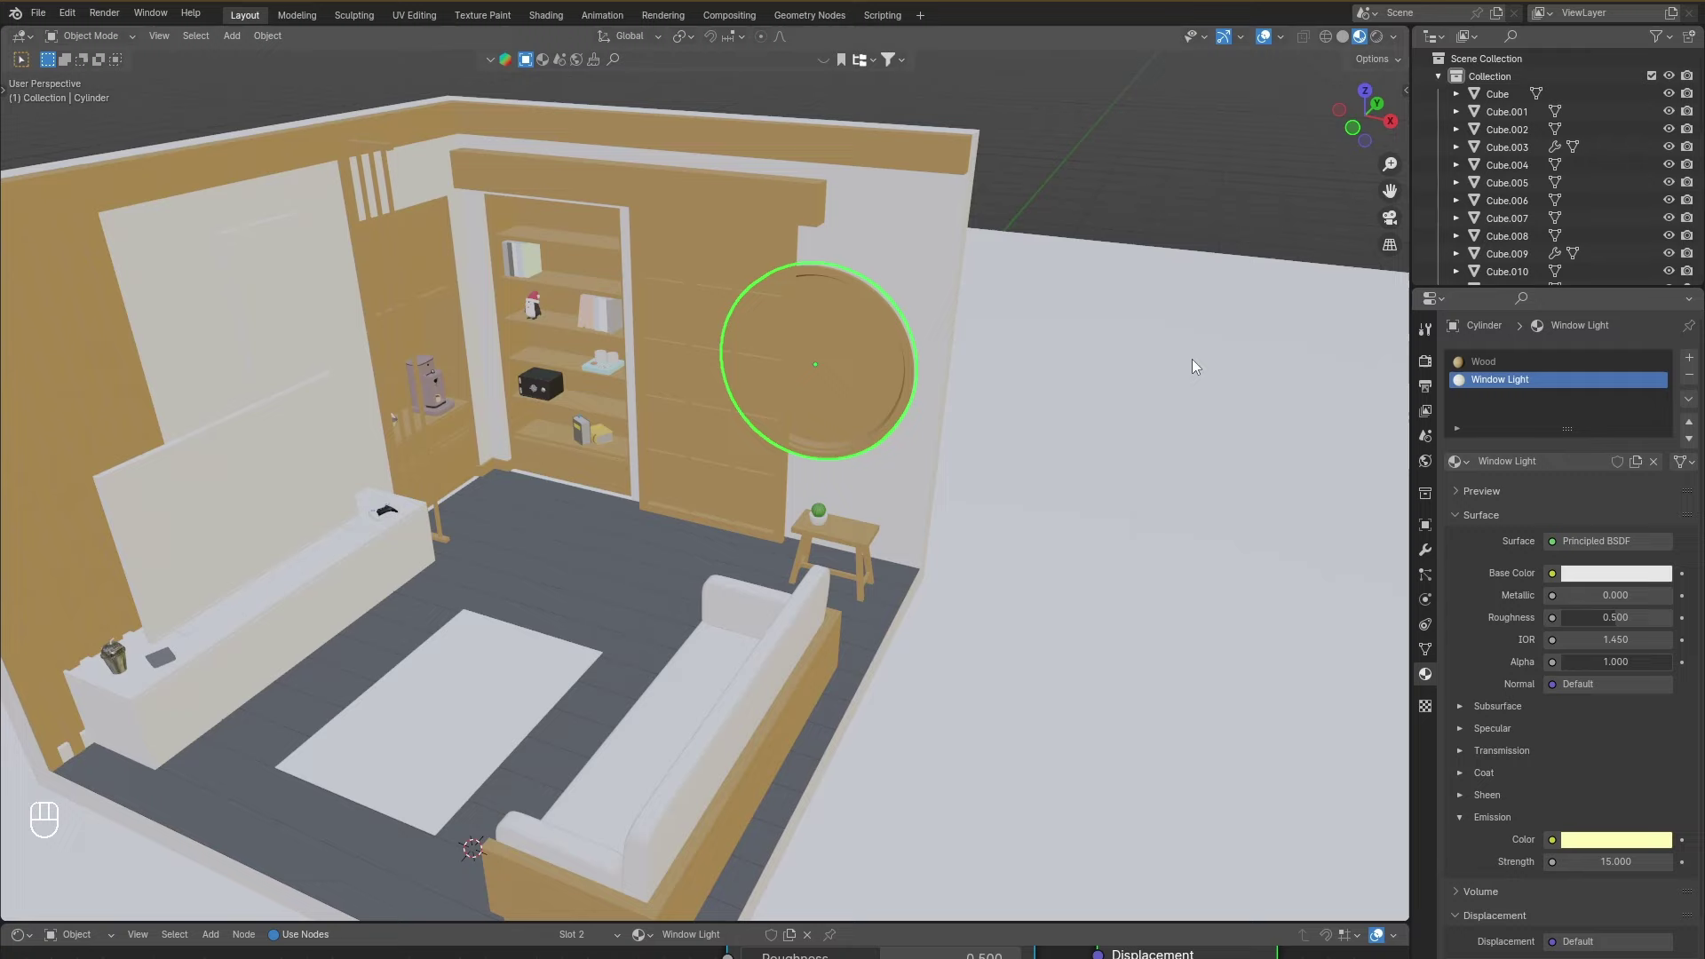
Assign the emissive Window Light material to the round window's inner disc.
{"action": "left_click_drag", "start_coordinate": [1046, 304], "coordinate": [978, 346]}
{"action": "left_click_drag", "start_coordinate": [929, 412], "coordinate": [940, 360]}
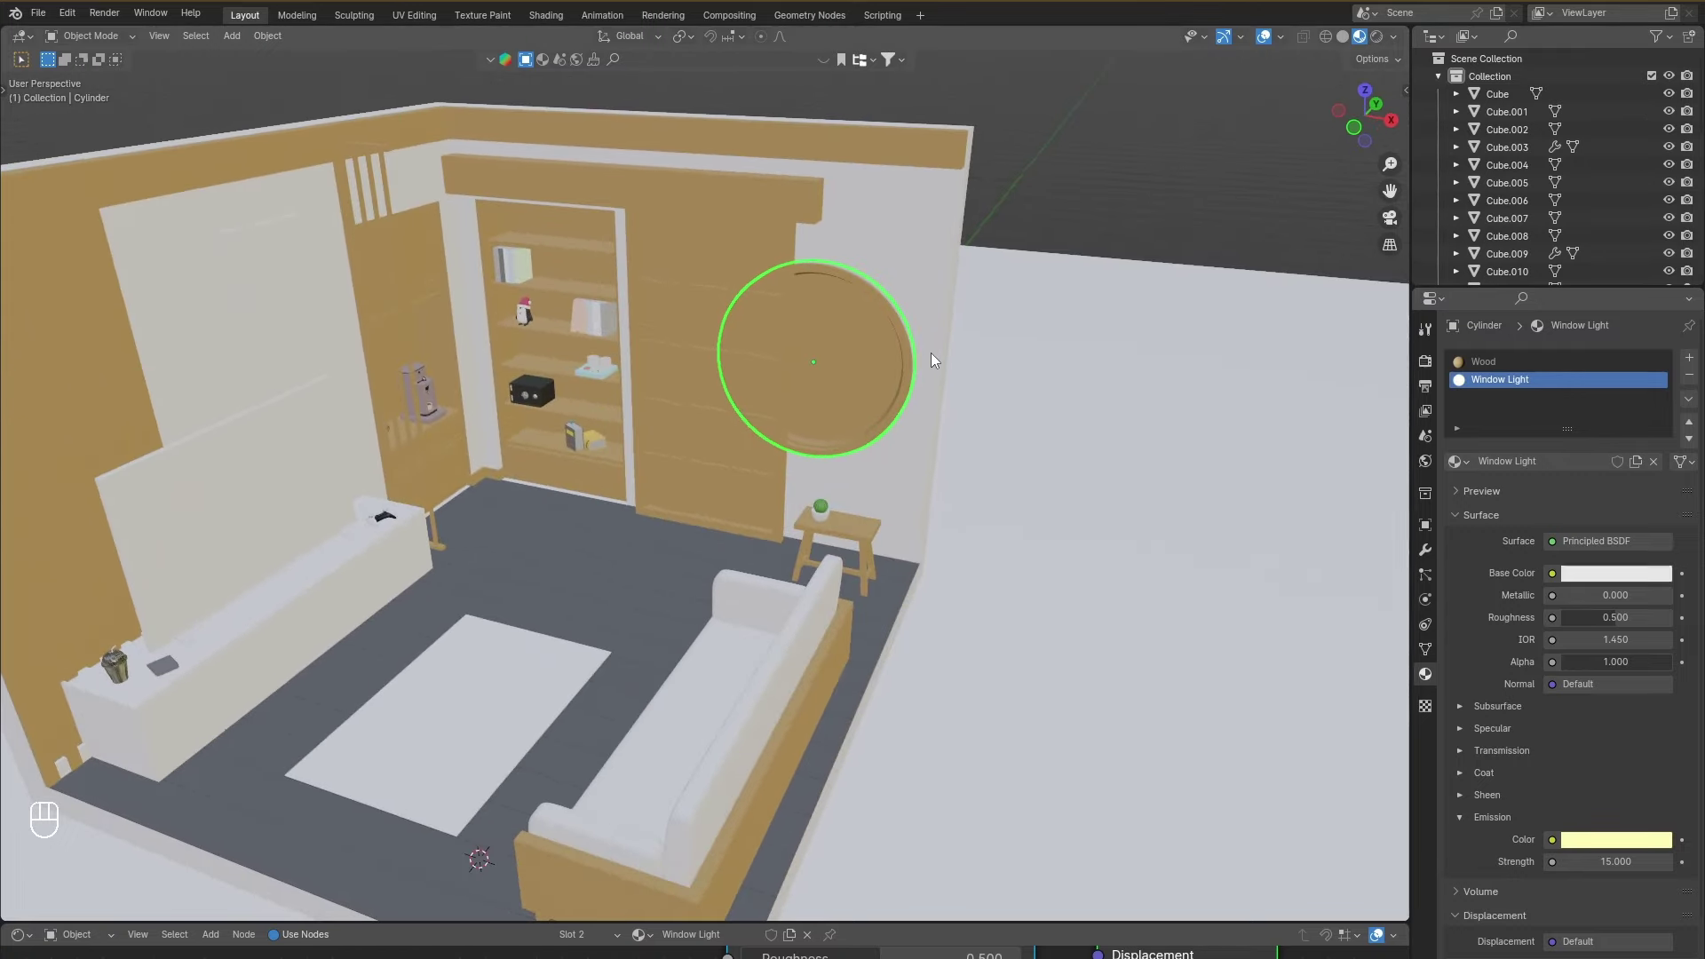
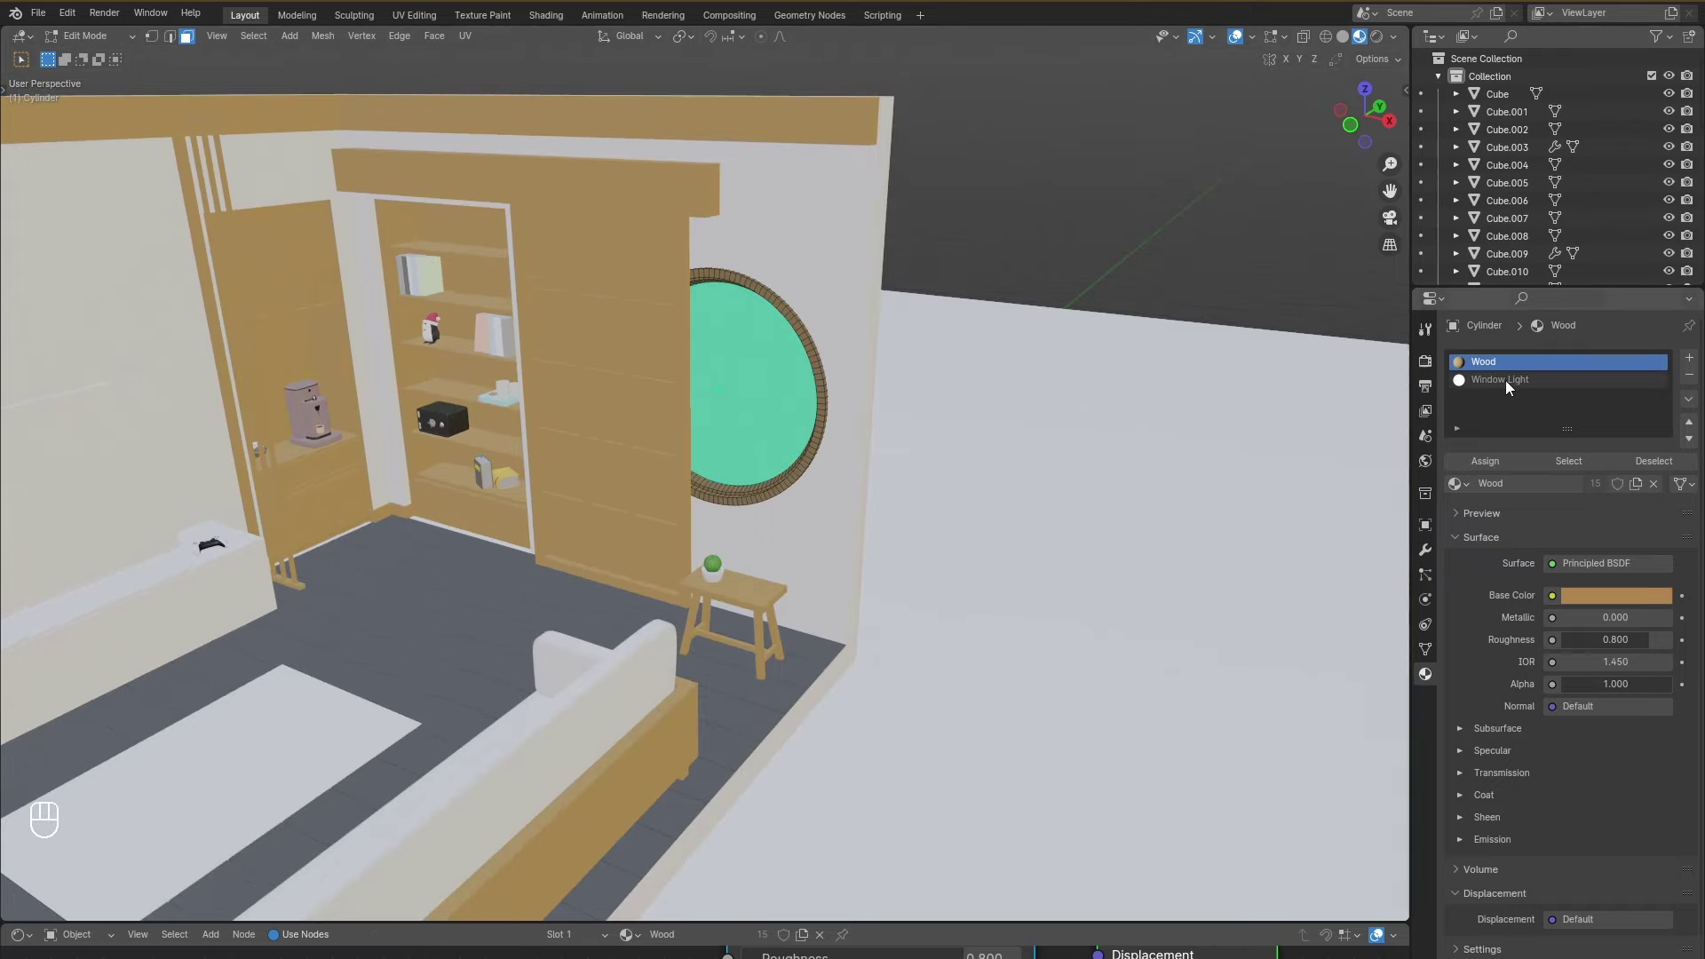
{"action": "left_click", "coordinate": [1508, 387]}
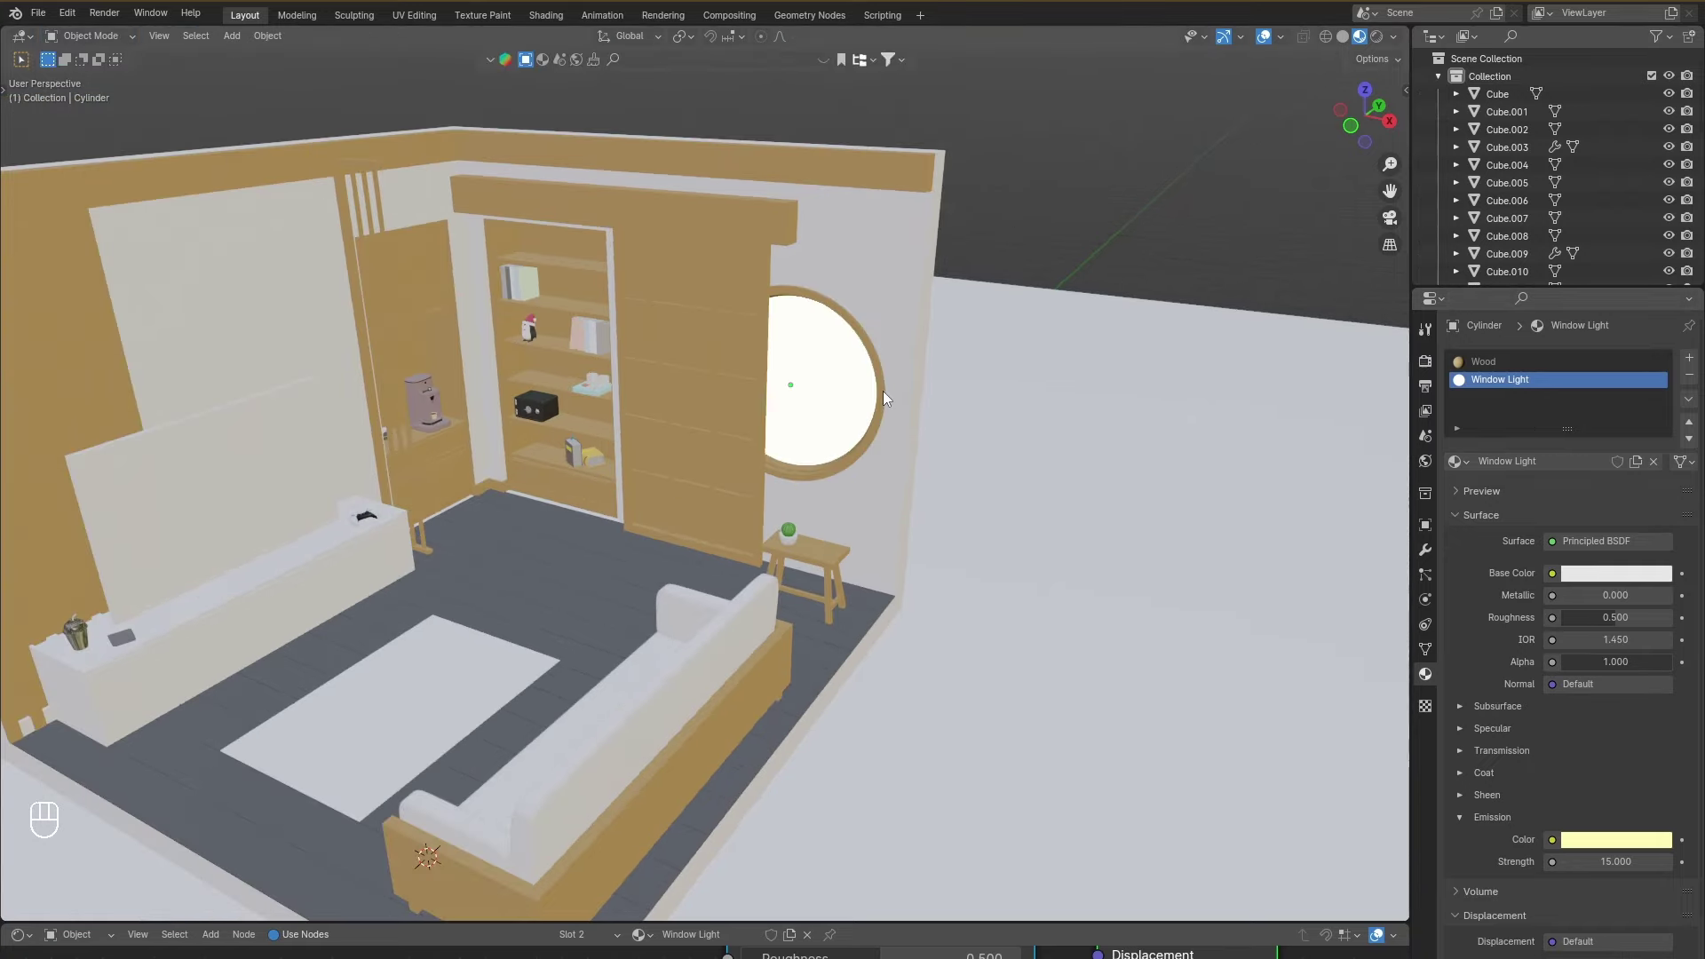
Assign the Glass material (Transmission 1.0) to the window panes and return to Solid shading.
{"action": "key", "text": "g"}
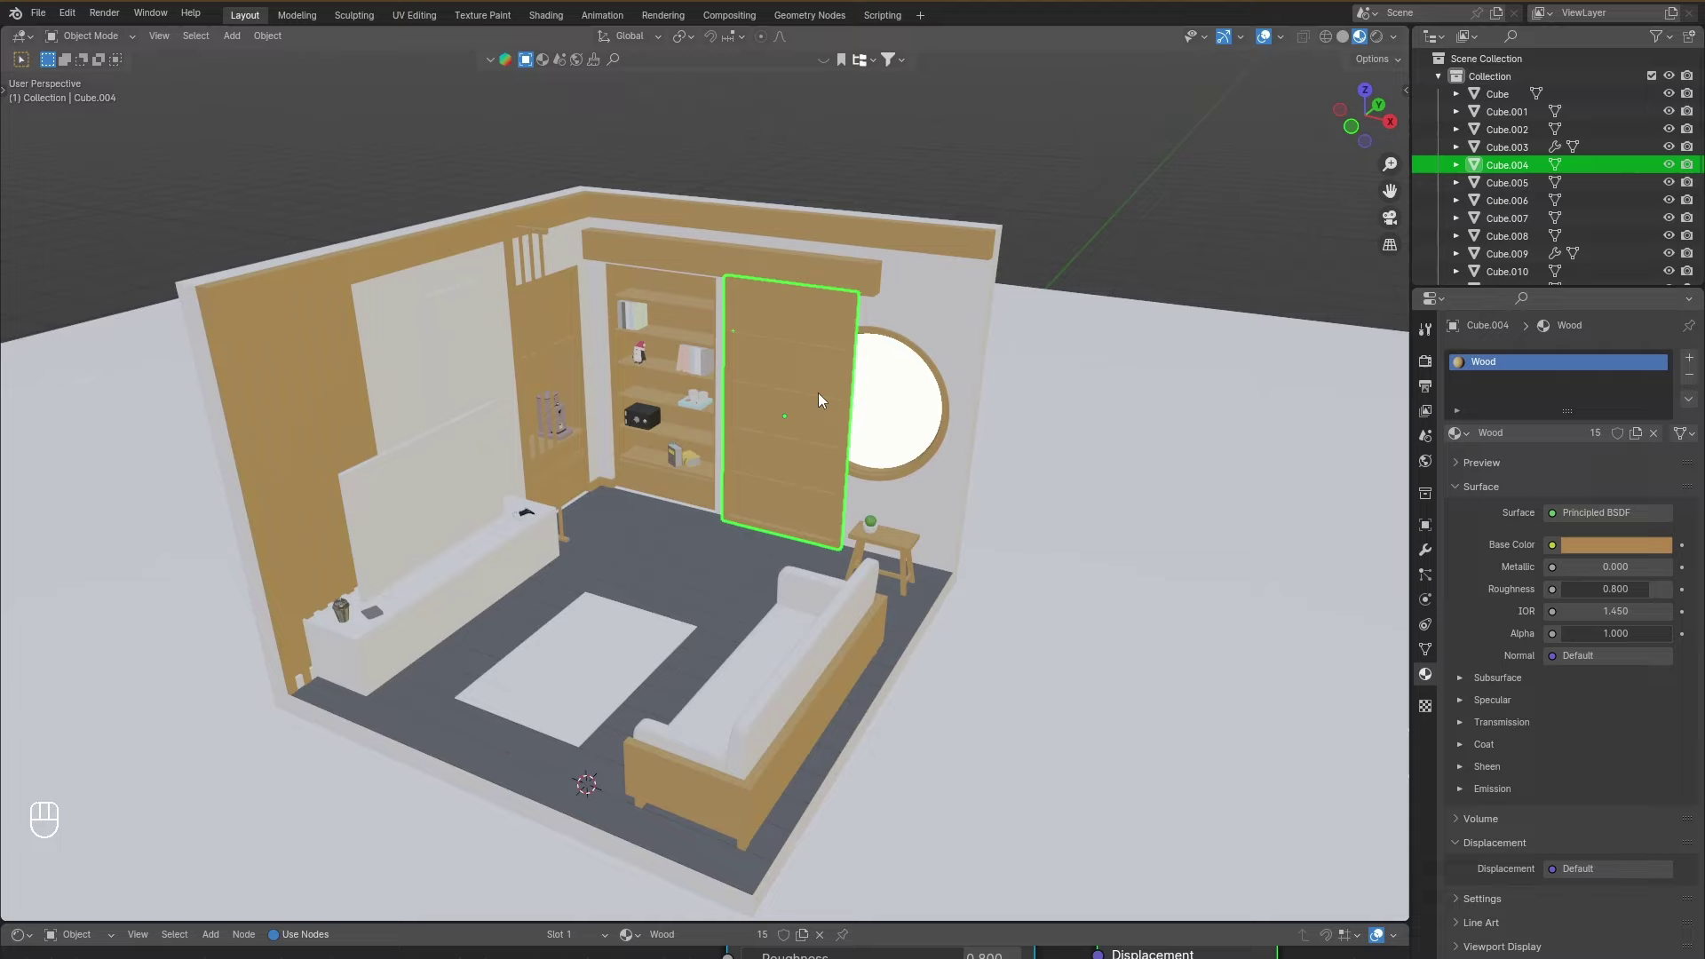
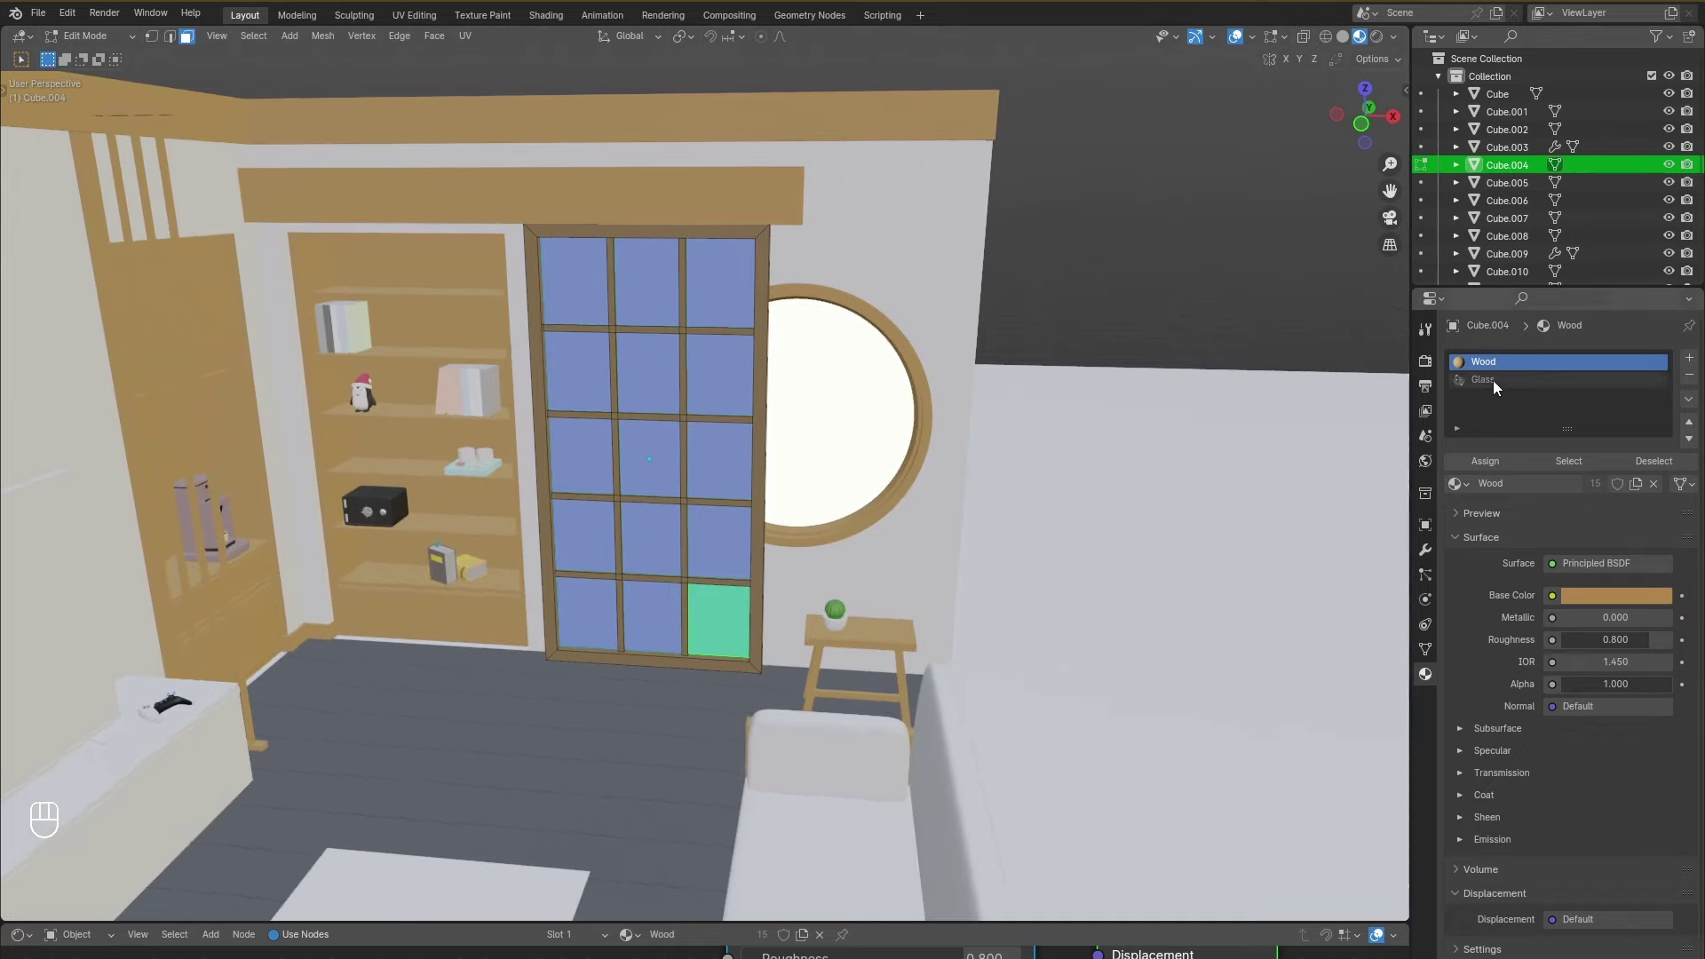
{"action": "left_click", "coordinate": [1497, 383]}
{"action": "left_click_drag", "start_coordinate": [1507, 385], "coordinate": [1500, 458]}
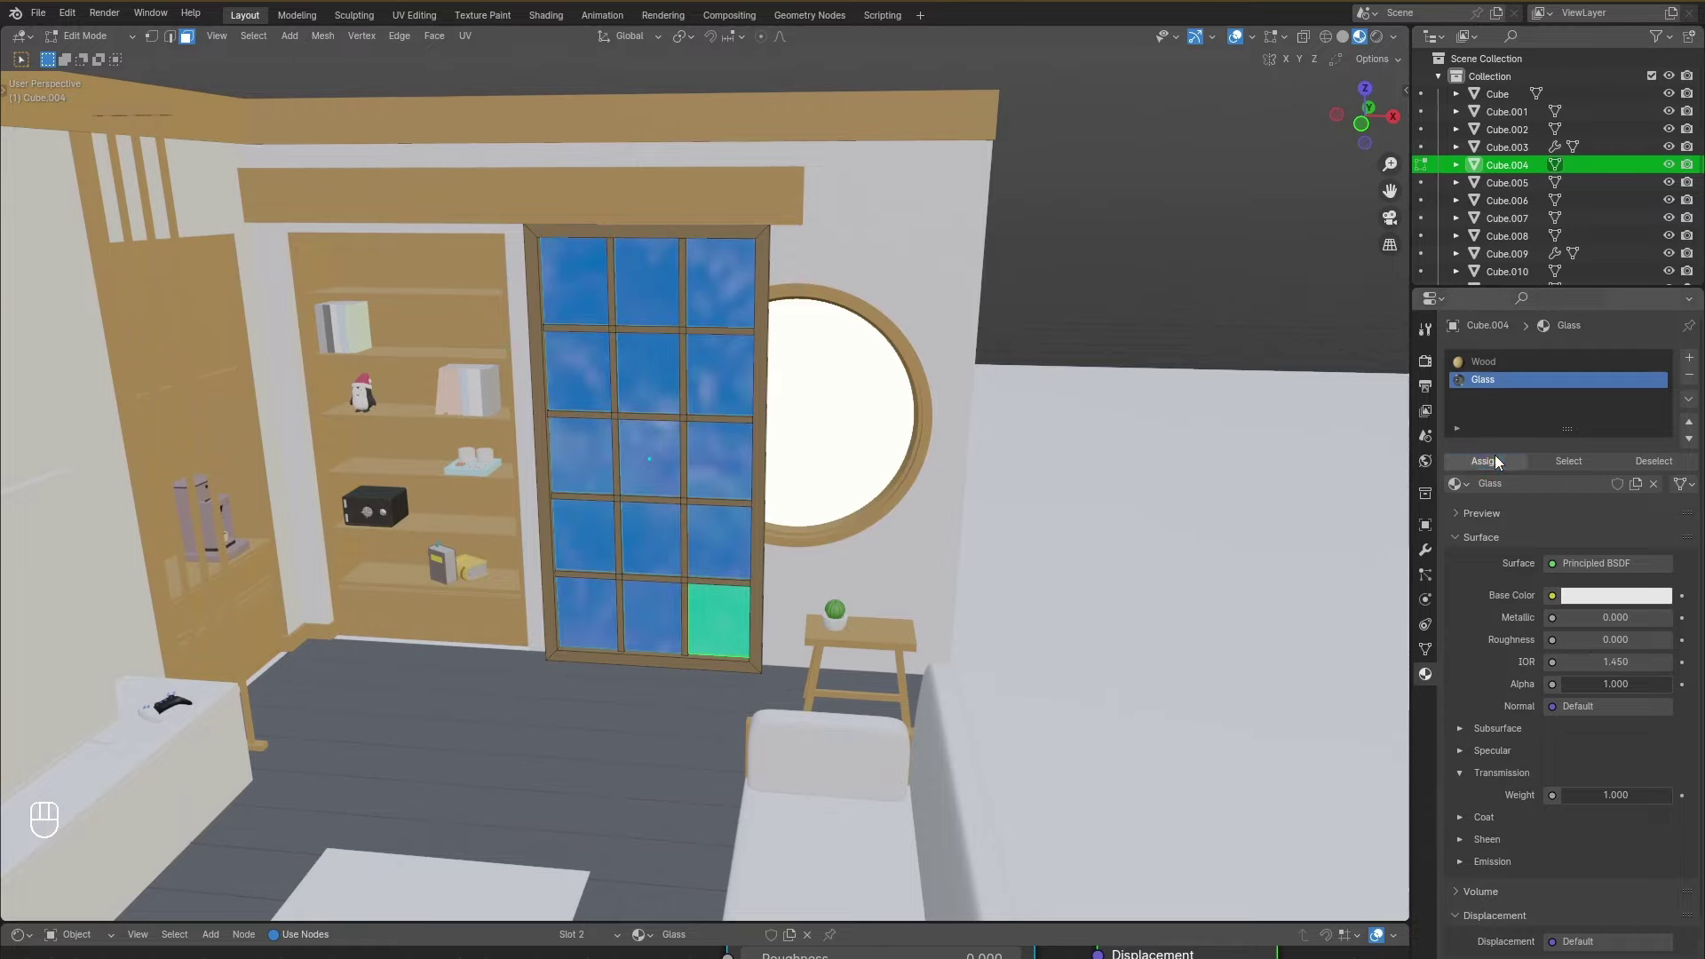
{"action": "left_click", "coordinate": [117, 68]}
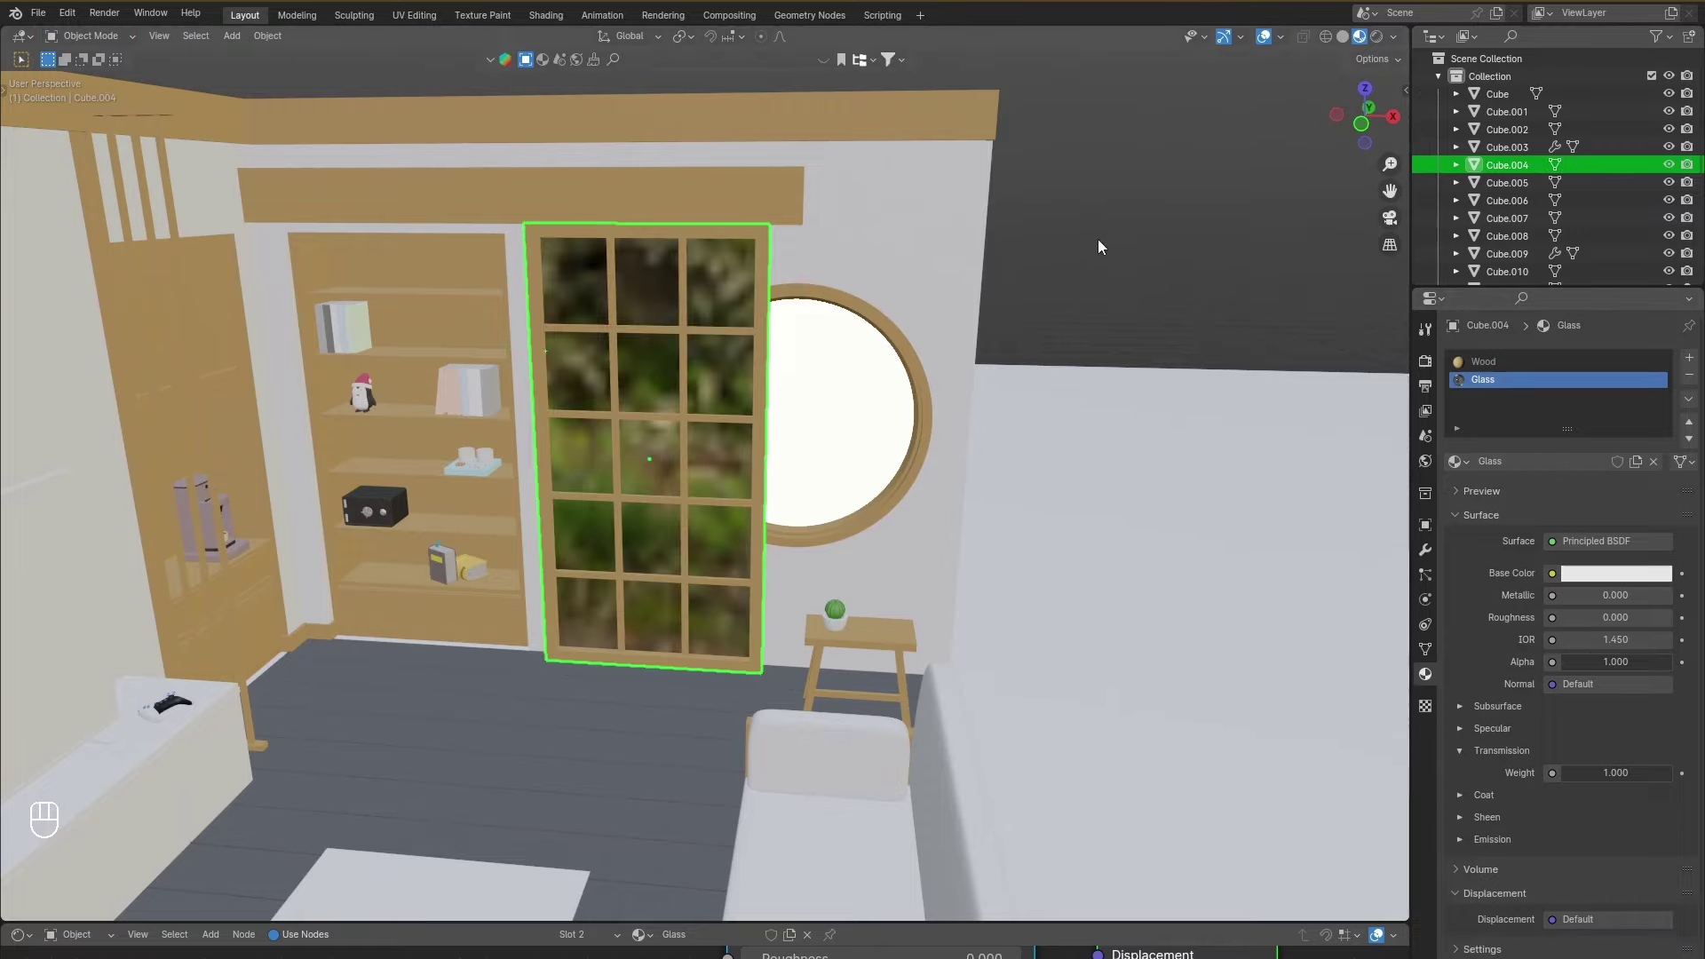
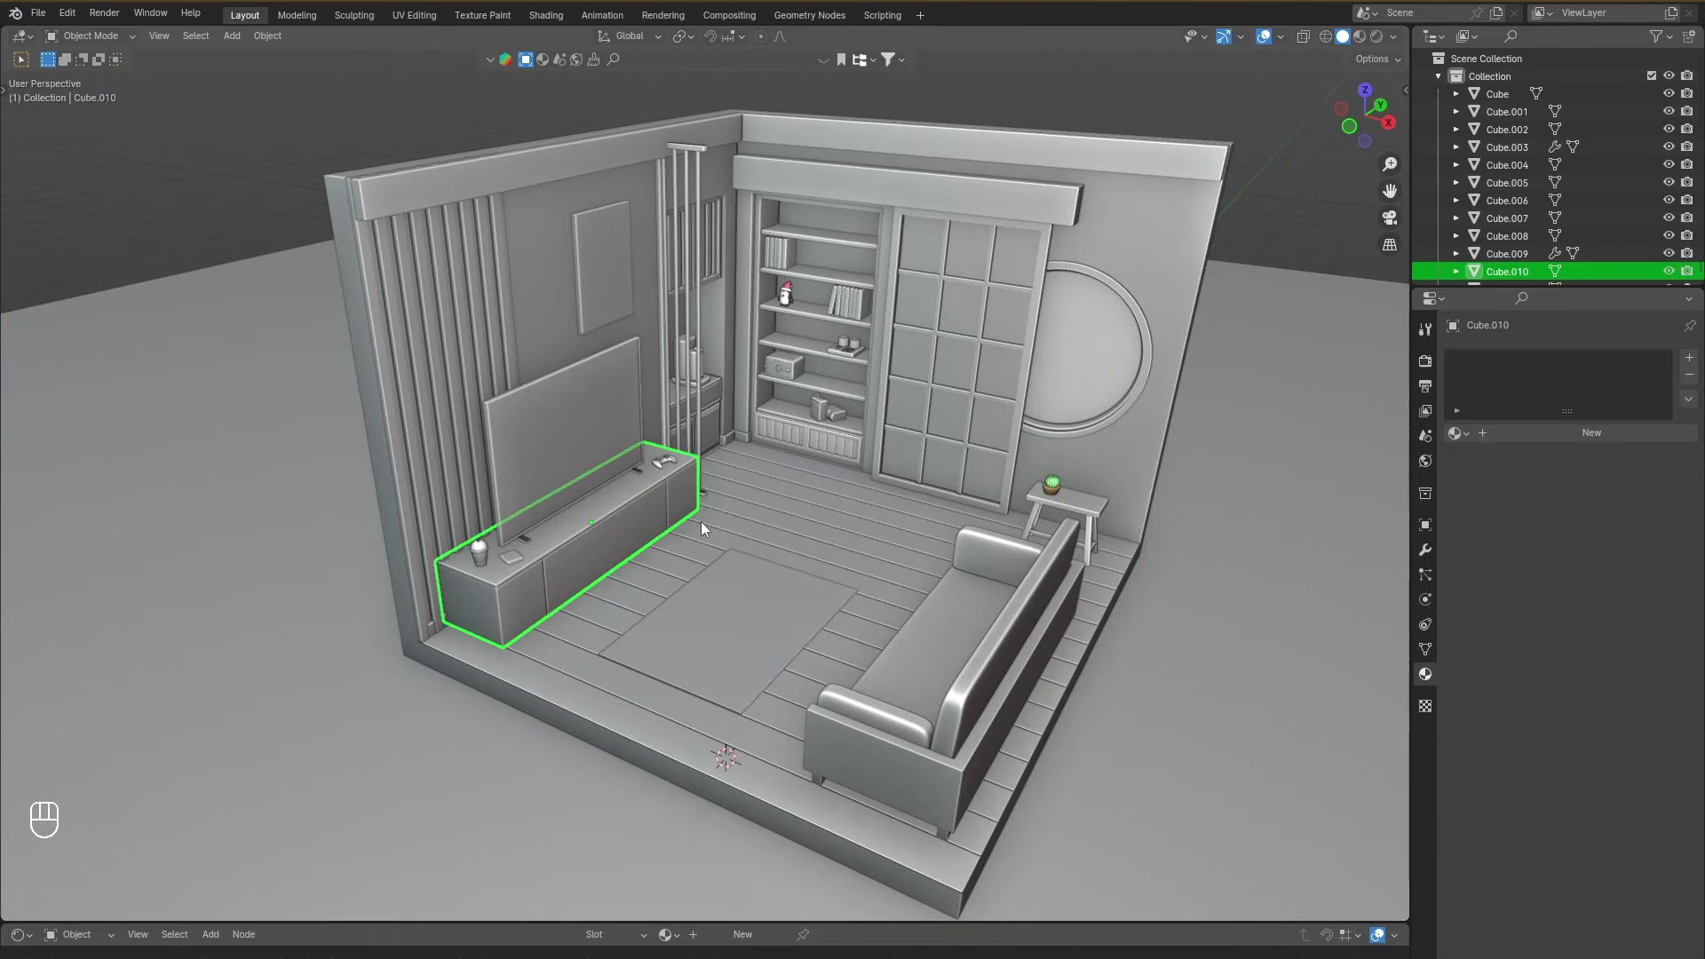
Nudge the TV and its low cabinet into place along the wall.
{"action": "key", "text": "g"}
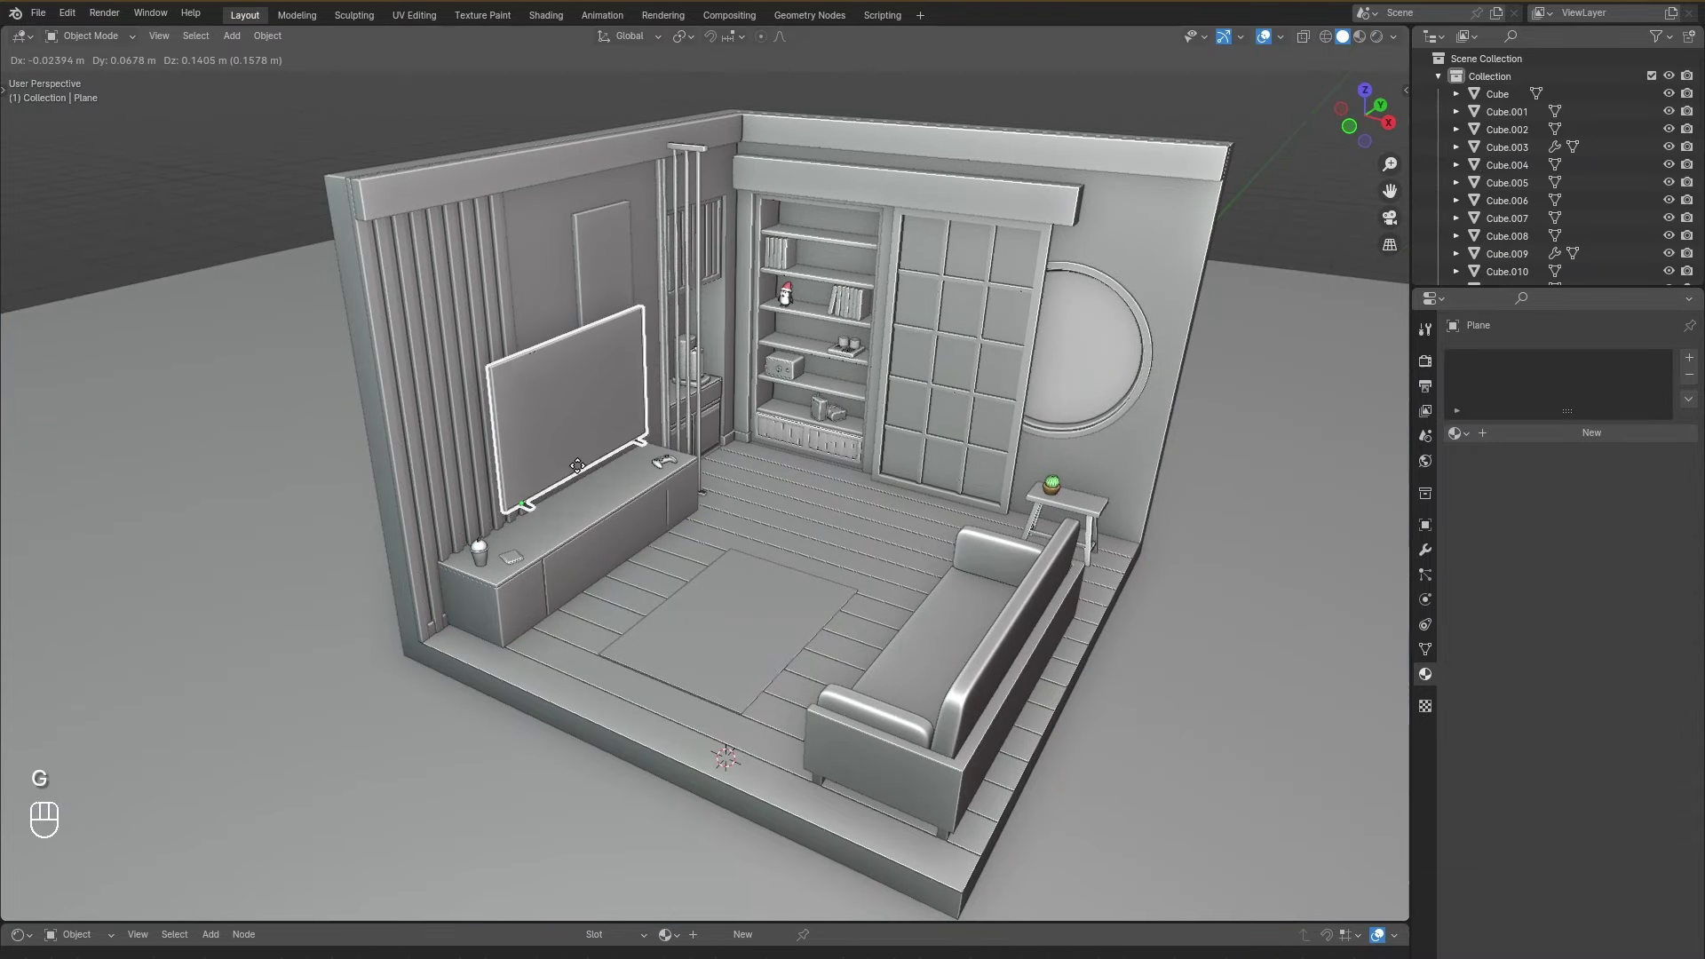
{"action": "left_click_drag", "start_coordinate": [583, 476], "coordinate": [615, 538]}
{"action": "key", "text": "g"}
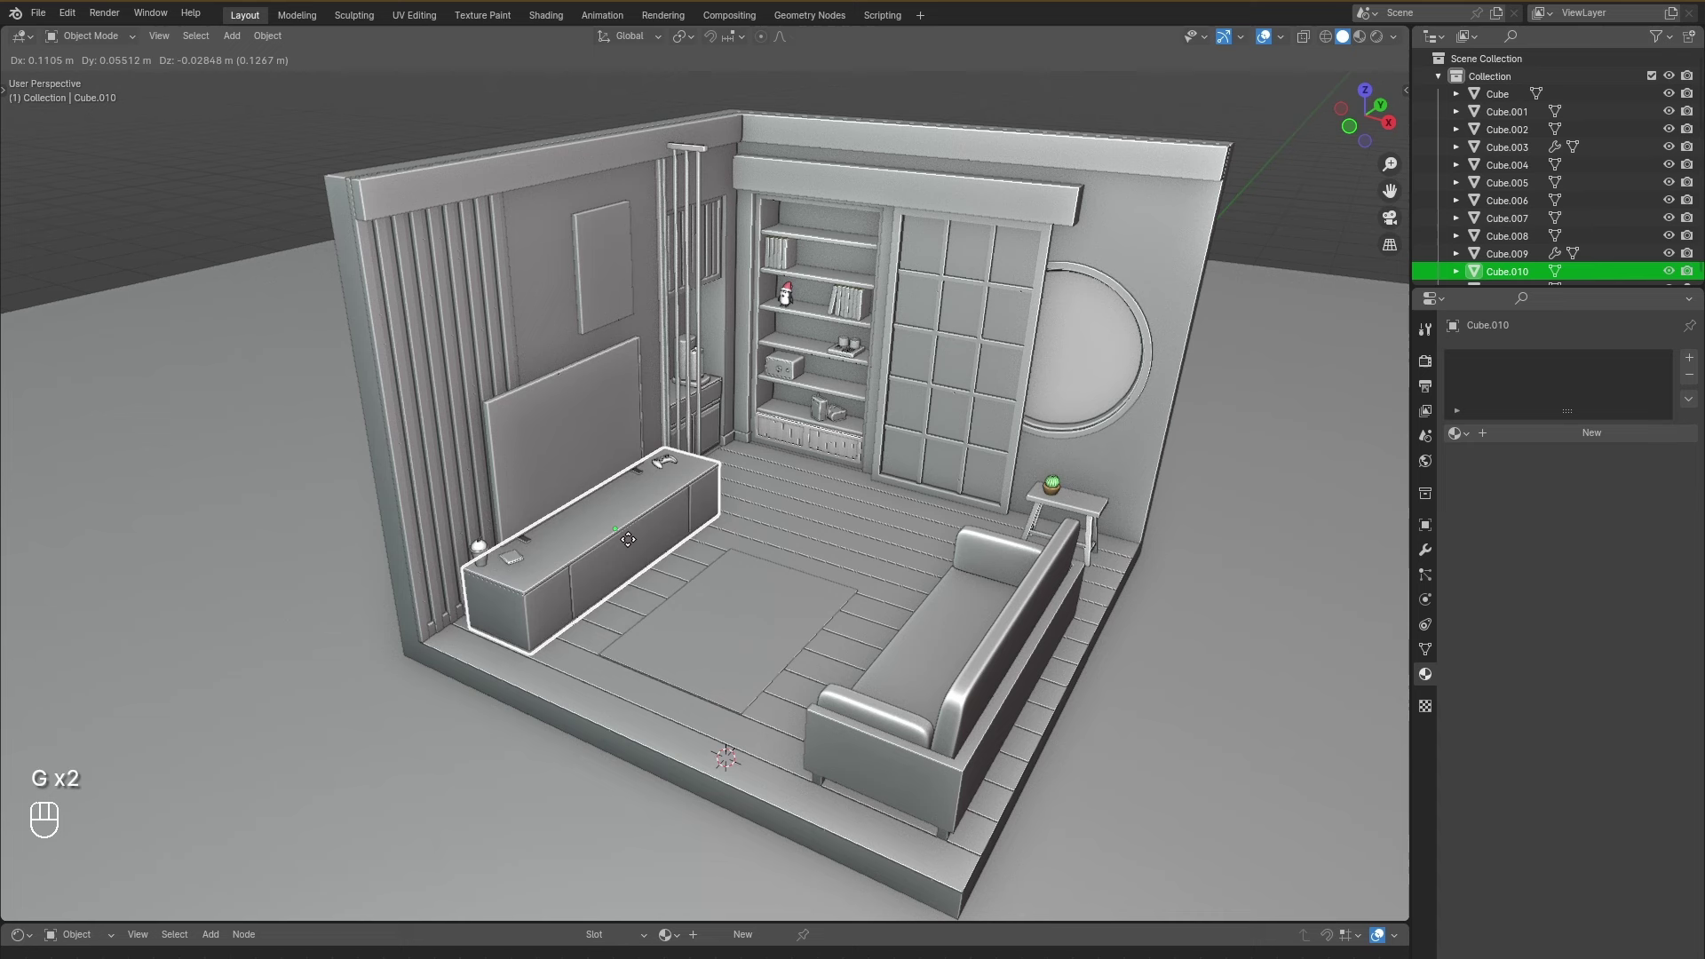
{"action": "left_click_drag", "start_coordinate": [696, 536], "coordinate": [677, 556]}
{"action": "left_click_drag", "start_coordinate": [685, 547], "coordinate": [789, 523]}
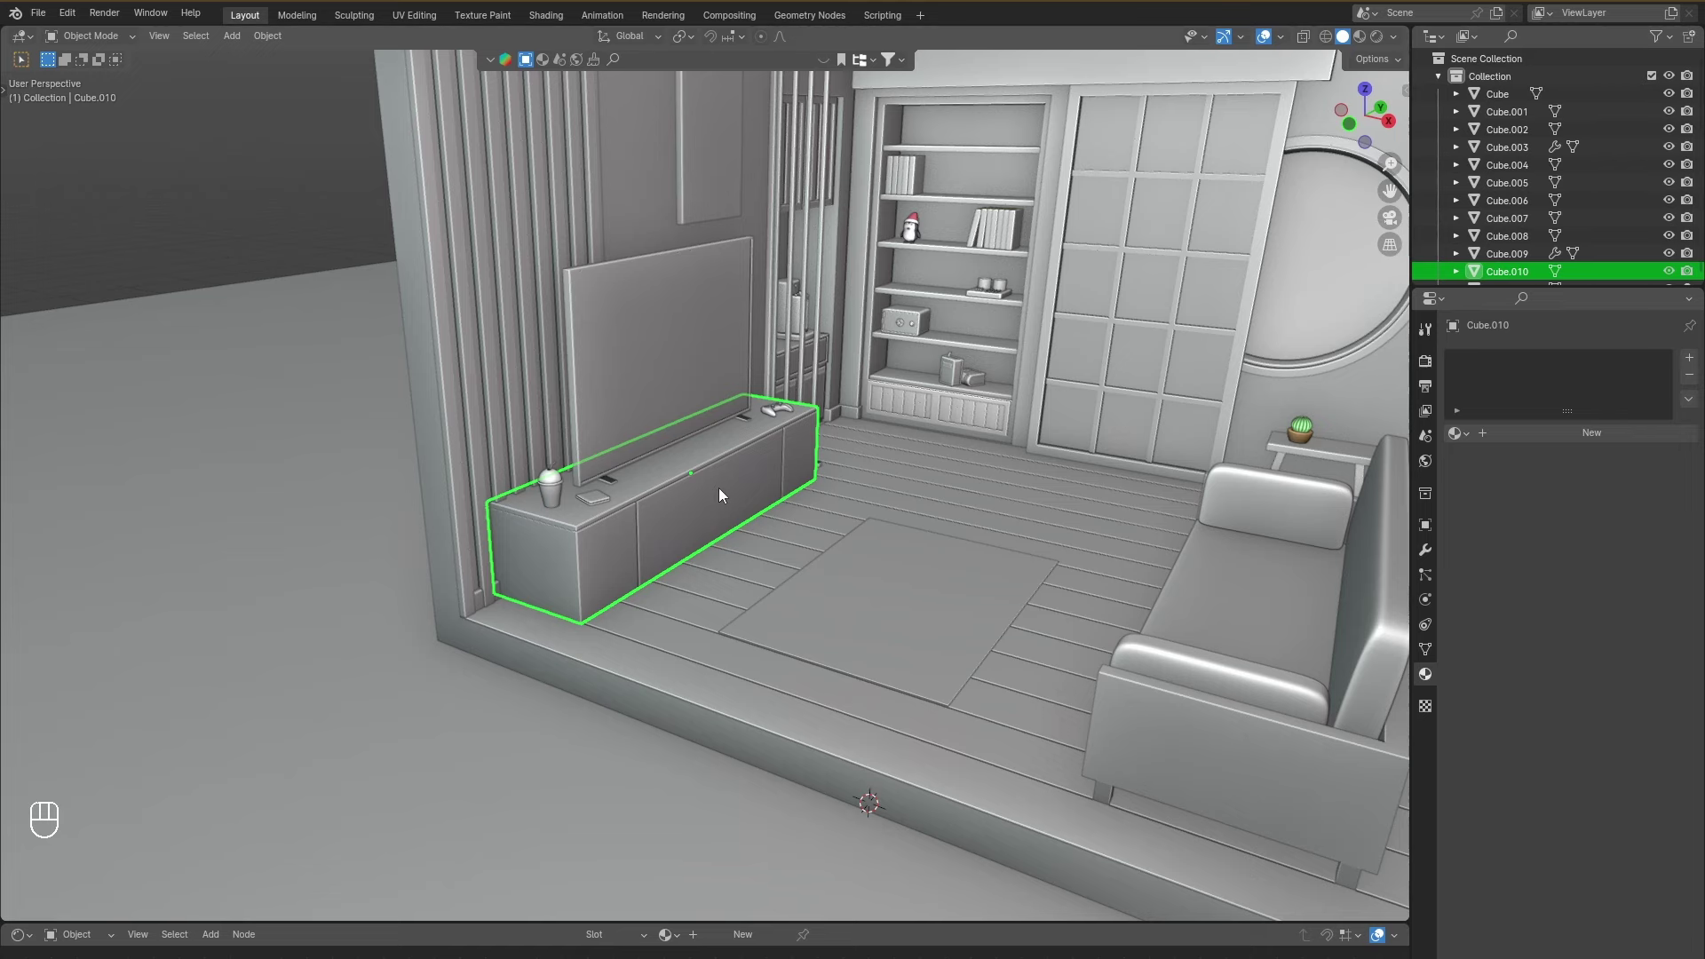
{"action": "key", "text": "g"}
{"action": "key", "text": "g"}
Select the TV and inspect its dark screen and glowing frame in Local View.
{"action": "left_click_drag", "start_coordinate": [515, 458], "coordinate": [504, 490]}
{"action": "left_click_drag", "start_coordinate": [541, 504], "coordinate": [659, 556]}
{"action": "left_click_drag", "start_coordinate": [1057, 485], "coordinate": [1011, 482]}
{"action": "left_click", "coordinate": [639, 491]}
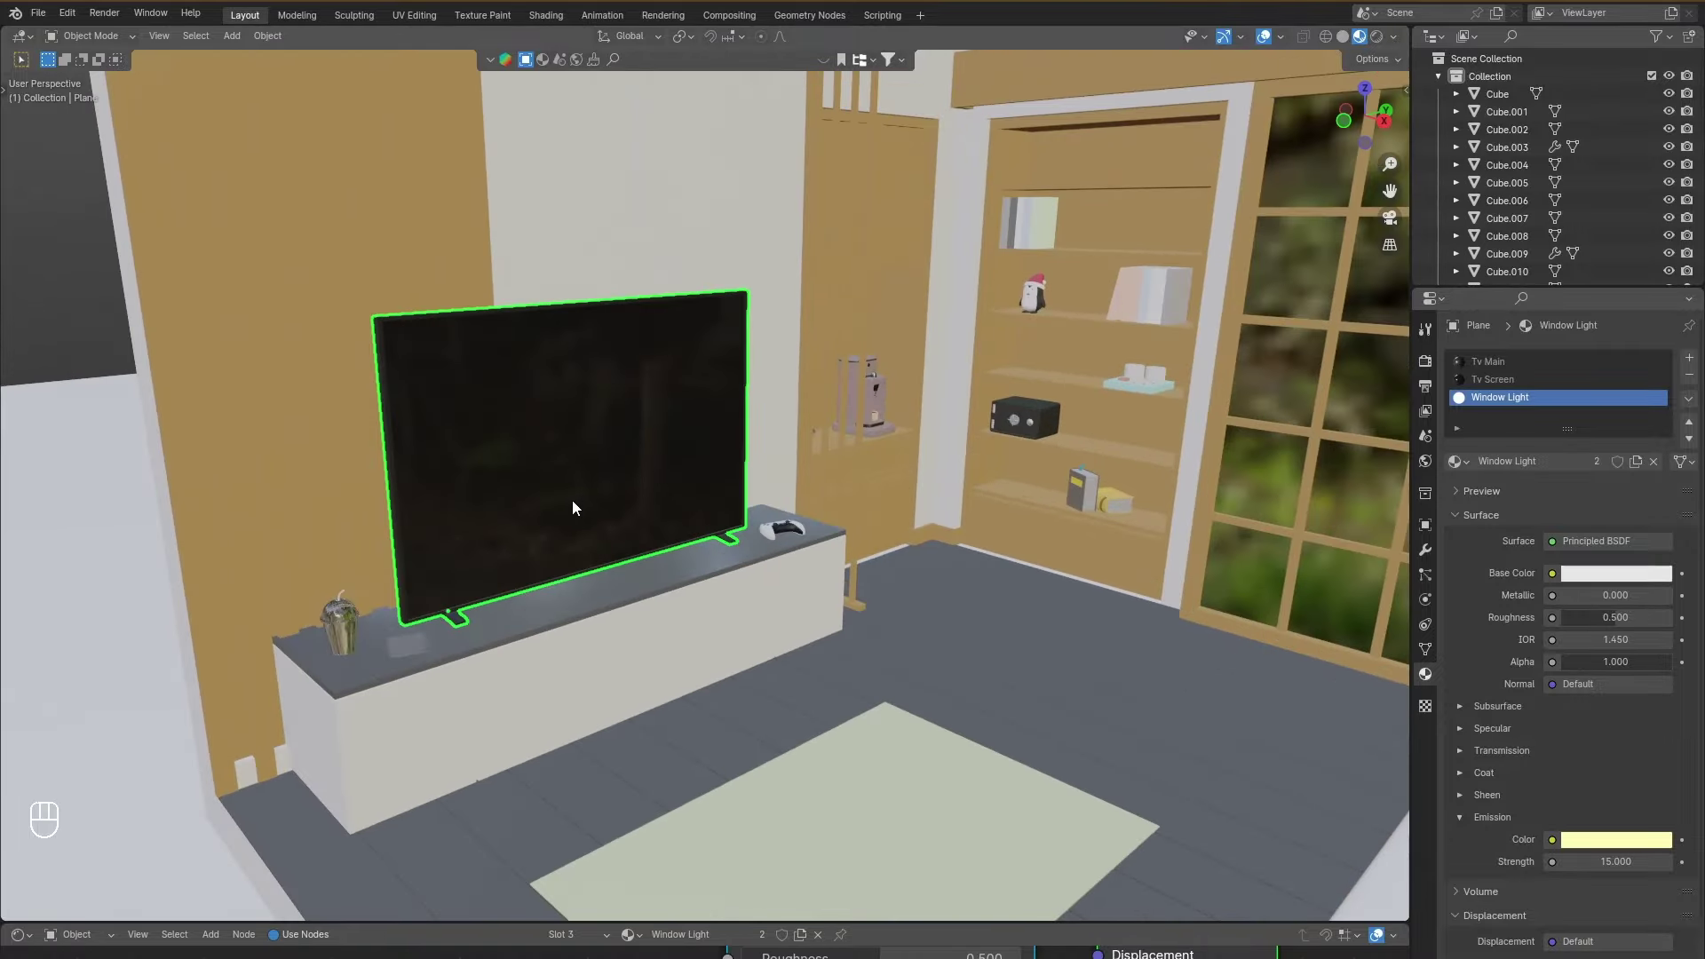
{"action": "left_click_drag", "start_coordinate": [534, 545], "coordinate": [621, 524]}
{"action": "left_click_drag", "start_coordinate": [630, 560], "coordinate": [728, 571]}
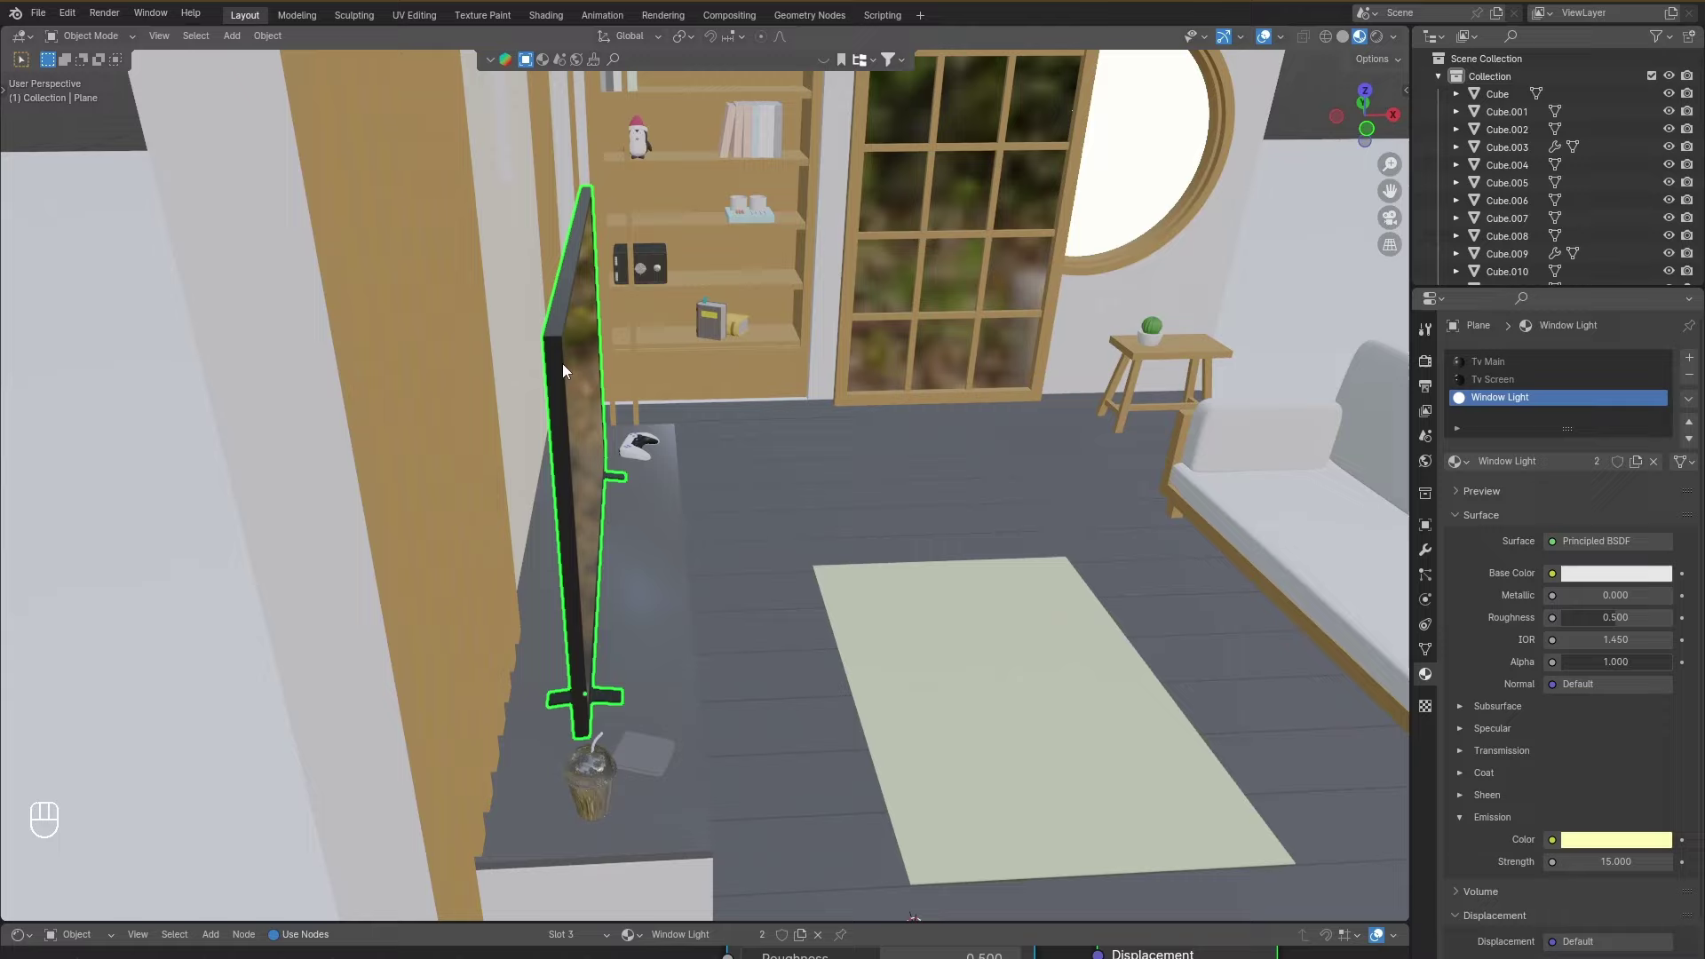
{"action": "left_click_drag", "start_coordinate": [974, 593], "coordinate": [975, 600]}
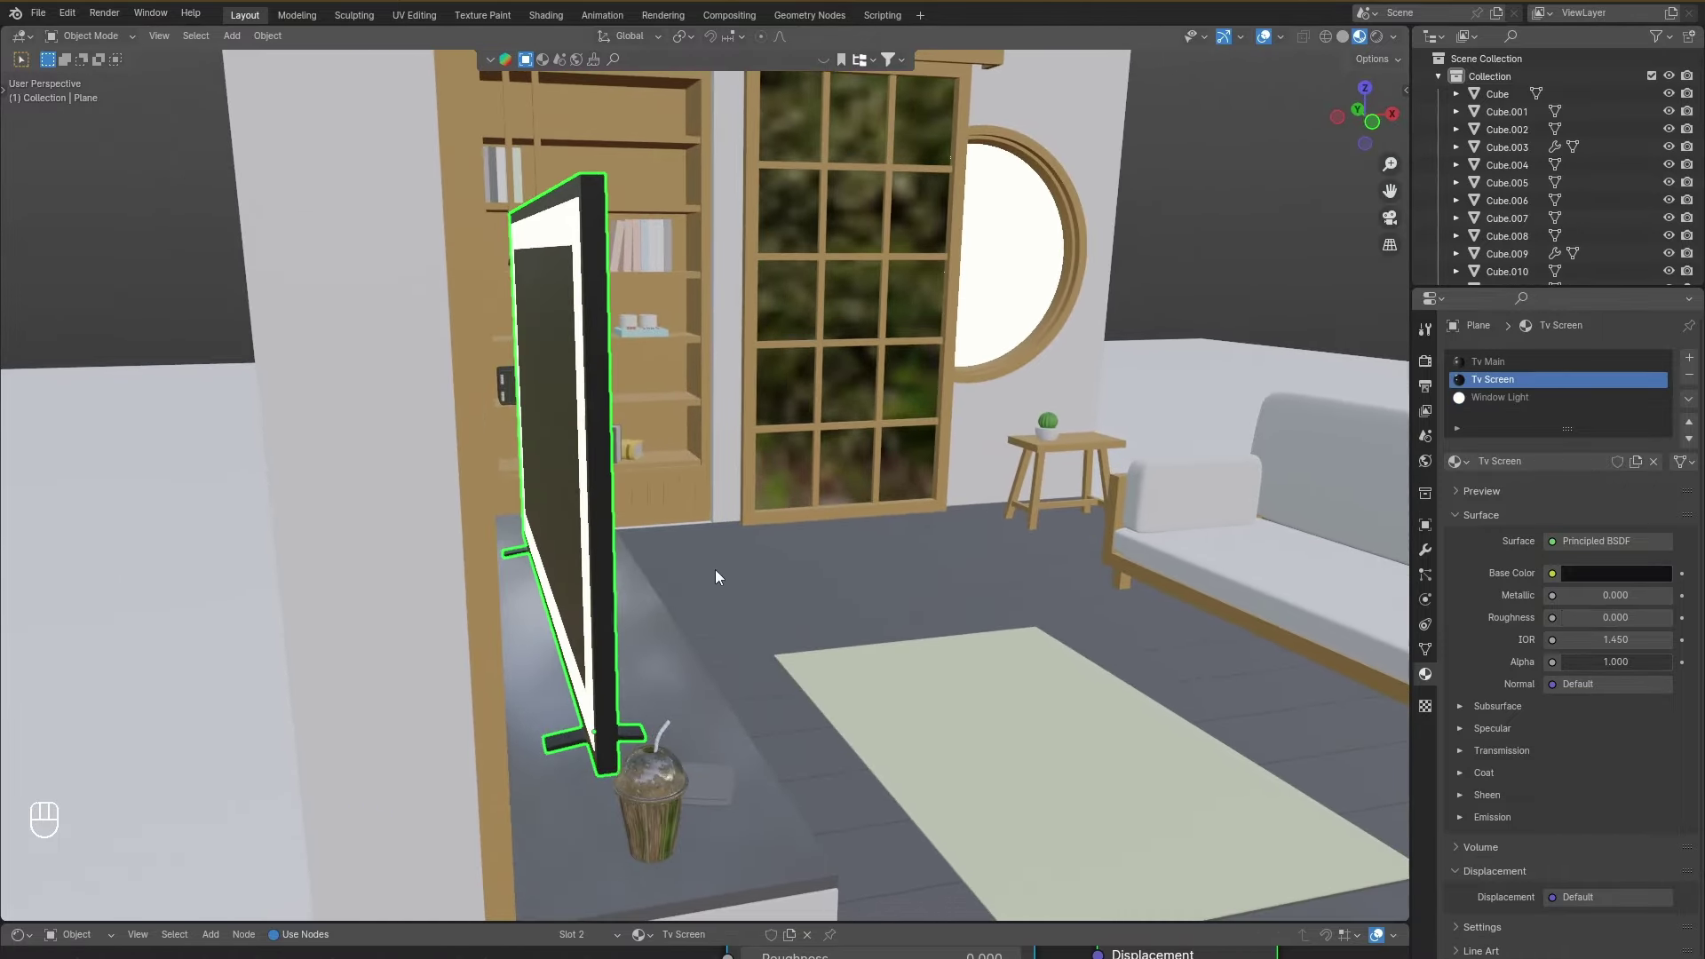
{"action": "key", "text": "/"}
{"action": "left_click_drag", "start_coordinate": [618, 527], "coordinate": [723, 518]}
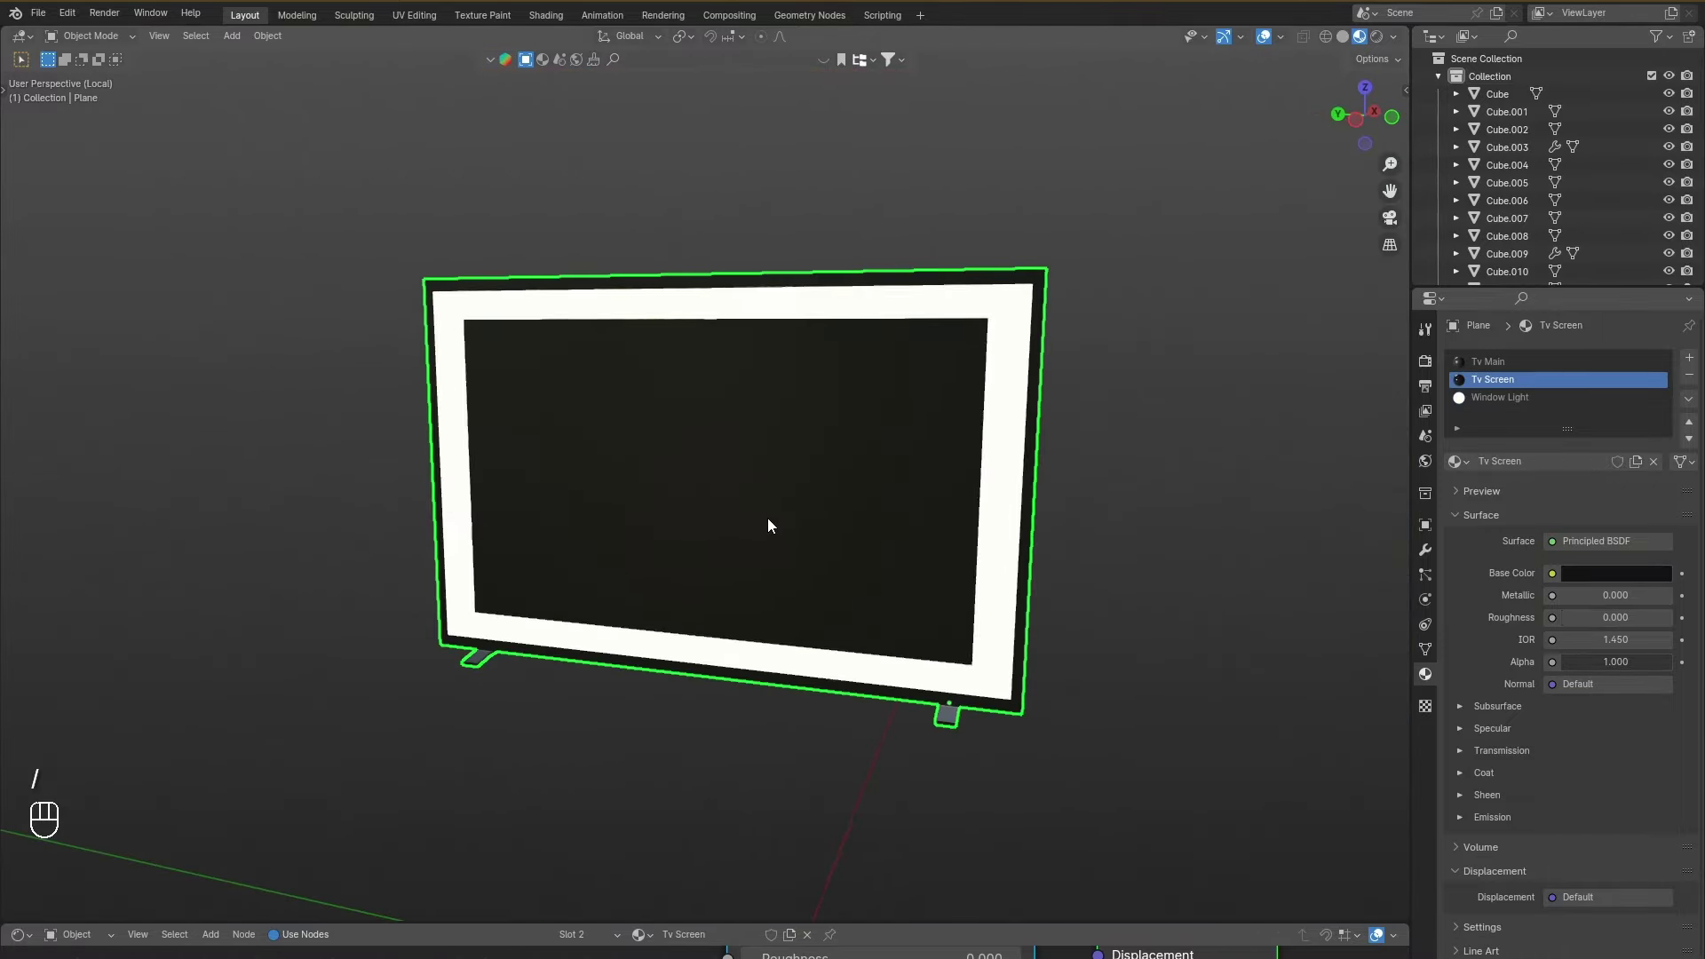
{"action": "left_click_drag", "start_coordinate": [781, 521], "coordinate": [744, 494]}
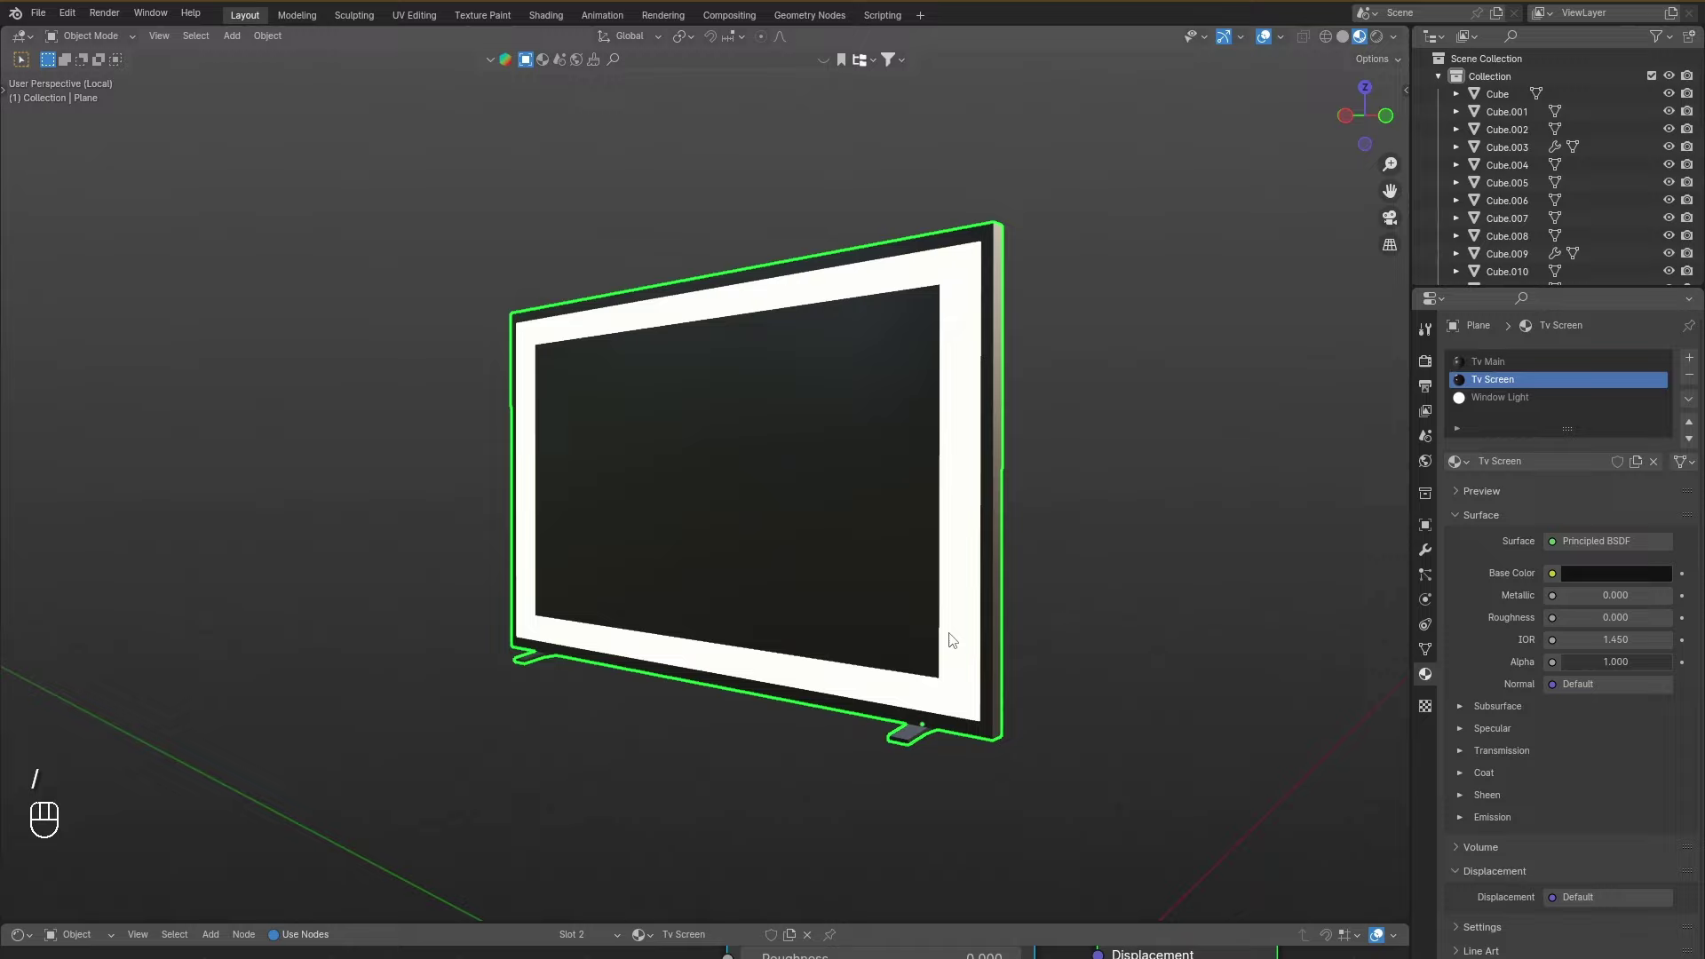
{"action": "key", "text": "/"}
Isolate the TV again to view it edge-on, then select the empty picture frame on the wall.
{"action": "left_click", "coordinate": [948, 575]}
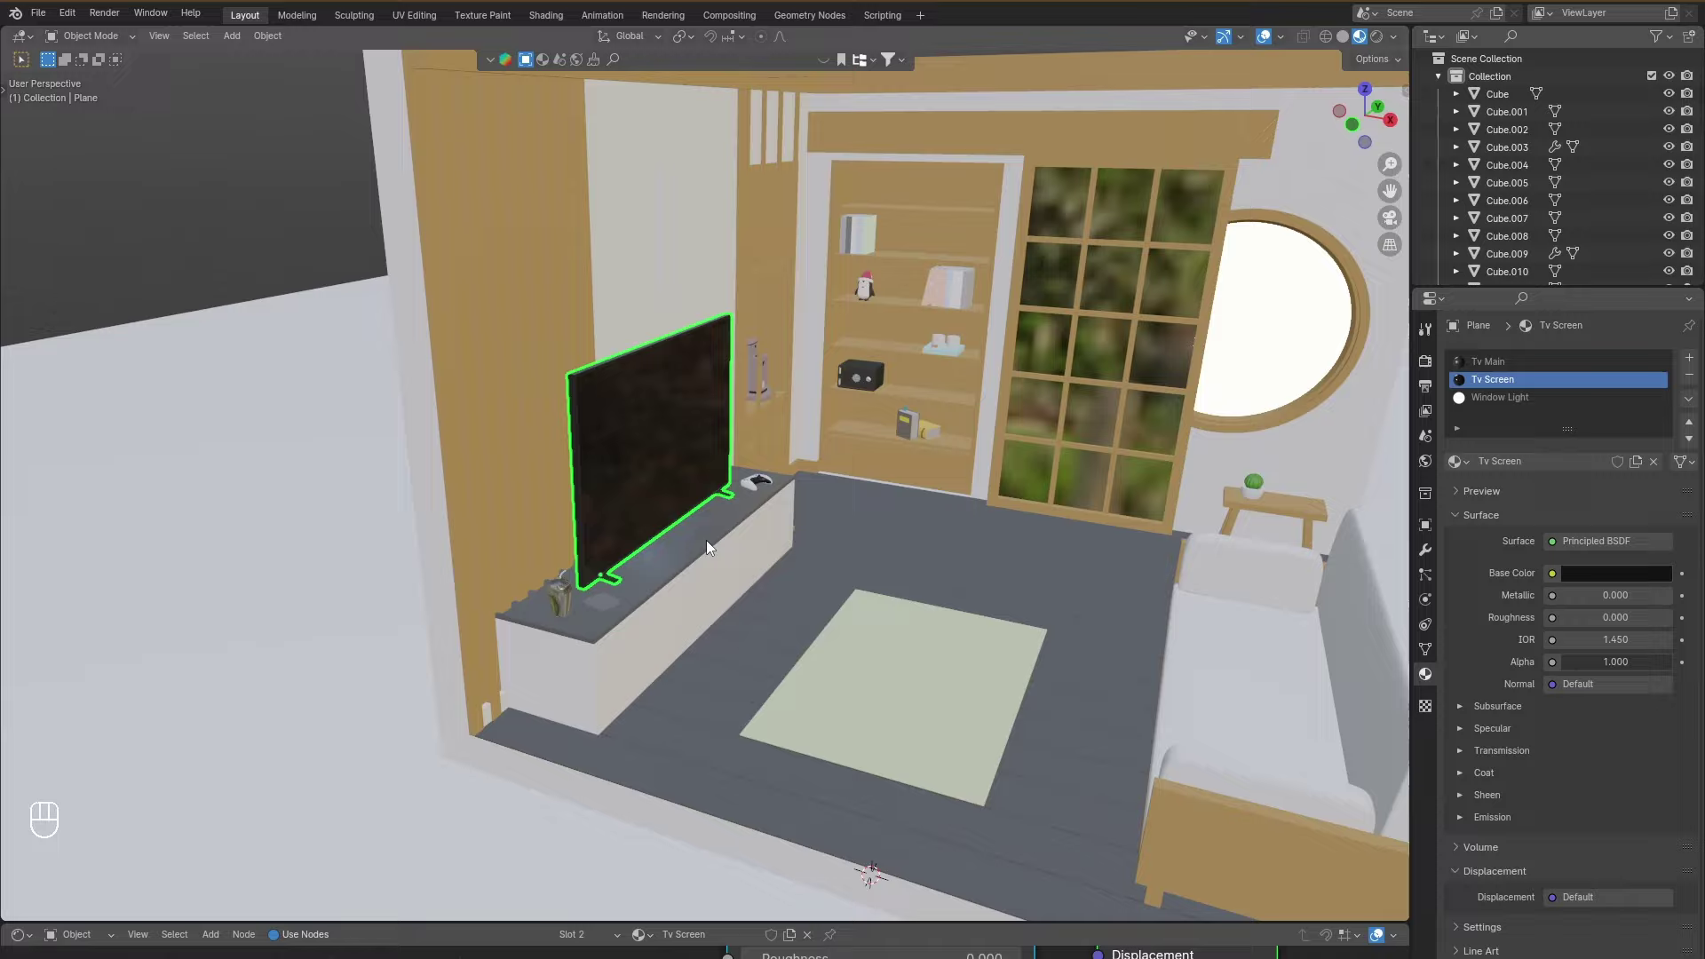
{"action": "key", "text": "/"}
{"action": "left_click_drag", "start_coordinate": [676, 527], "coordinate": [372, 506]}
{"action": "left_click_drag", "start_coordinate": [345, 502], "coordinate": [1086, 484]}
{"action": "left_click_drag", "start_coordinate": [962, 514], "coordinate": [582, 576]}
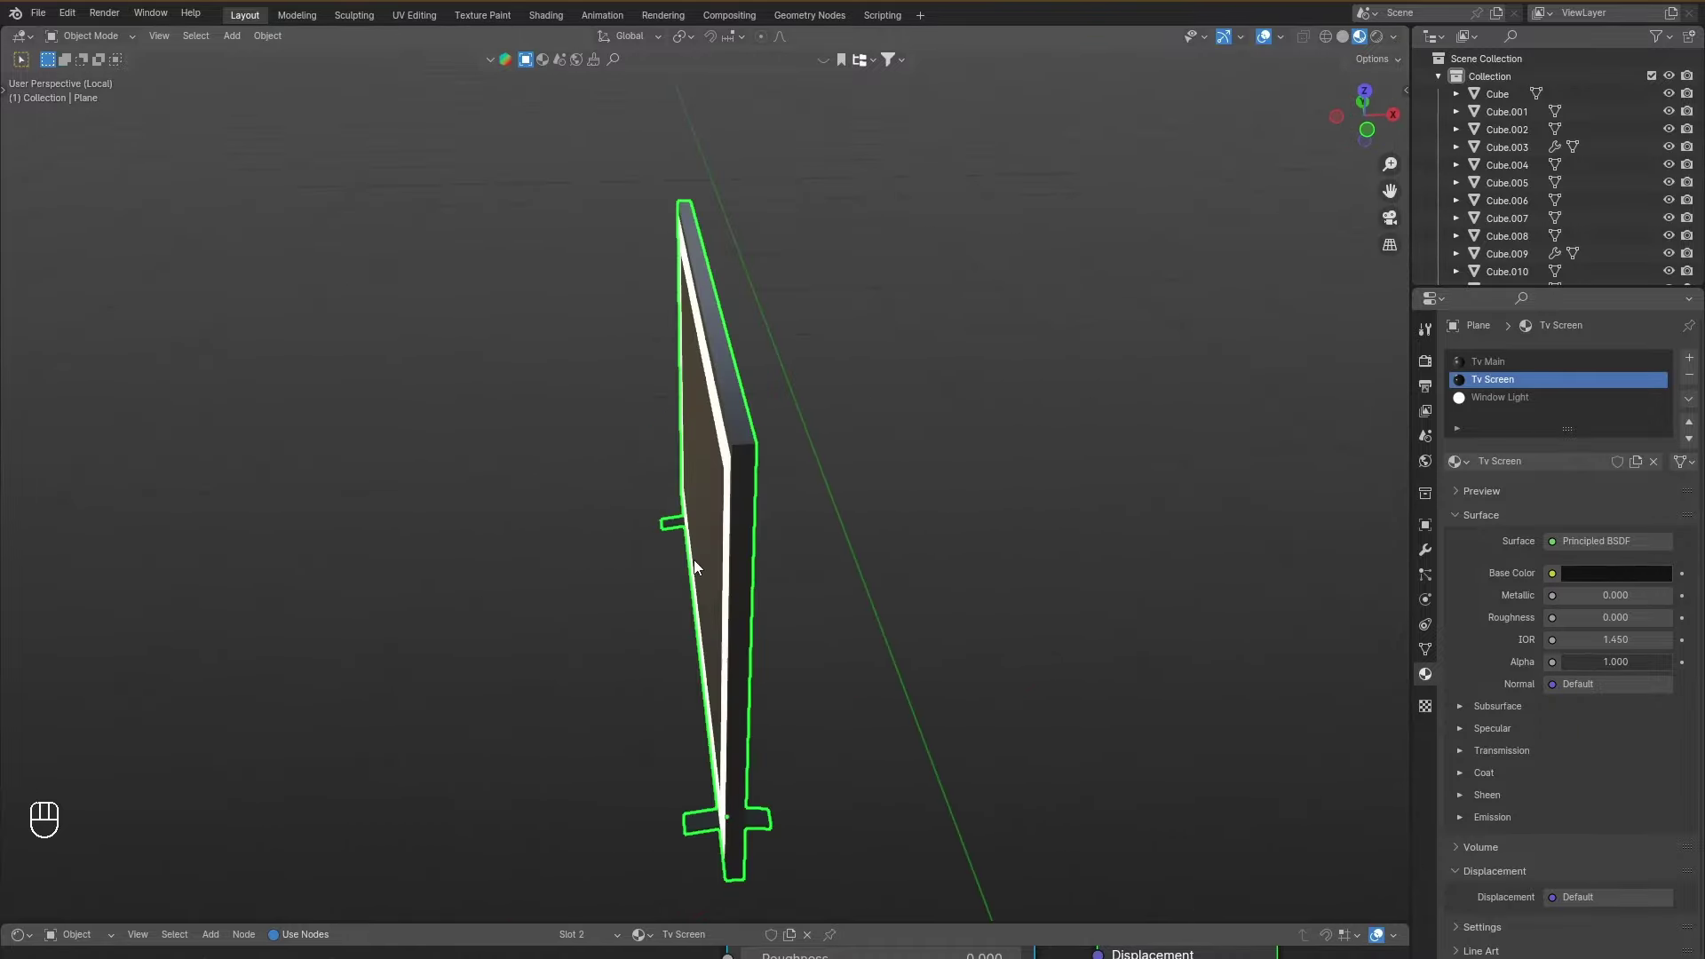
{"action": "key", "text": "/"}
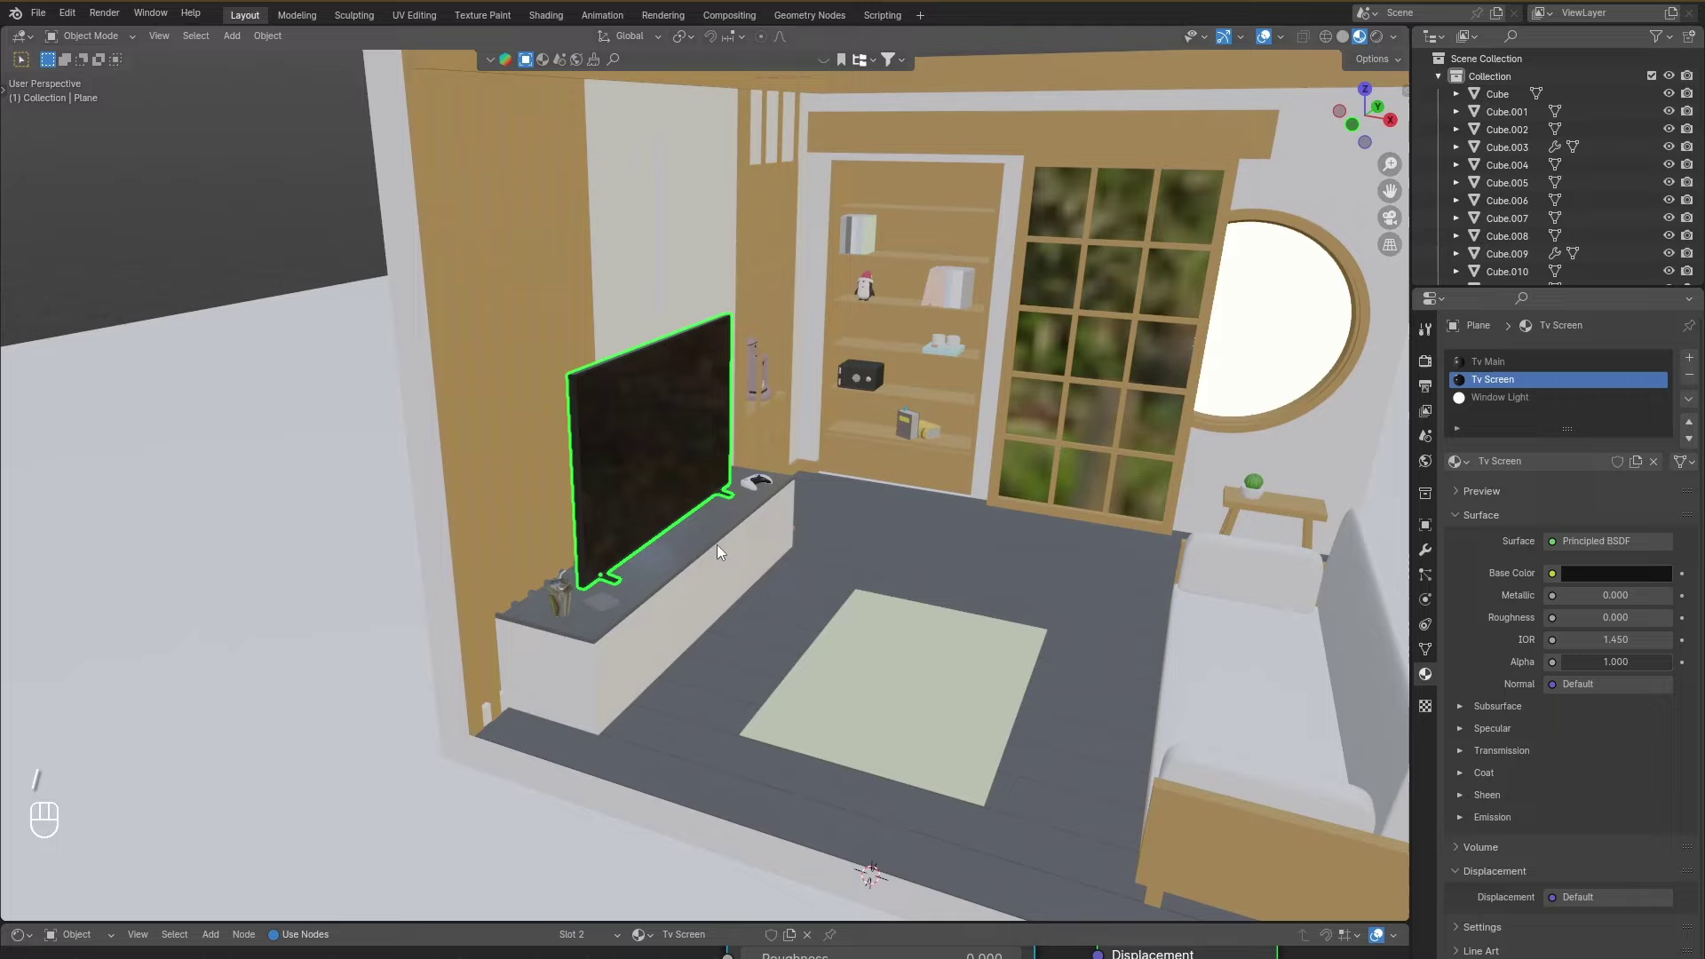
{"action": "left_click_drag", "start_coordinate": [935, 521], "coordinate": [643, 407]}
{"action": "left_click", "coordinate": [664, 412]}
{"action": "left_click_drag", "start_coordinate": [685, 447], "coordinate": [793, 481]}
{"action": "left_click", "coordinate": [1349, 39]}
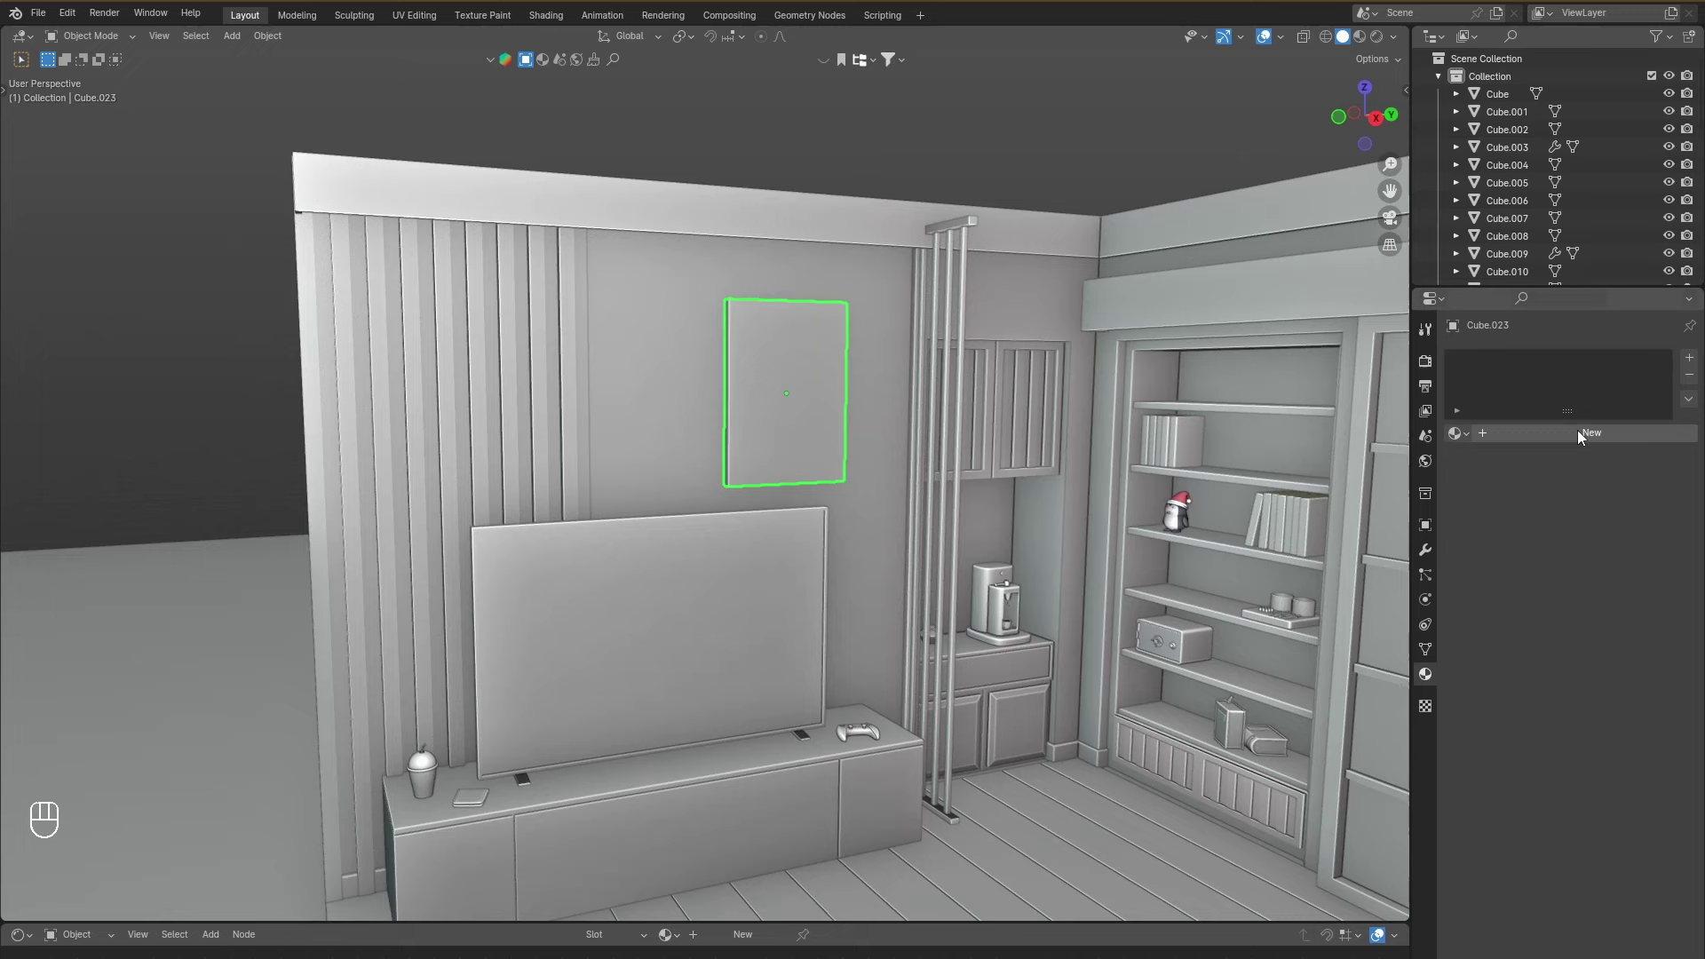
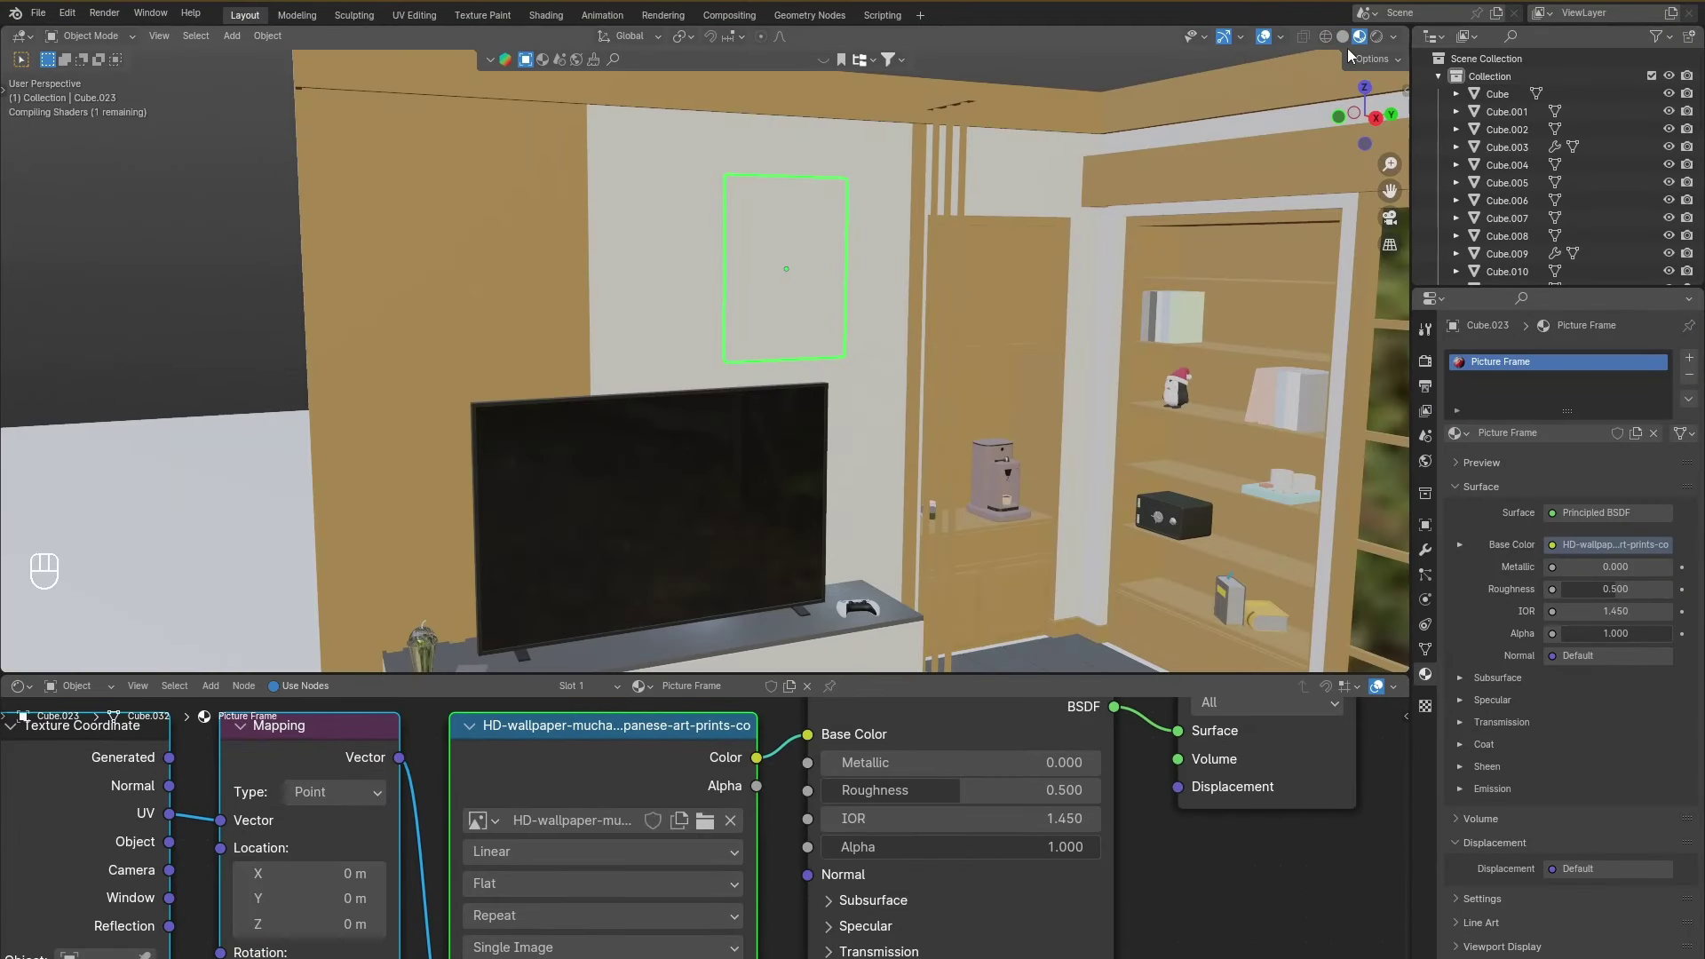
Preview the Picture Frame material's art print image across the whole coloured room.
{"action": "left_click_drag", "start_coordinate": [1349, 40], "coordinate": [1366, 52]}
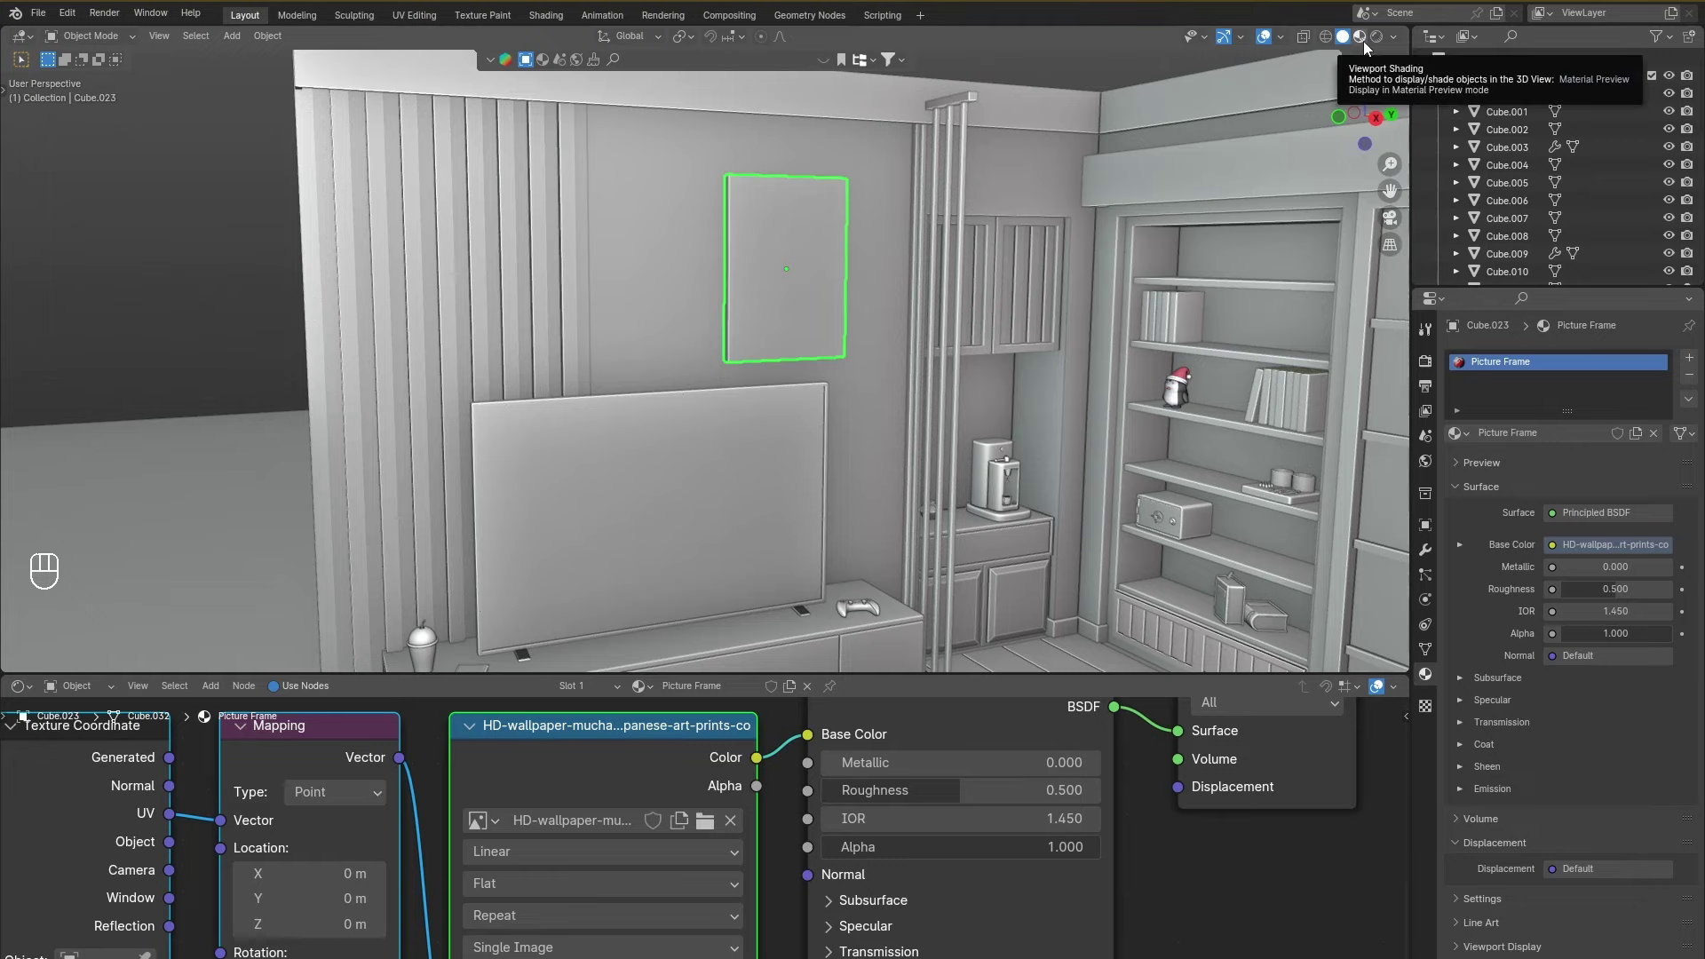
{"action": "left_click", "coordinate": [1372, 49]}
{"action": "left_click_drag", "start_coordinate": [1109, 244], "coordinate": [1045, 254]}
{"action": "left_click_drag", "start_coordinate": [674, 307], "coordinate": [720, 305]}
{"action": "middle_click", "coordinate": [720, 306]}
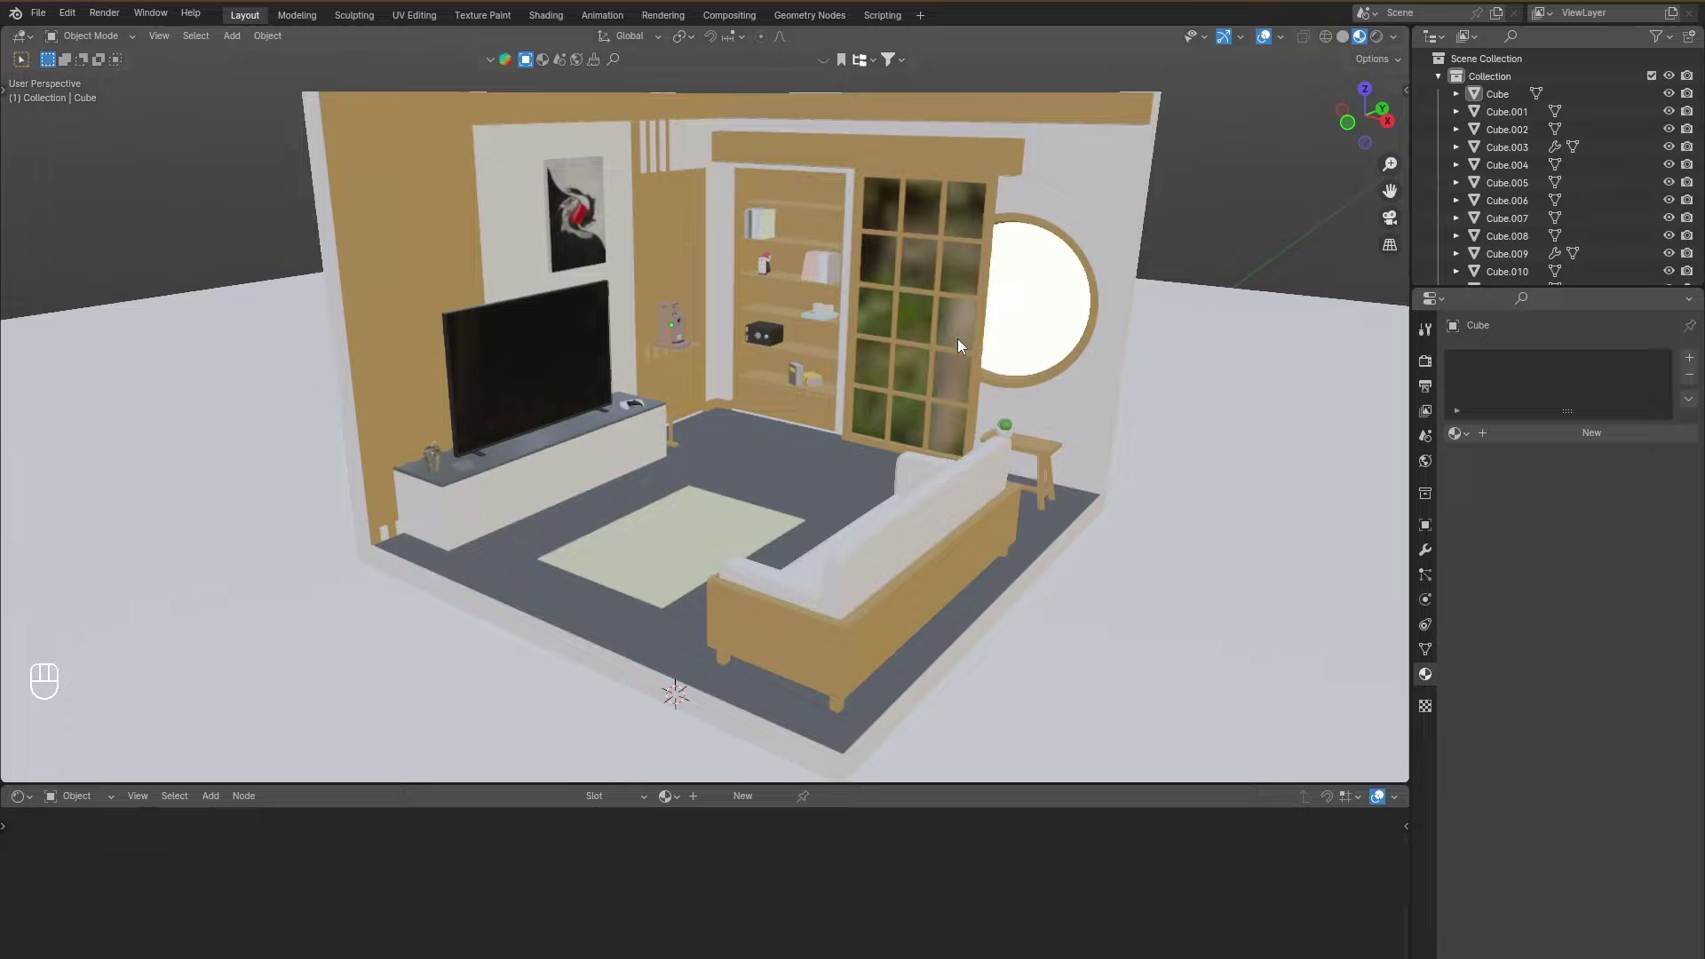
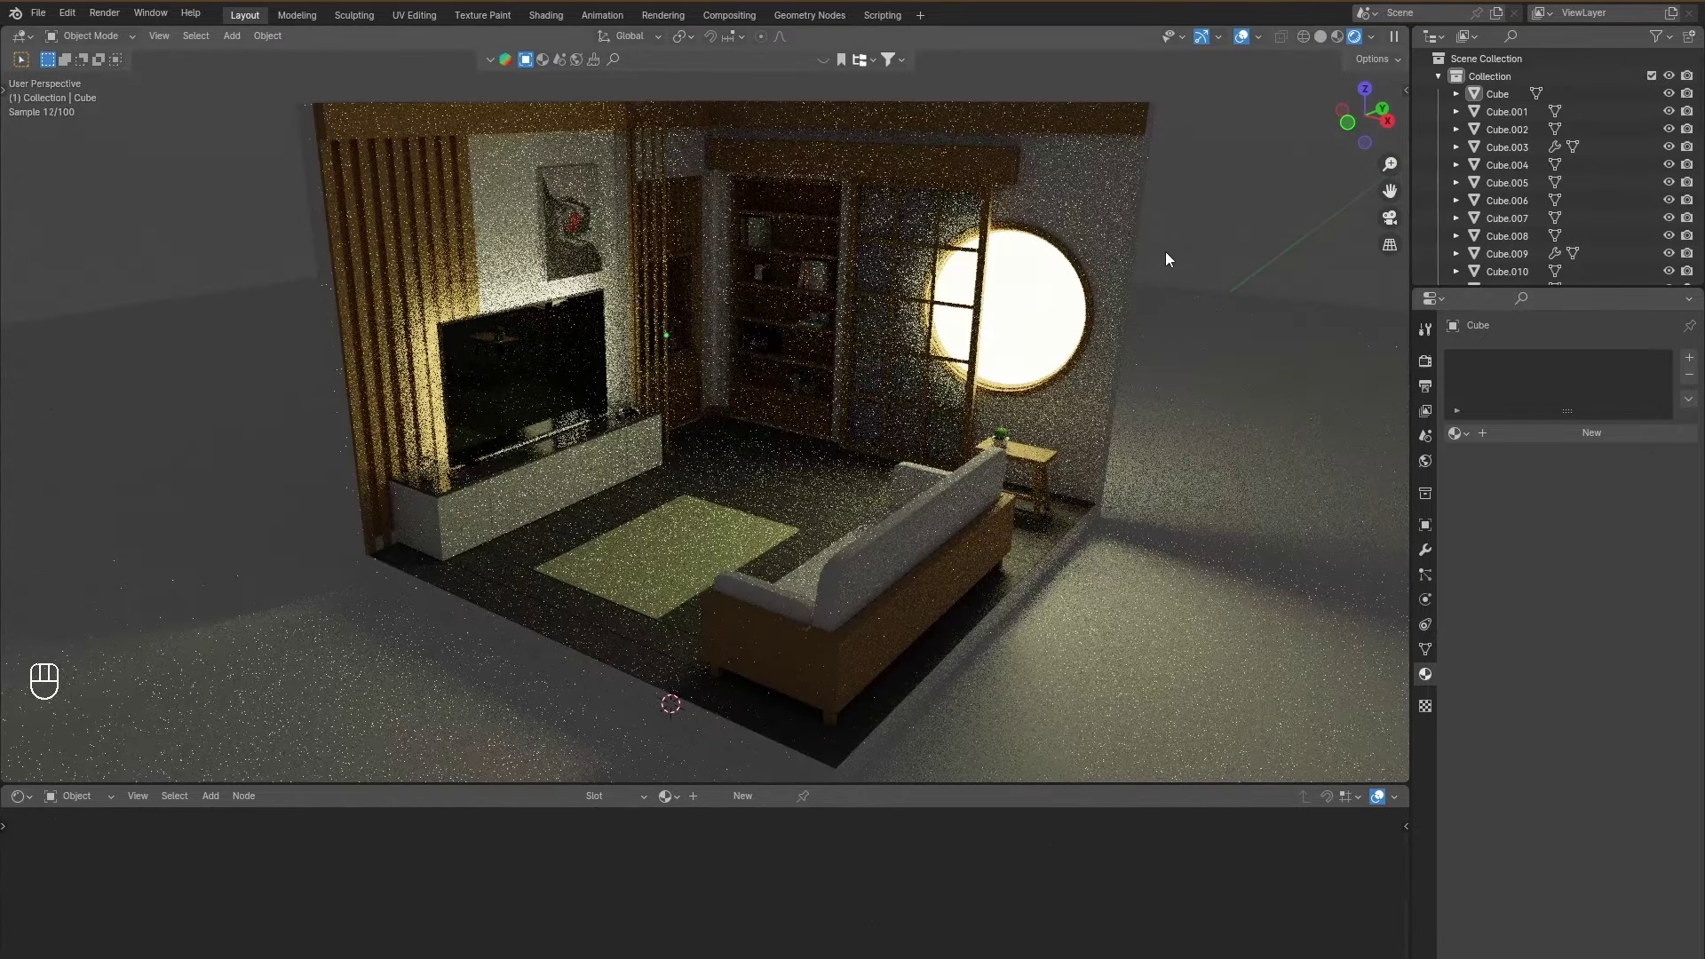
Orbit and zoom around the warm rendered preview, then return to Solid shading.
{"action": "left_click_drag", "start_coordinate": [815, 337], "coordinate": [845, 366]}
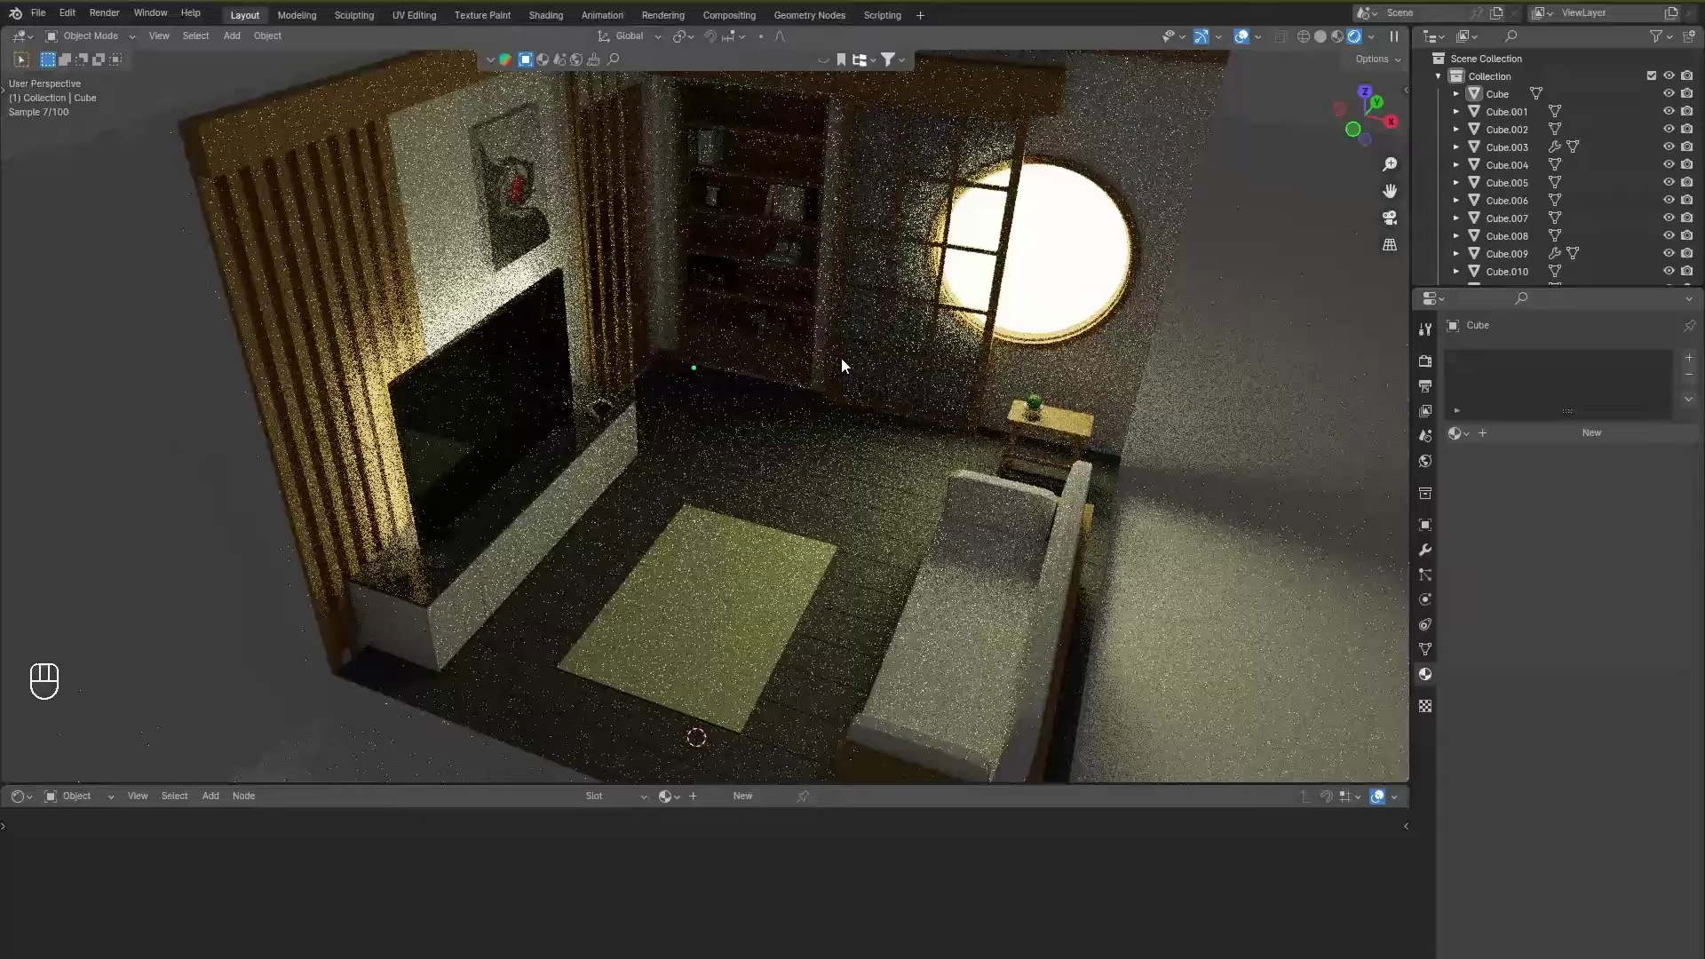
{"action": "left_click_drag", "start_coordinate": [848, 358], "coordinate": [874, 337]}
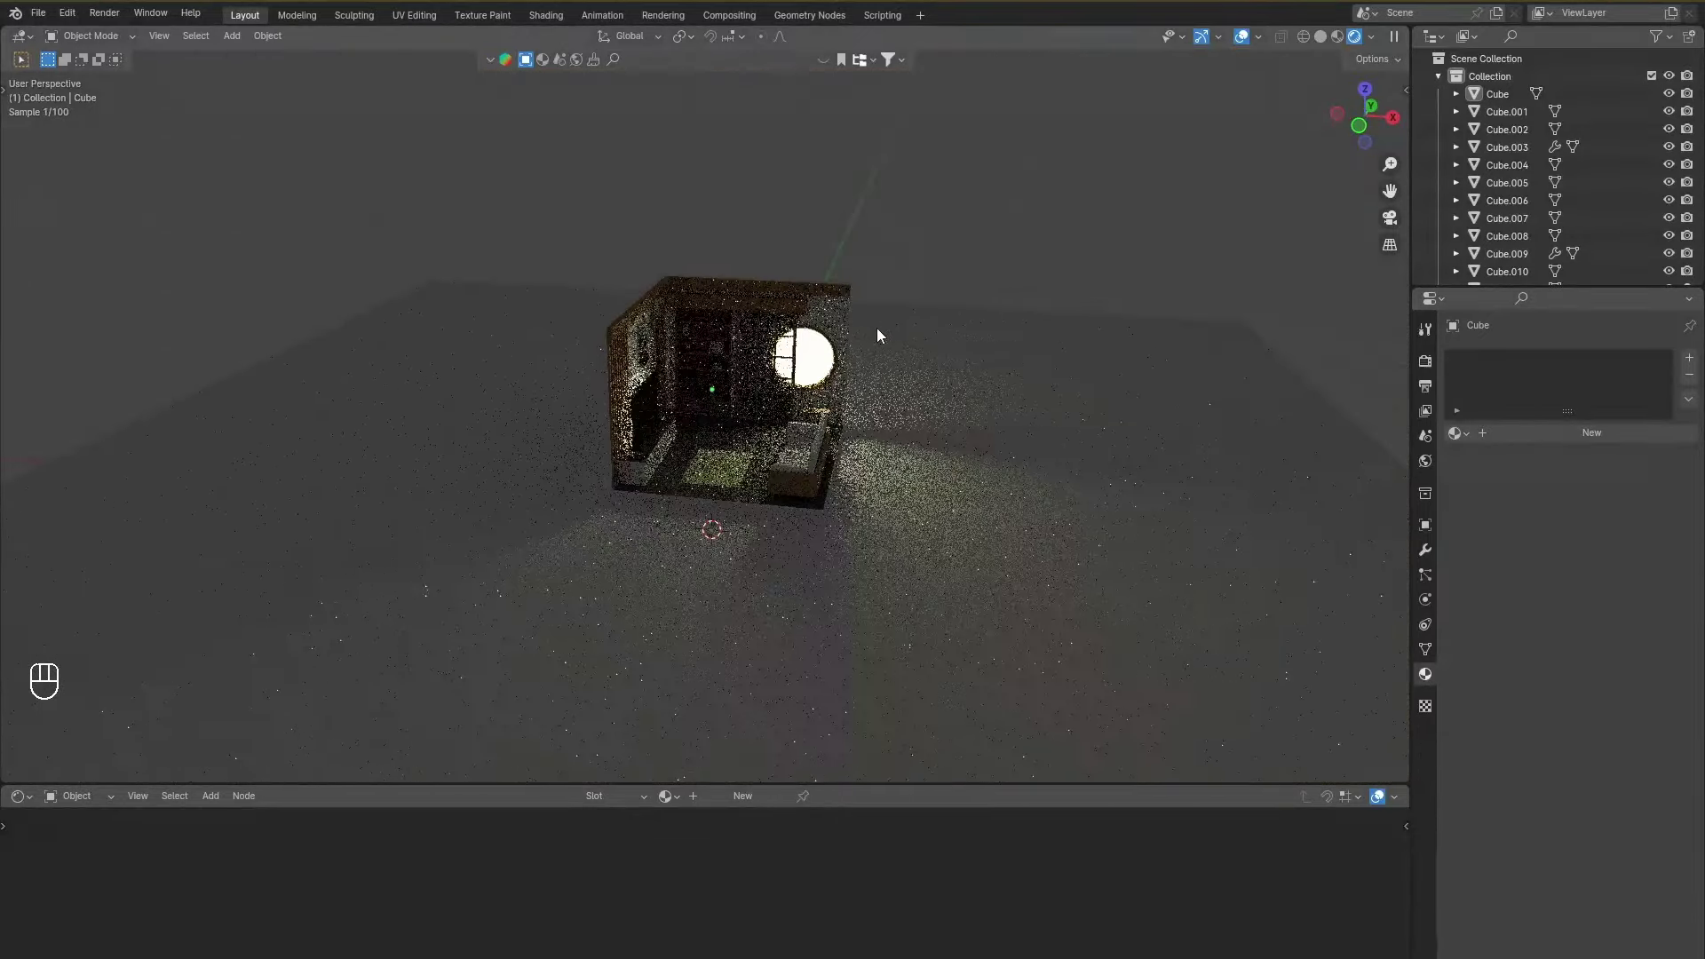
{"action": "left_click_drag", "start_coordinate": [902, 327], "coordinate": [875, 330]}
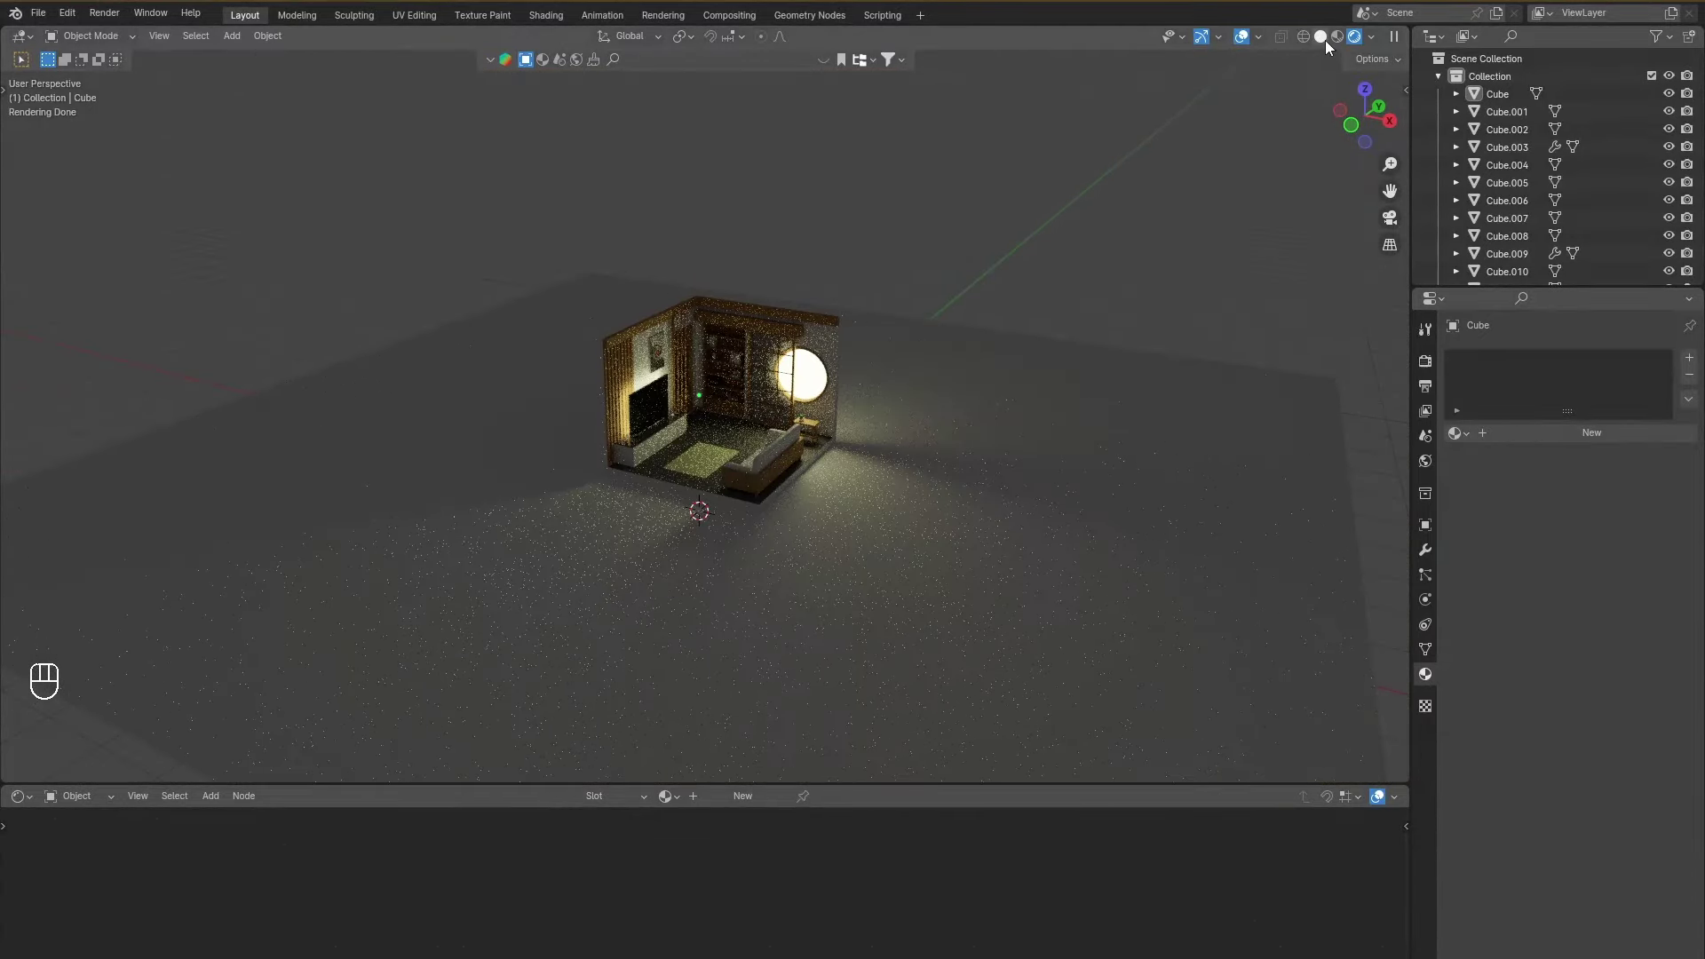
{"action": "middle_click", "coordinate": [913, 382]}
Add a camera via Shift+A and bring up the Output Properties at 1920×1080.
{"action": "middle_click", "coordinate": [923, 395]}
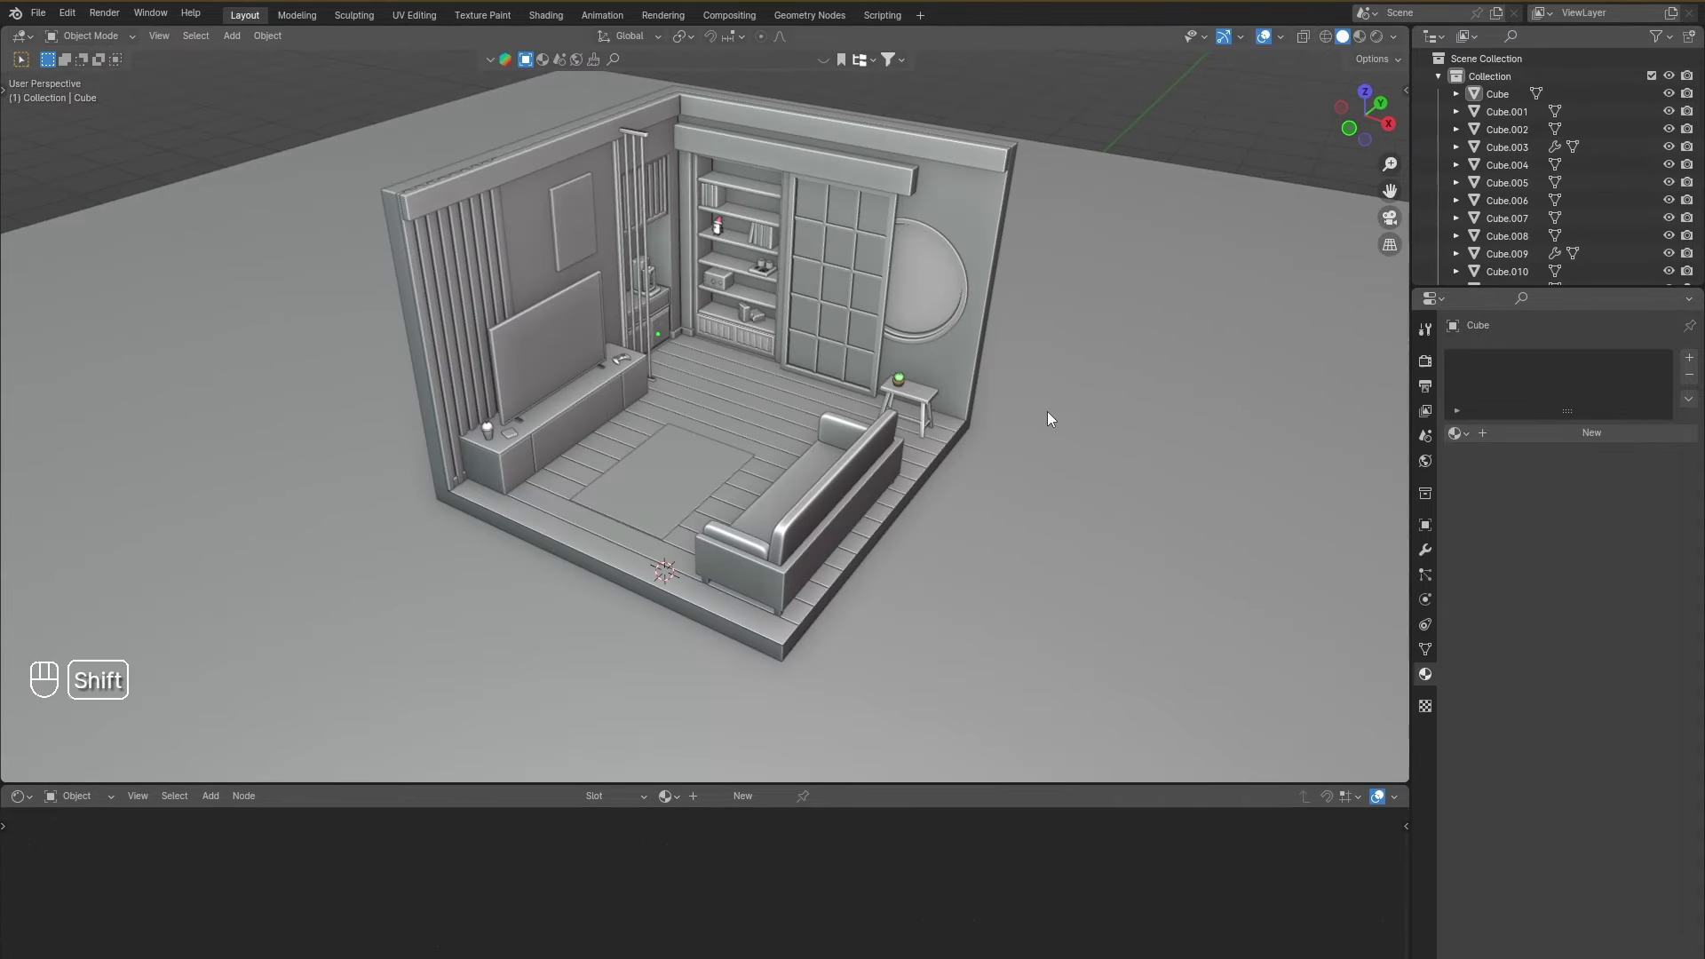
{"action": "key", "text": "shift+a"}
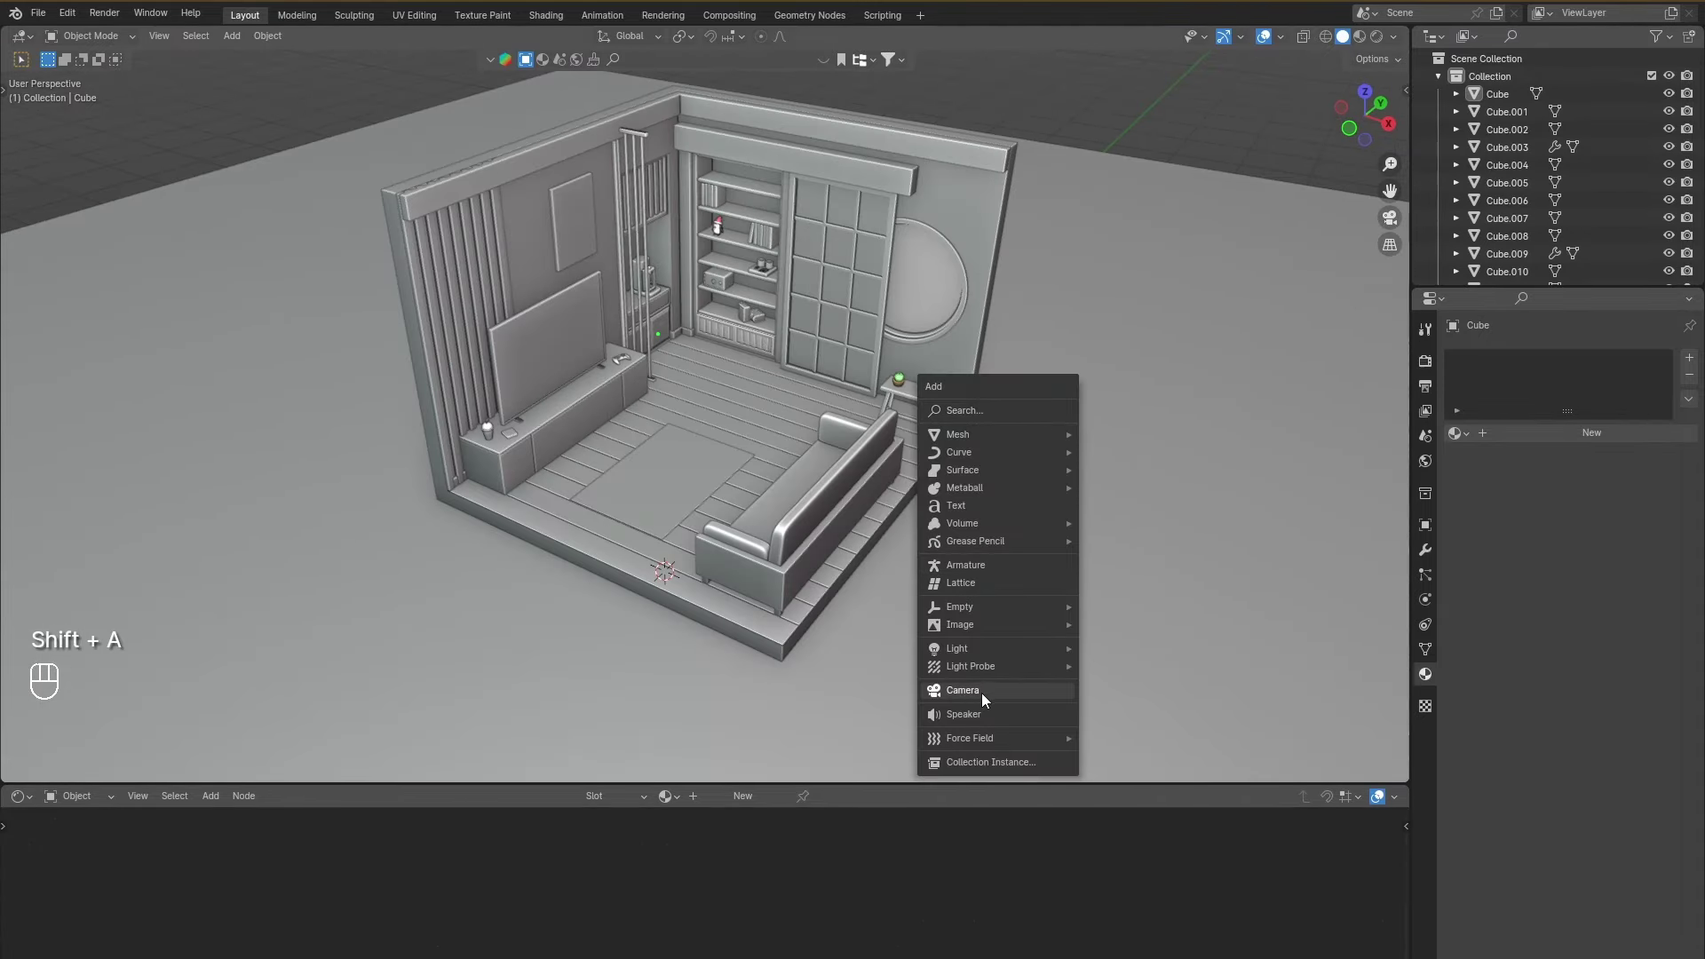
{"action": "middle_click", "coordinate": [919, 582]}
{"action": "middle_click", "coordinate": [912, 564]}
{"action": "left_click_drag", "start_coordinate": [908, 572], "coordinate": [909, 598]}
{"action": "middle_click", "coordinate": [903, 589]}
{"action": "left_click", "coordinate": [896, 595]}
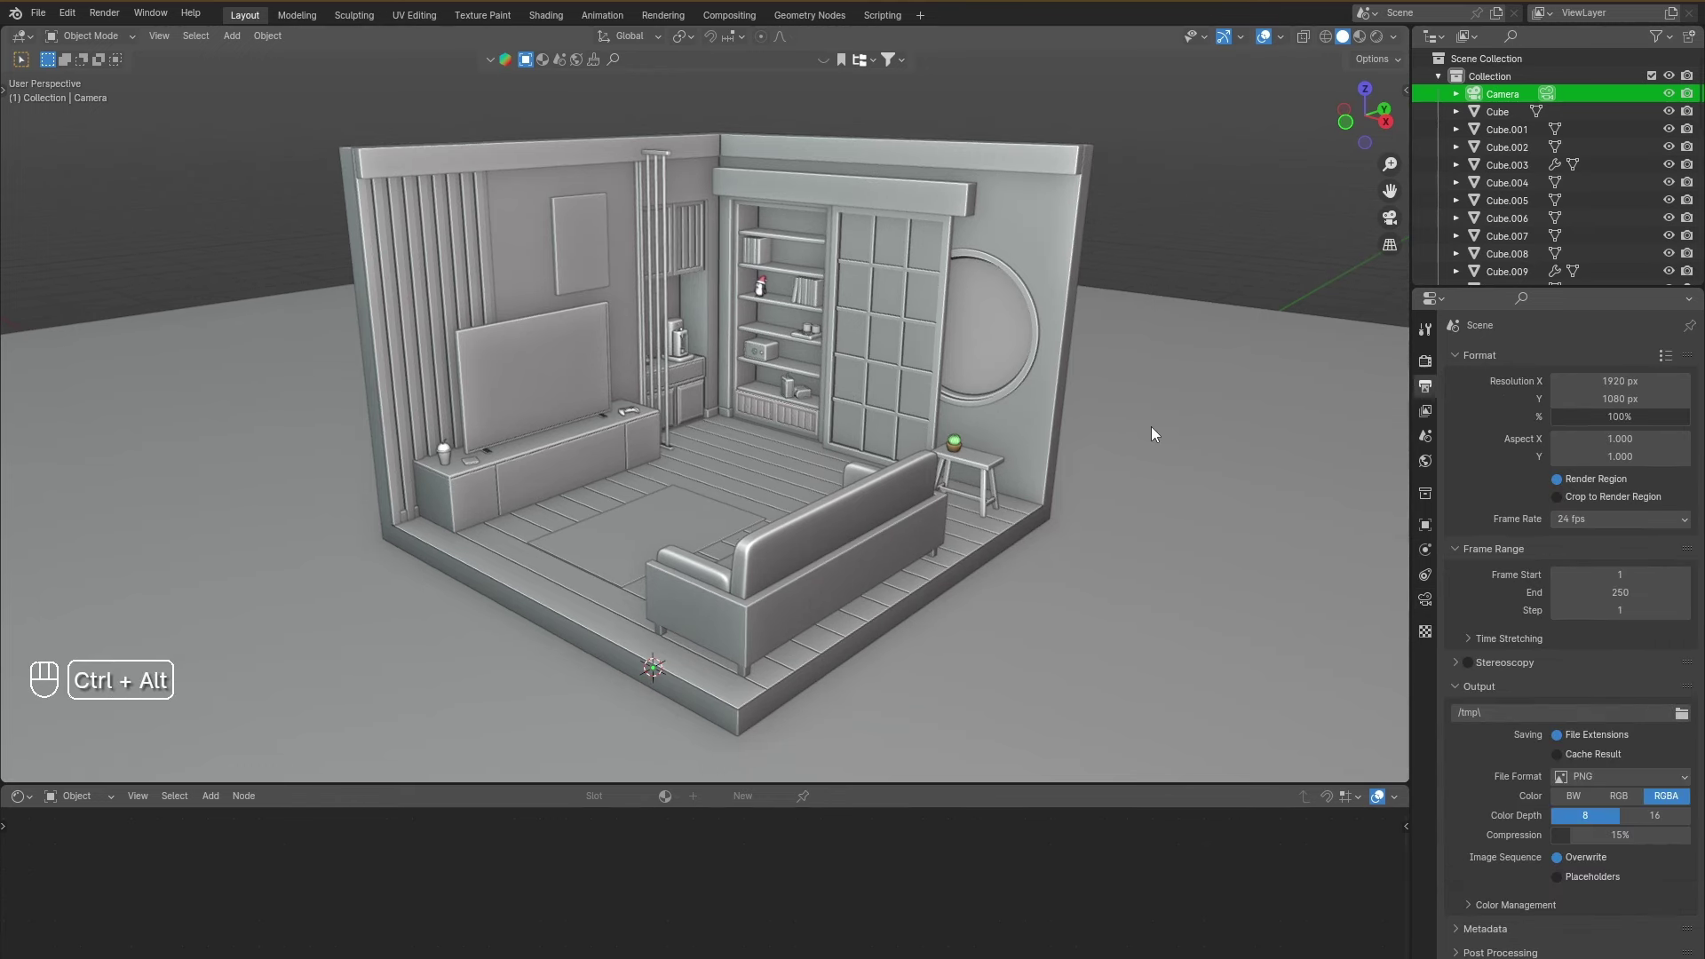
Look through the new camera and shift it horizontally, then vertically, toward the room.
{"action": "key", "text": "ctrl+alt+KP_0"}
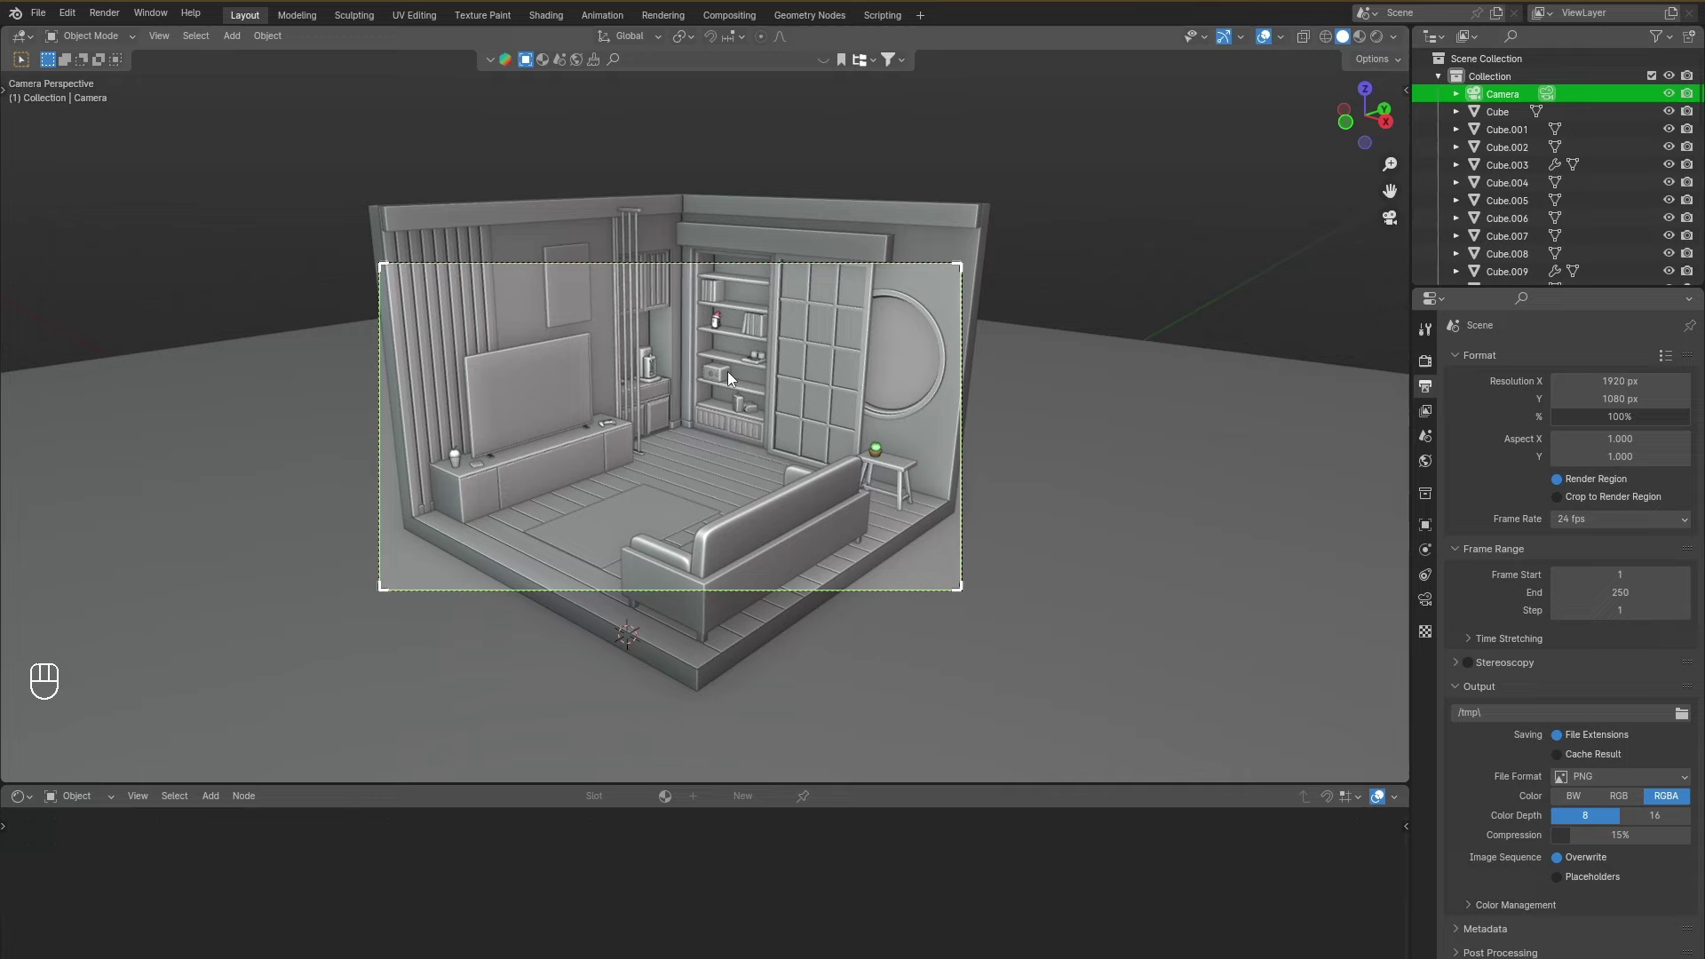
{"action": "middle_click", "coordinate": [1419, 370]}
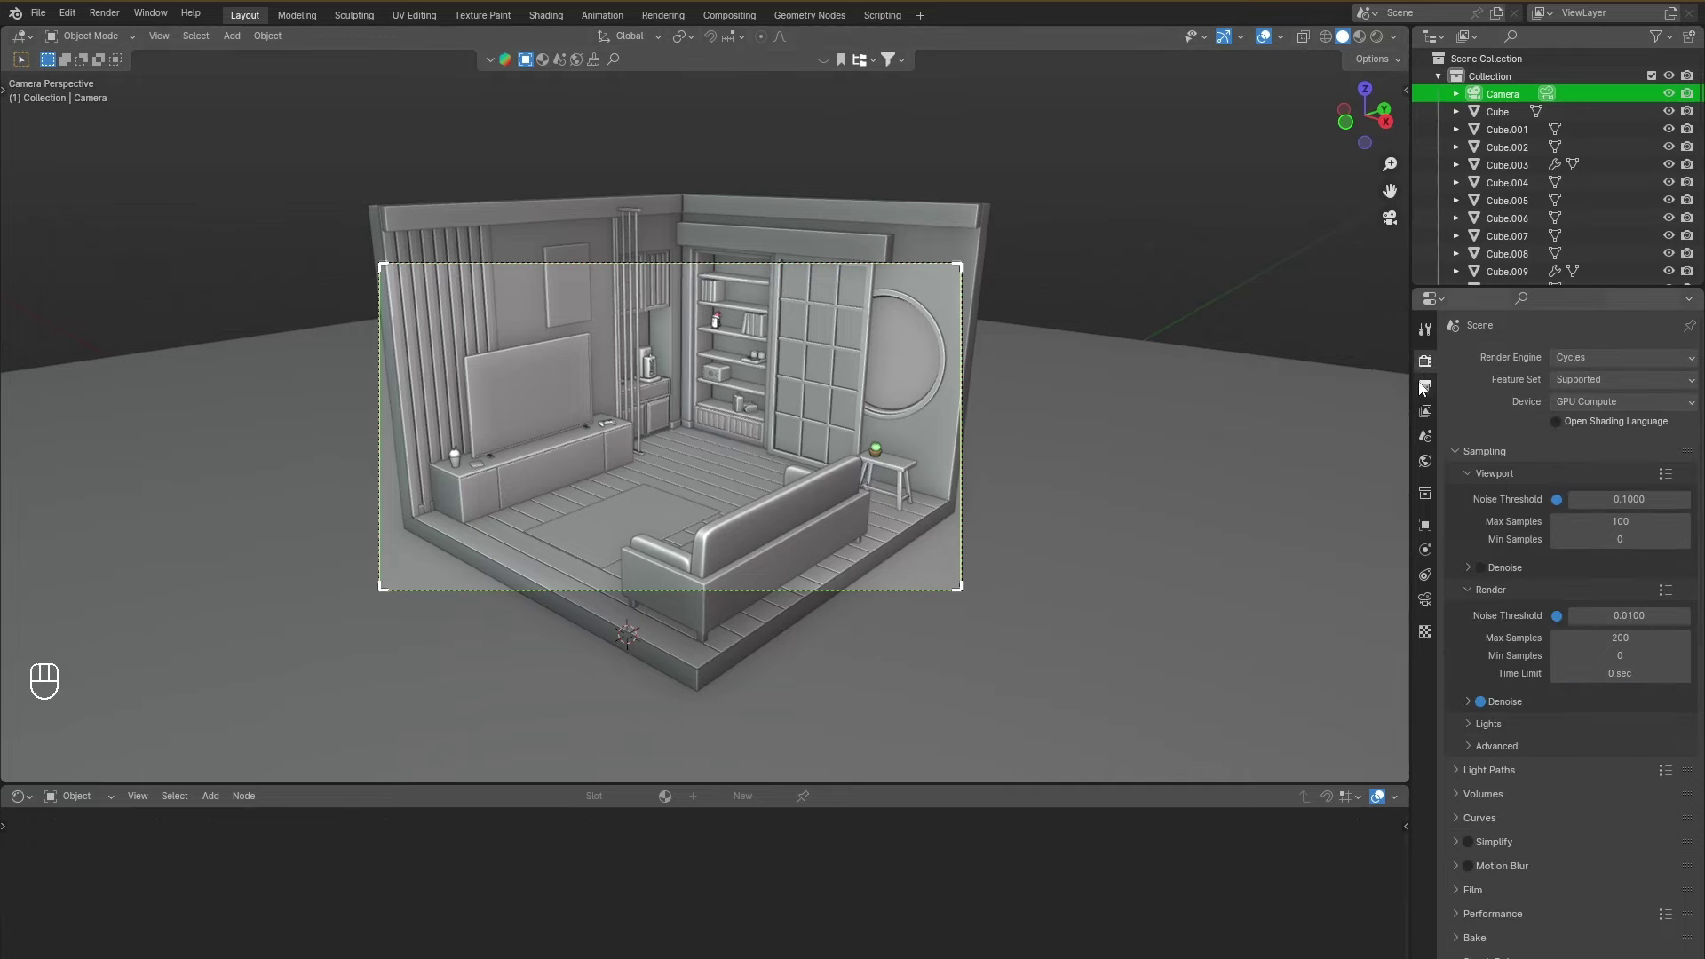
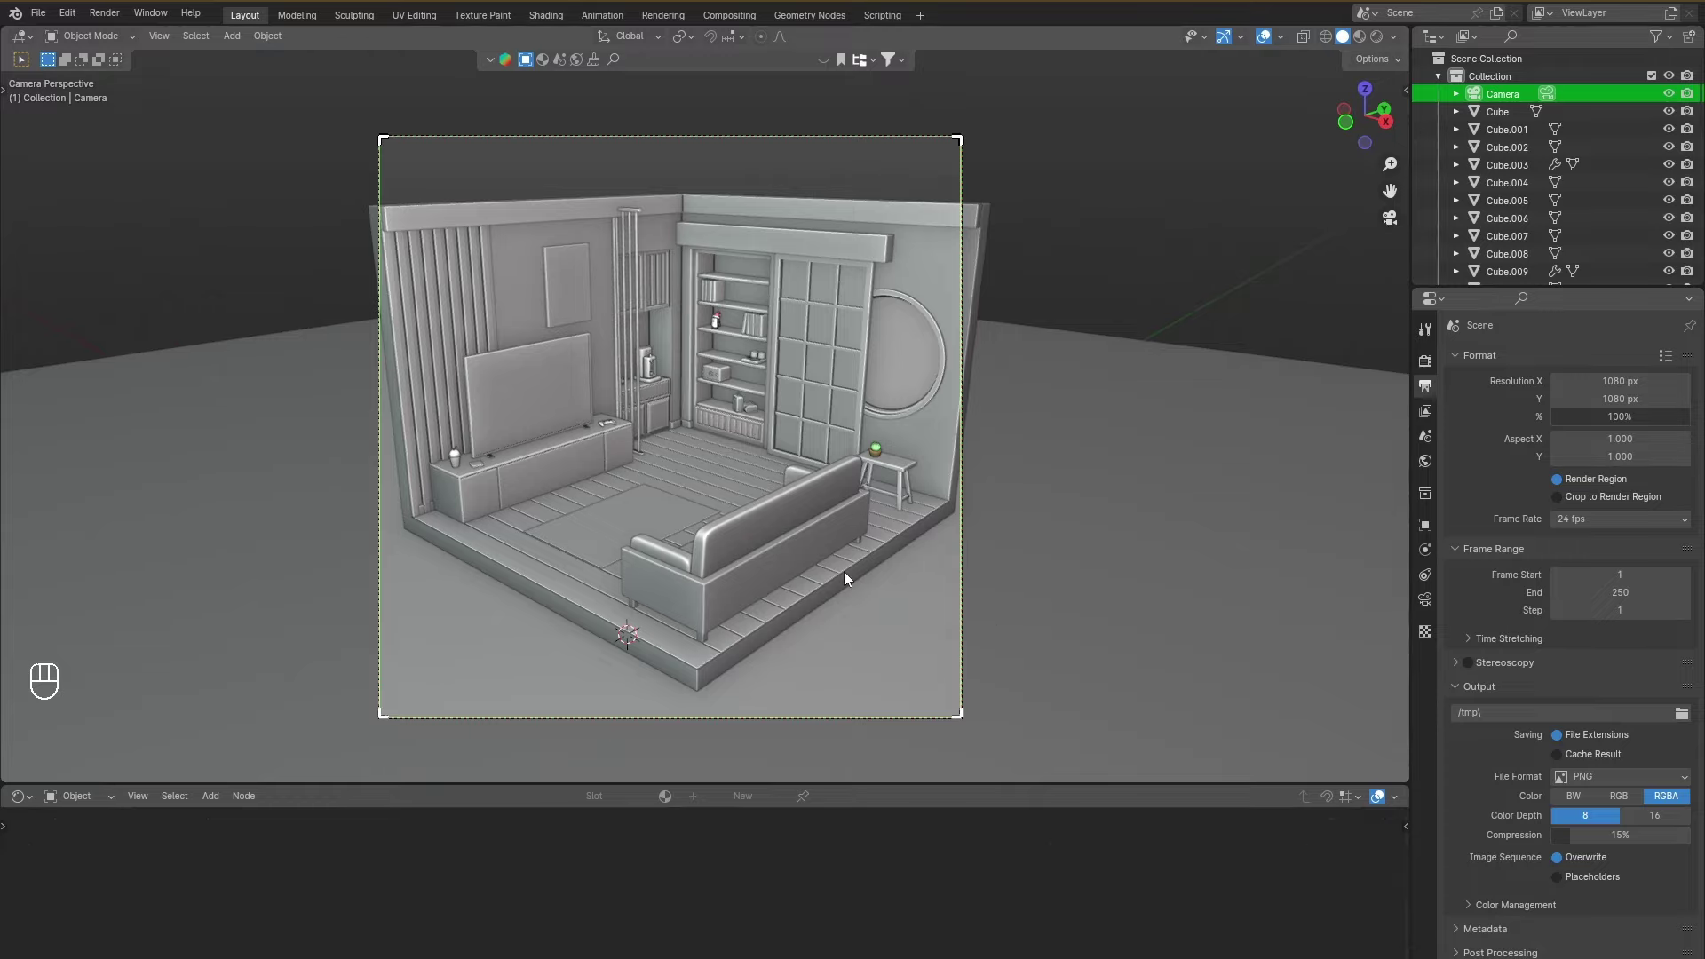
{"action": "key", "text": "g"}
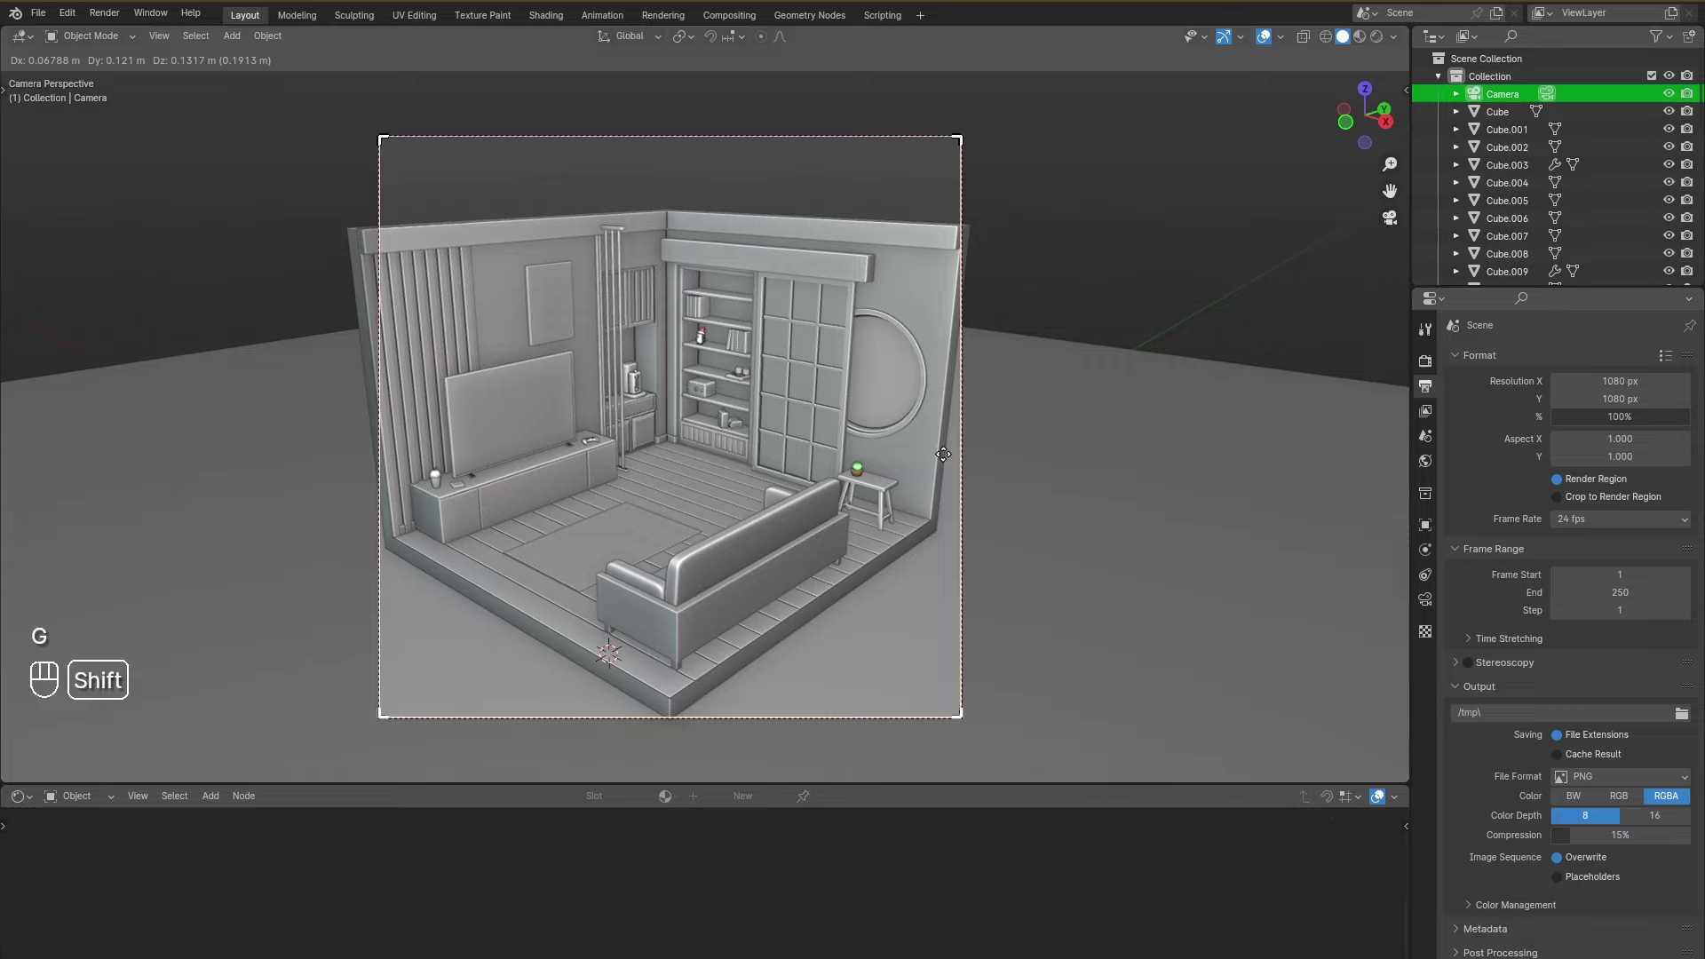
{"action": "key", "text": "shift+z"}
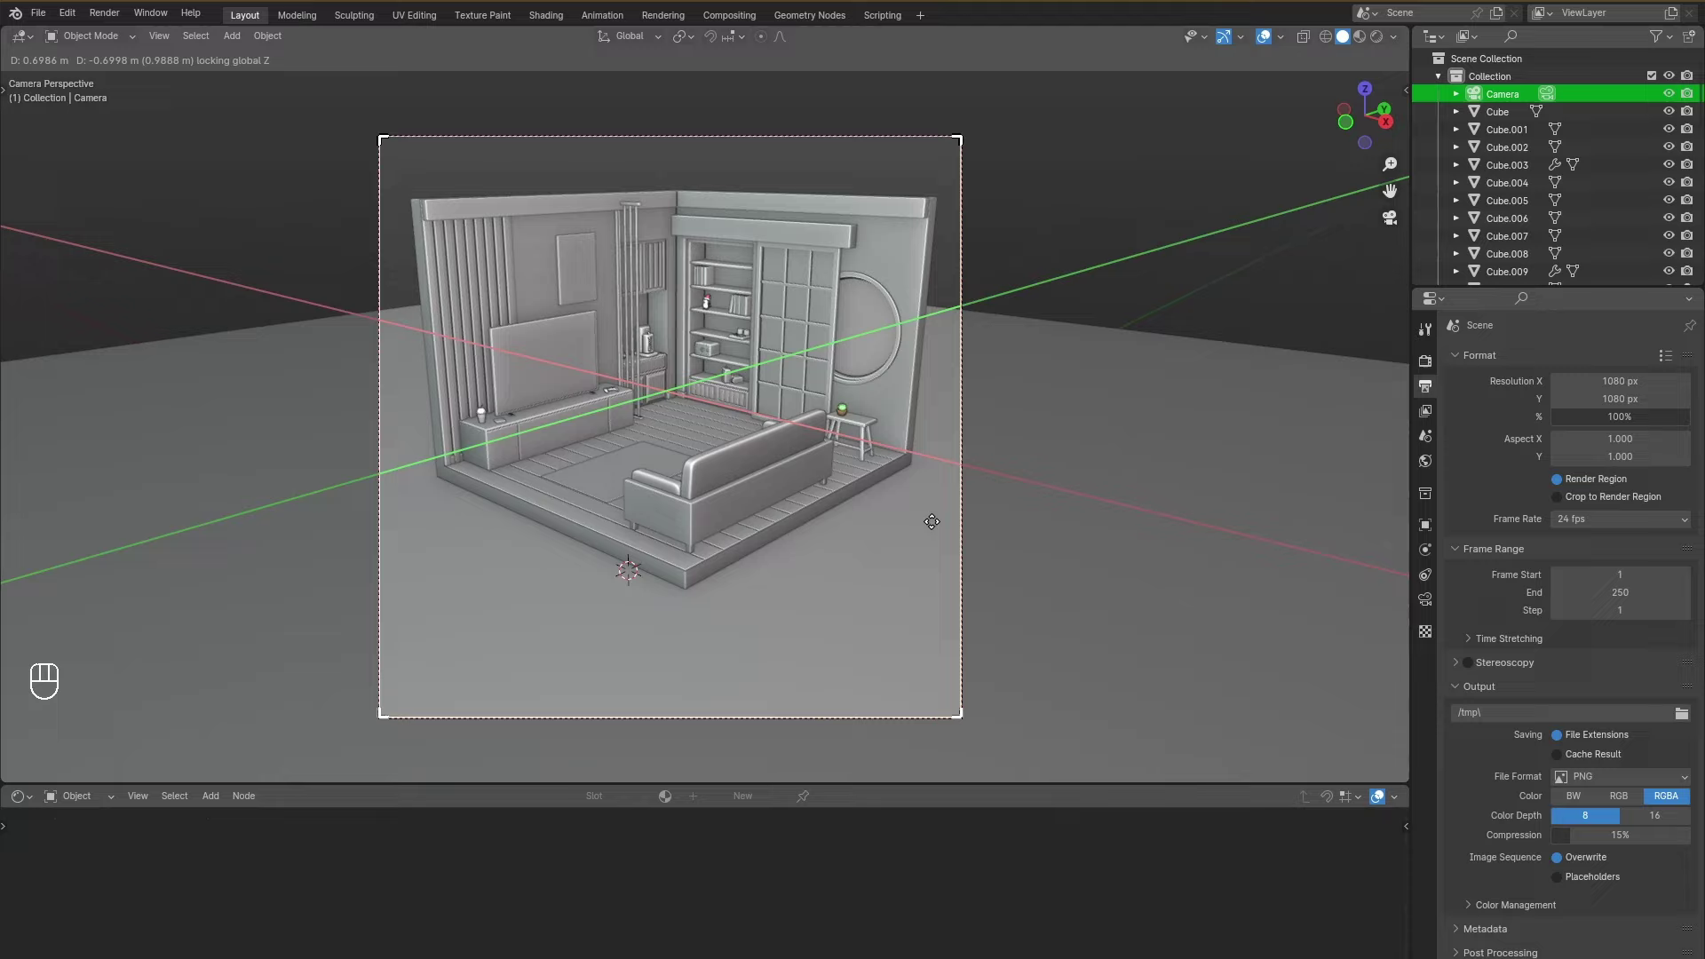
{"action": "key", "text": "g"}
{"action": "key", "text": "z"}
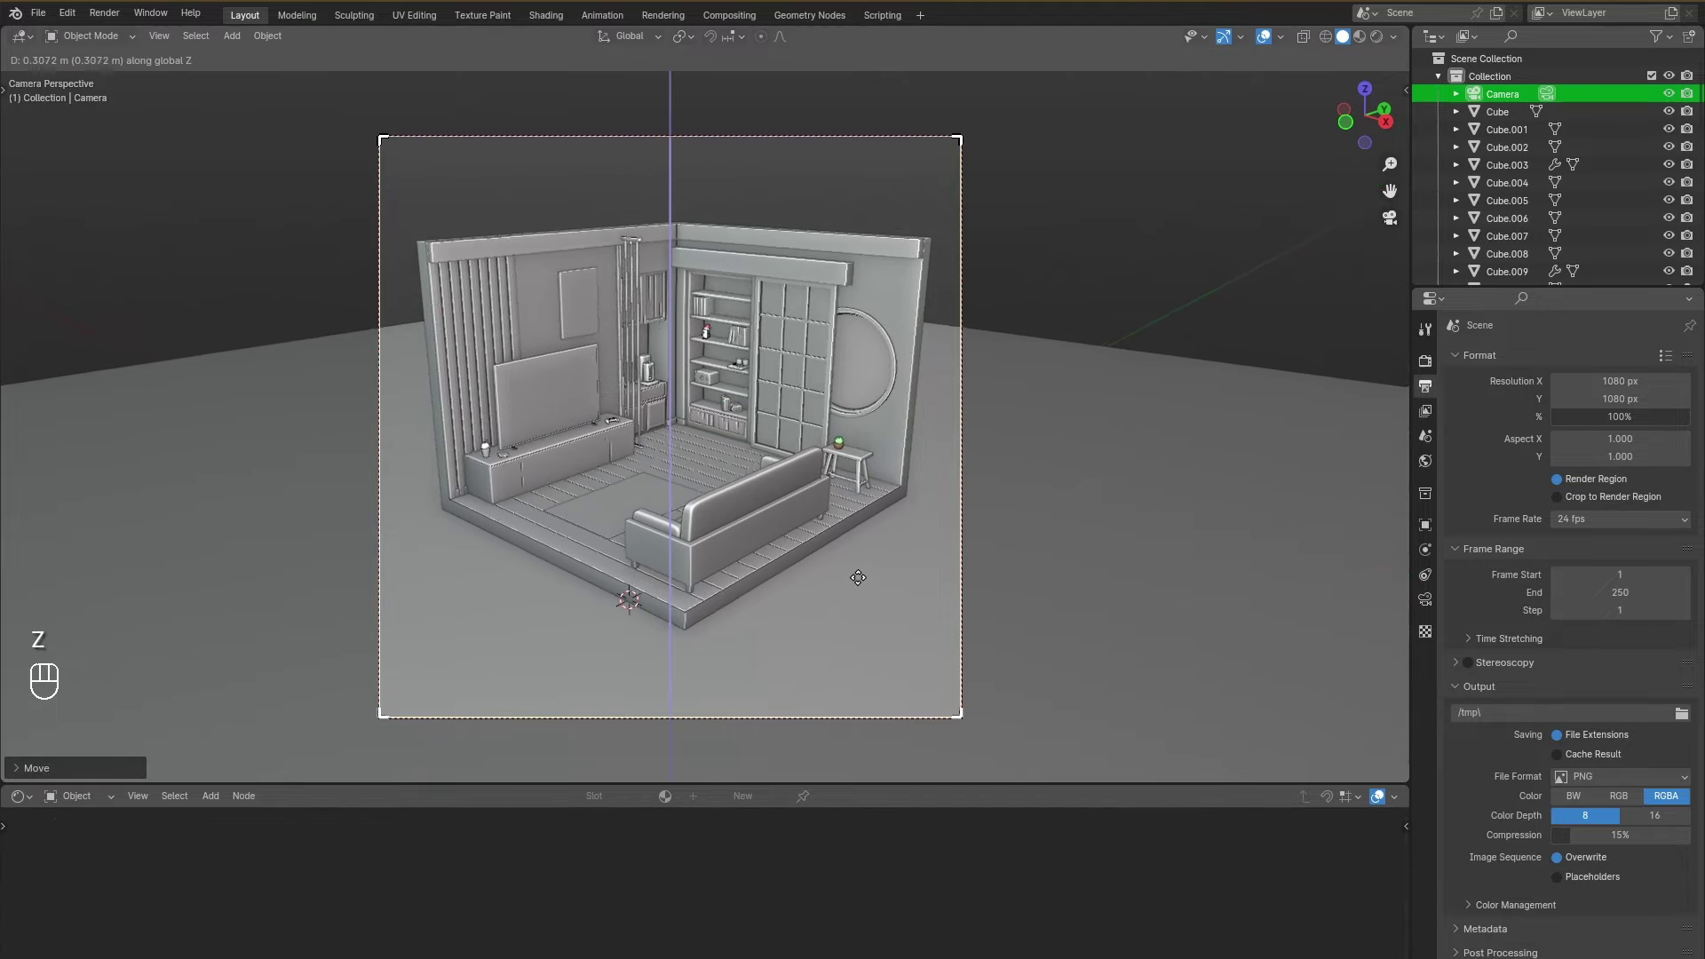
Tilt the camera about X and raise it along Z so the room sits centred in frame.
{"action": "key", "text": "r"}
{"action": "key", "text": "x"}
{"action": "key", "text": "x"}
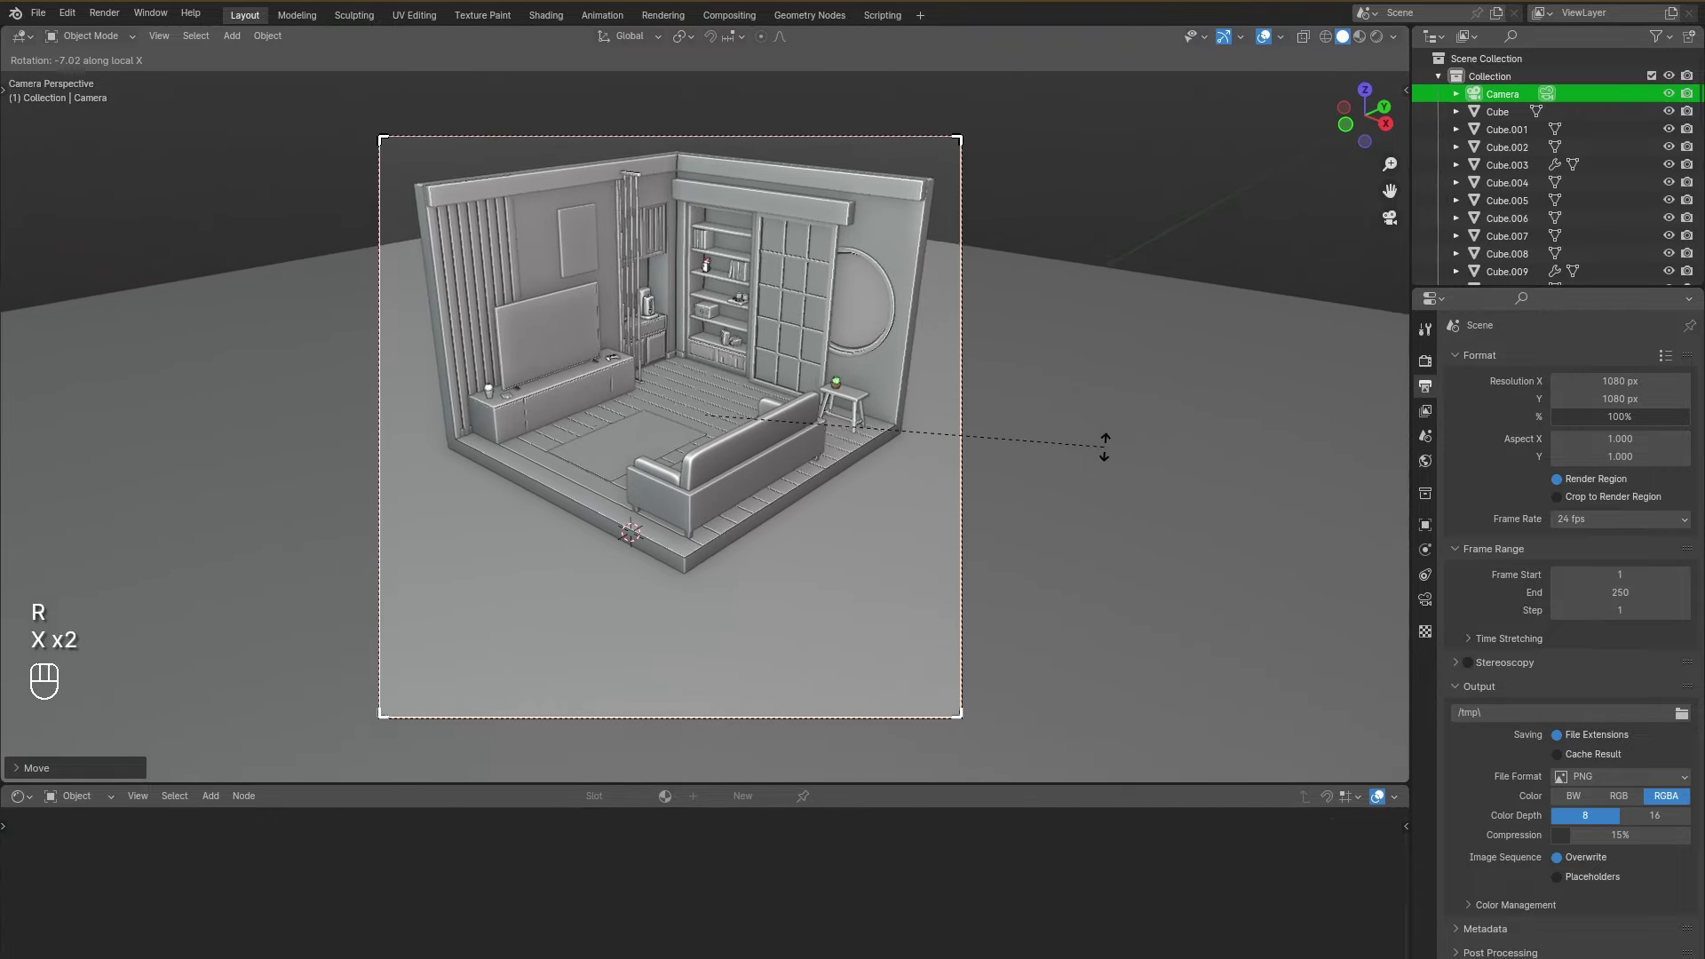
{"action": "left_click", "coordinate": [1108, 452]}
{"action": "key", "text": "g"}
{"action": "key", "text": "z"}
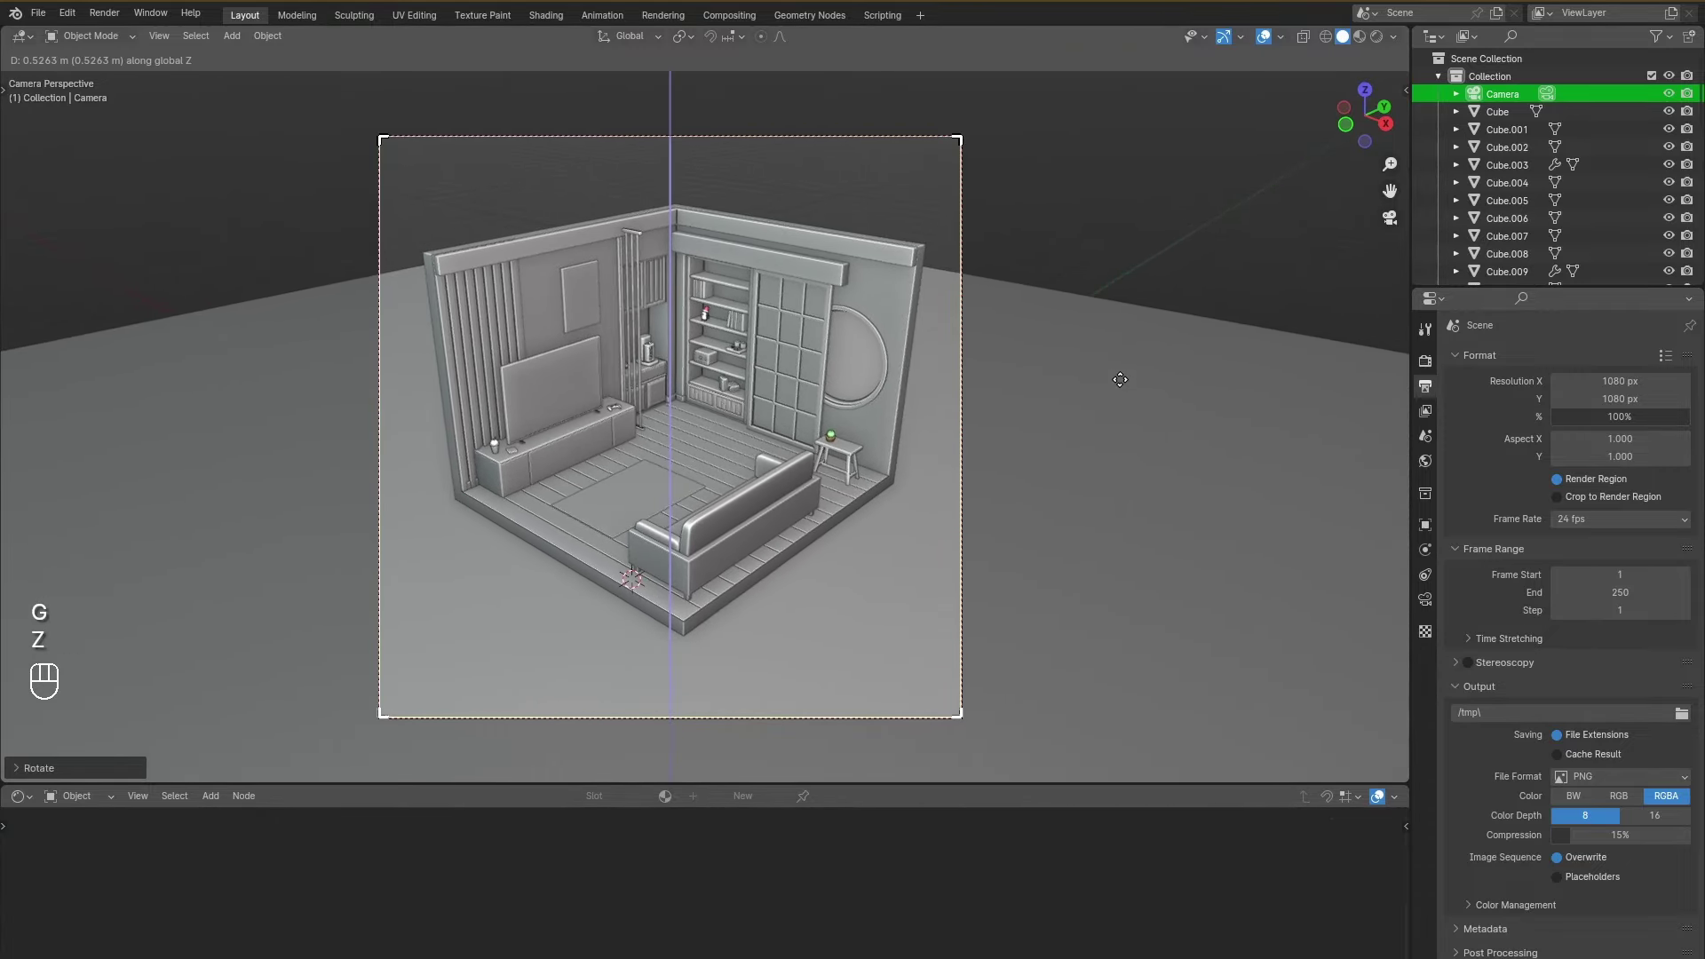
{"action": "left_click_drag", "start_coordinate": [1129, 378], "coordinate": [1015, 335]}
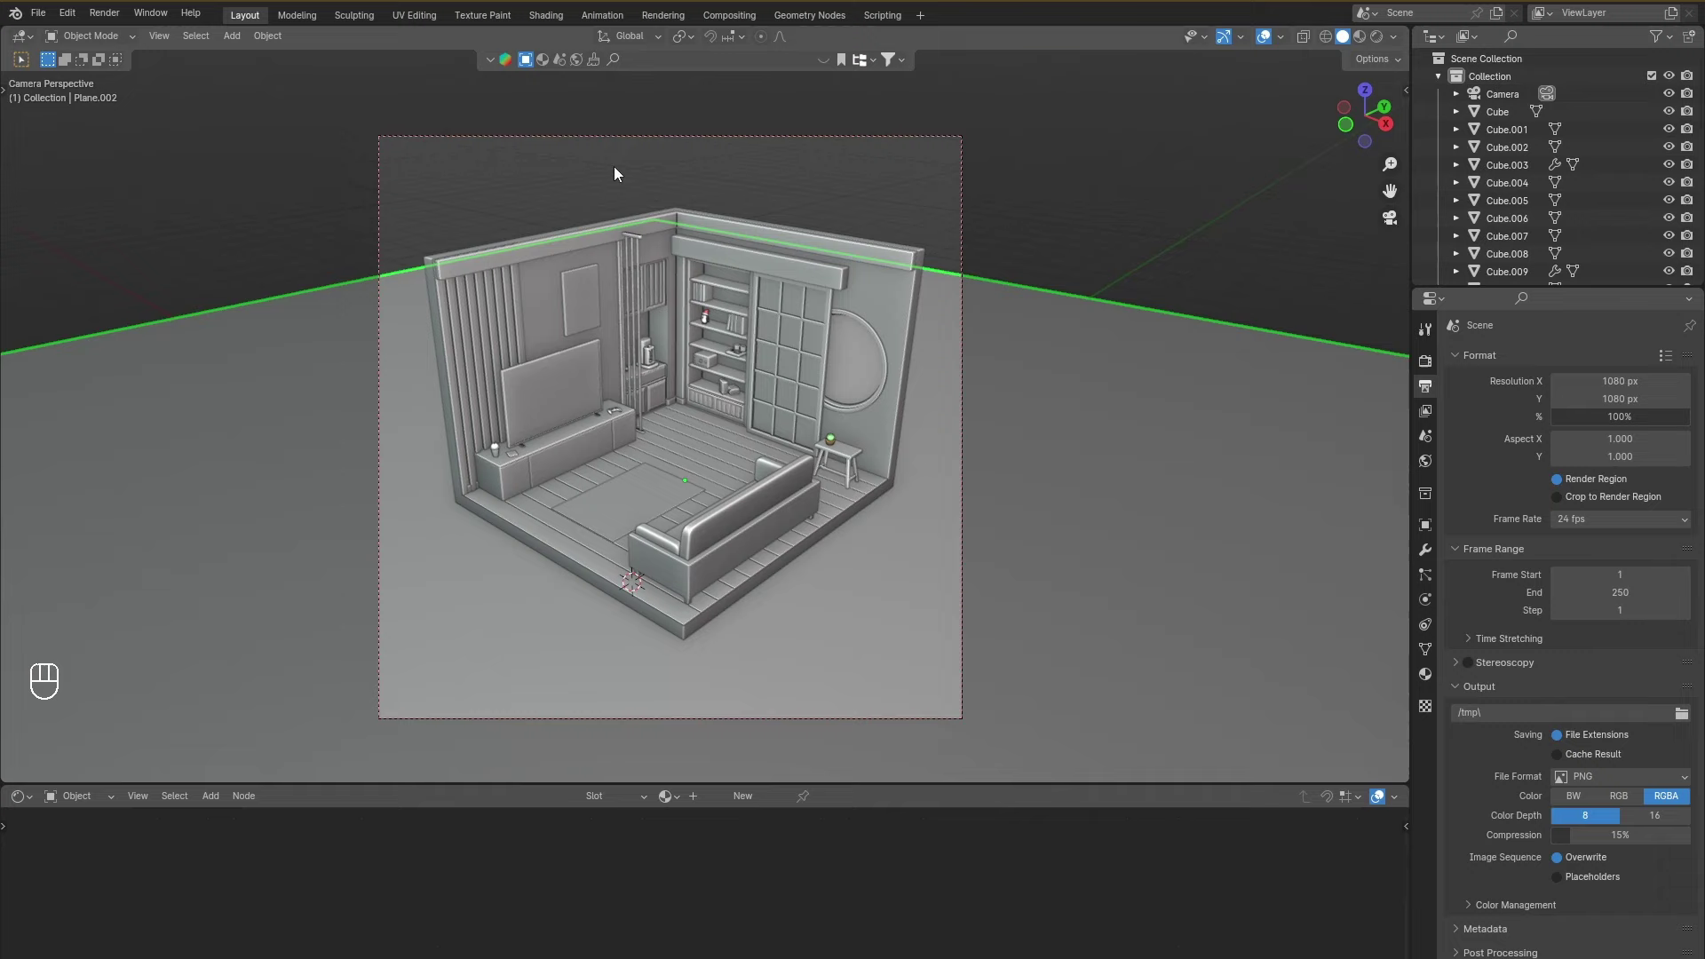
Scale up the ground plane Plane.002 to fill the background and save the file.
{"action": "key", "text": "s"}
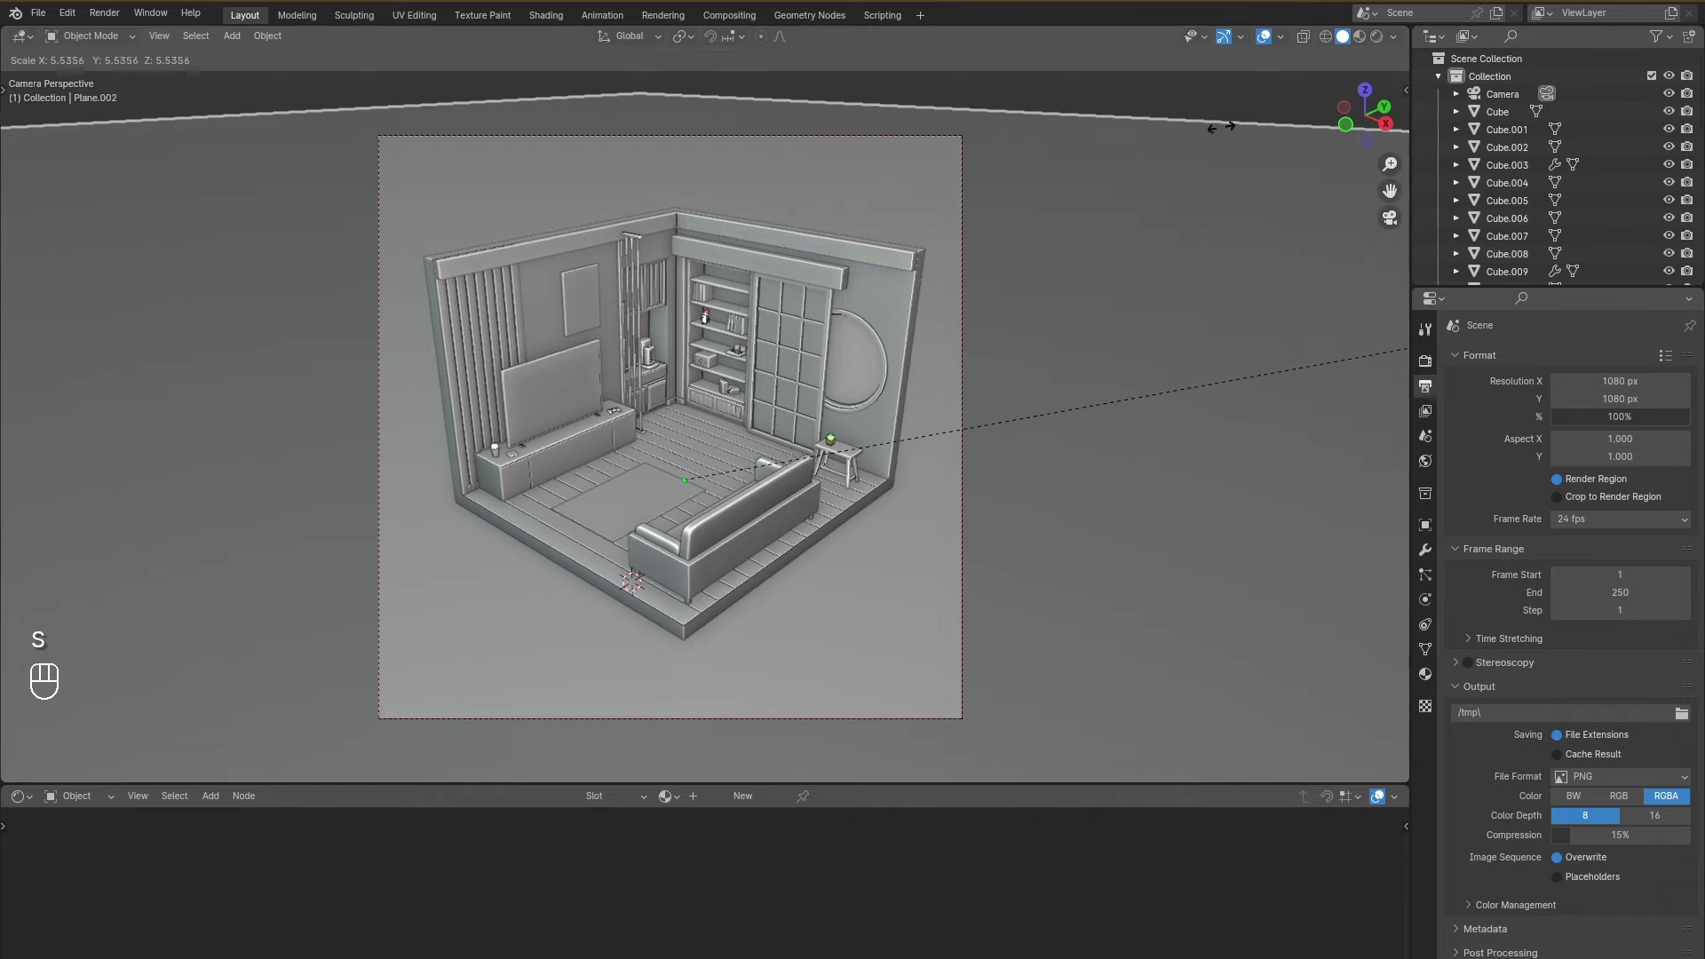
{"action": "key", "text": "ctrl+s"}
{"action": "left_click", "coordinate": [1271, 41]}
{"action": "key", "text": "ctrl+s"}
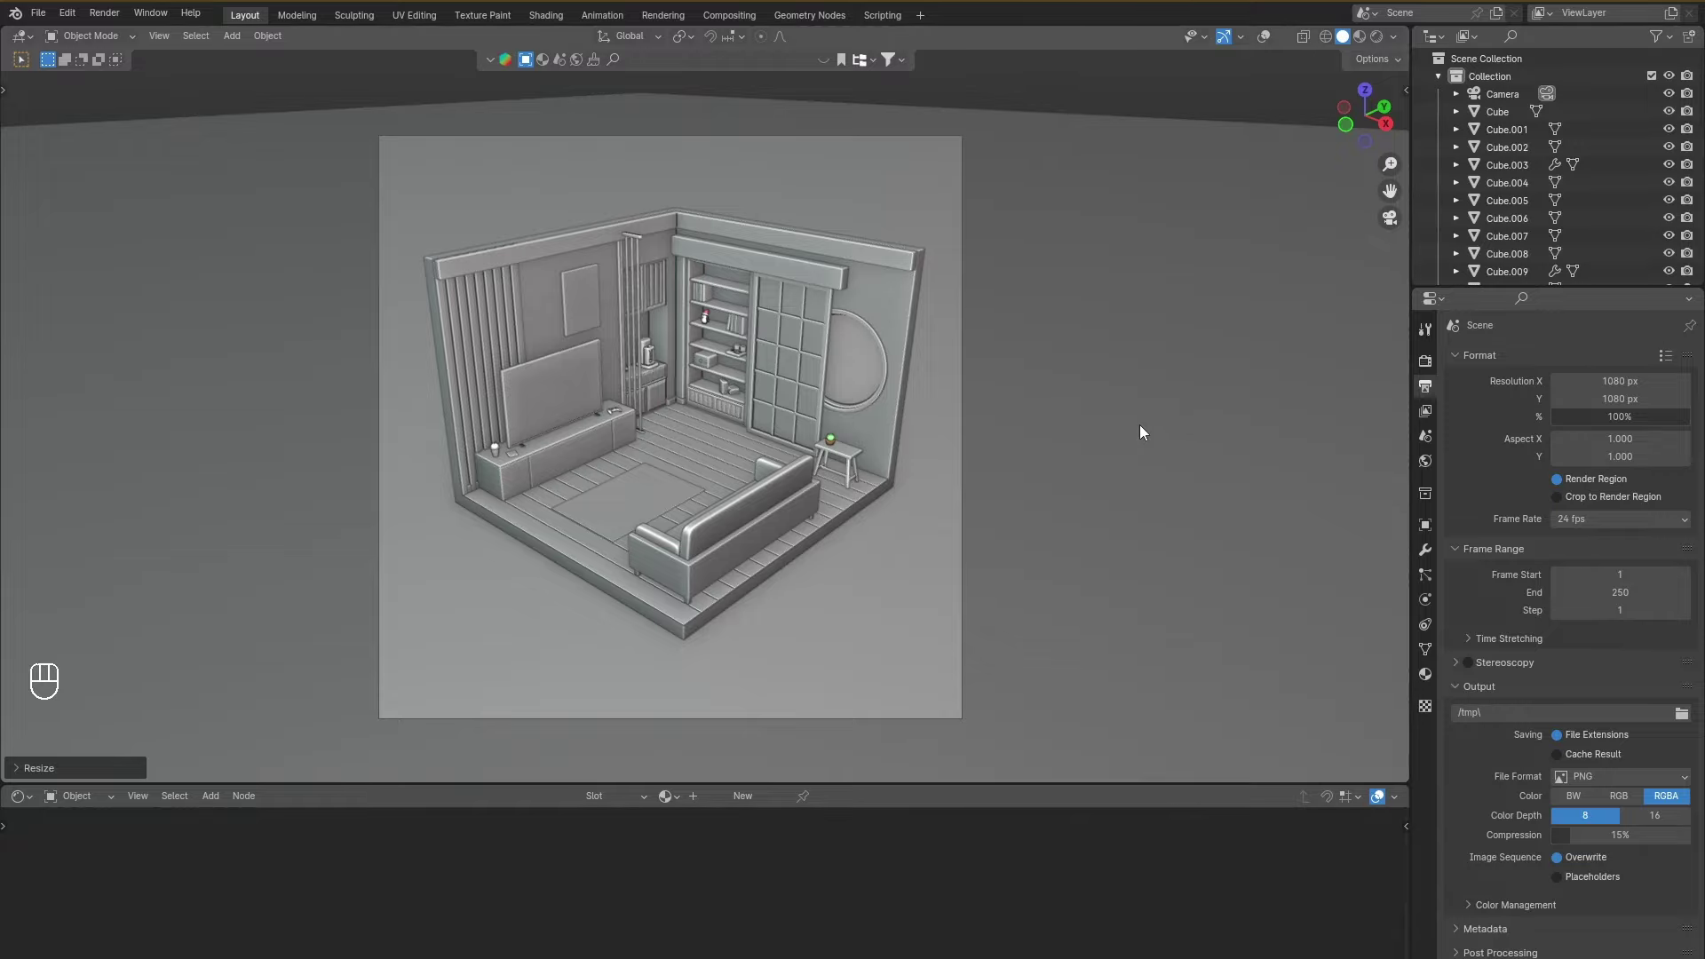
Add an area light at the centre of the room via Add > Light > Area.
{"action": "left_click_drag", "start_coordinate": [1025, 432], "coordinate": [1059, 459]}
{"action": "left_click_drag", "start_coordinate": [1062, 454], "coordinate": [1076, 436]}
{"action": "left_click_drag", "start_coordinate": [1076, 436], "coordinate": [1089, 451]}
{"action": "left_click", "coordinate": [1080, 449]}
{"action": "left_click", "coordinate": [1266, 41]}
Lift the area light to ceiling height along Z and scale it up over the room.
{"action": "key", "text": "shift+a"}
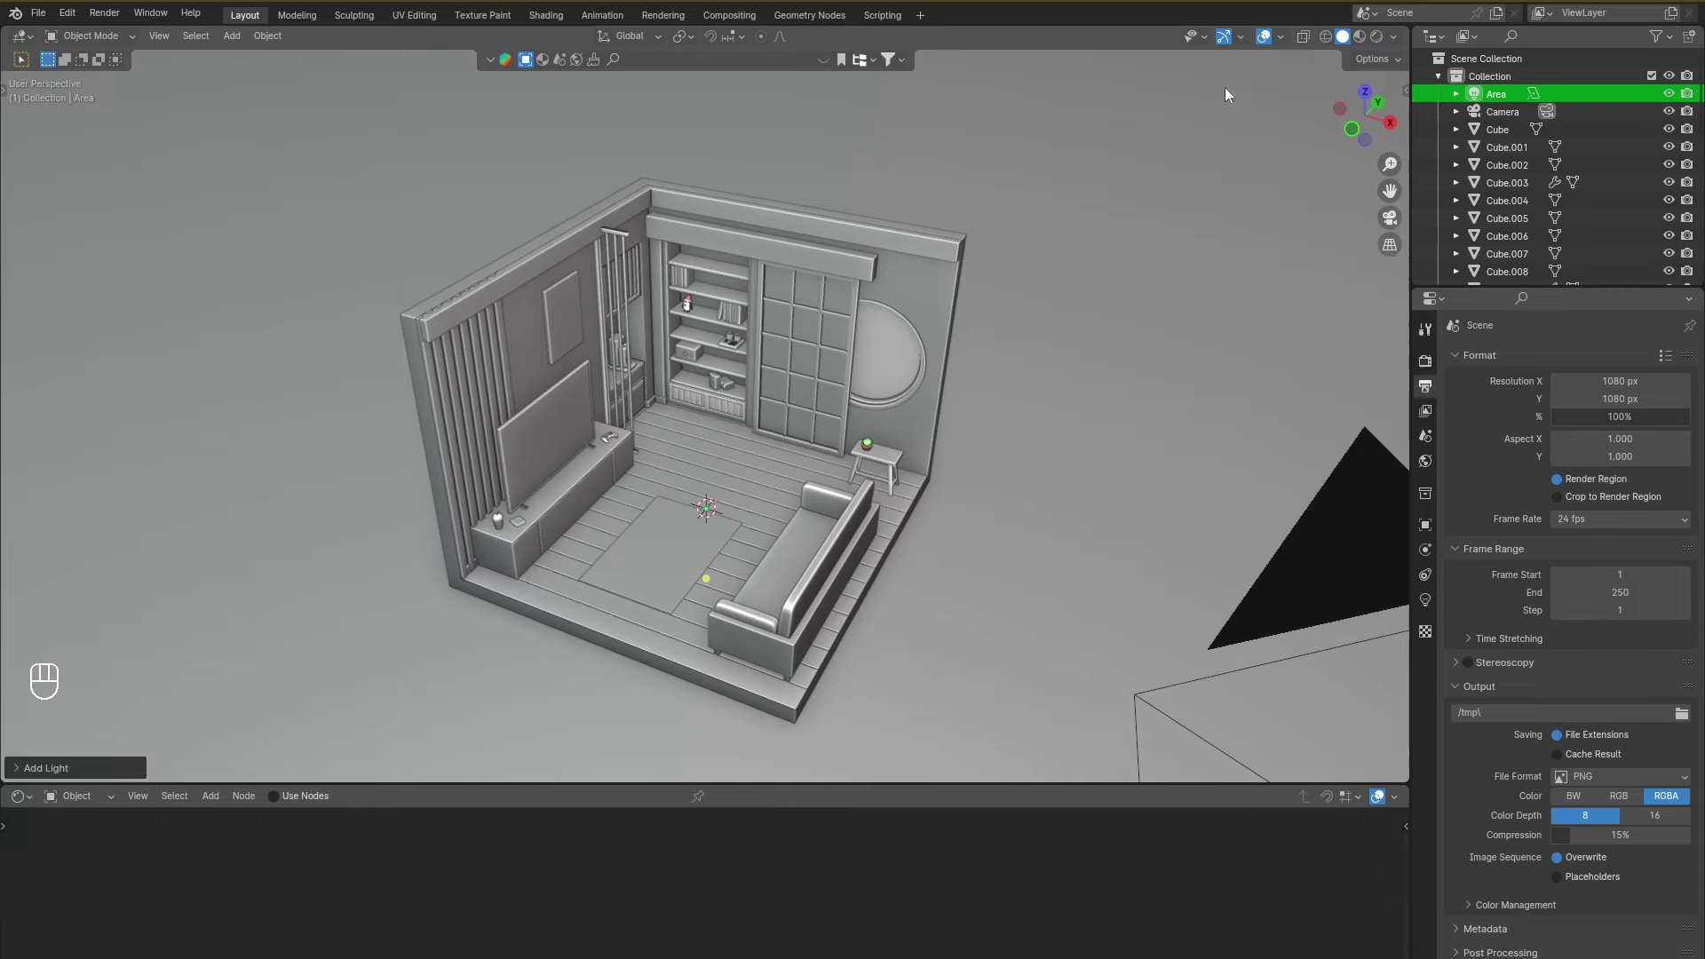
{"action": "key", "text": "g"}
{"action": "key", "text": "z"}
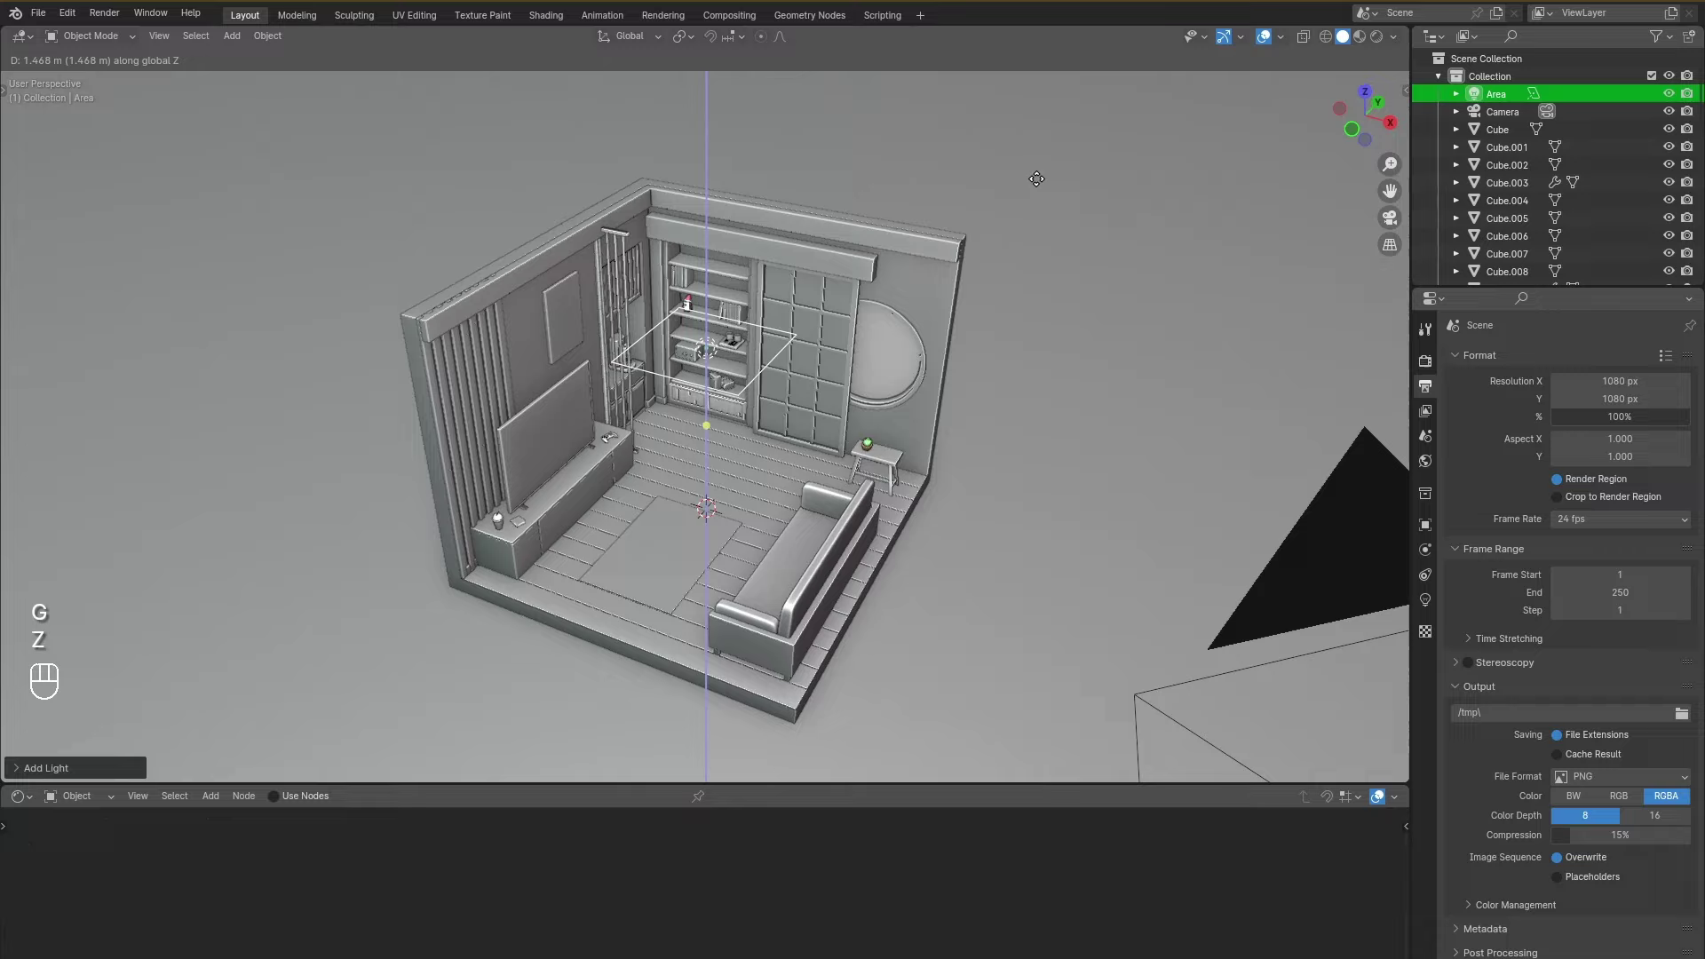
{"action": "left_click_drag", "start_coordinate": [1055, 131], "coordinate": [986, 420]}
{"action": "key", "text": "s"}
{"action": "left_click_drag", "start_coordinate": [1273, 474], "coordinate": [1017, 398]}
Preview the lit room through the camera in rendered shading and start choosing the light colour.
{"action": "key", "text": "g"}
{"action": "key", "text": "shift+z"}
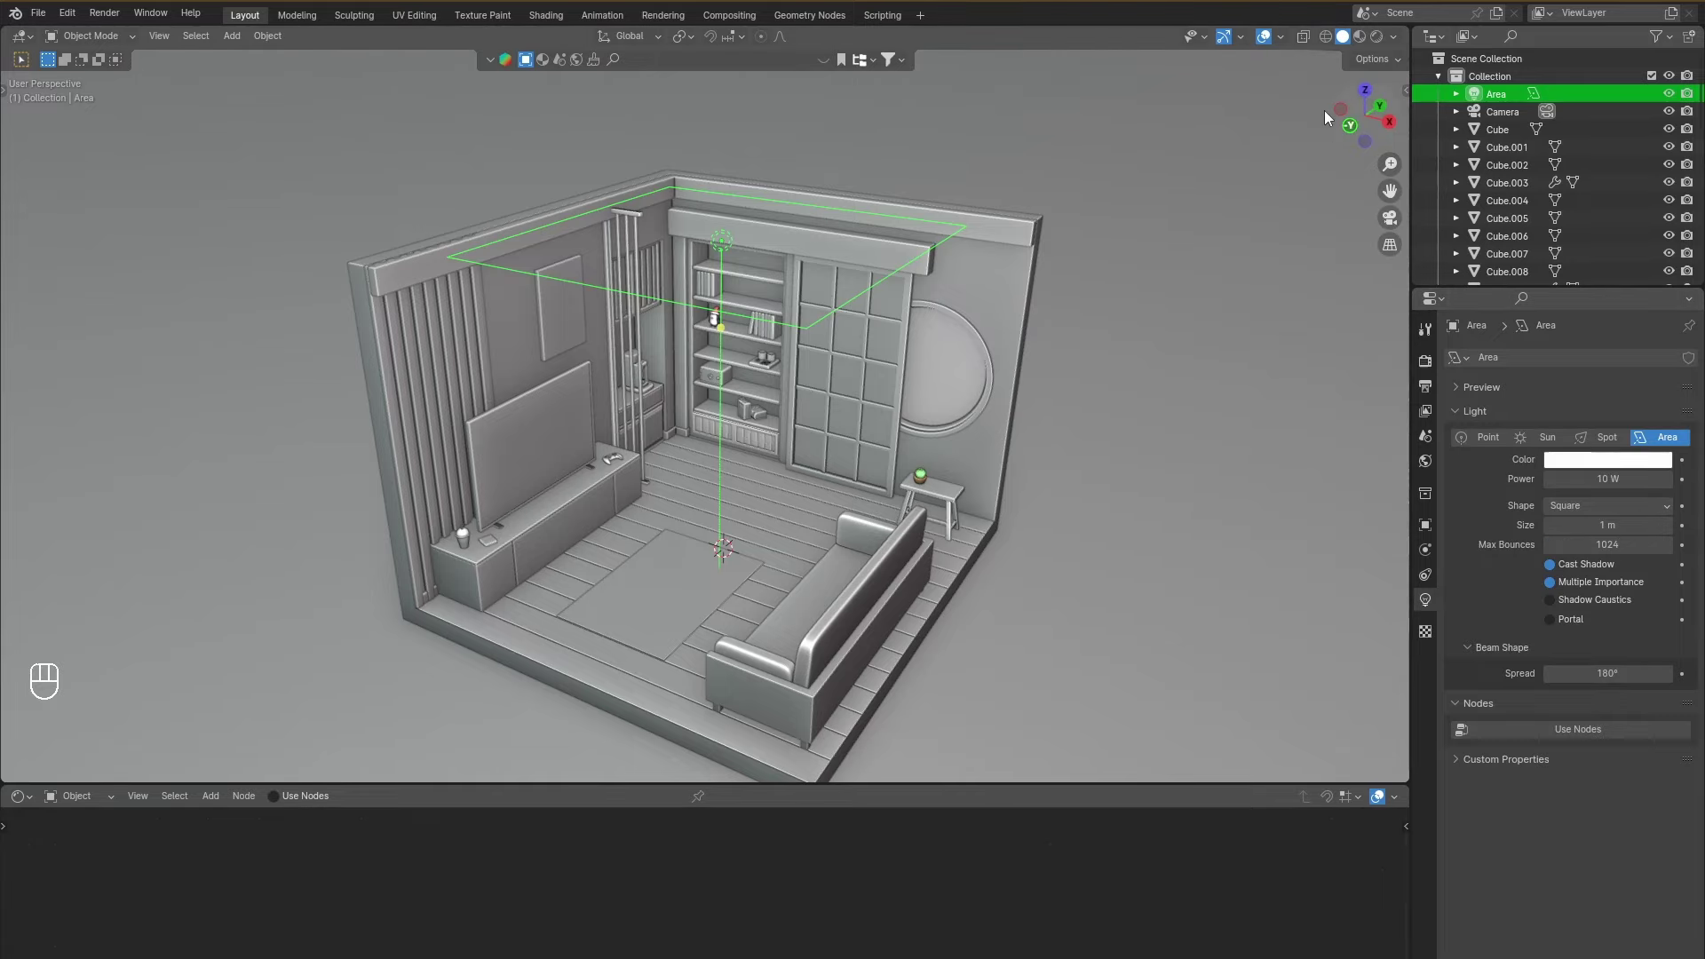
{"action": "left_click", "coordinate": [1404, 223]}
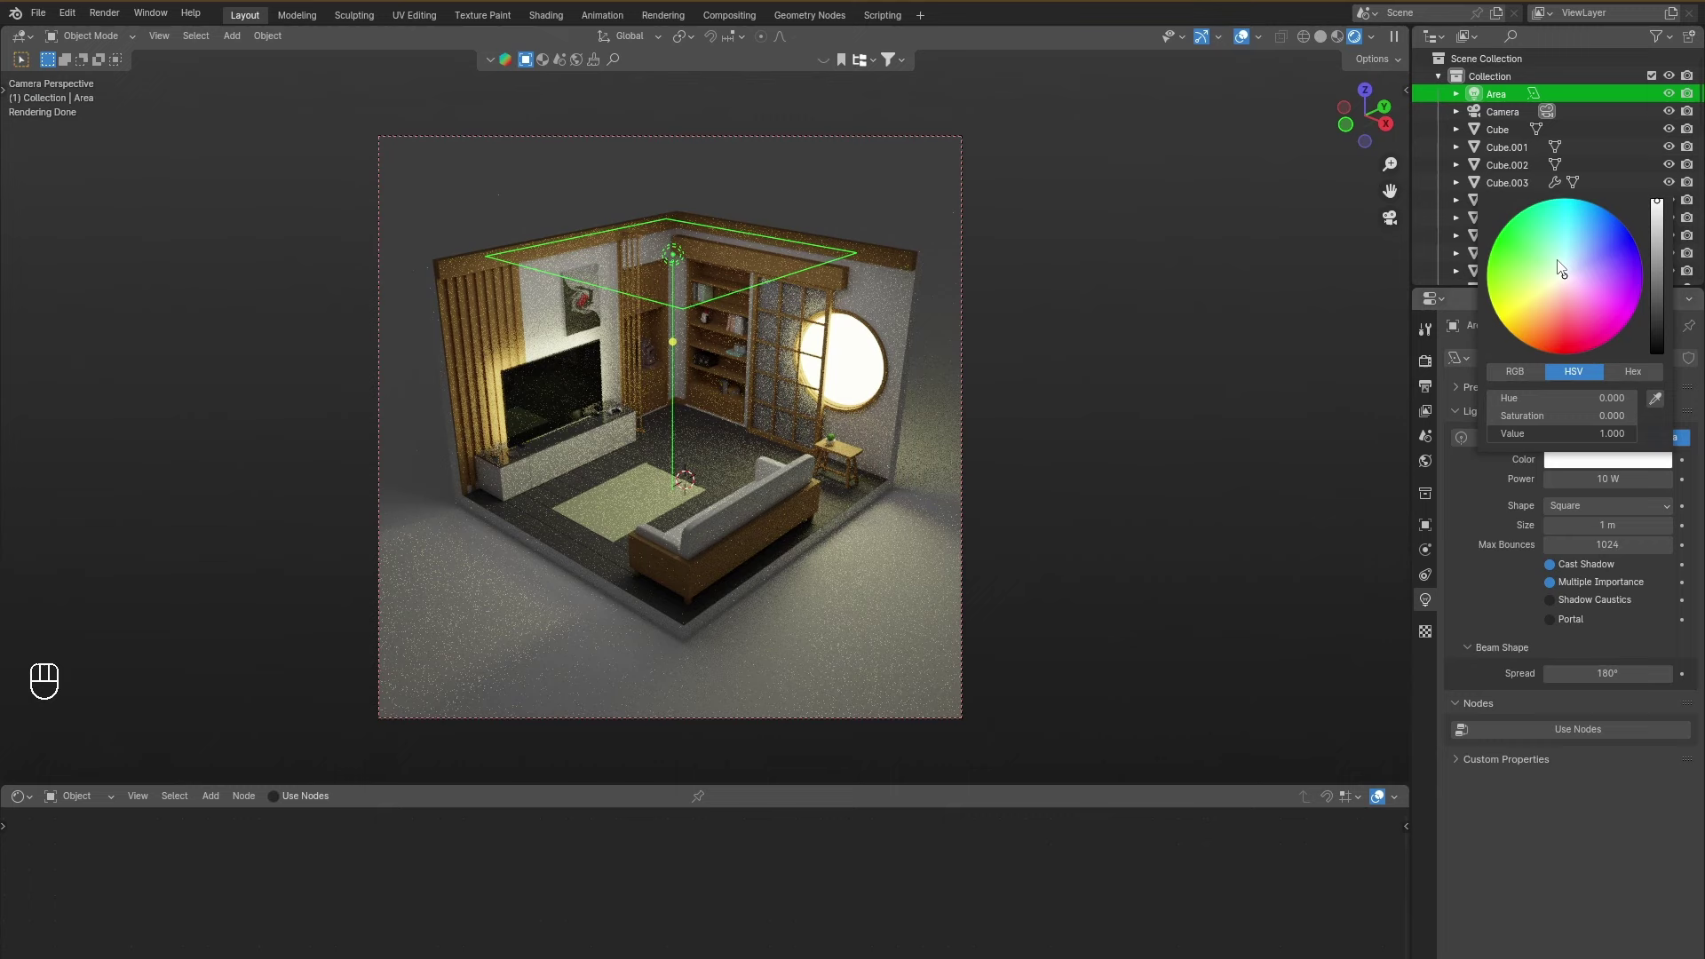
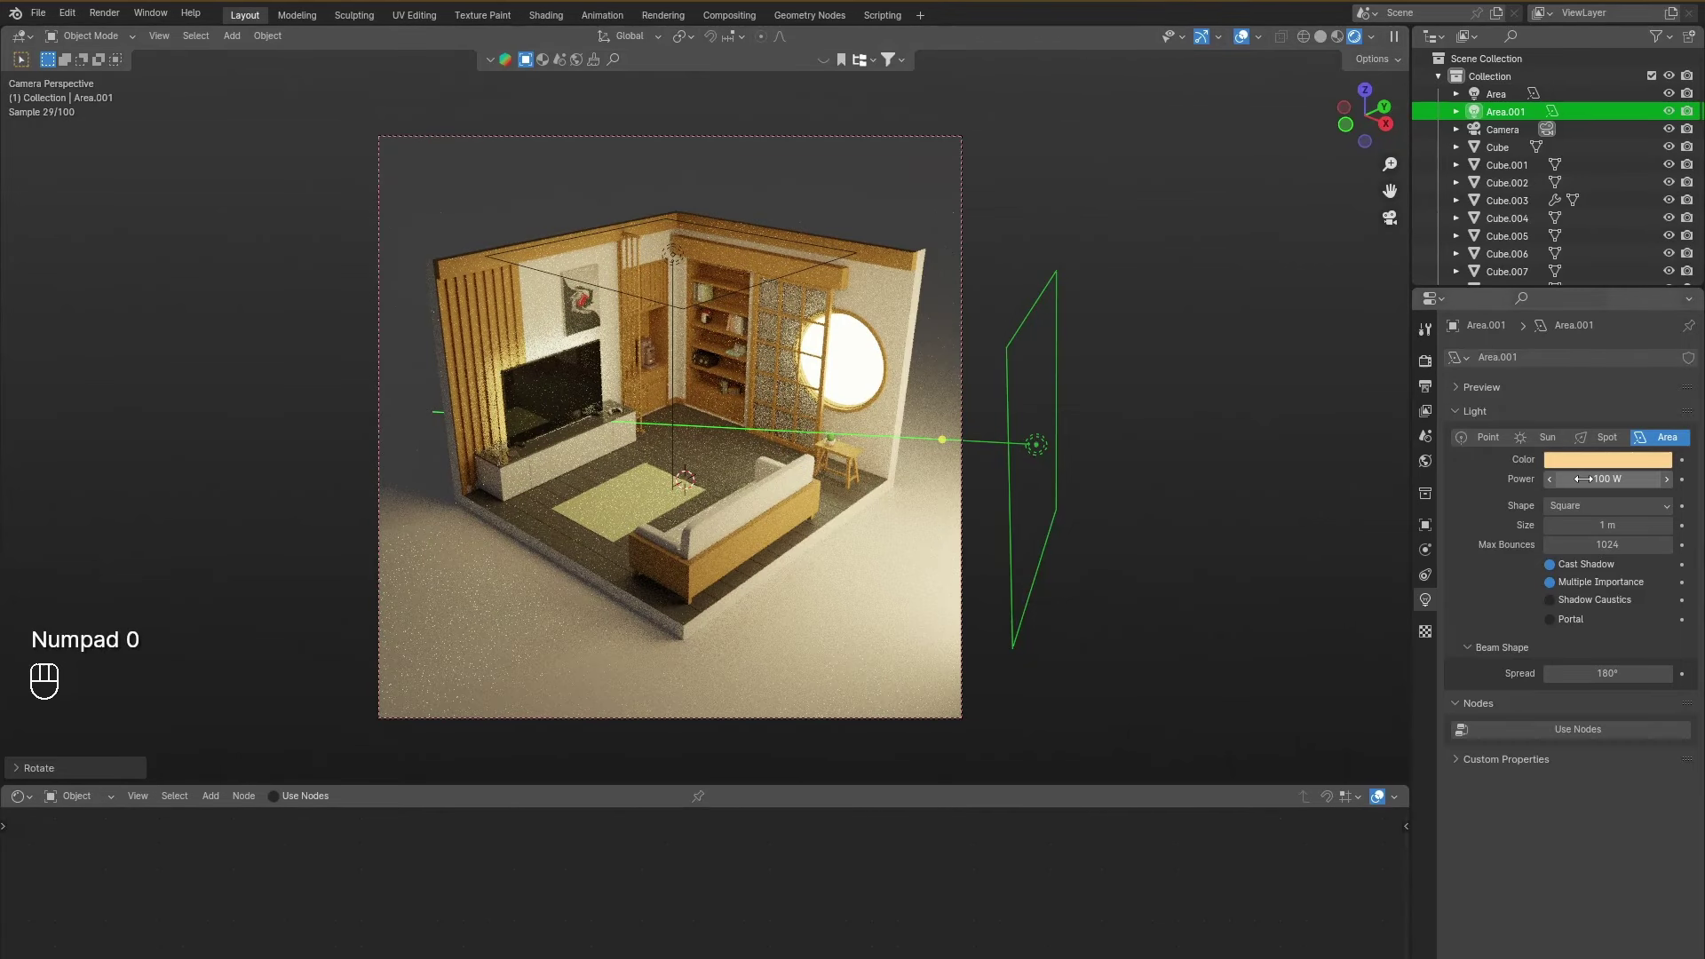
Rotate the warm 100 W side light about Z and adjust its height so it faces into the room.
{"action": "key", "text": "r"}
{"action": "key", "text": "z"}
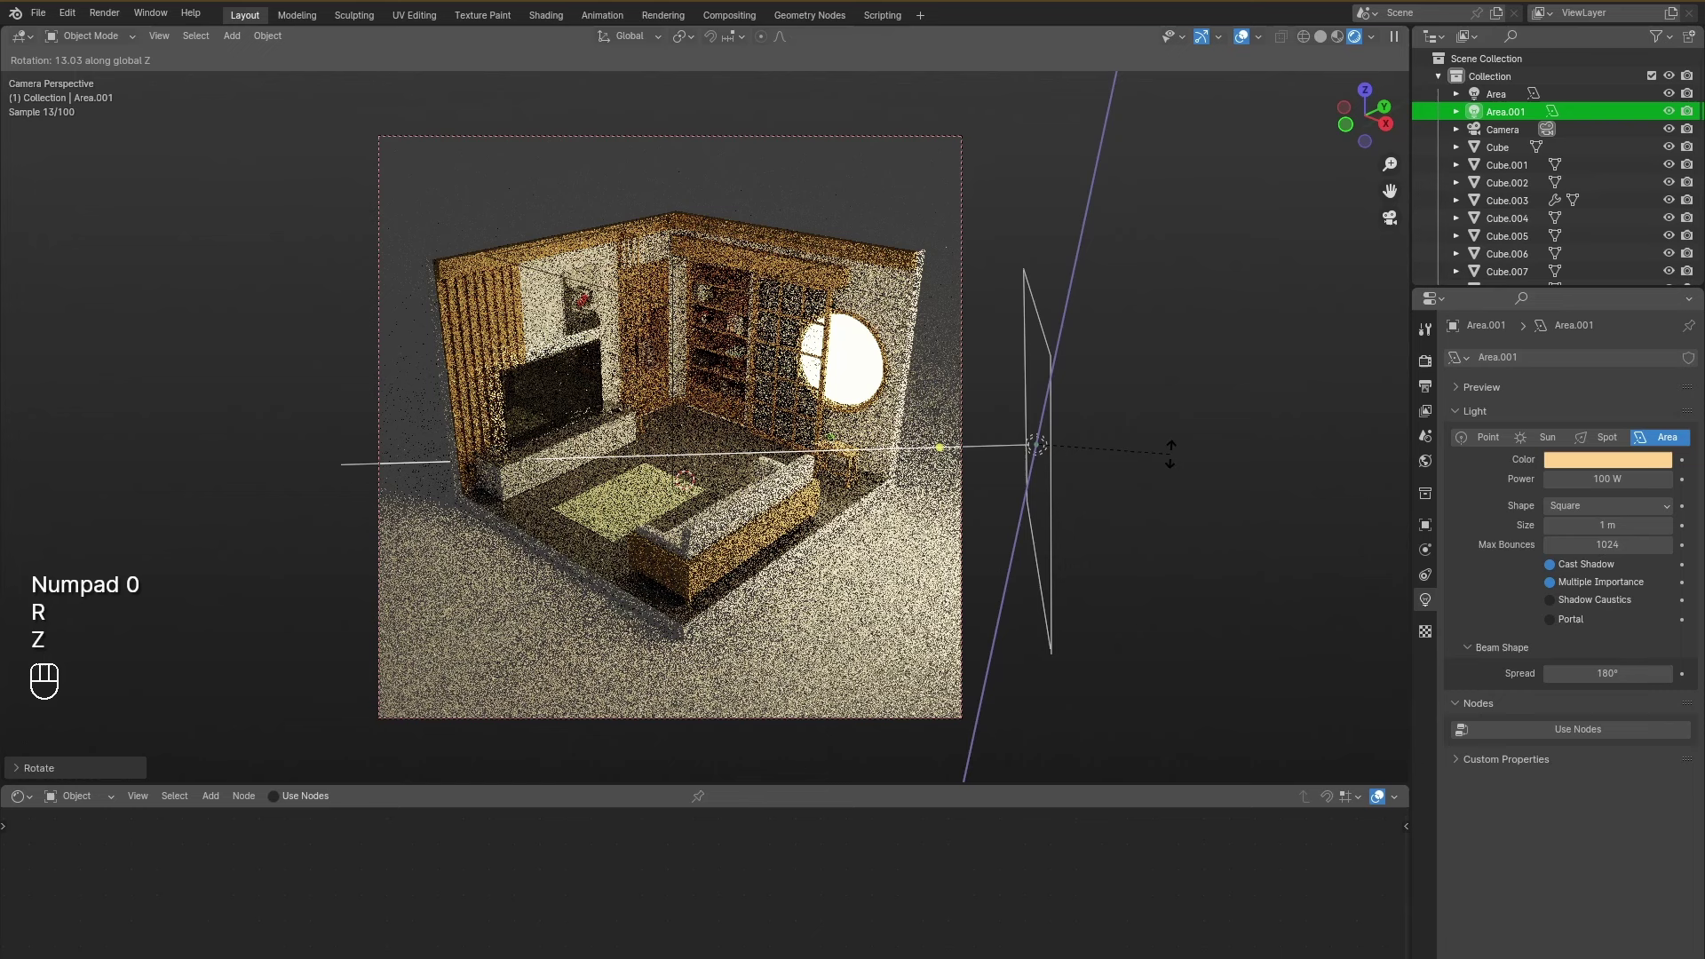
{"action": "left_click", "coordinate": [1172, 464]}
{"action": "key", "text": "r"}
{"action": "key", "text": "z"}
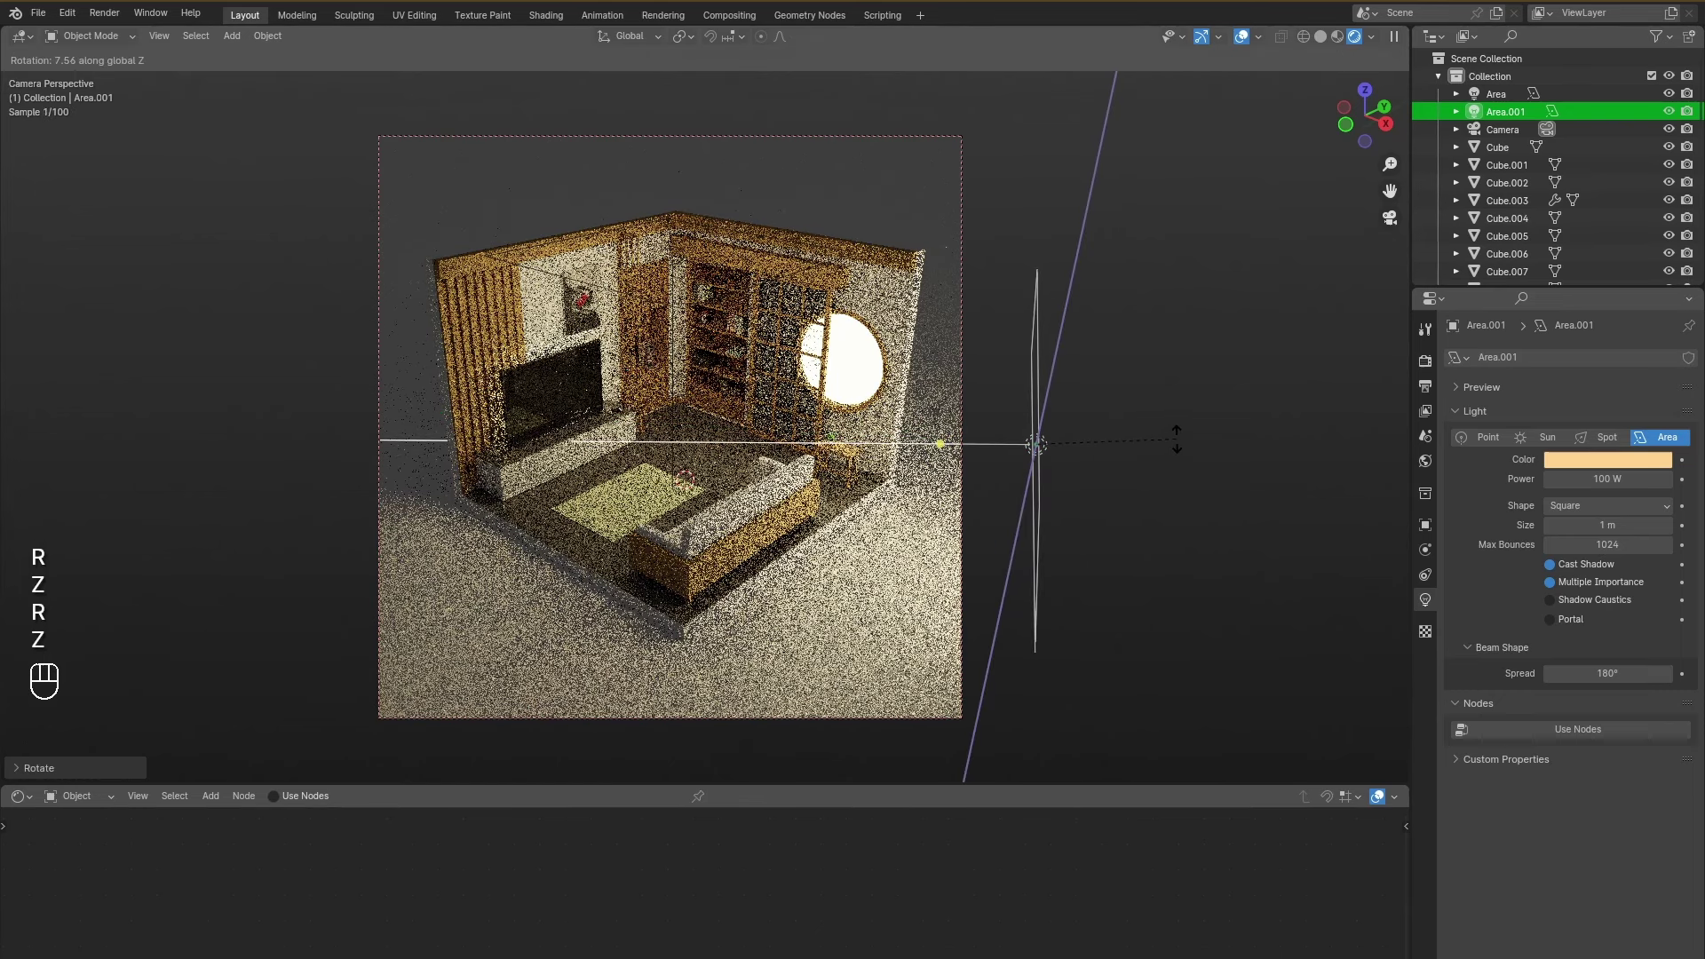
{"action": "key", "text": "g"}
{"action": "key", "text": "z"}
{"action": "left_click_drag", "start_coordinate": [1209, 358], "coordinate": [1186, 459]}
{"action": "key", "text": "ctrl+s"}
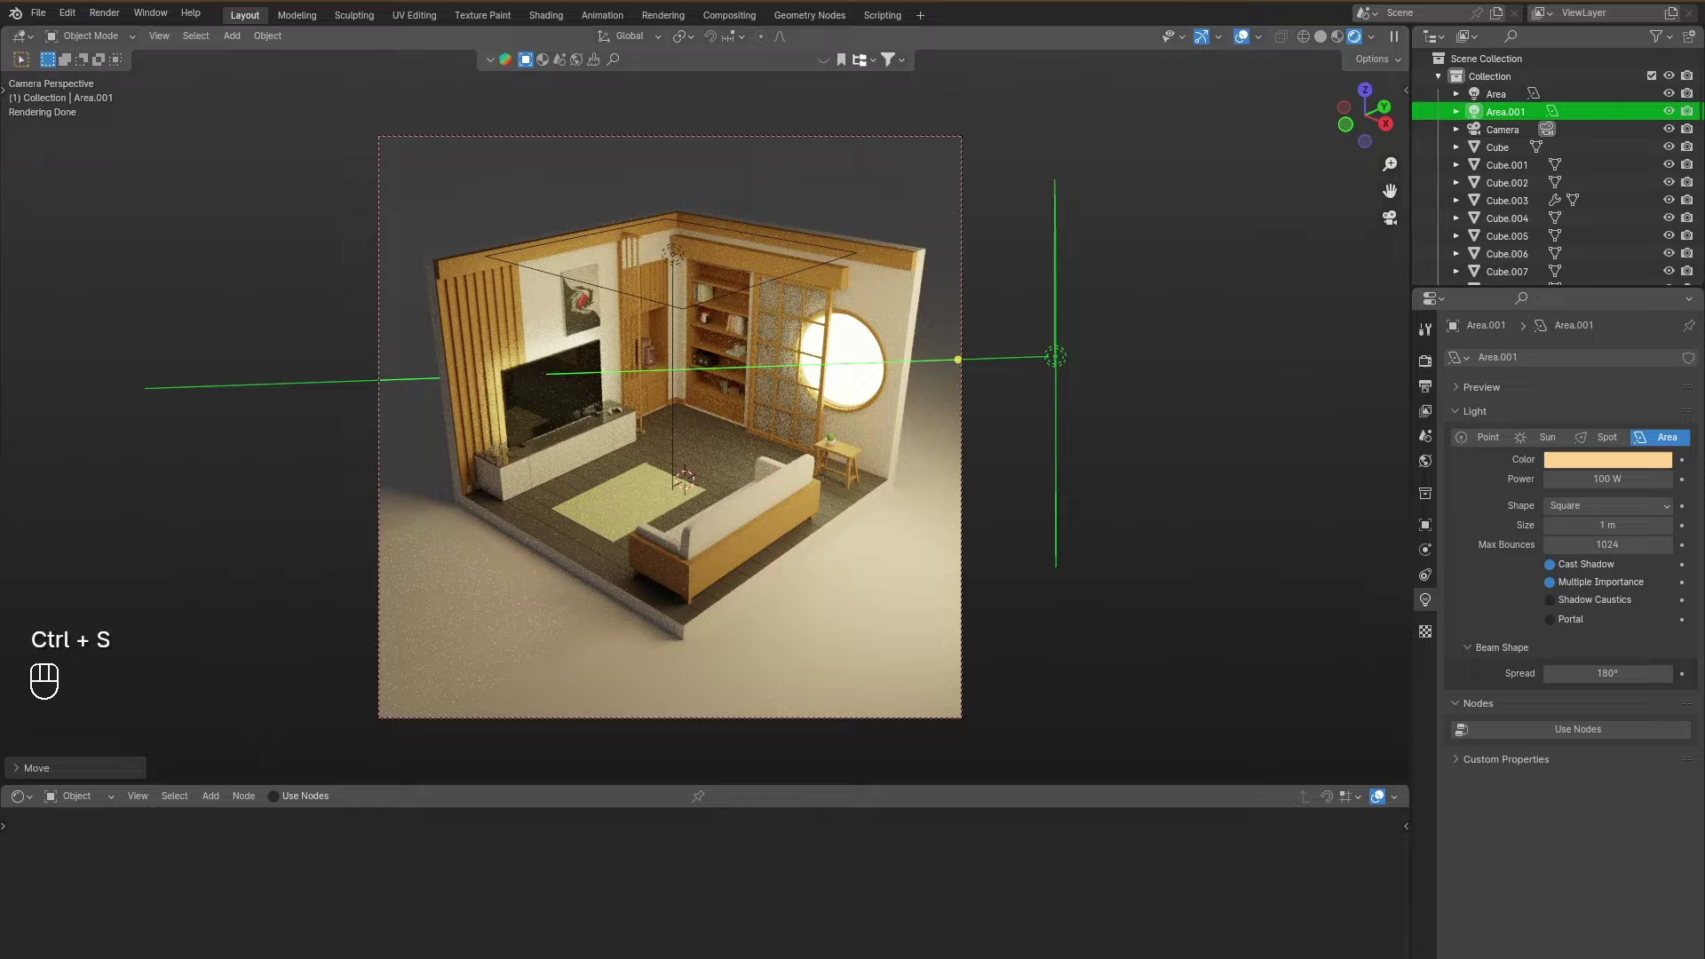
Duplicate the side light and slide the copy at the same height toward the other side.
{"action": "key", "text": "shift+d"}
{"action": "key", "text": "shift+z"}
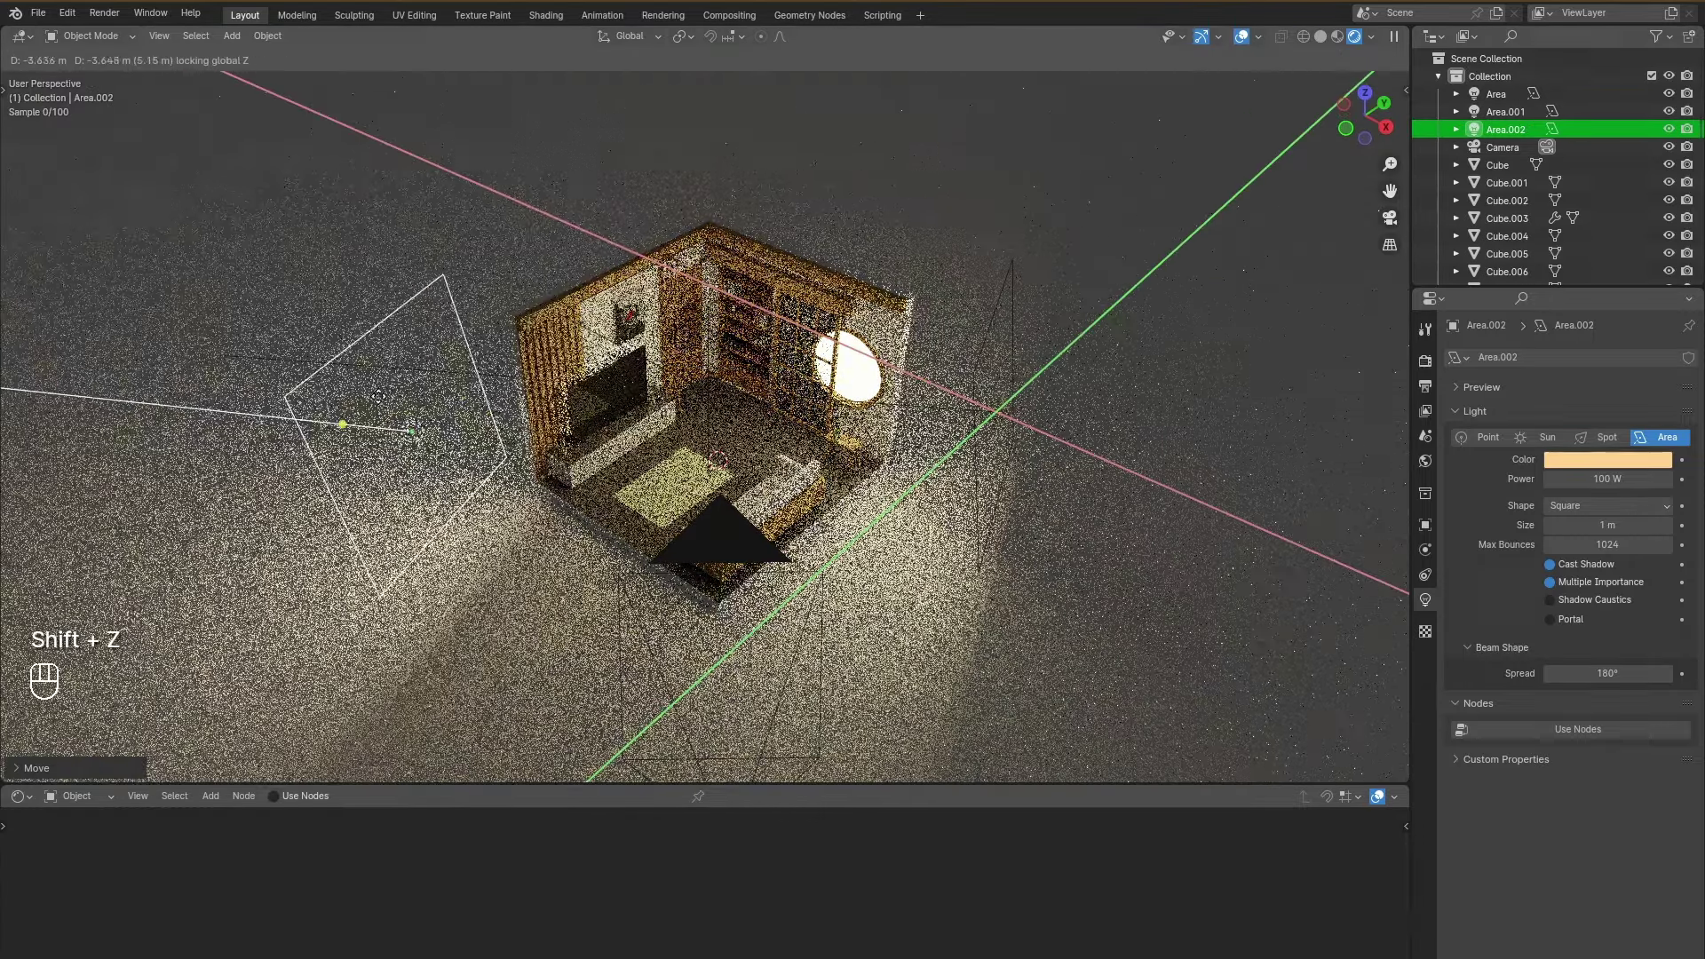
Place the third light on the room's left side, rotated about Z to aim inward, at 50 W.
{"action": "key", "text": "e"}
{"action": "key", "text": "r"}
{"action": "key", "text": "z"}
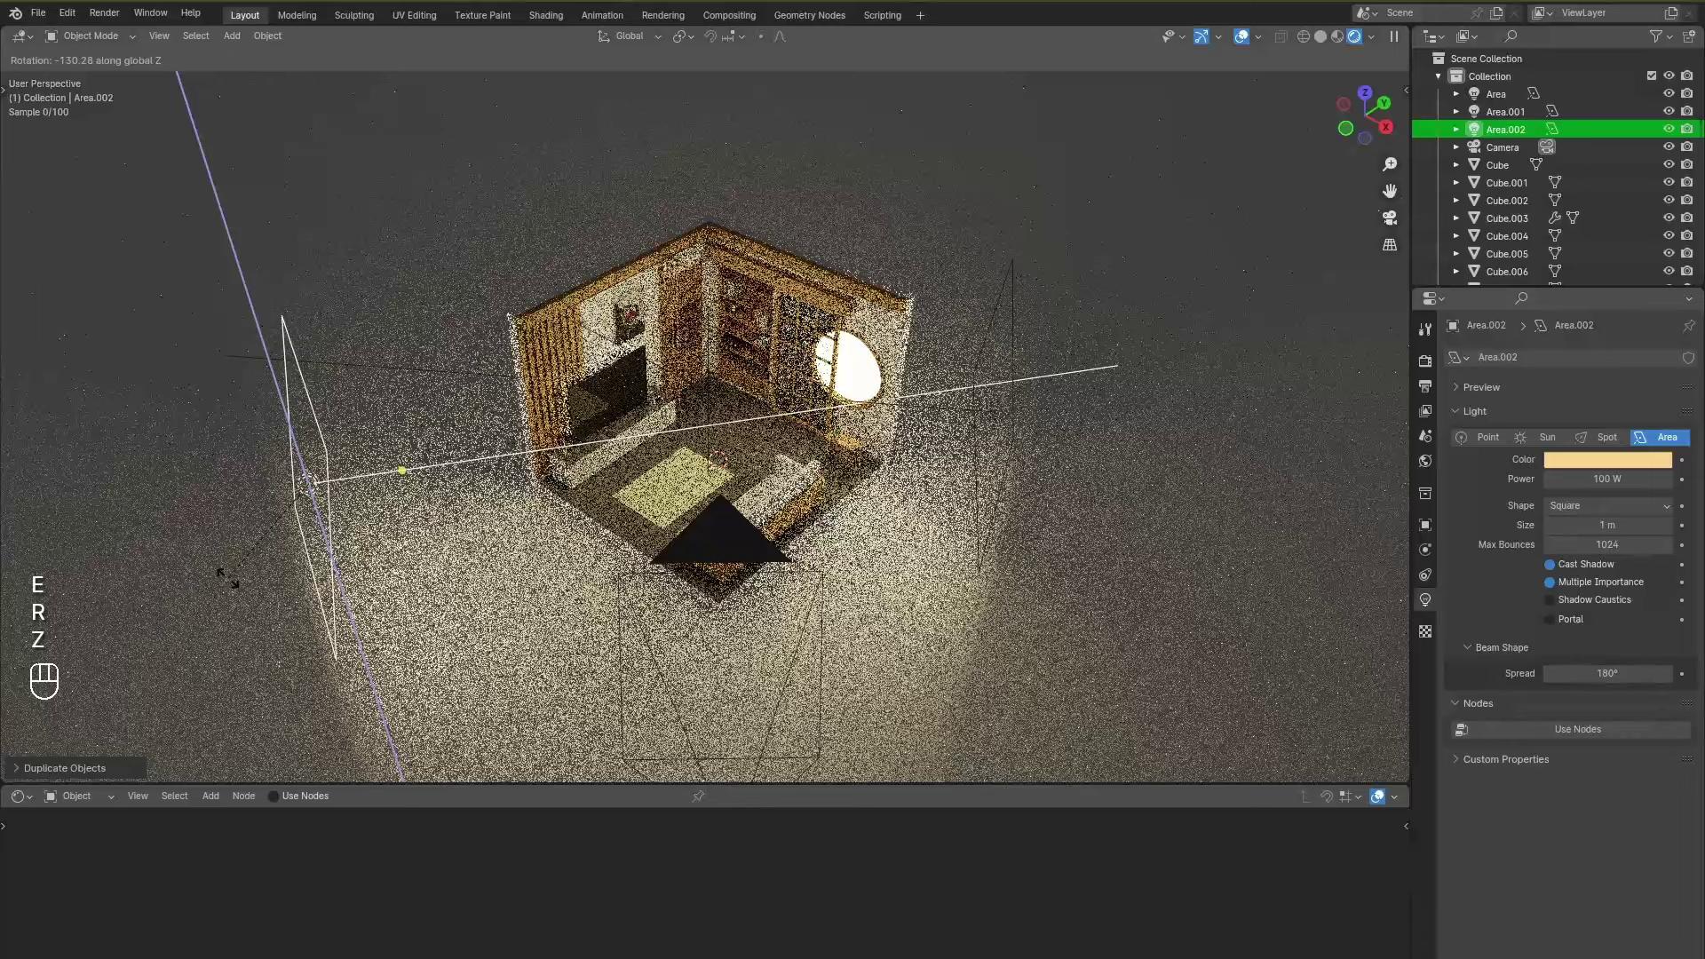
{"action": "key", "text": "g"}
{"action": "key", "text": "shift+z"}
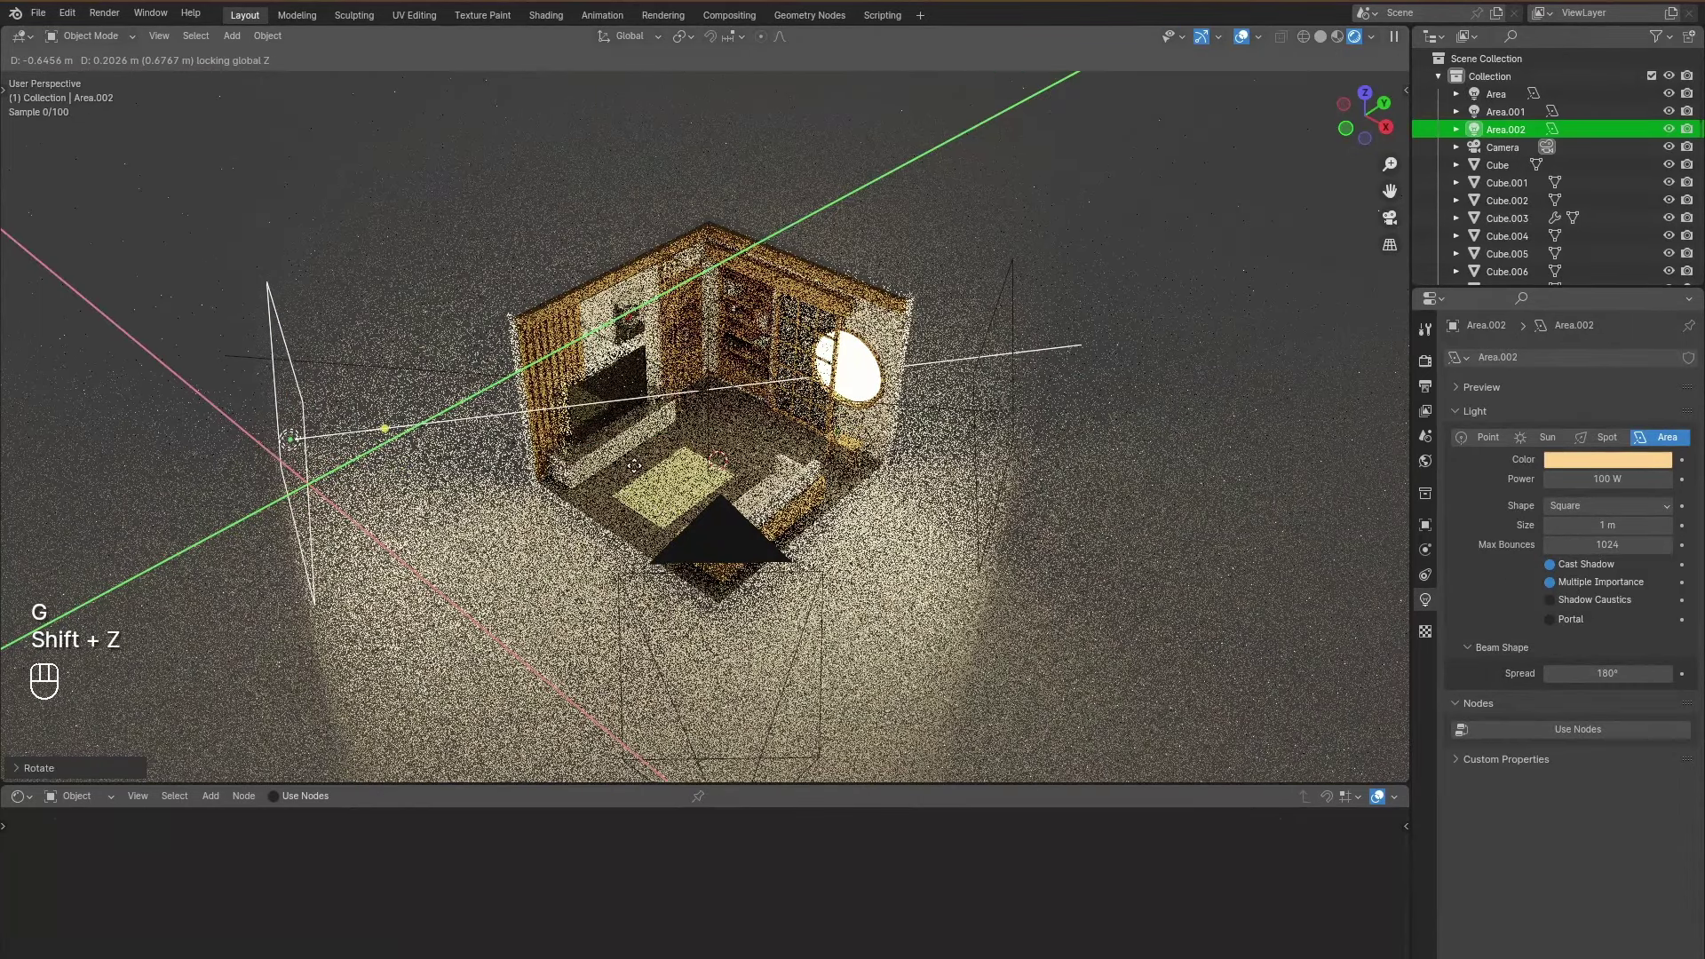
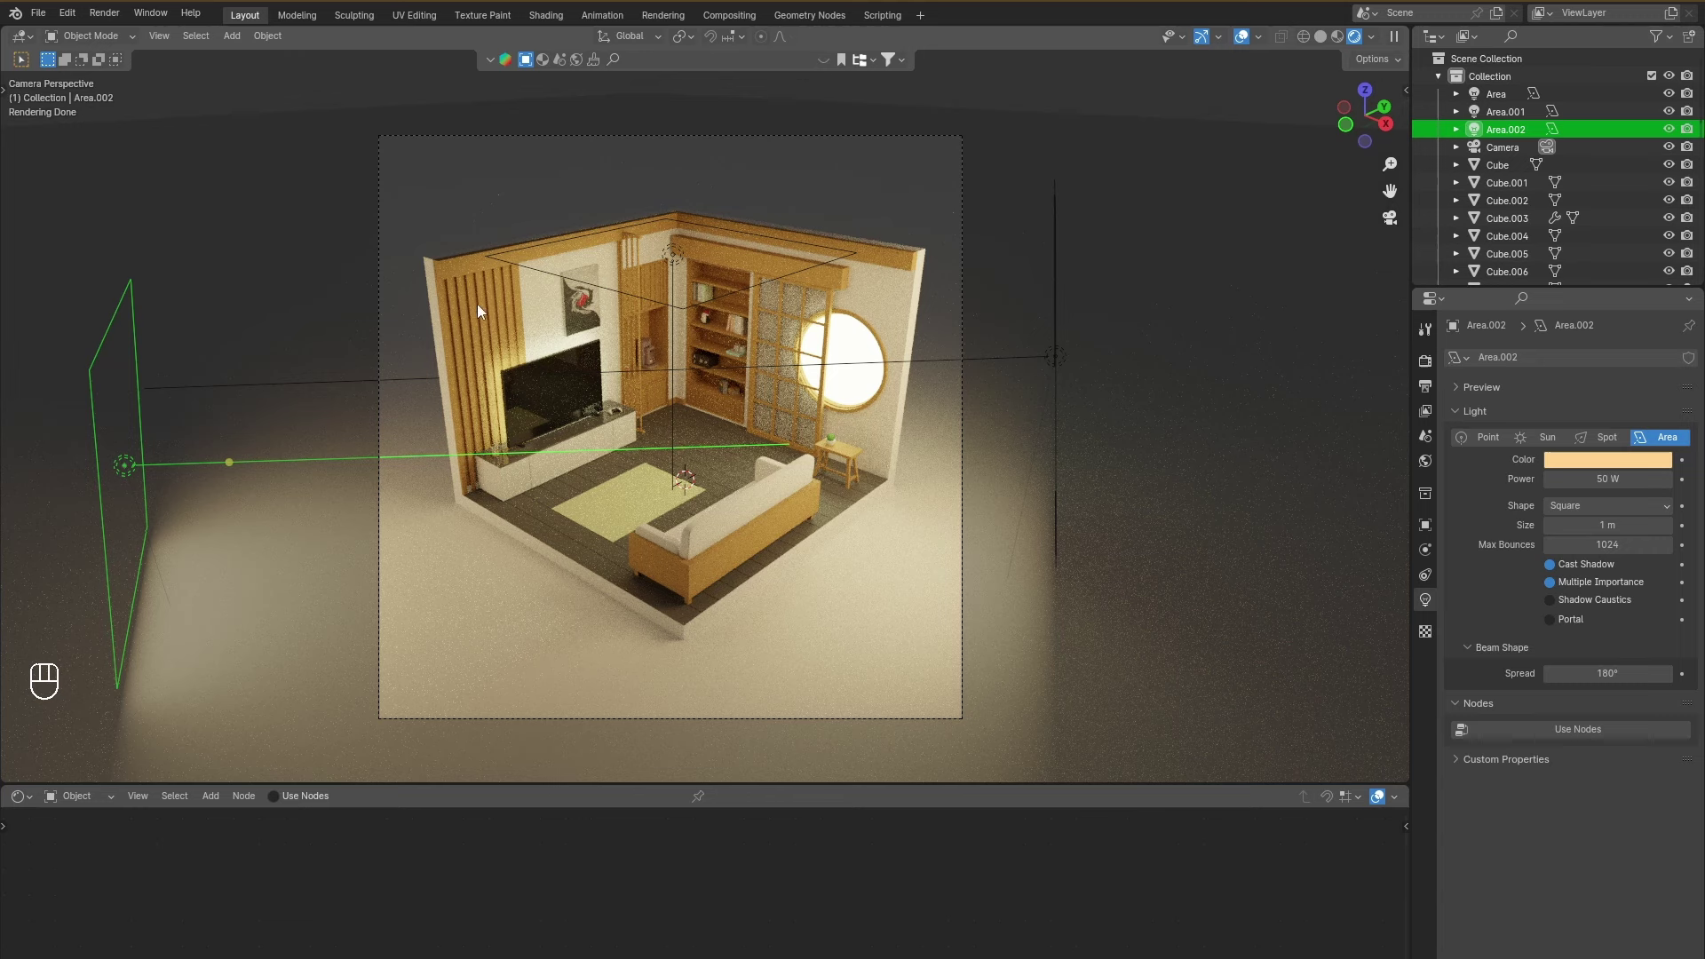
{"action": "key", "text": "ctrl+b"}
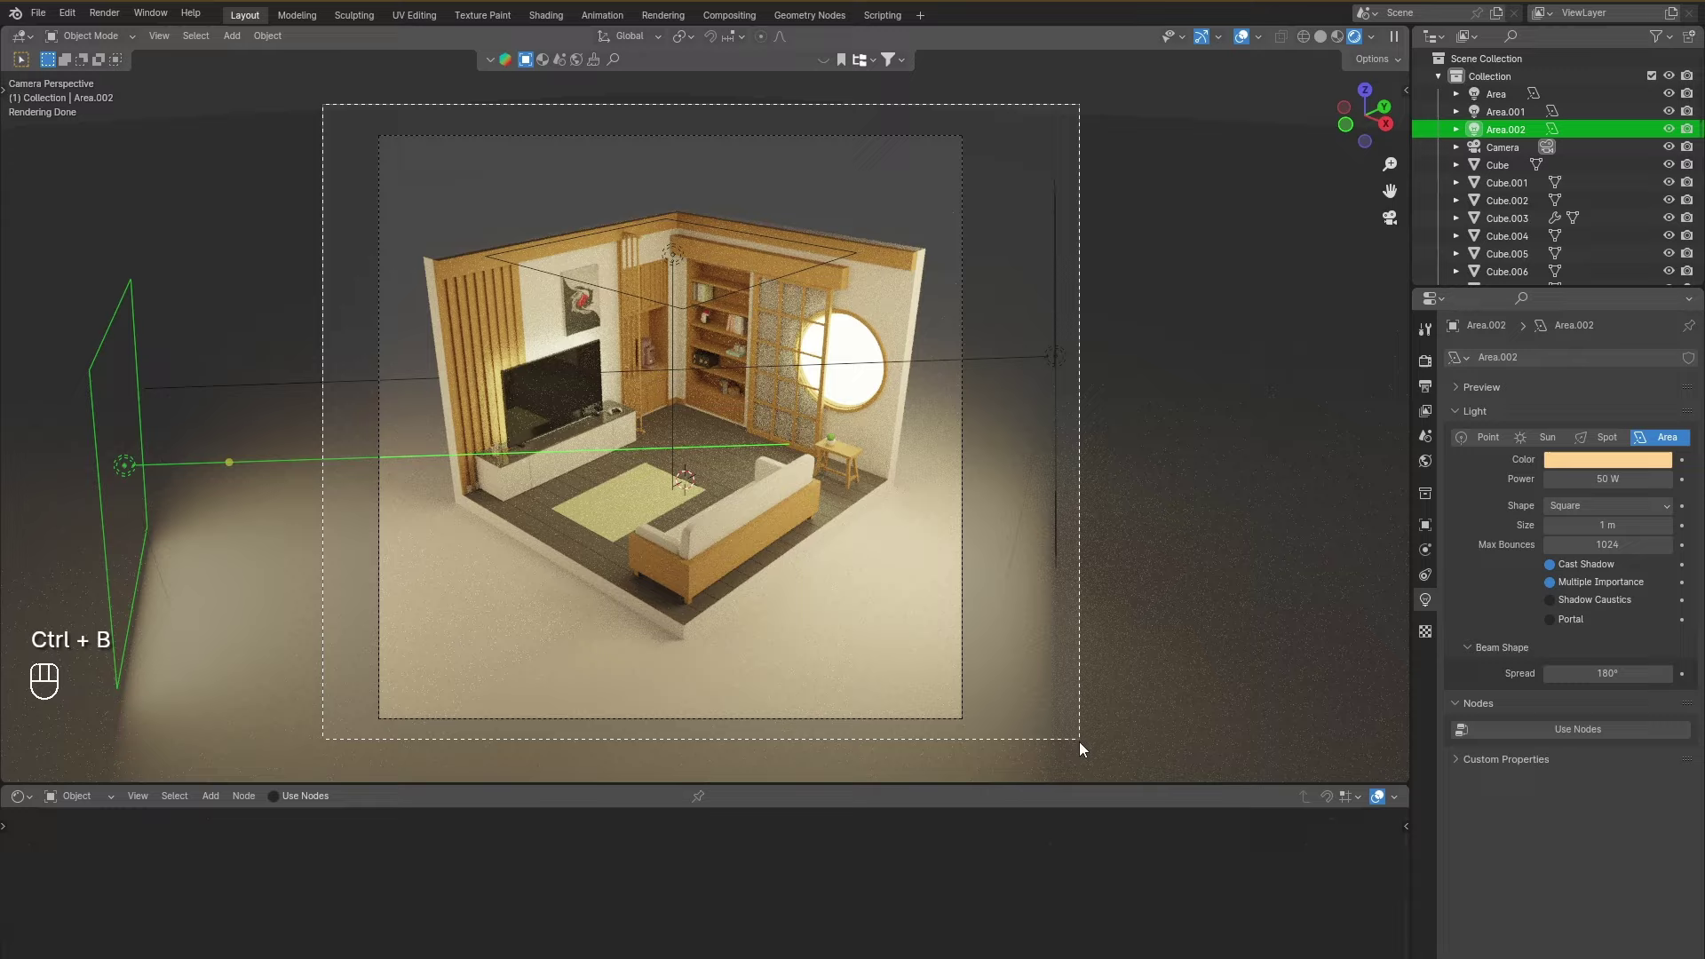
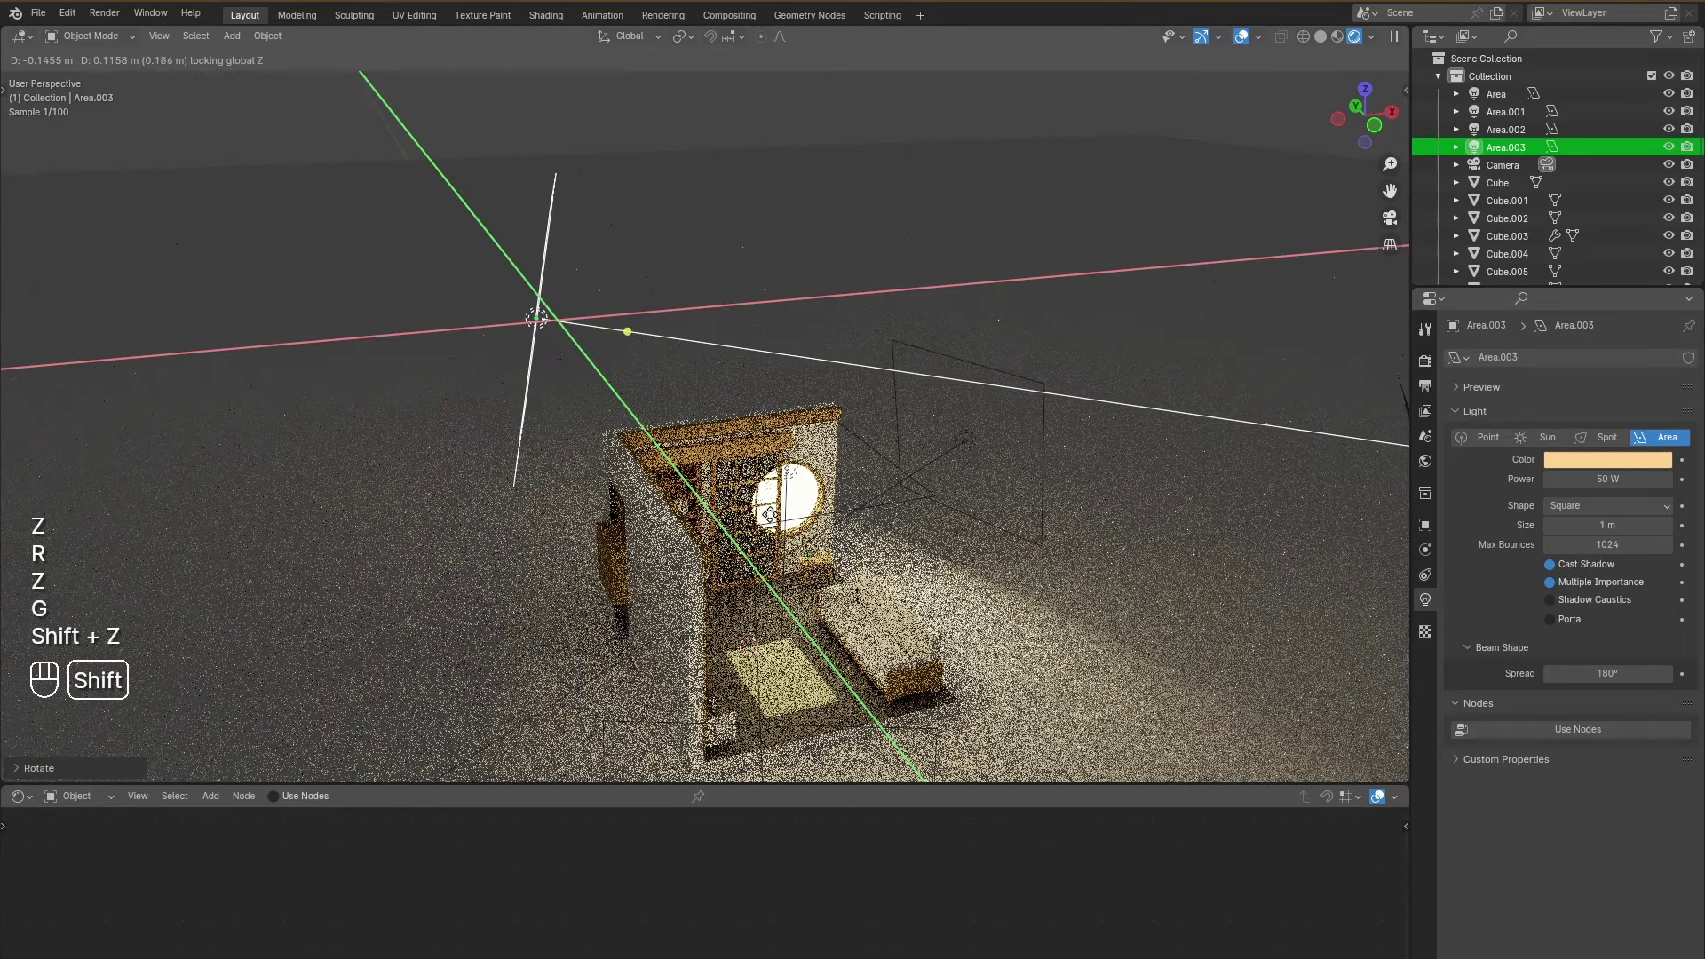
Rotate and move the fourth area light above the room and scale it up to about 3.14.
{"action": "key", "text": "r"}
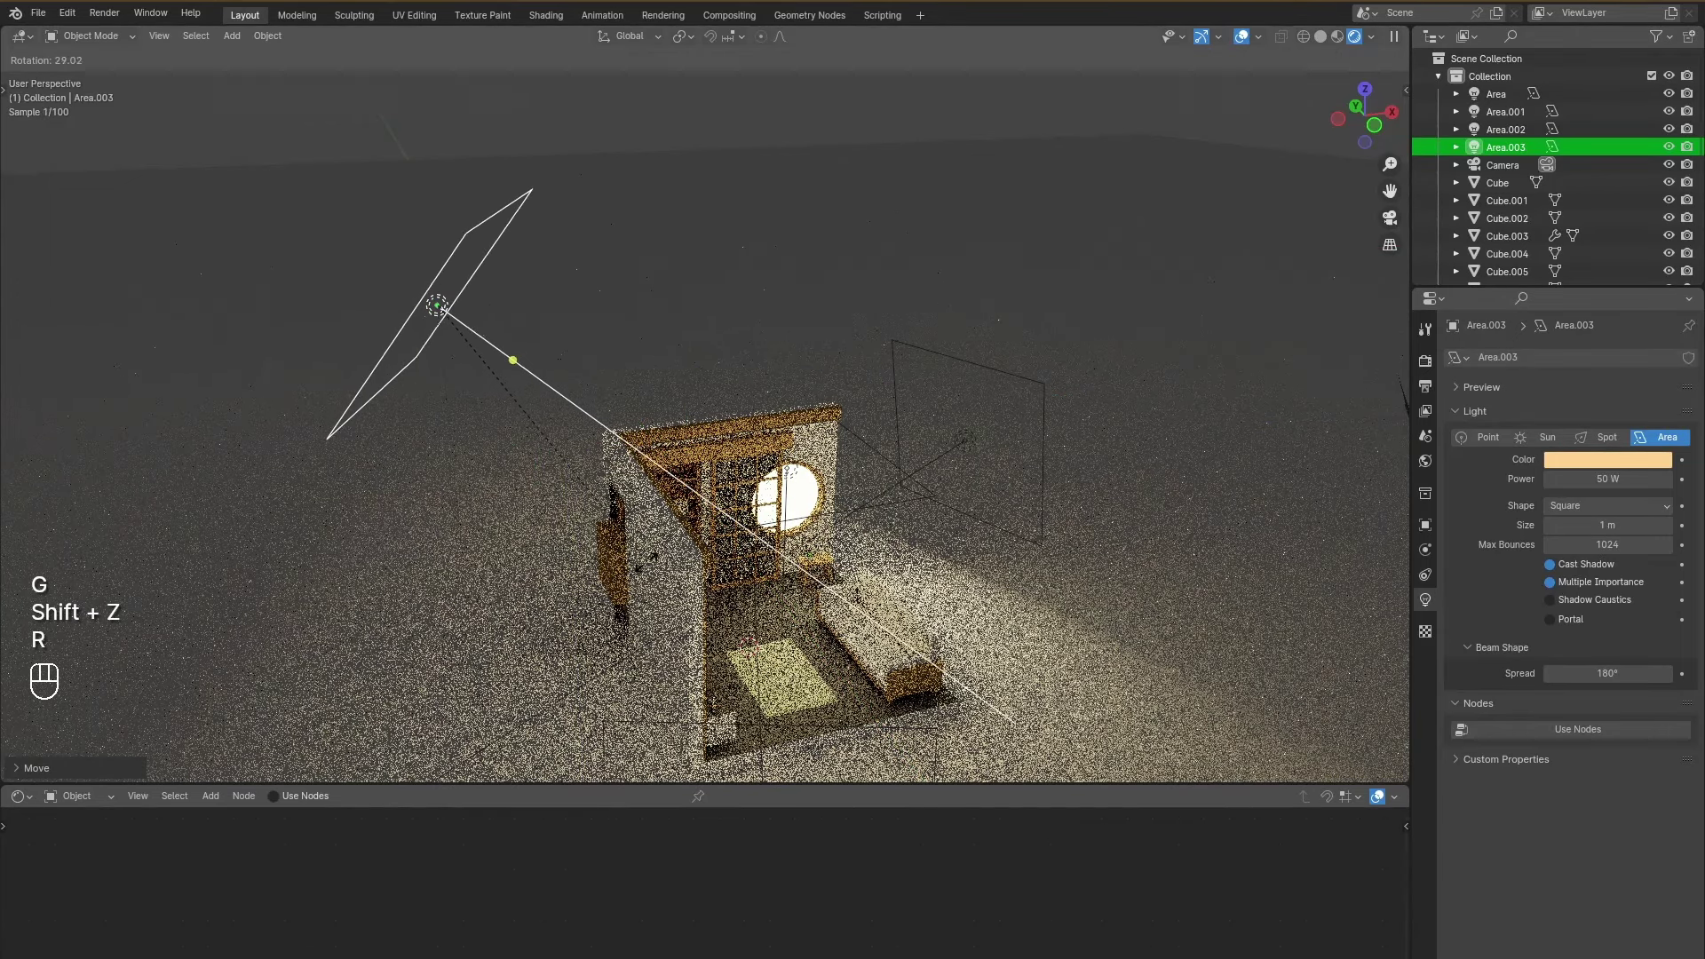
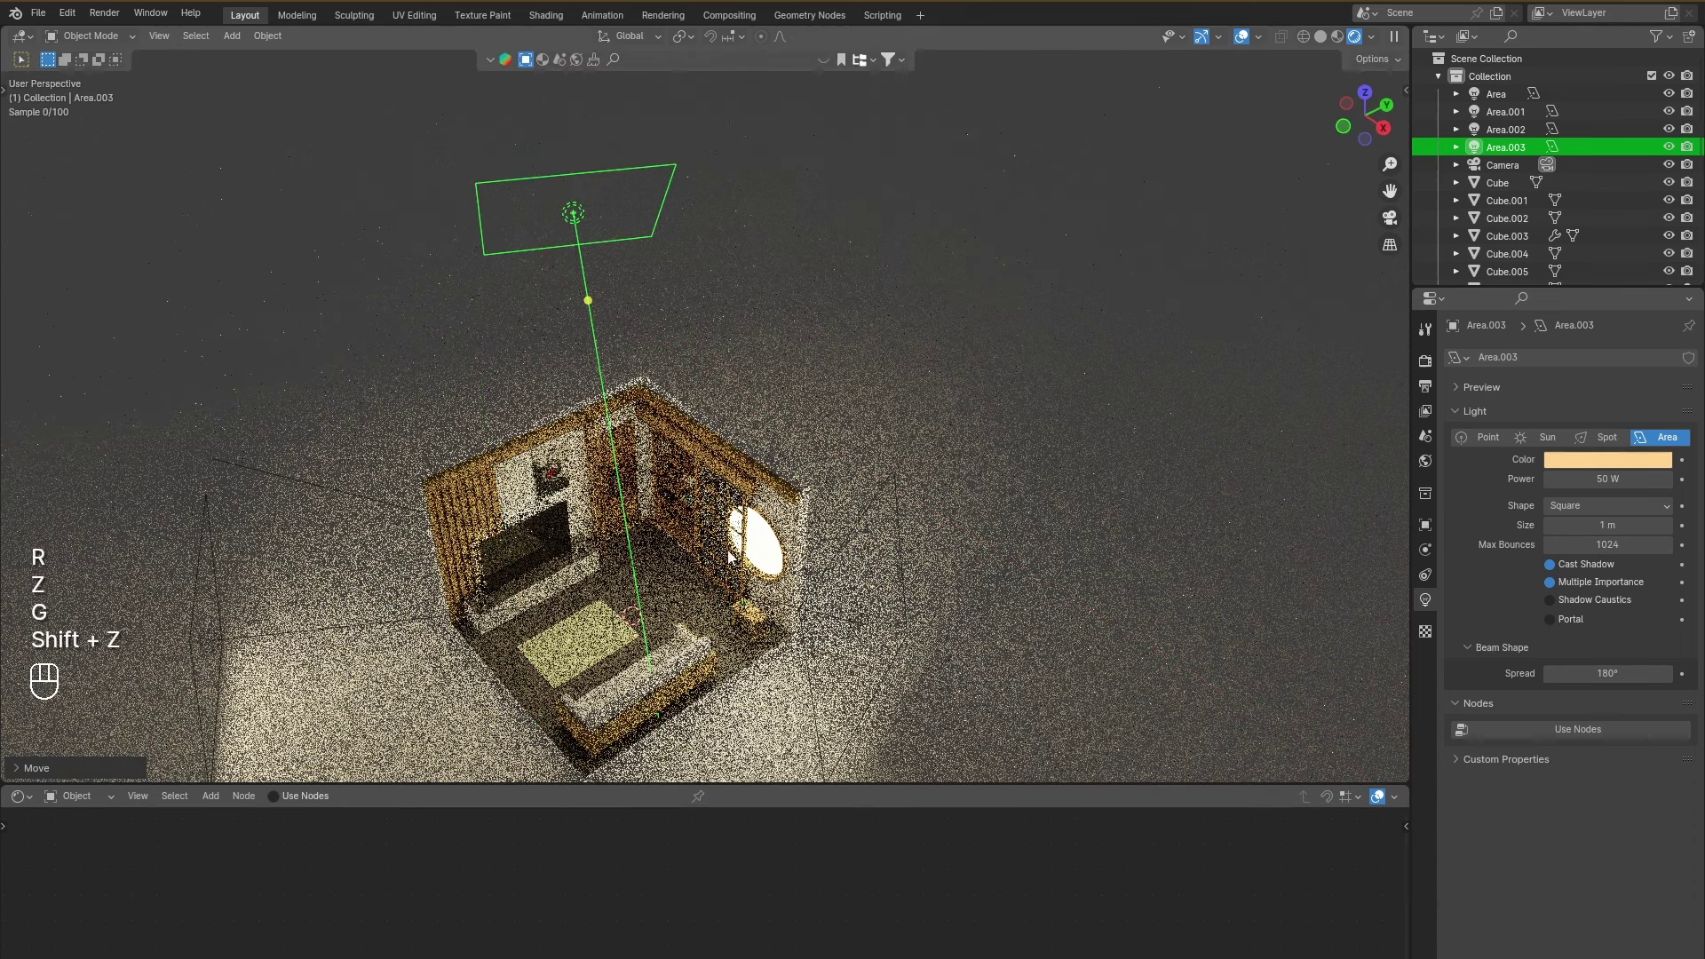
{"action": "key", "text": "r"}
{"action": "key", "text": "z"}
{"action": "key", "text": "g"}
{"action": "key", "text": "shift+z"}
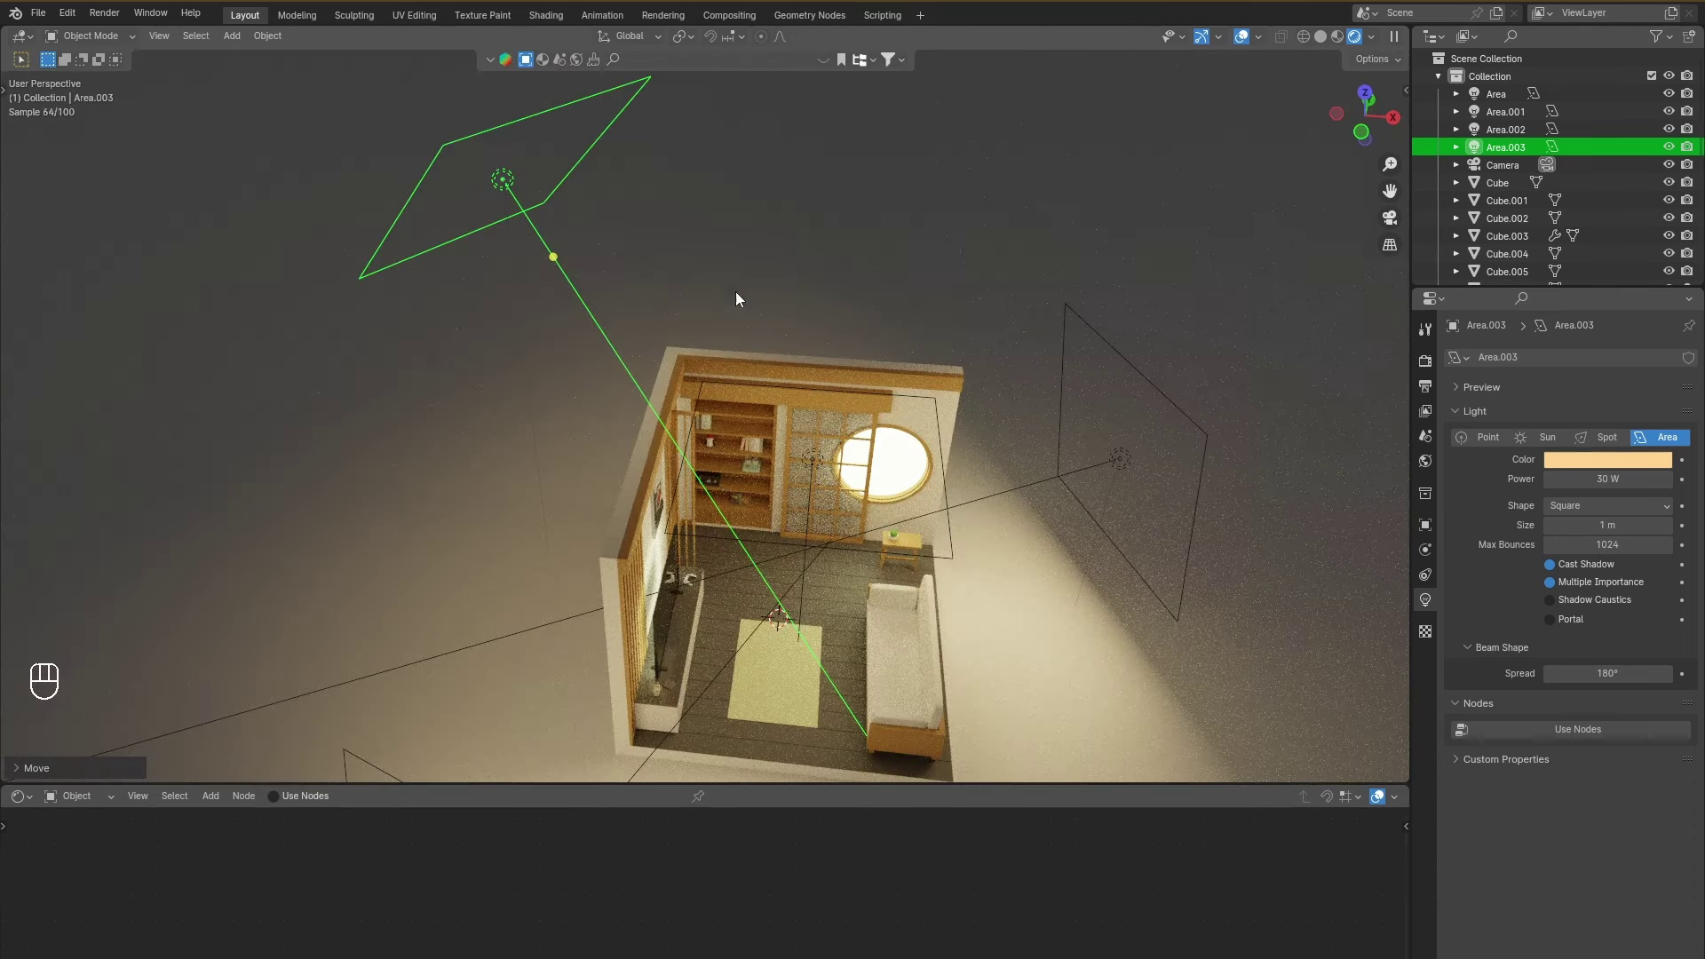
{"action": "key", "text": "s"}
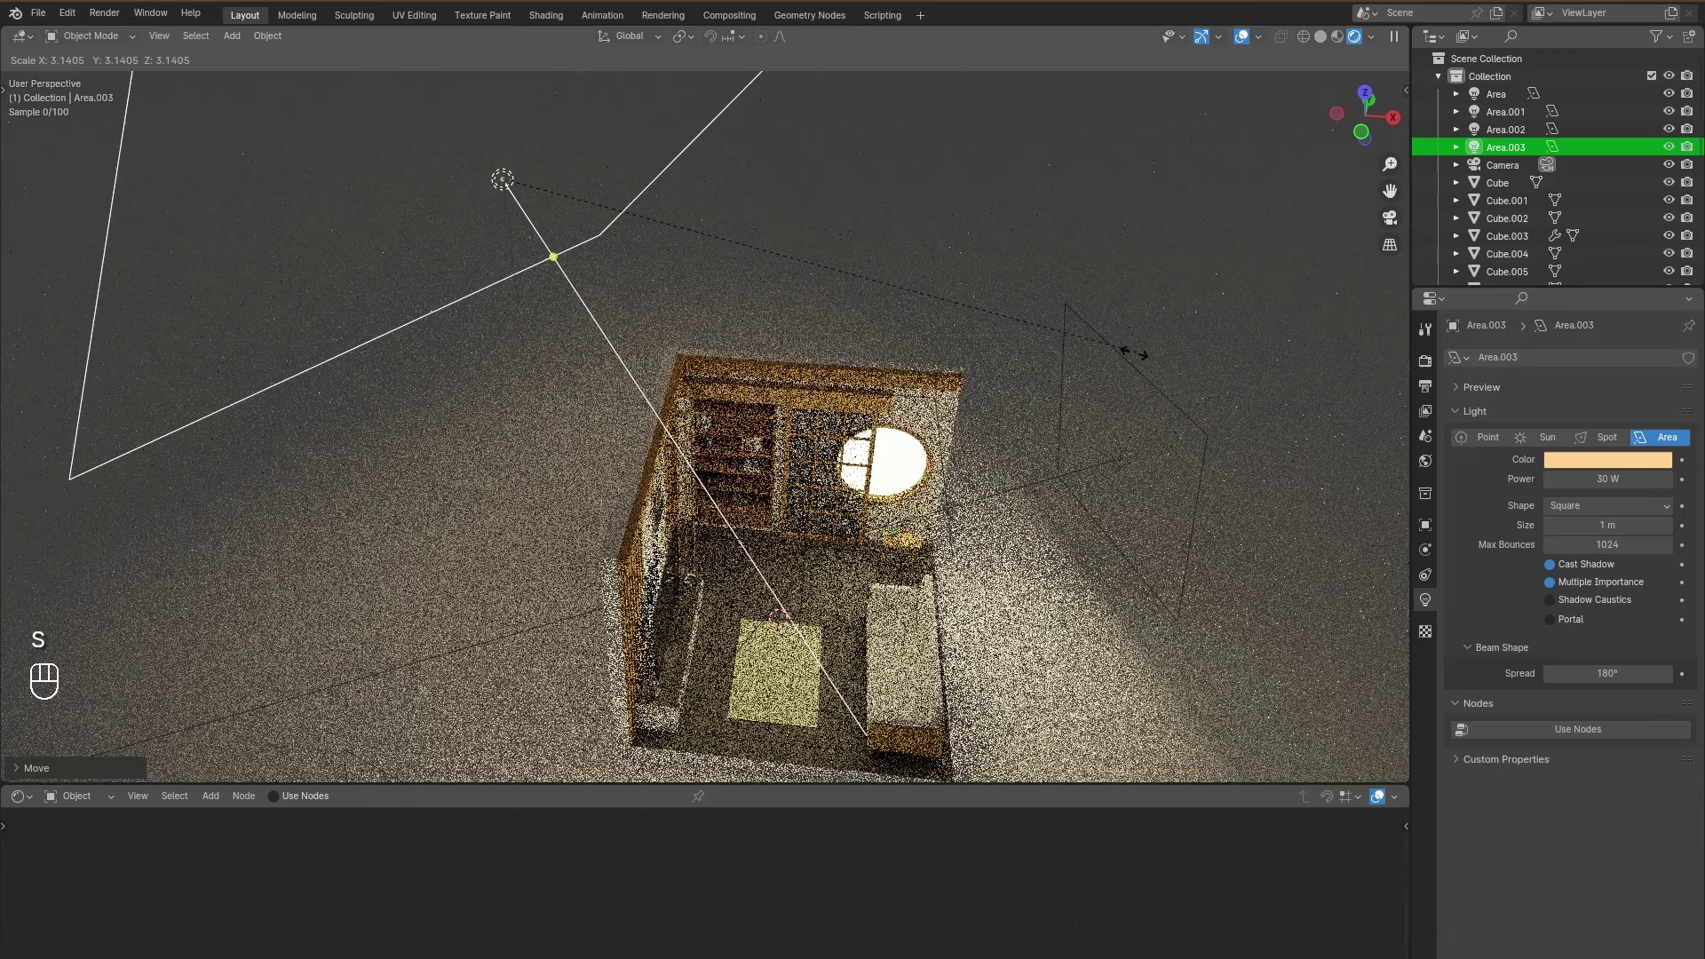
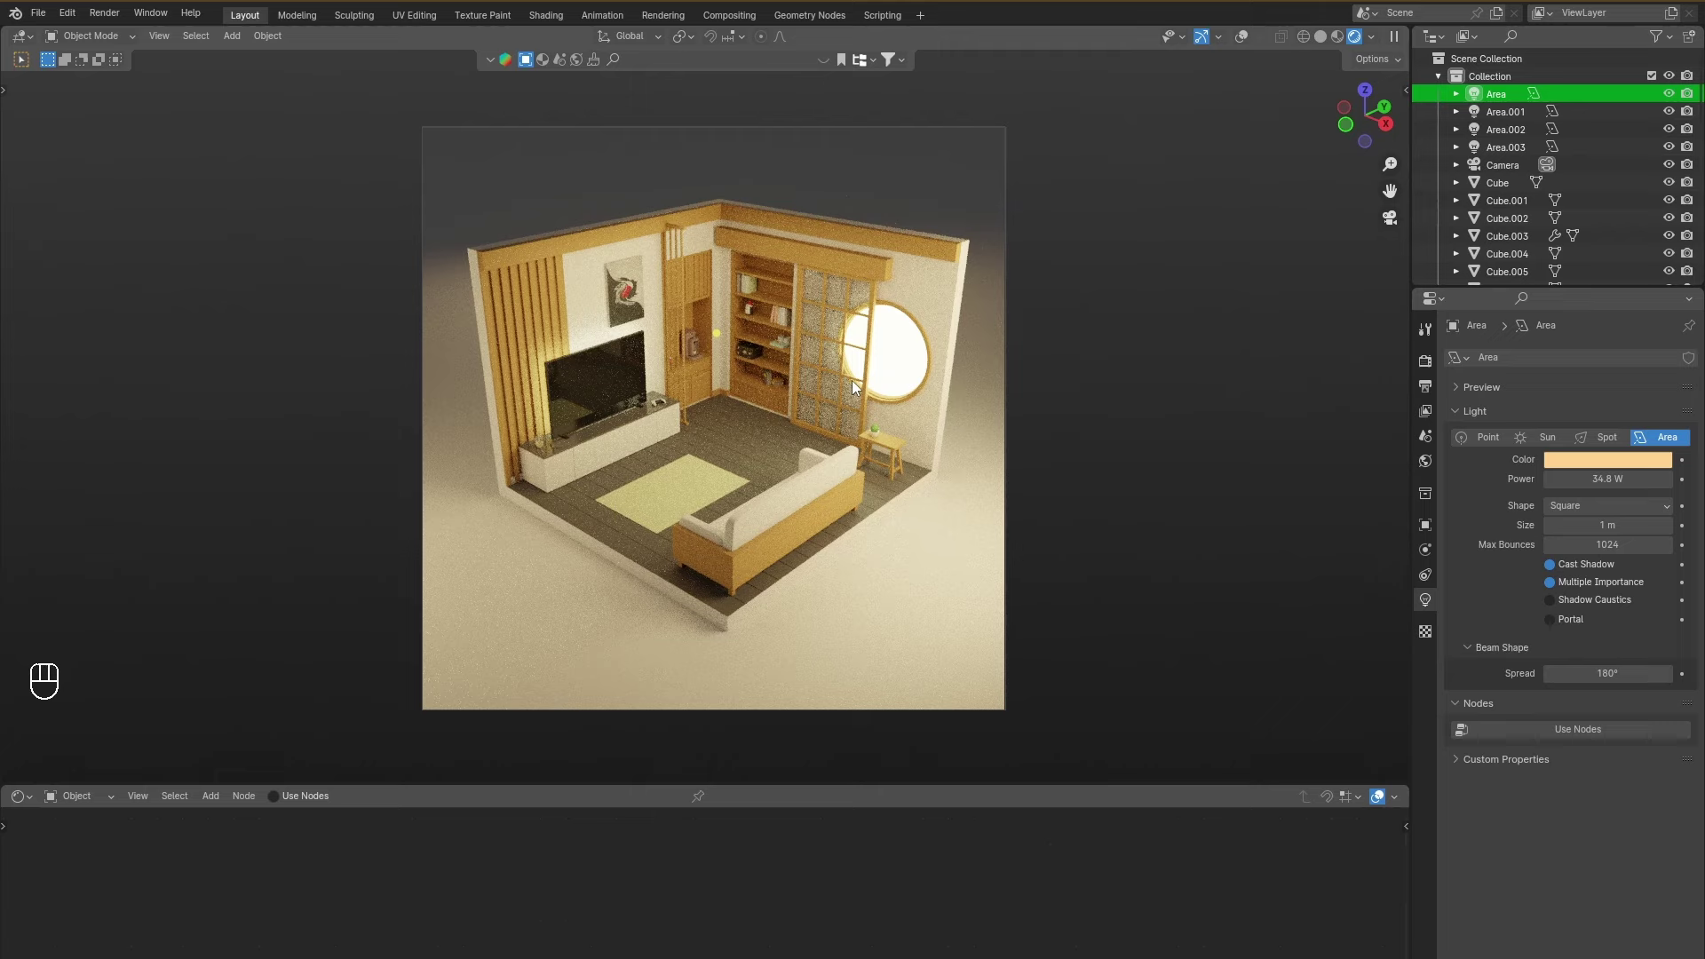
Show the Render Properties with Cycles sampling settings and scroll through them.
{"action": "left_click", "coordinate": [1430, 365]}
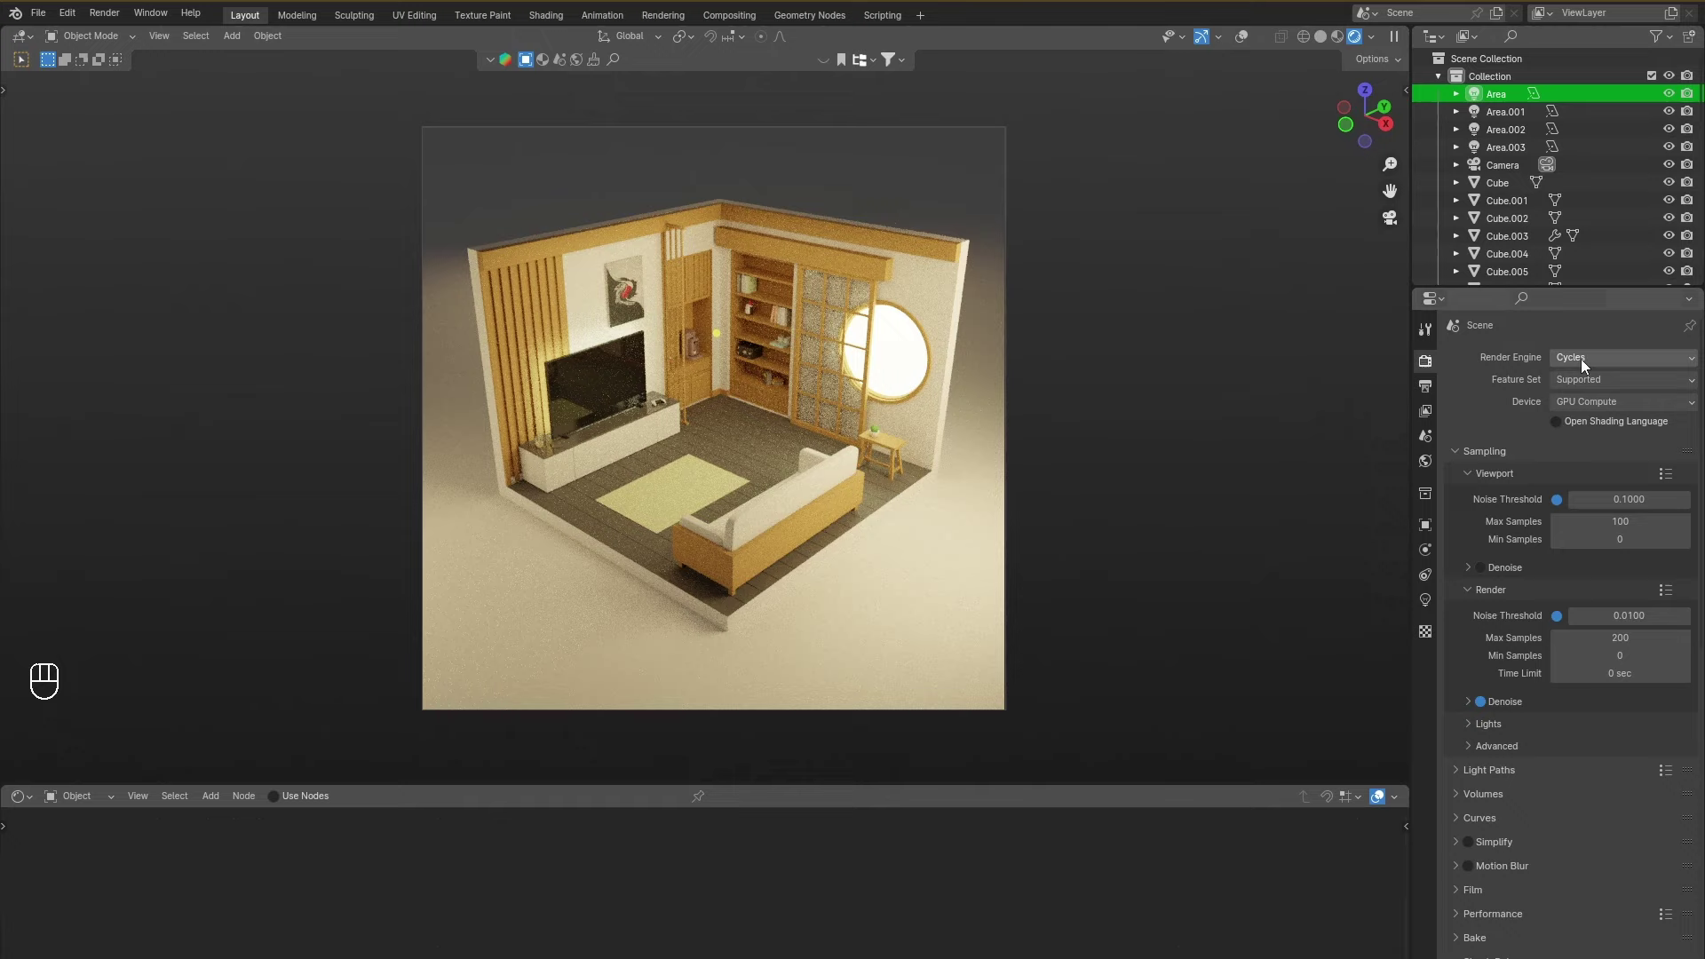
{"action": "left_click_drag", "start_coordinate": [1588, 362], "coordinate": [1583, 422]}
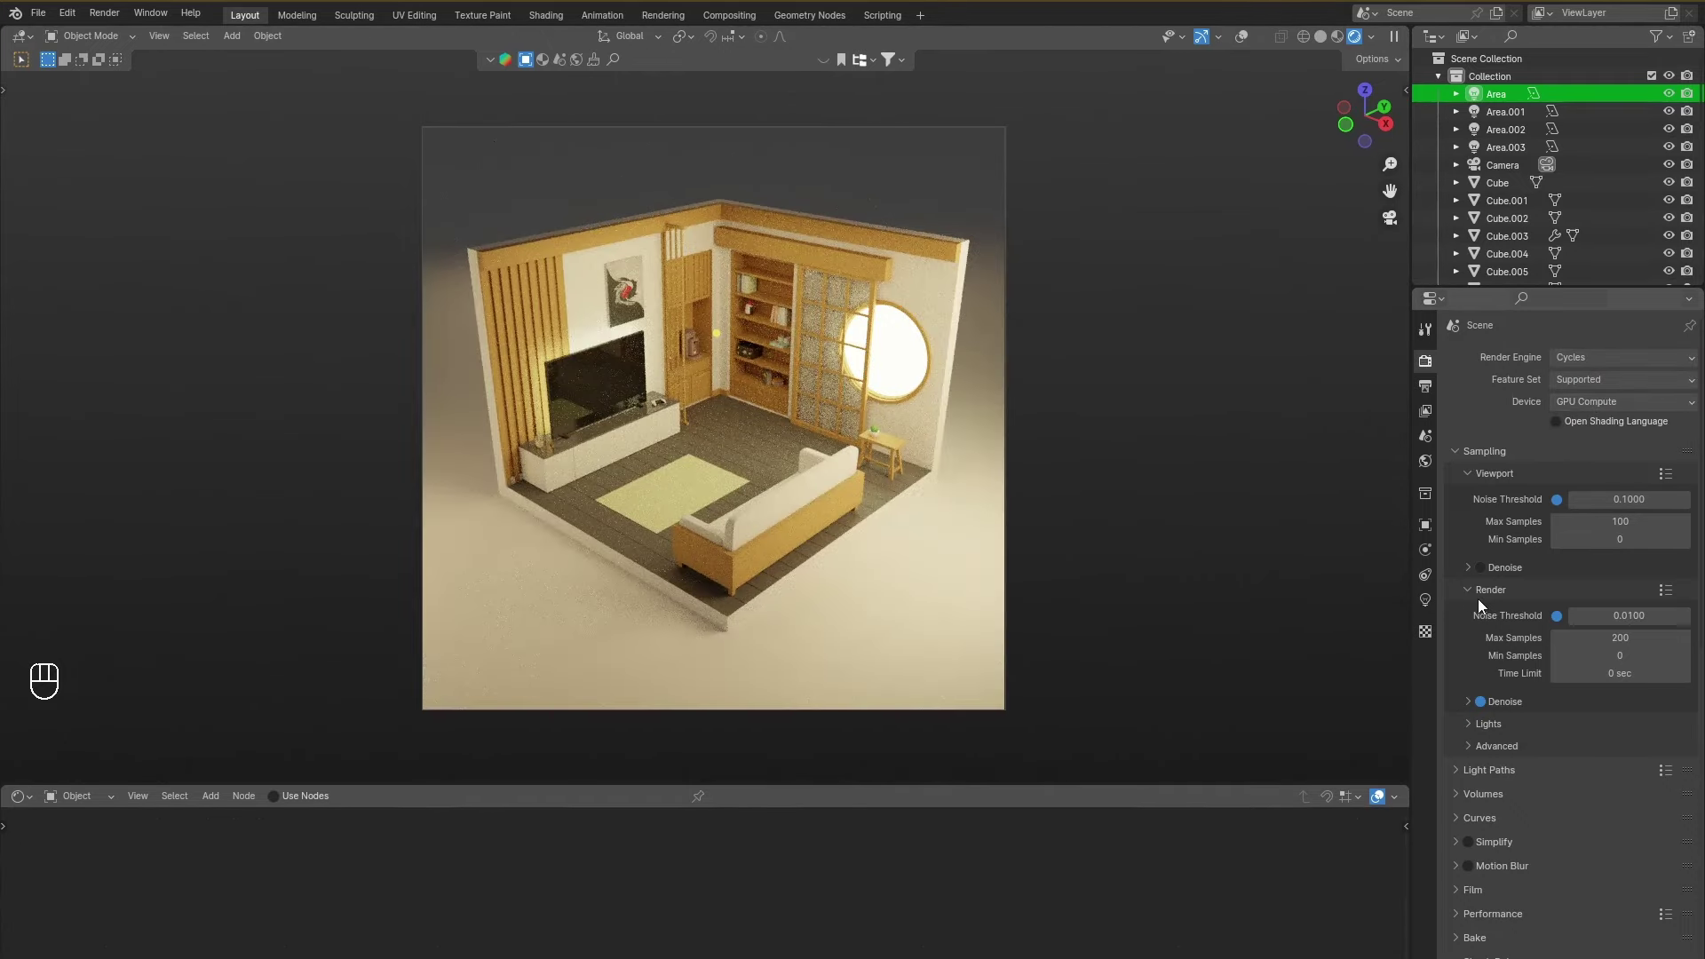